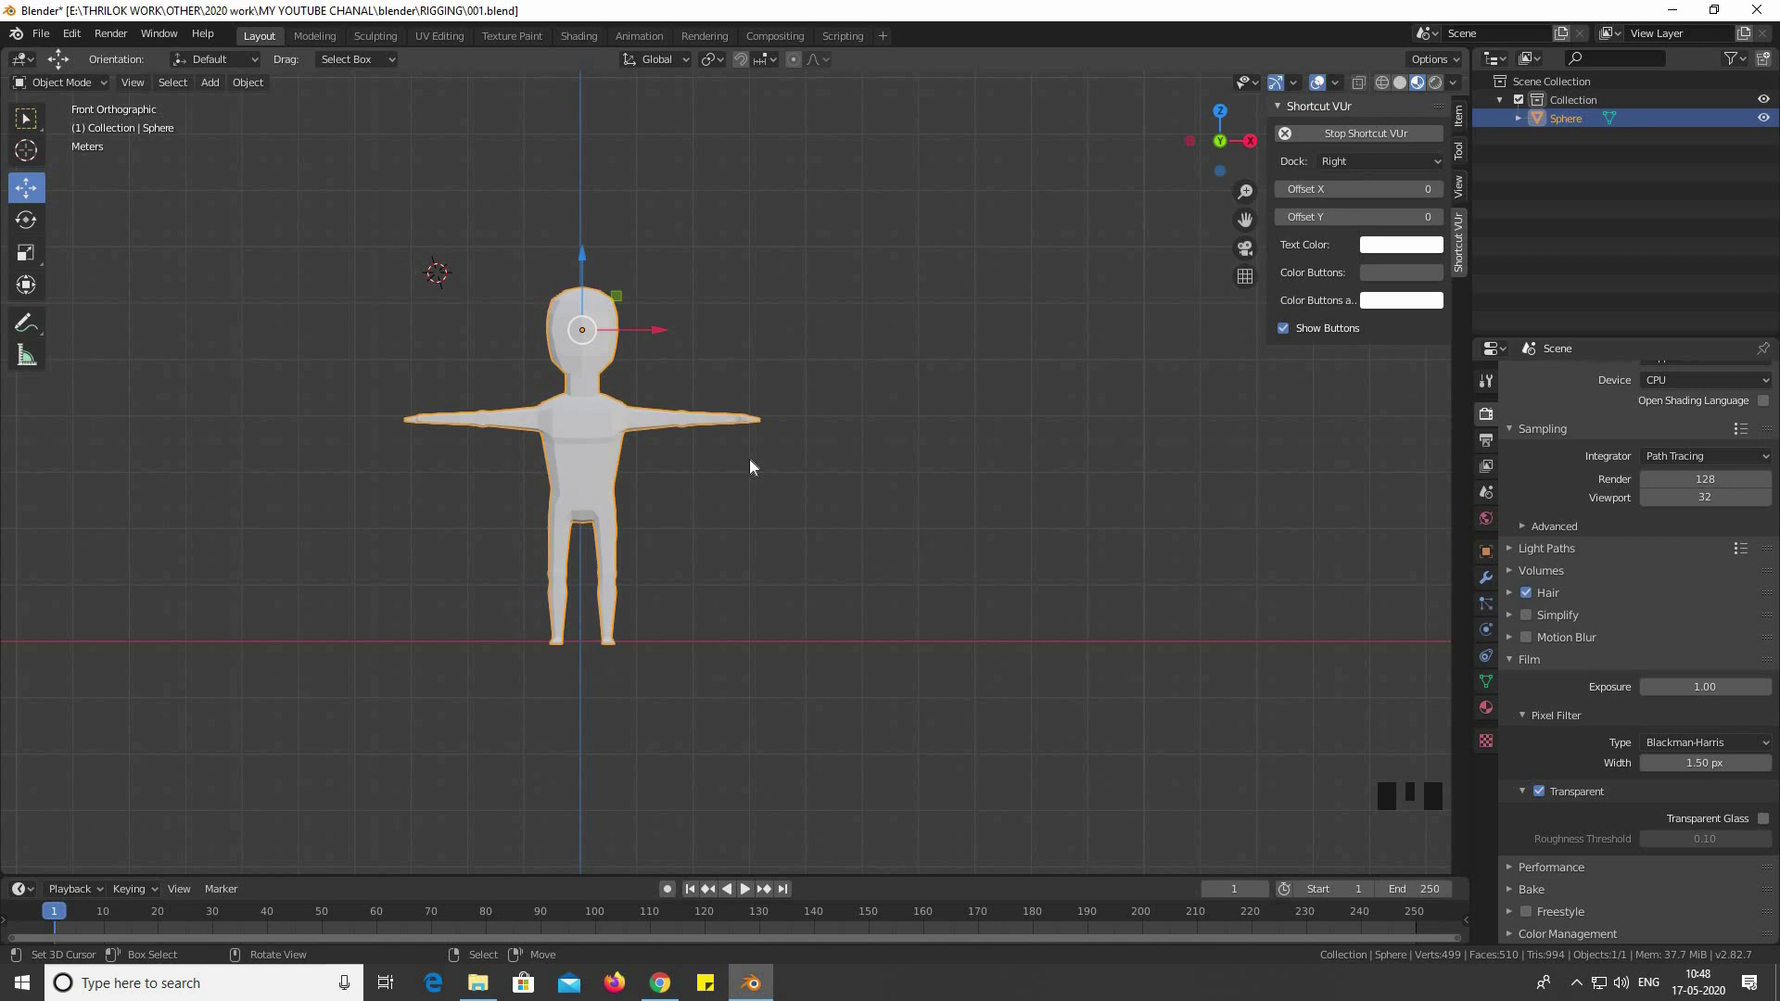
Bring up the Add menu to insert a Human (Meta-Rig) armature at the character's feet
key("shift+a")
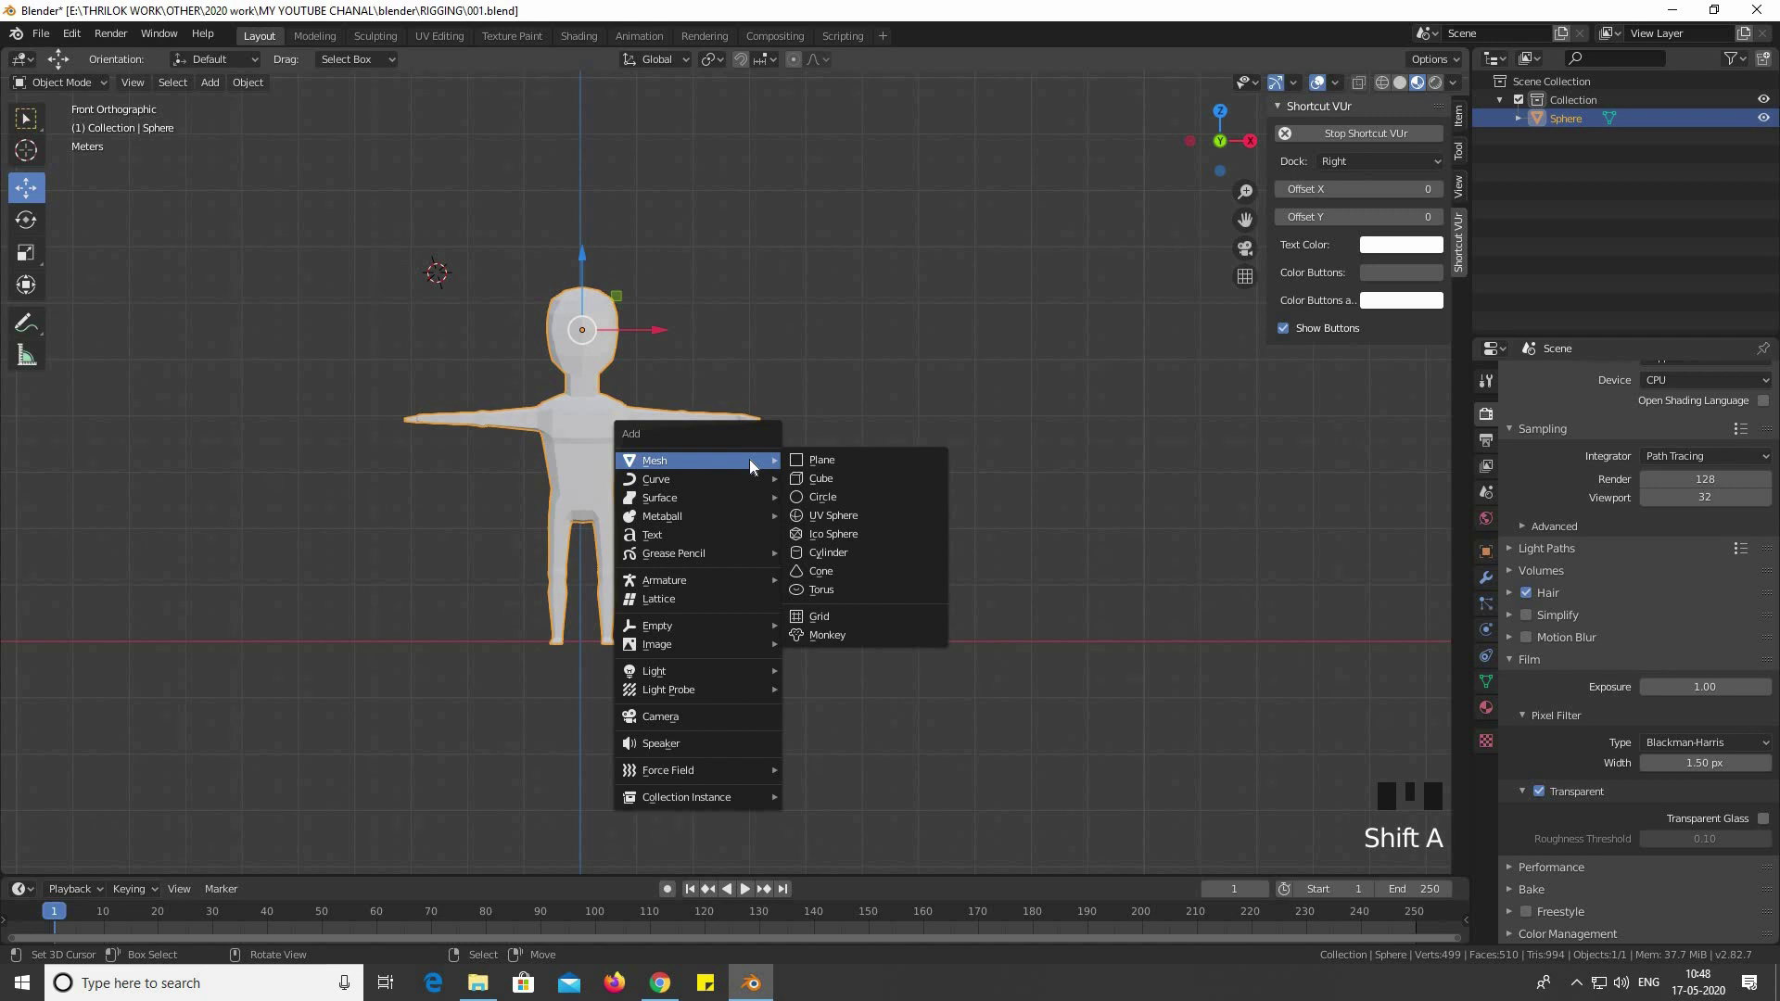
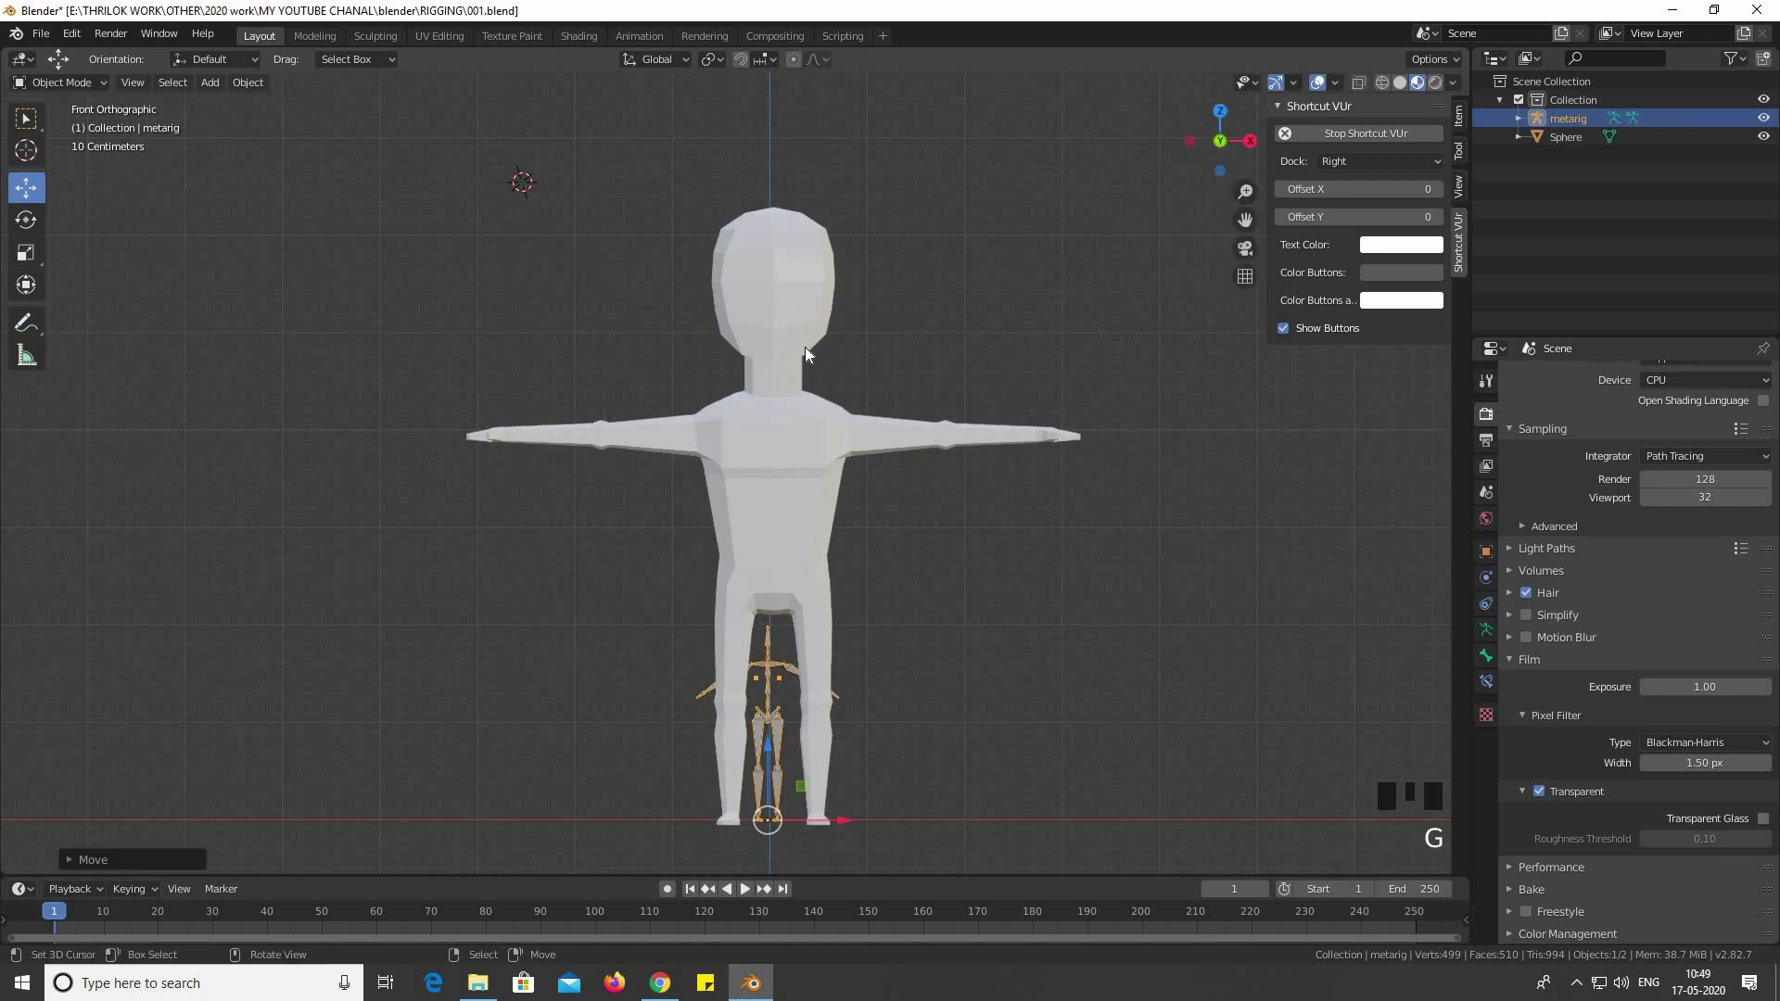
Scale the metarig up to match the character mesh and inspect it from around the body
left_click_drag(810, 239, 884, 430)
scroll("up", 3)
scroll("down", 3)
key("s")
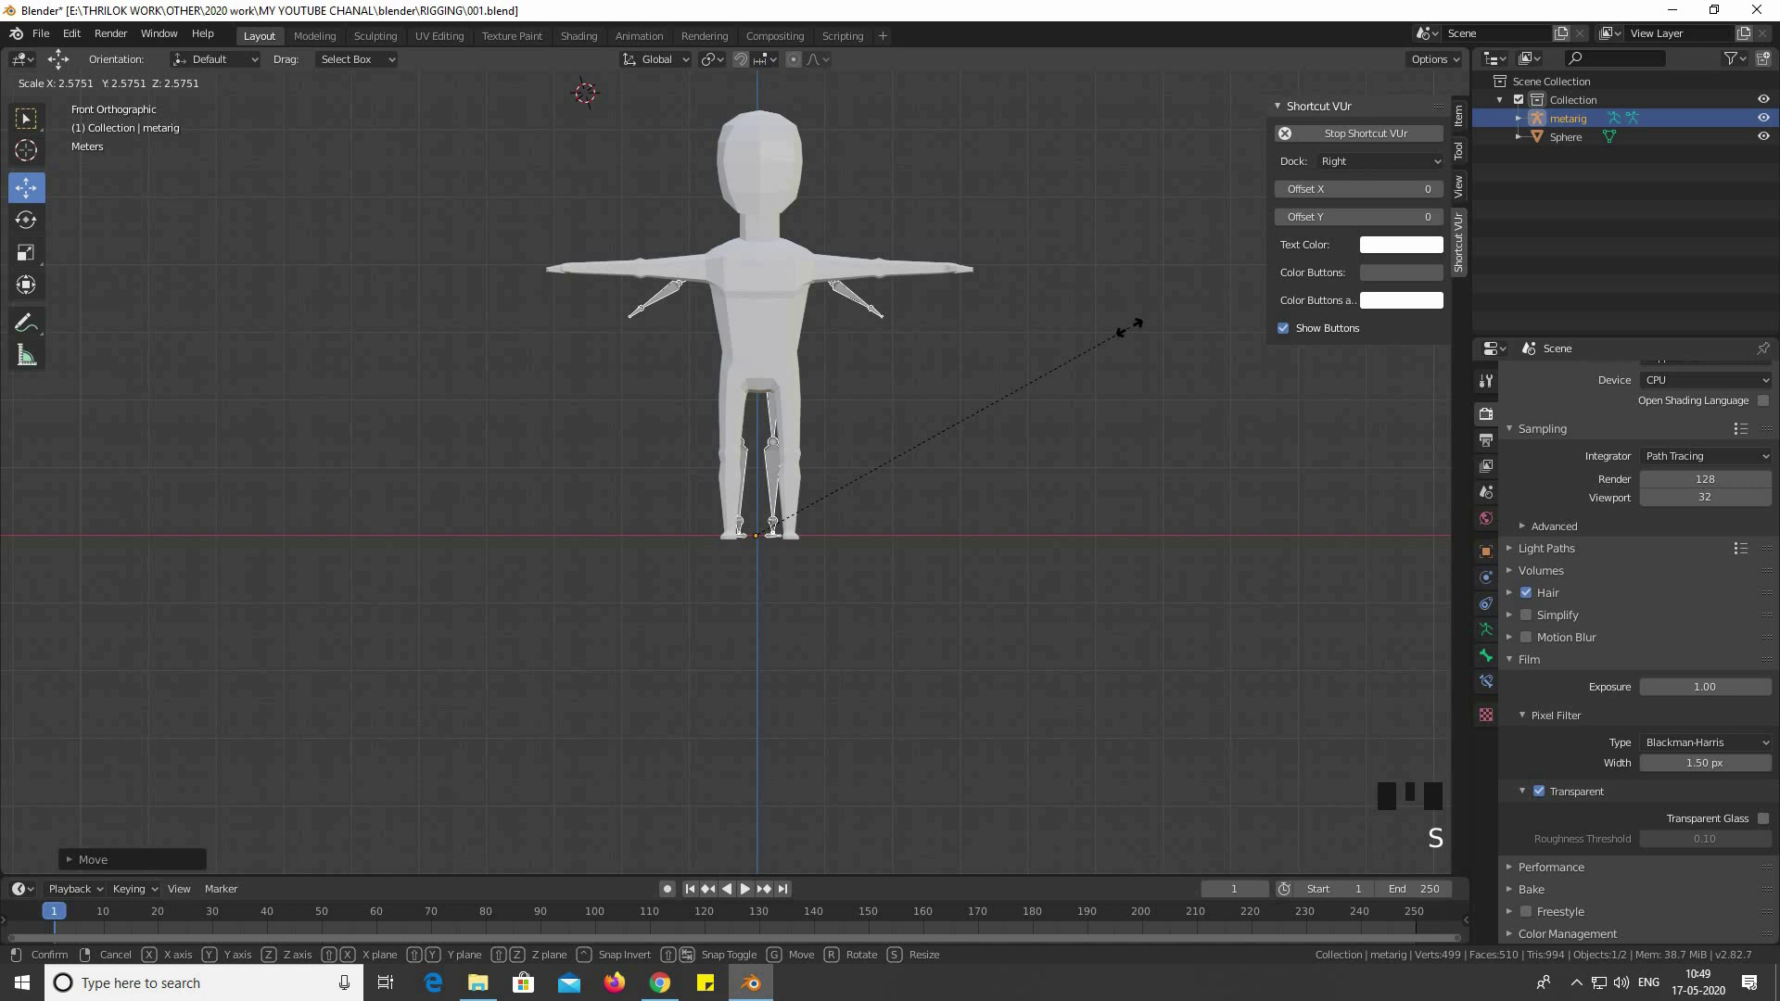
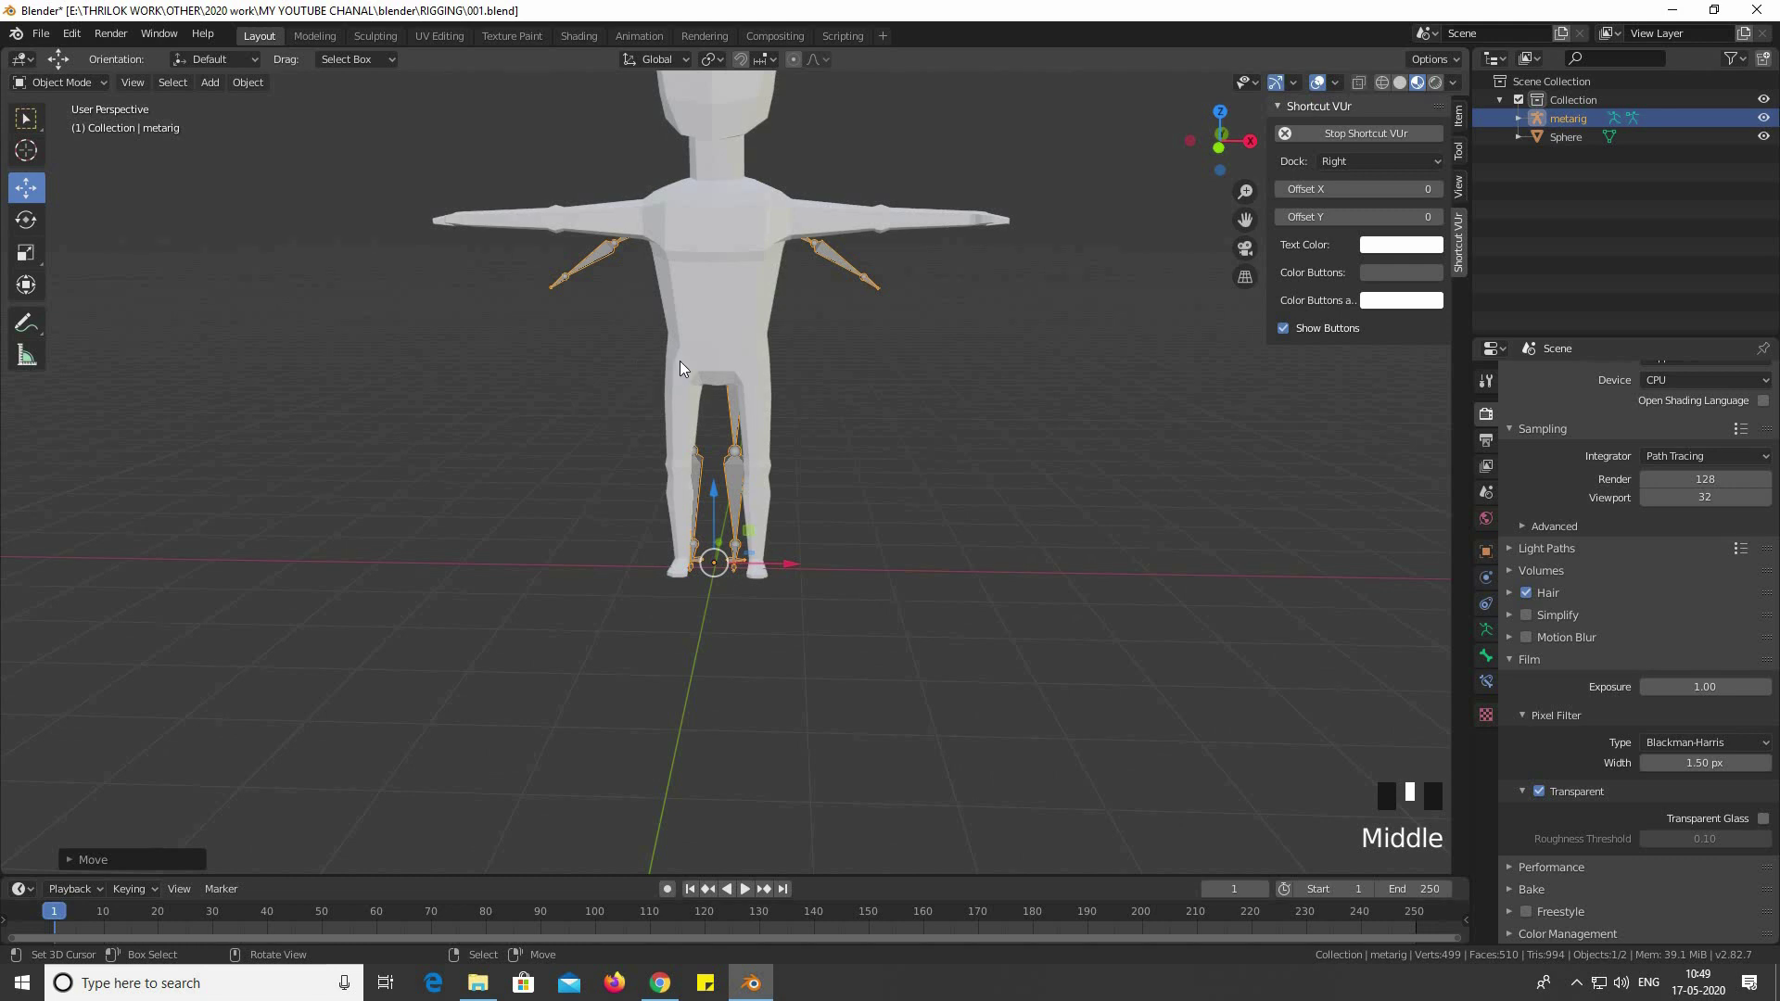
scroll("down", 3)
left_click_drag(716, 381, 1497, 633)
left_click_drag(1496, 633, 1760, 813)
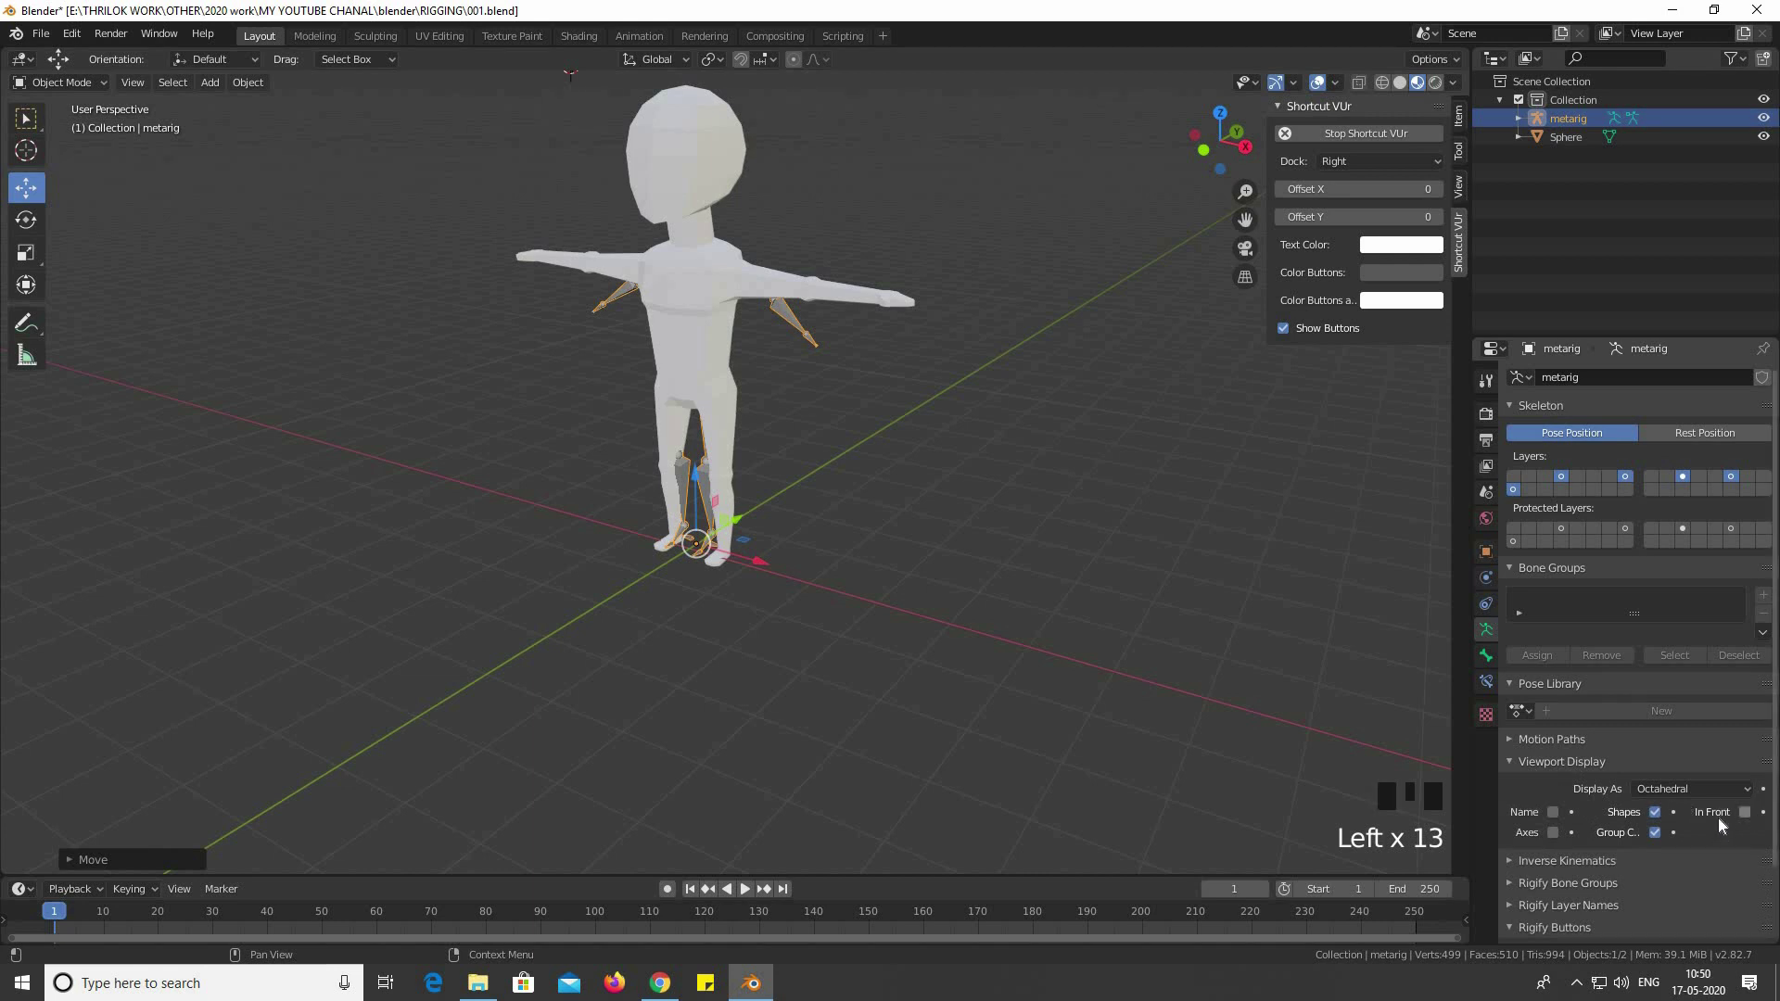
Enable In Front display so the metarig bones show through the character mesh
scroll("down", 3)
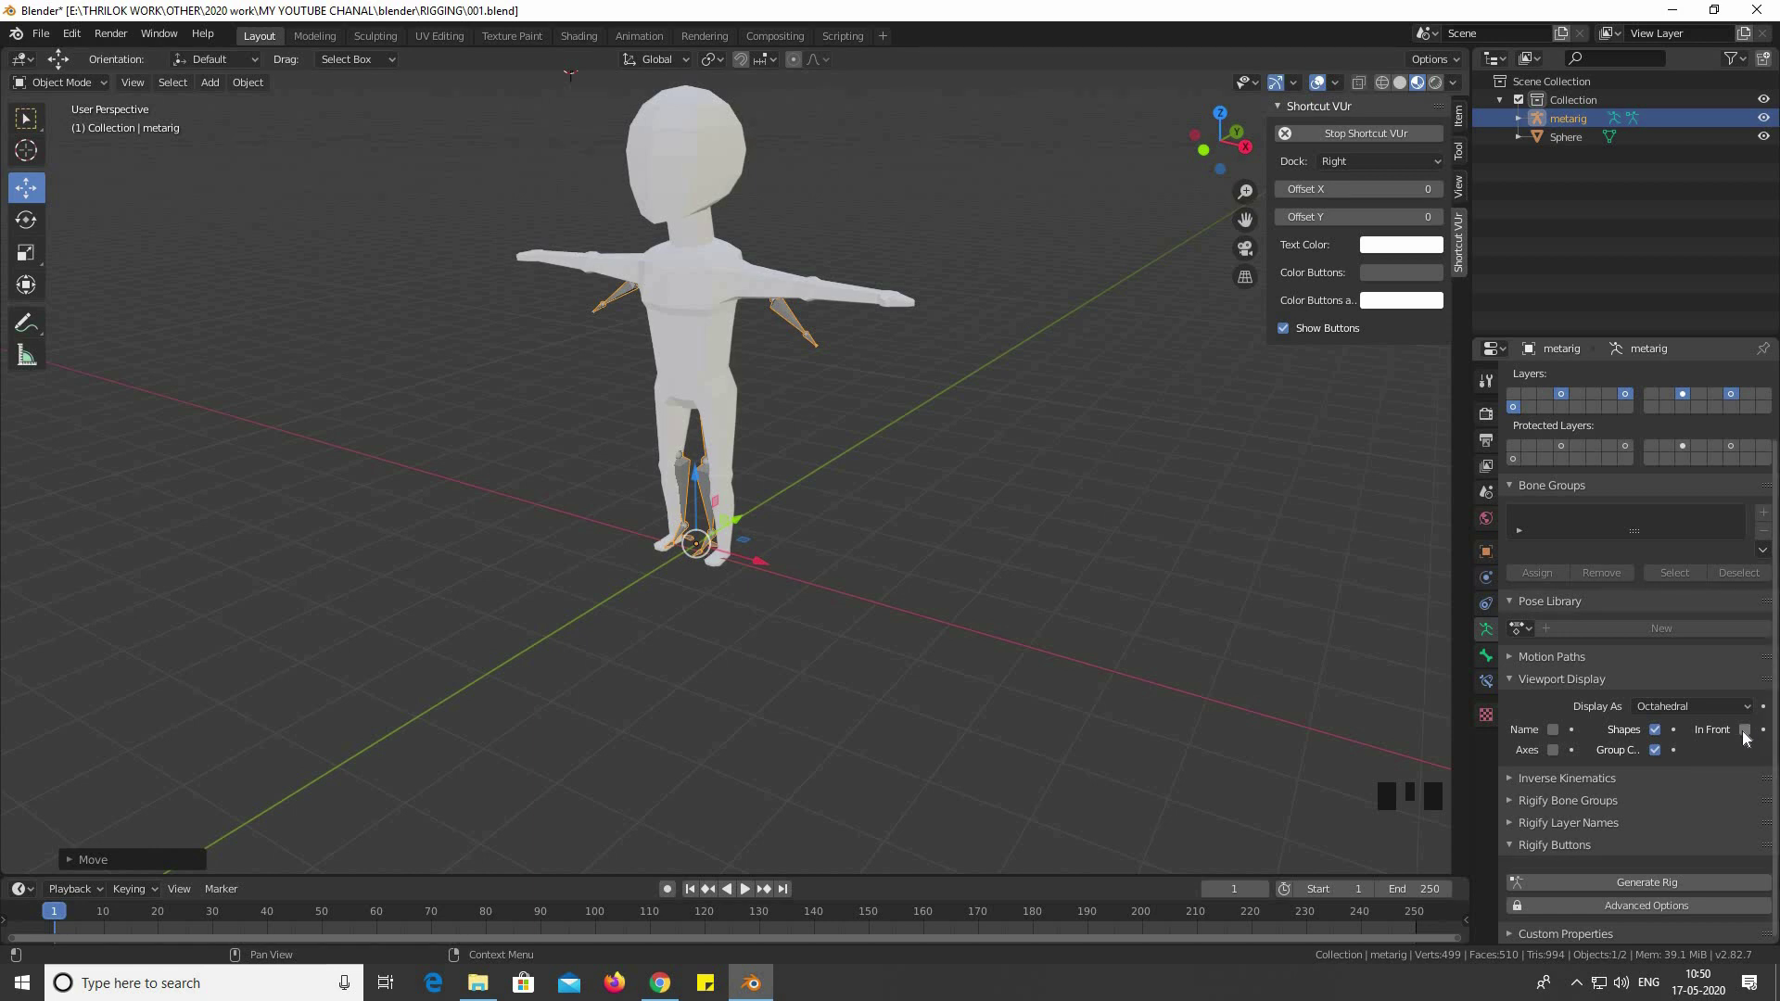
left_click_drag(1667, 782, 628, 459)
key("KP_1")
scroll("up", 3)
left_click_drag(762, 395, 727, 383)
Enter Edit Mode on the rig in front orthographic view and select the first bones
scroll("down", 3)
left_click_drag(584, 425, 894, 419)
key("KP_1")
scroll("up", 3)
right_click(932, 226)
right_click(947, 208)
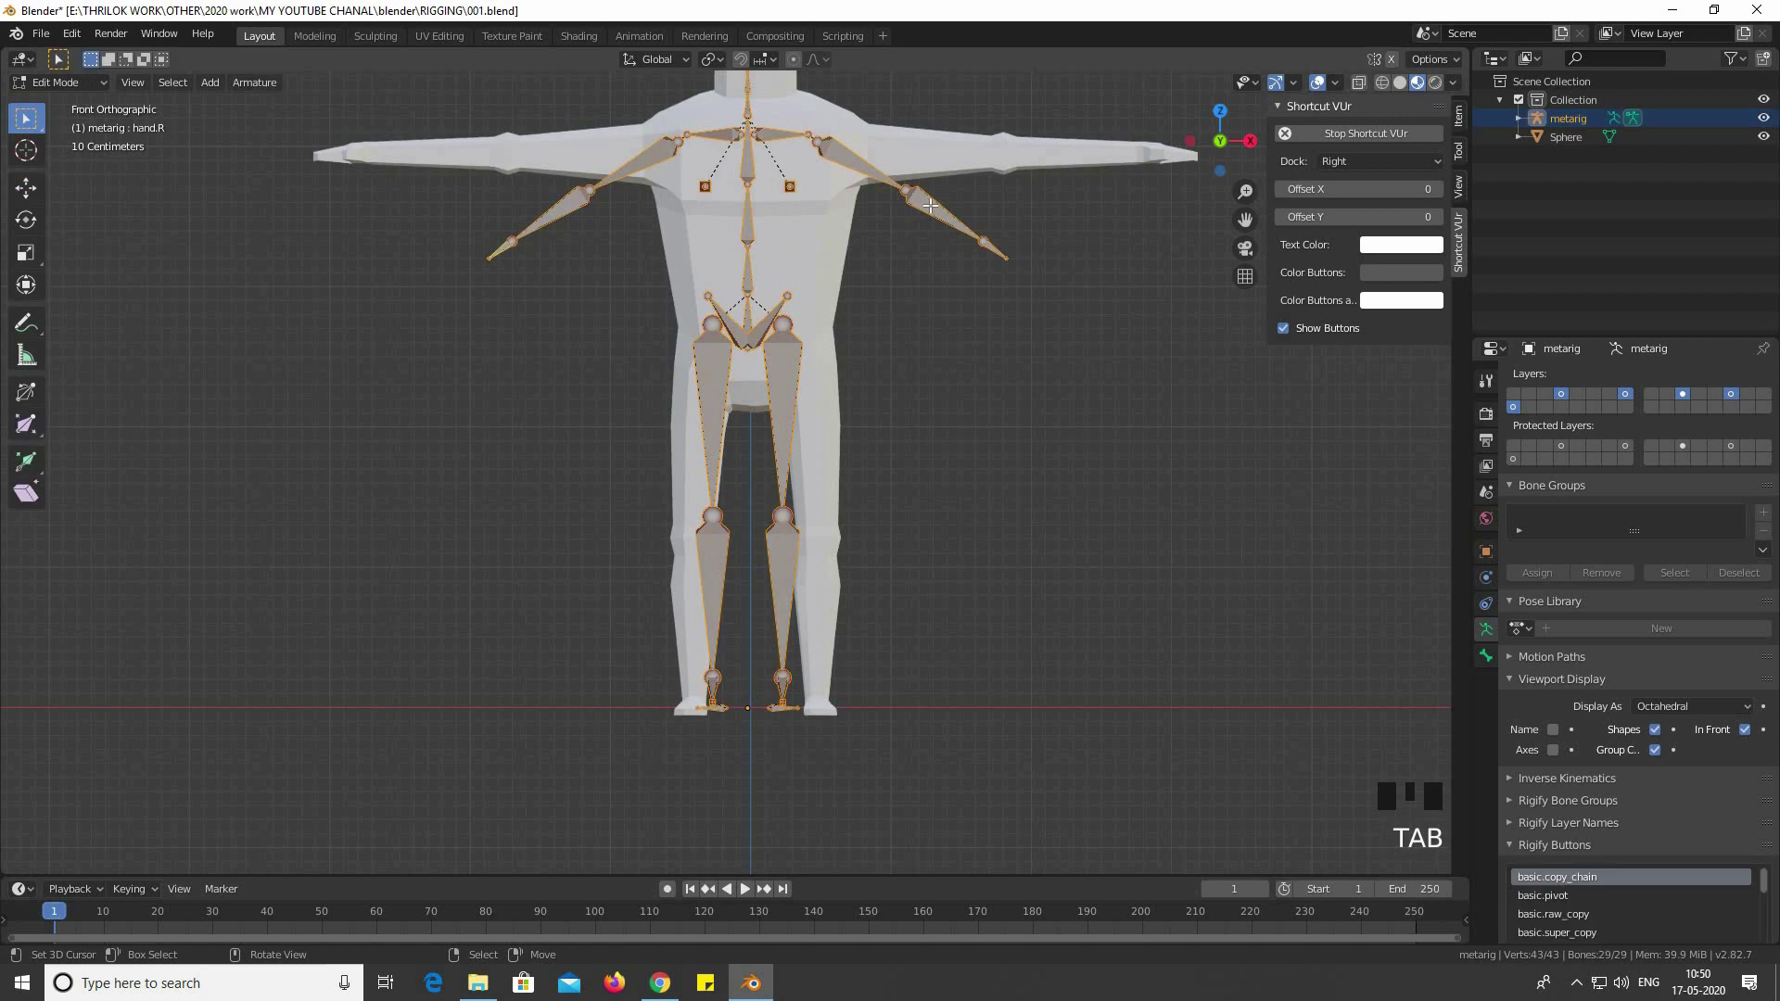
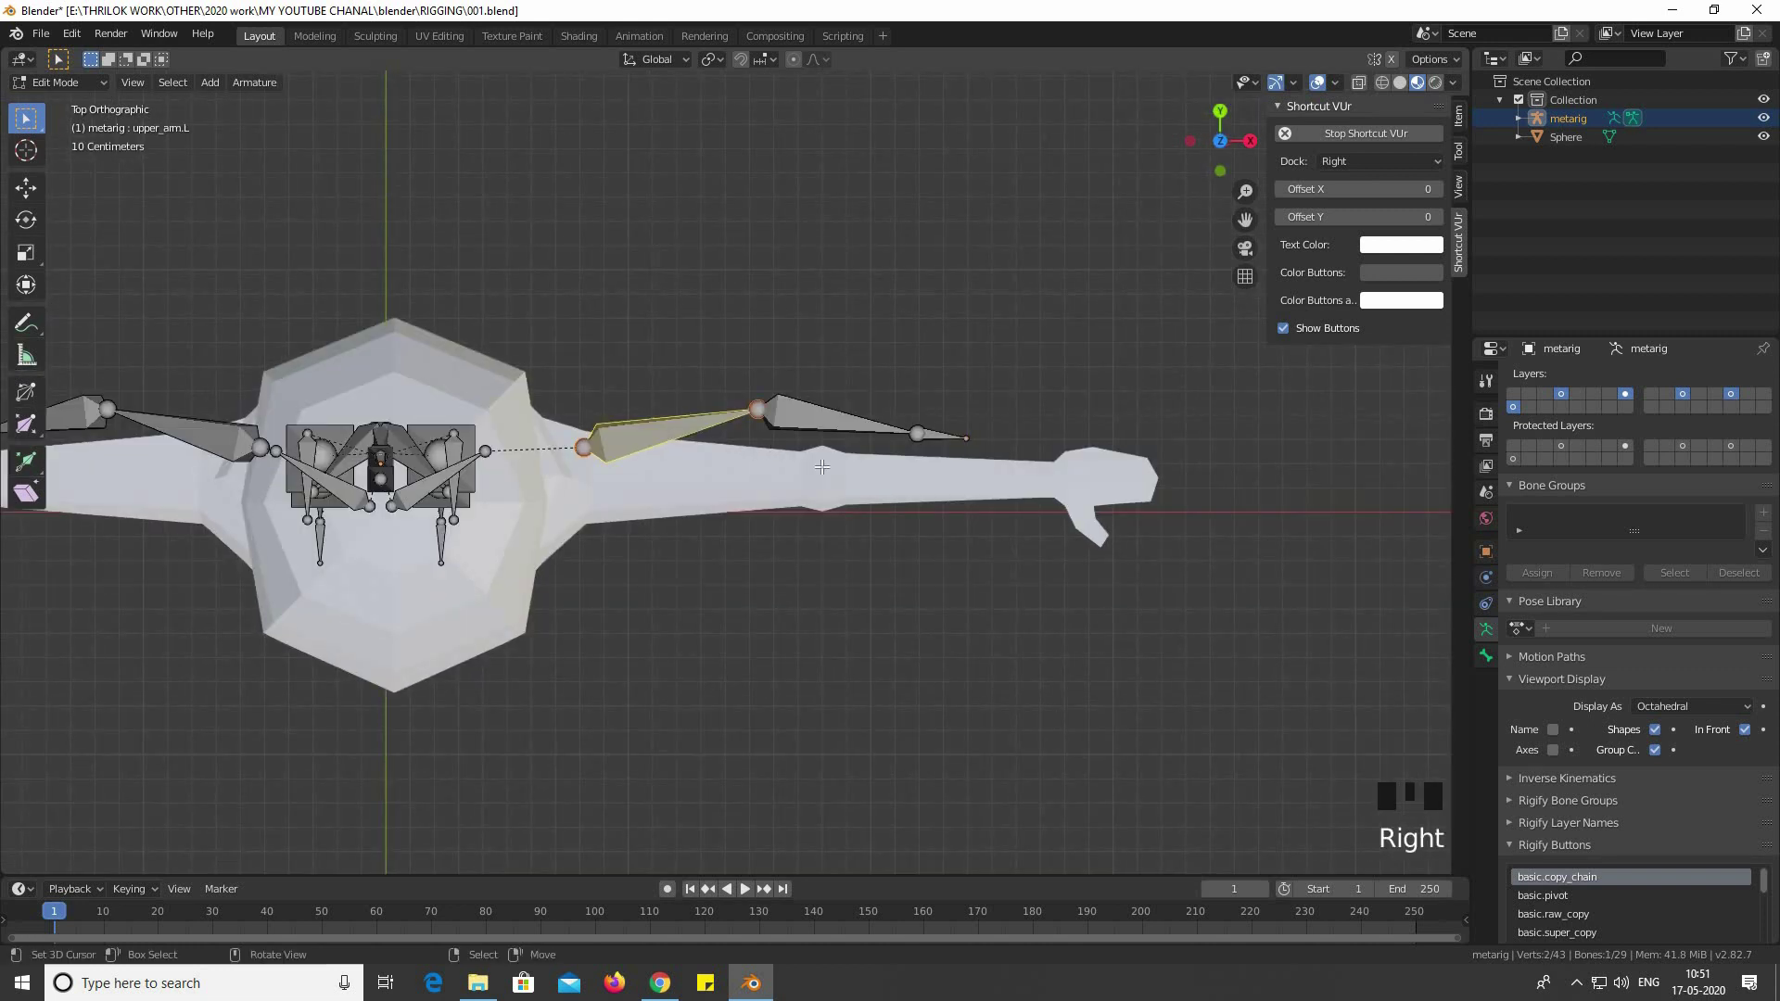
Rotate the left upper arm bone and move the wrist joint out along the mesh arm, checking from above
key("b")
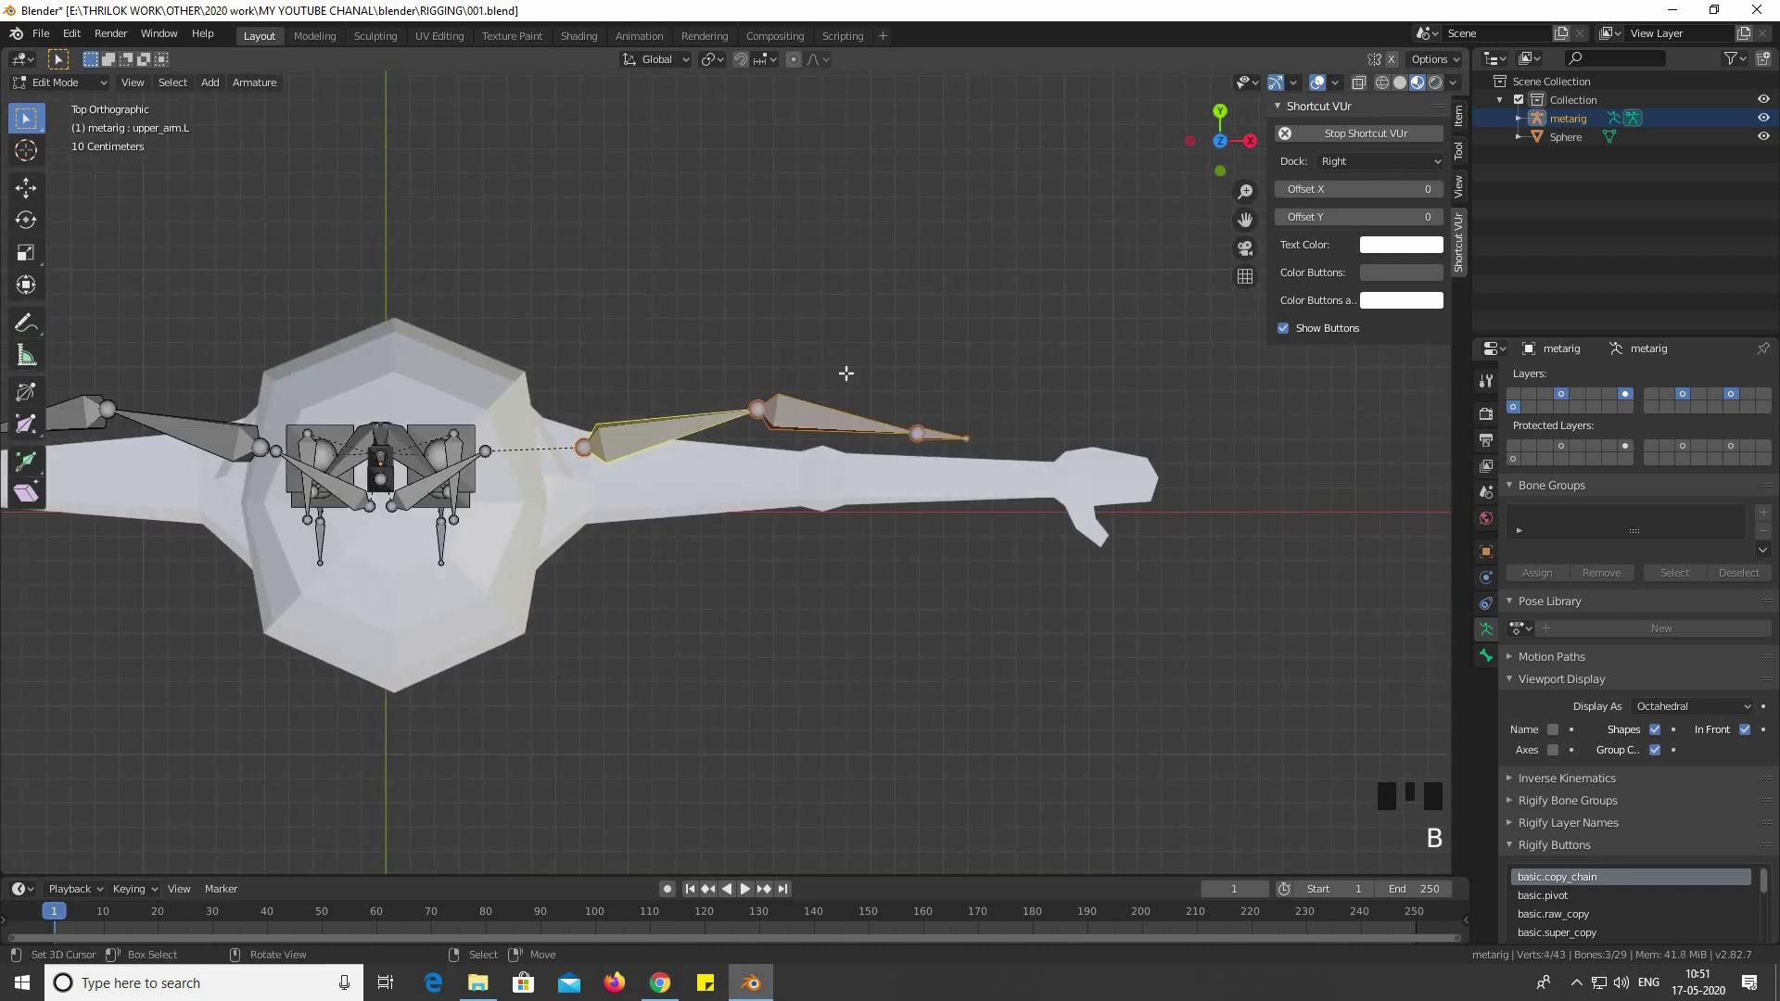
key("r")
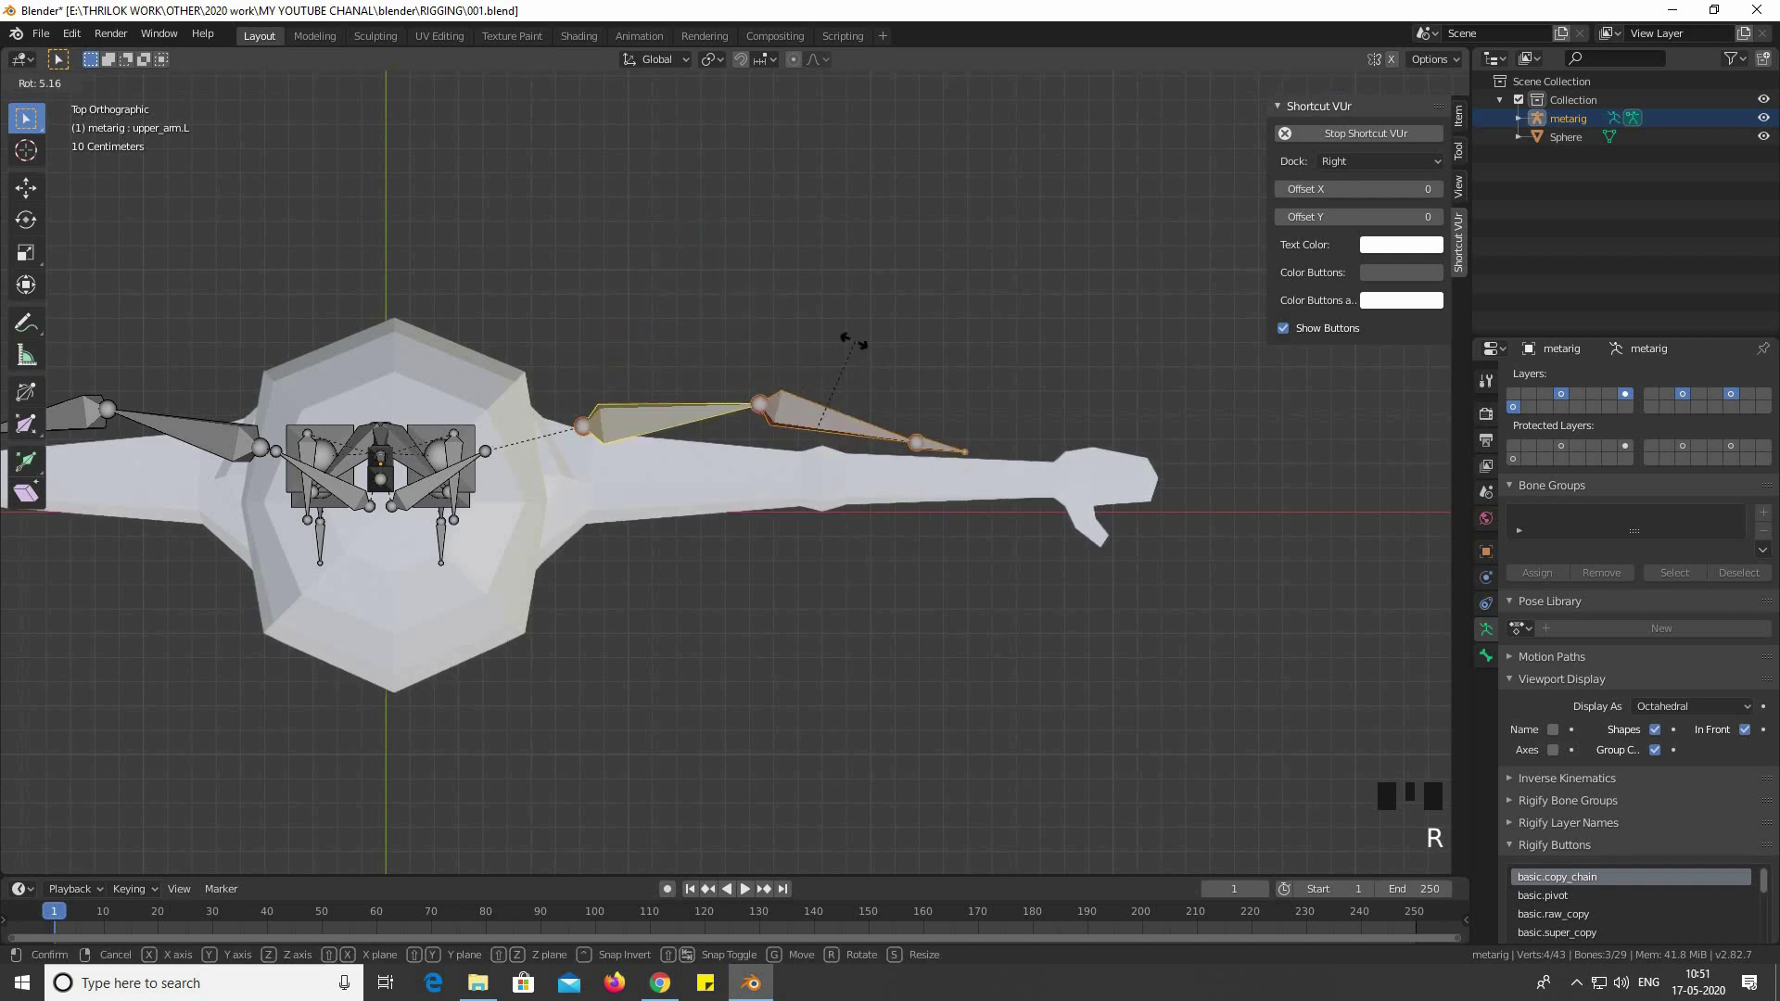
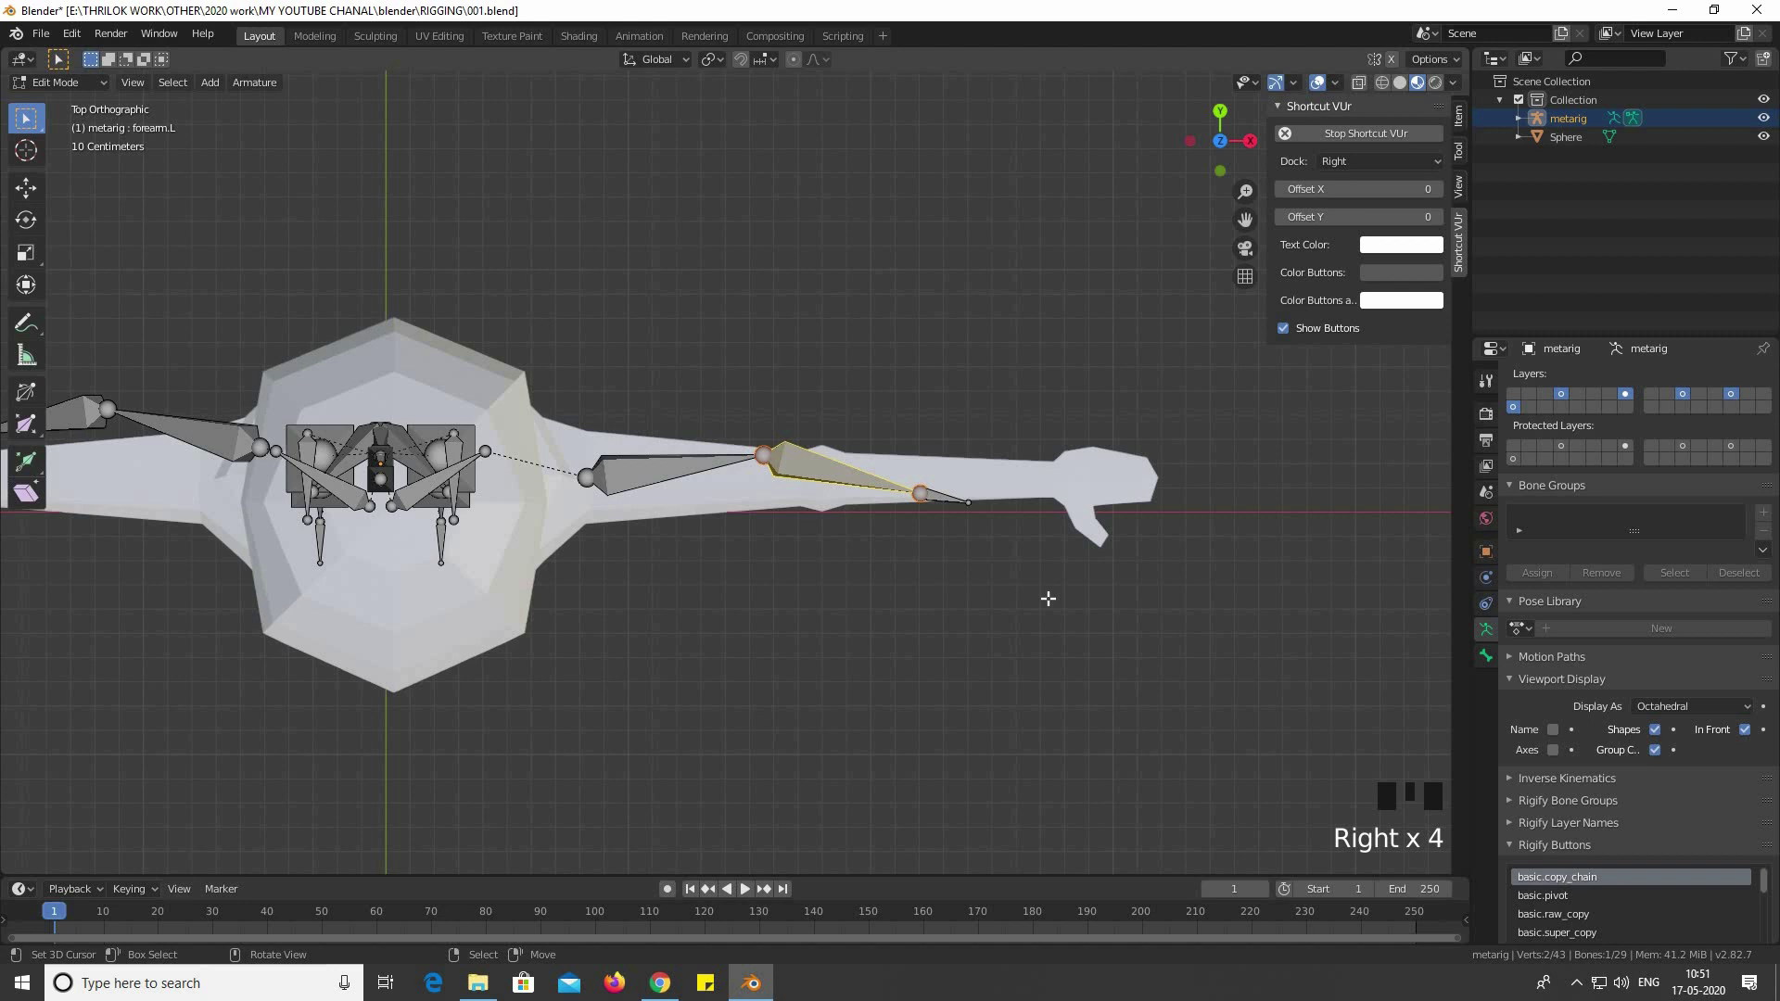
key("b")
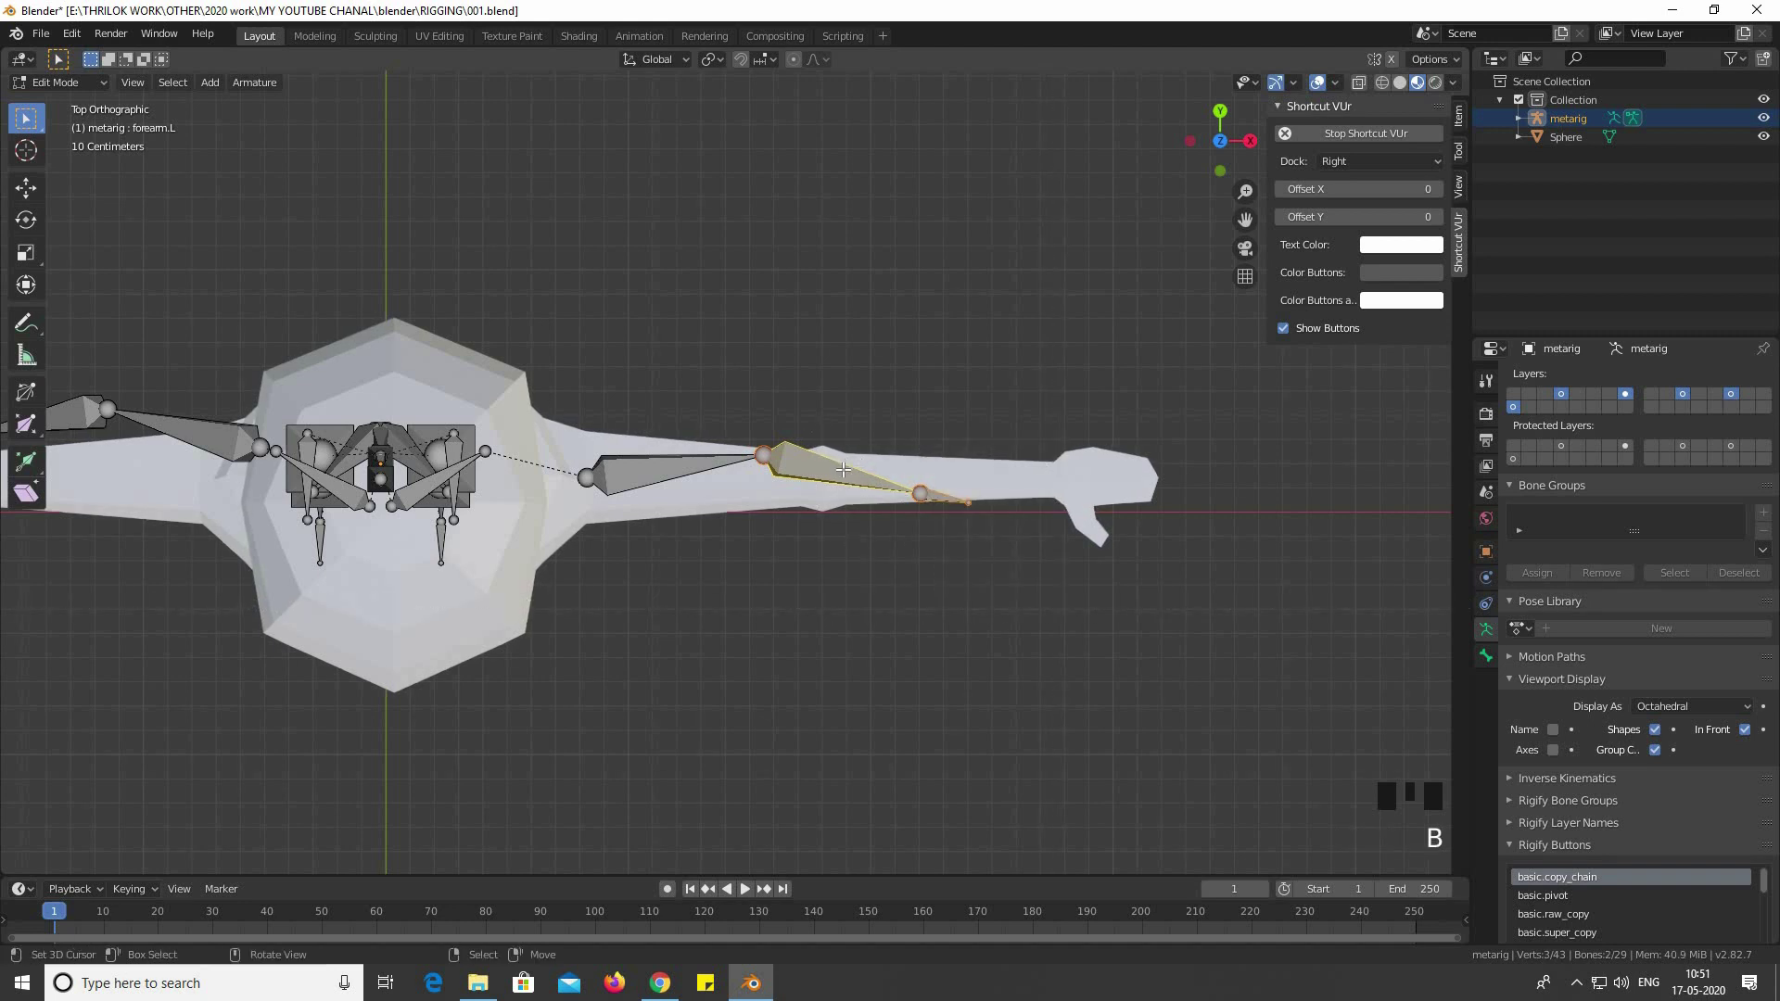
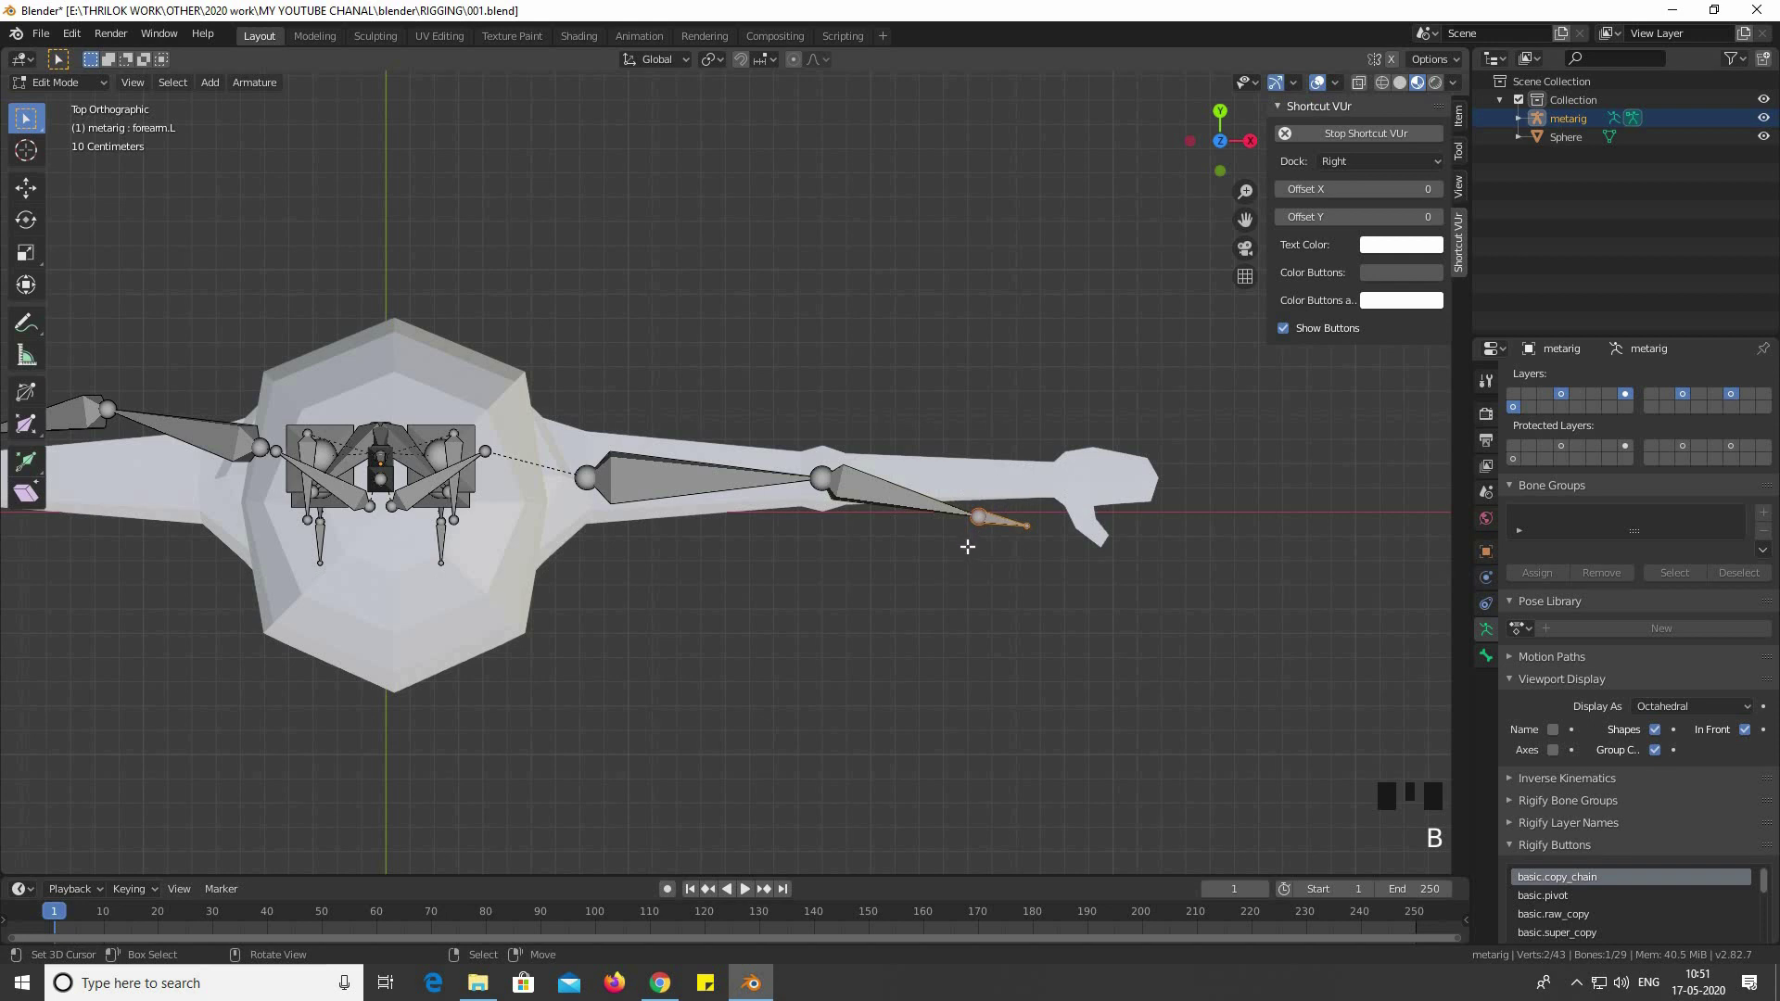
key("g")
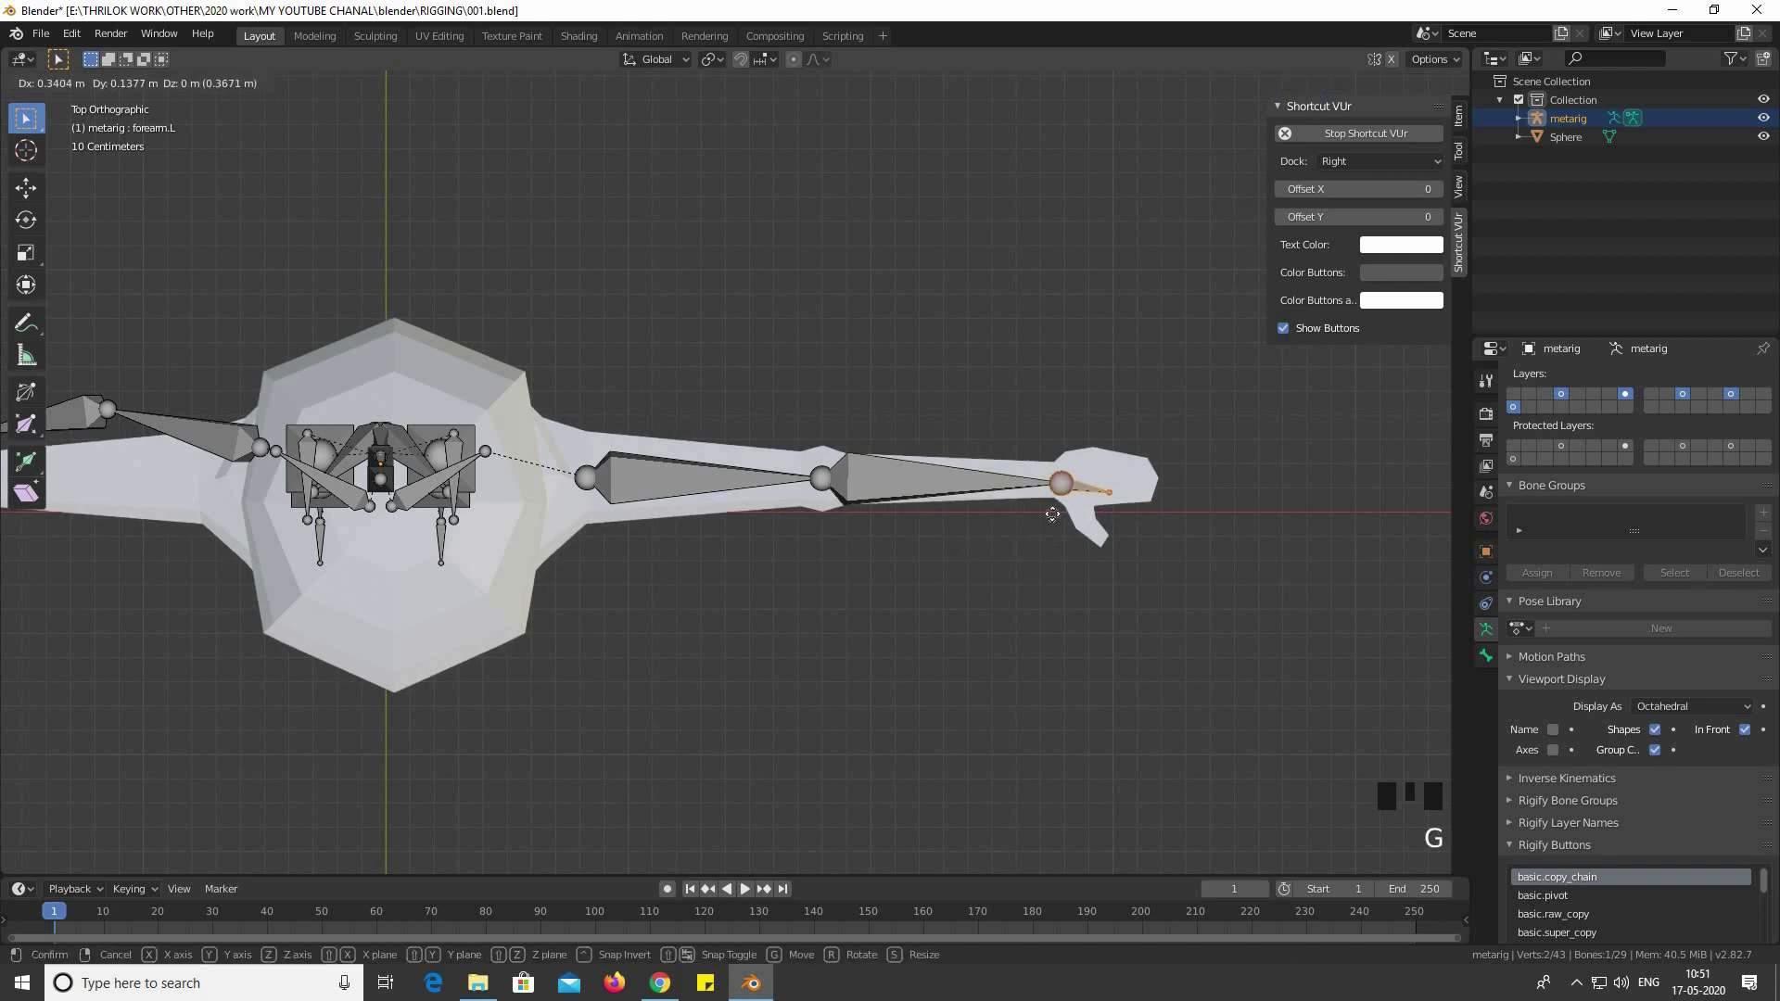
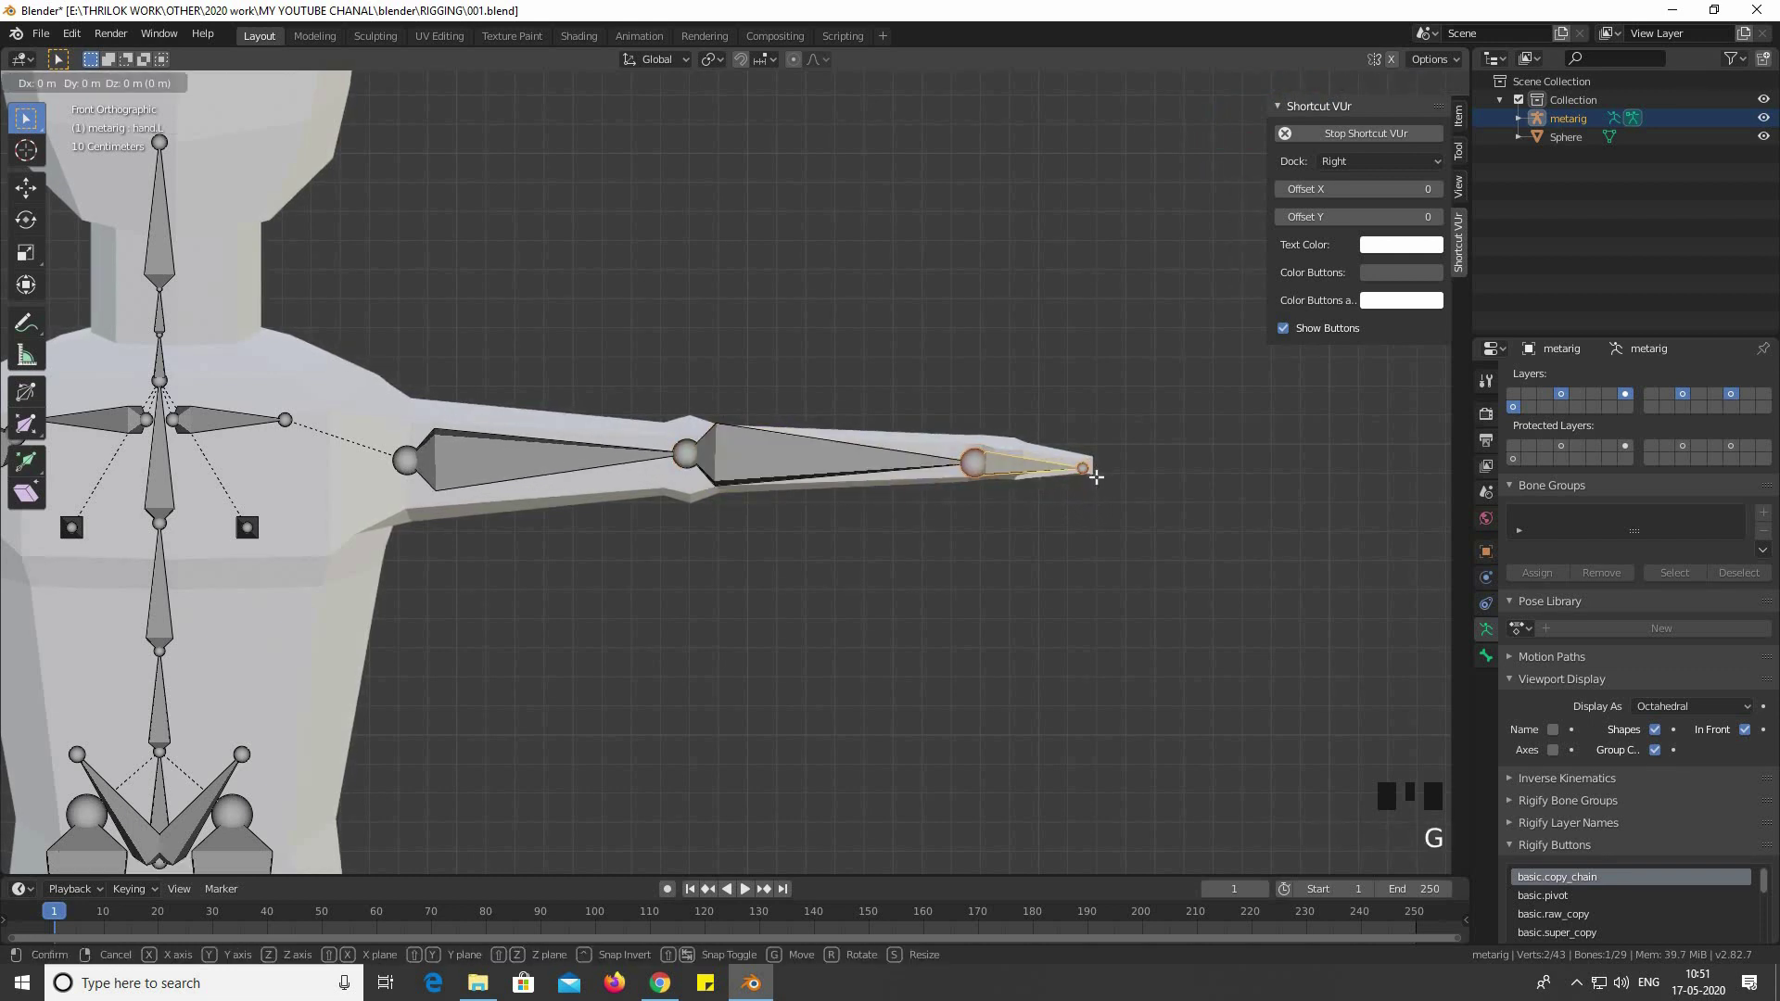
key("KP_7")
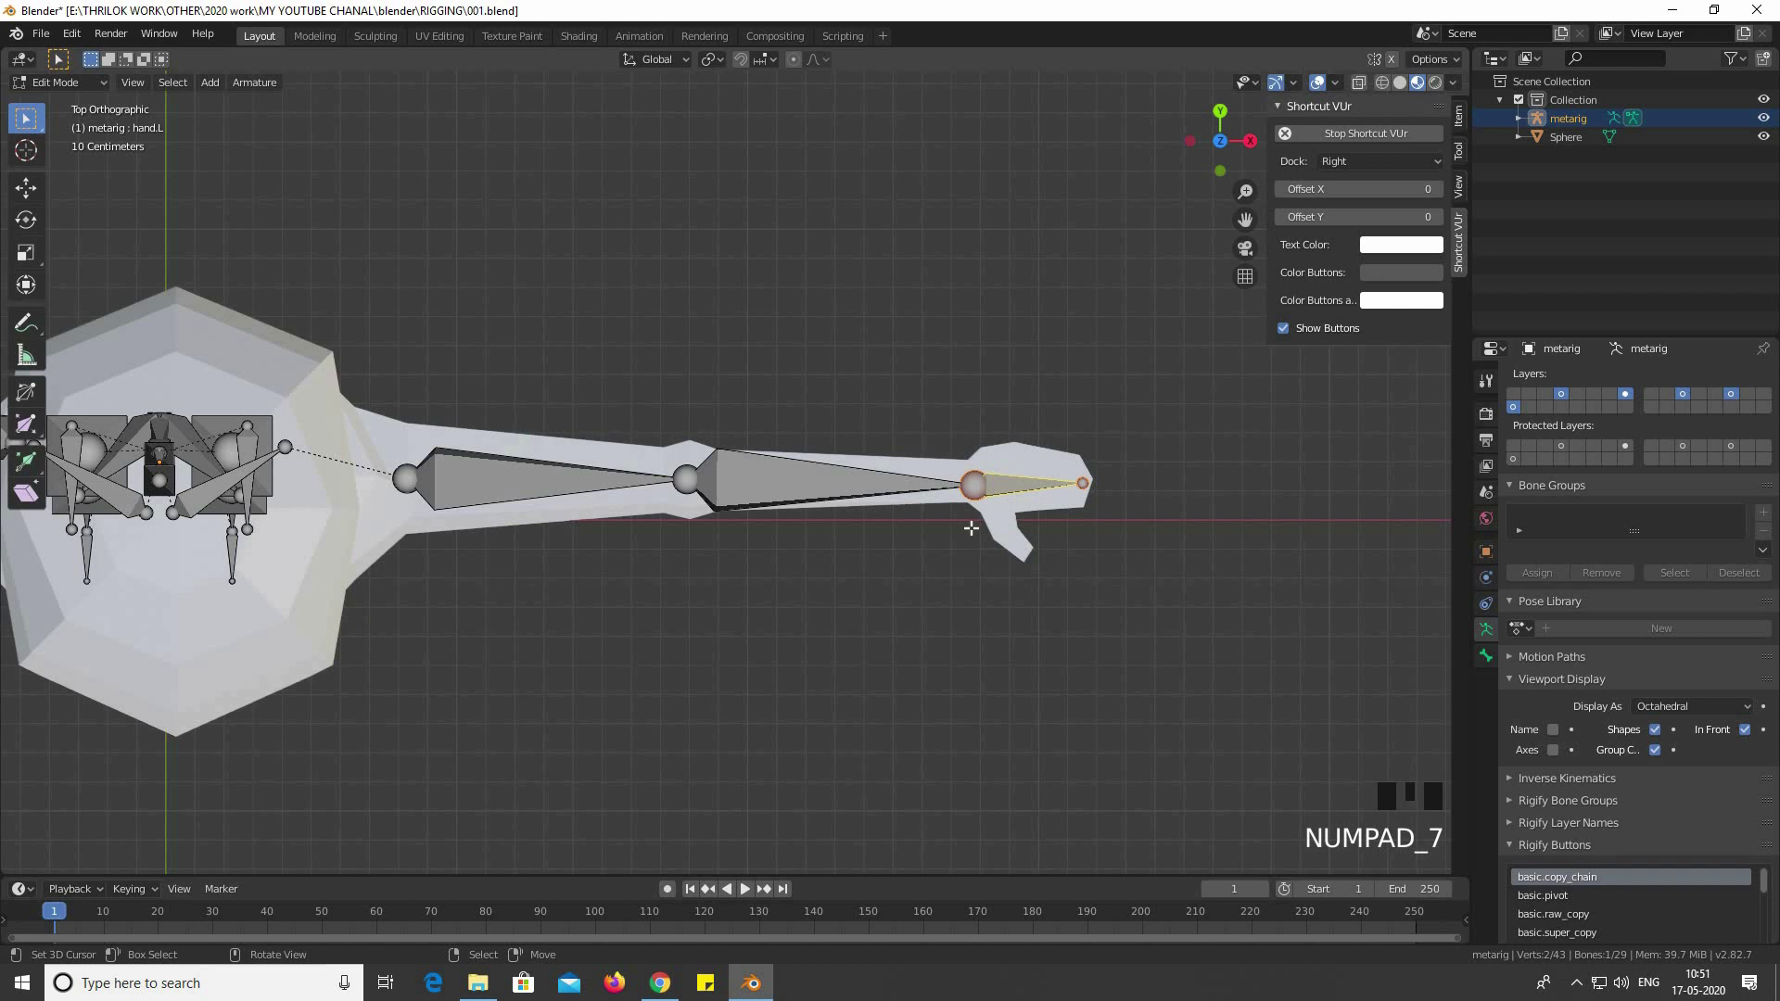
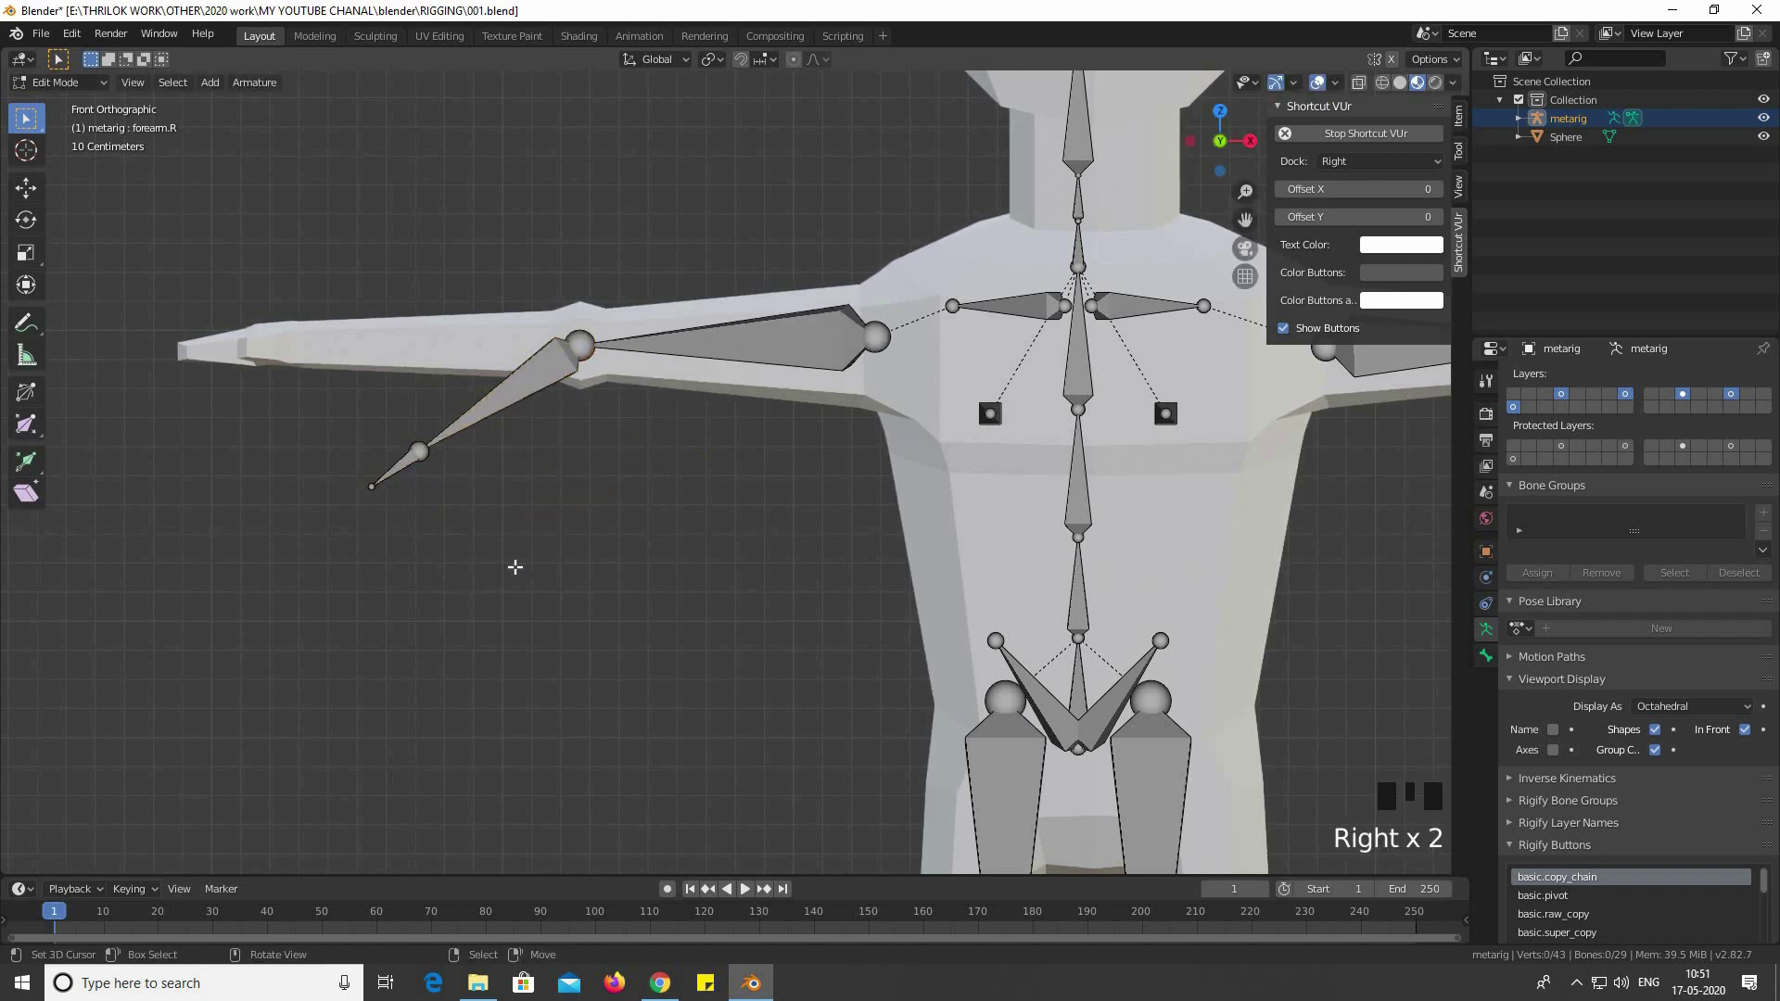
Rotate the right arm bones and move the right wrist joint onto the character's arm
key("b")
key("b")
key("r")
key("g")
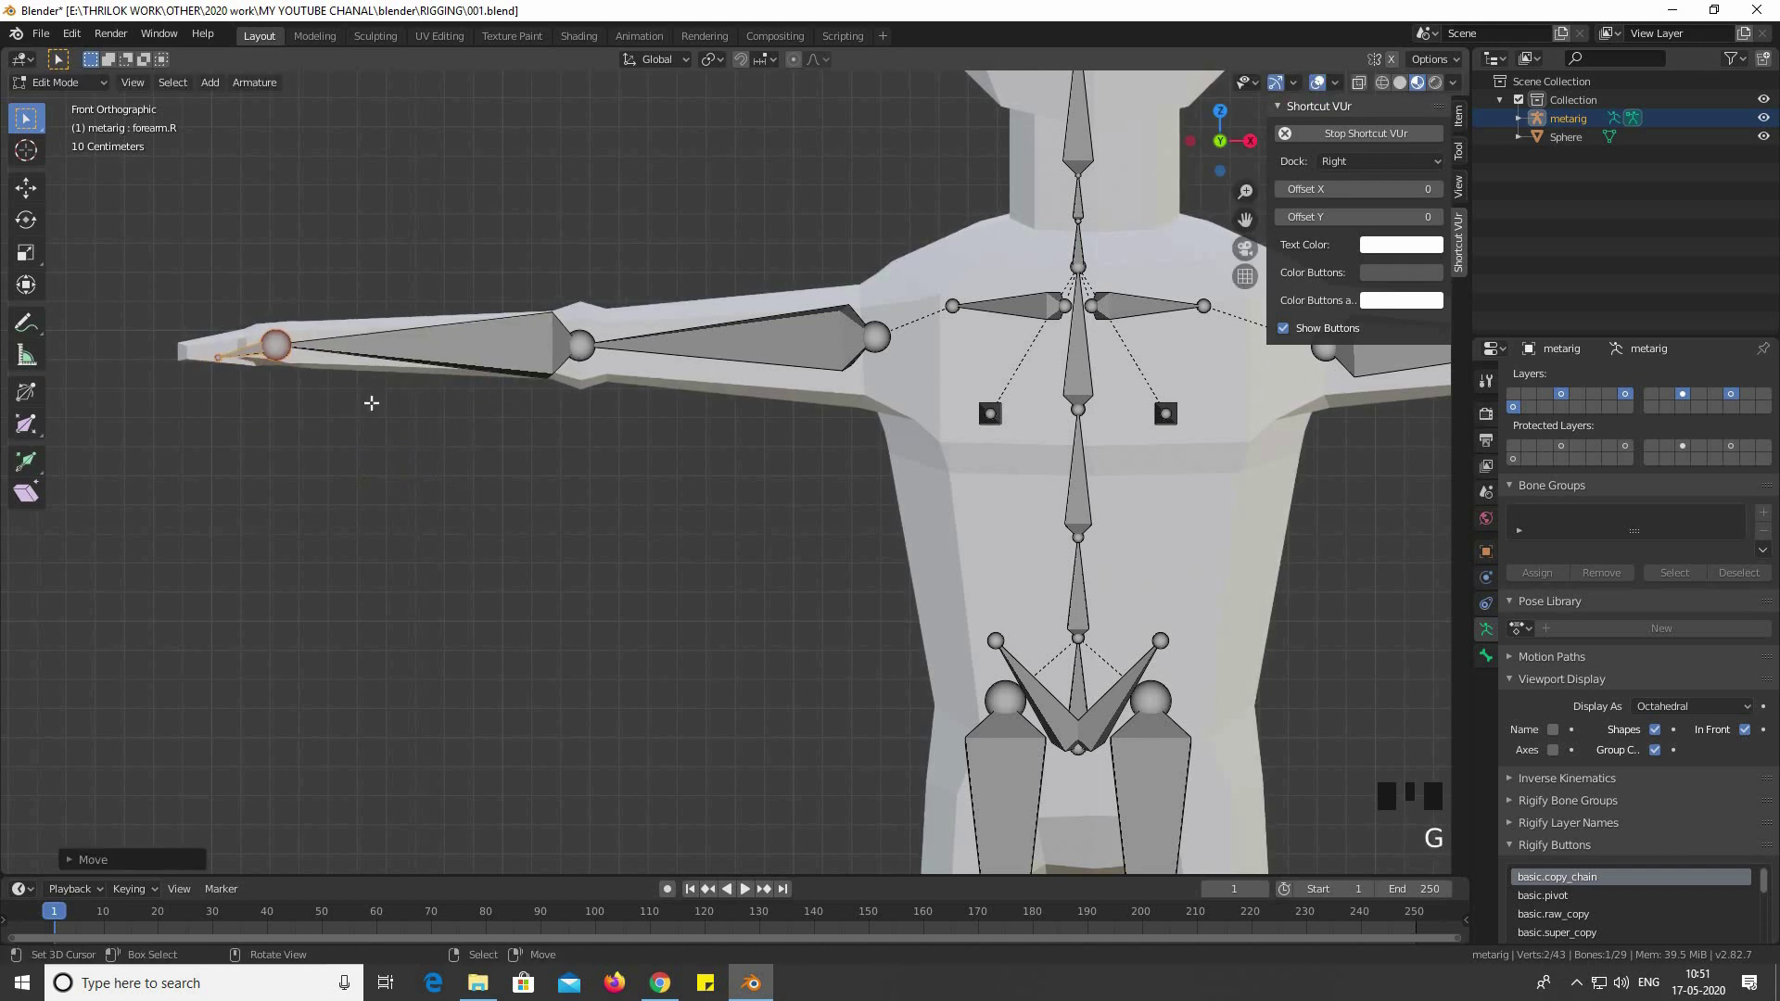
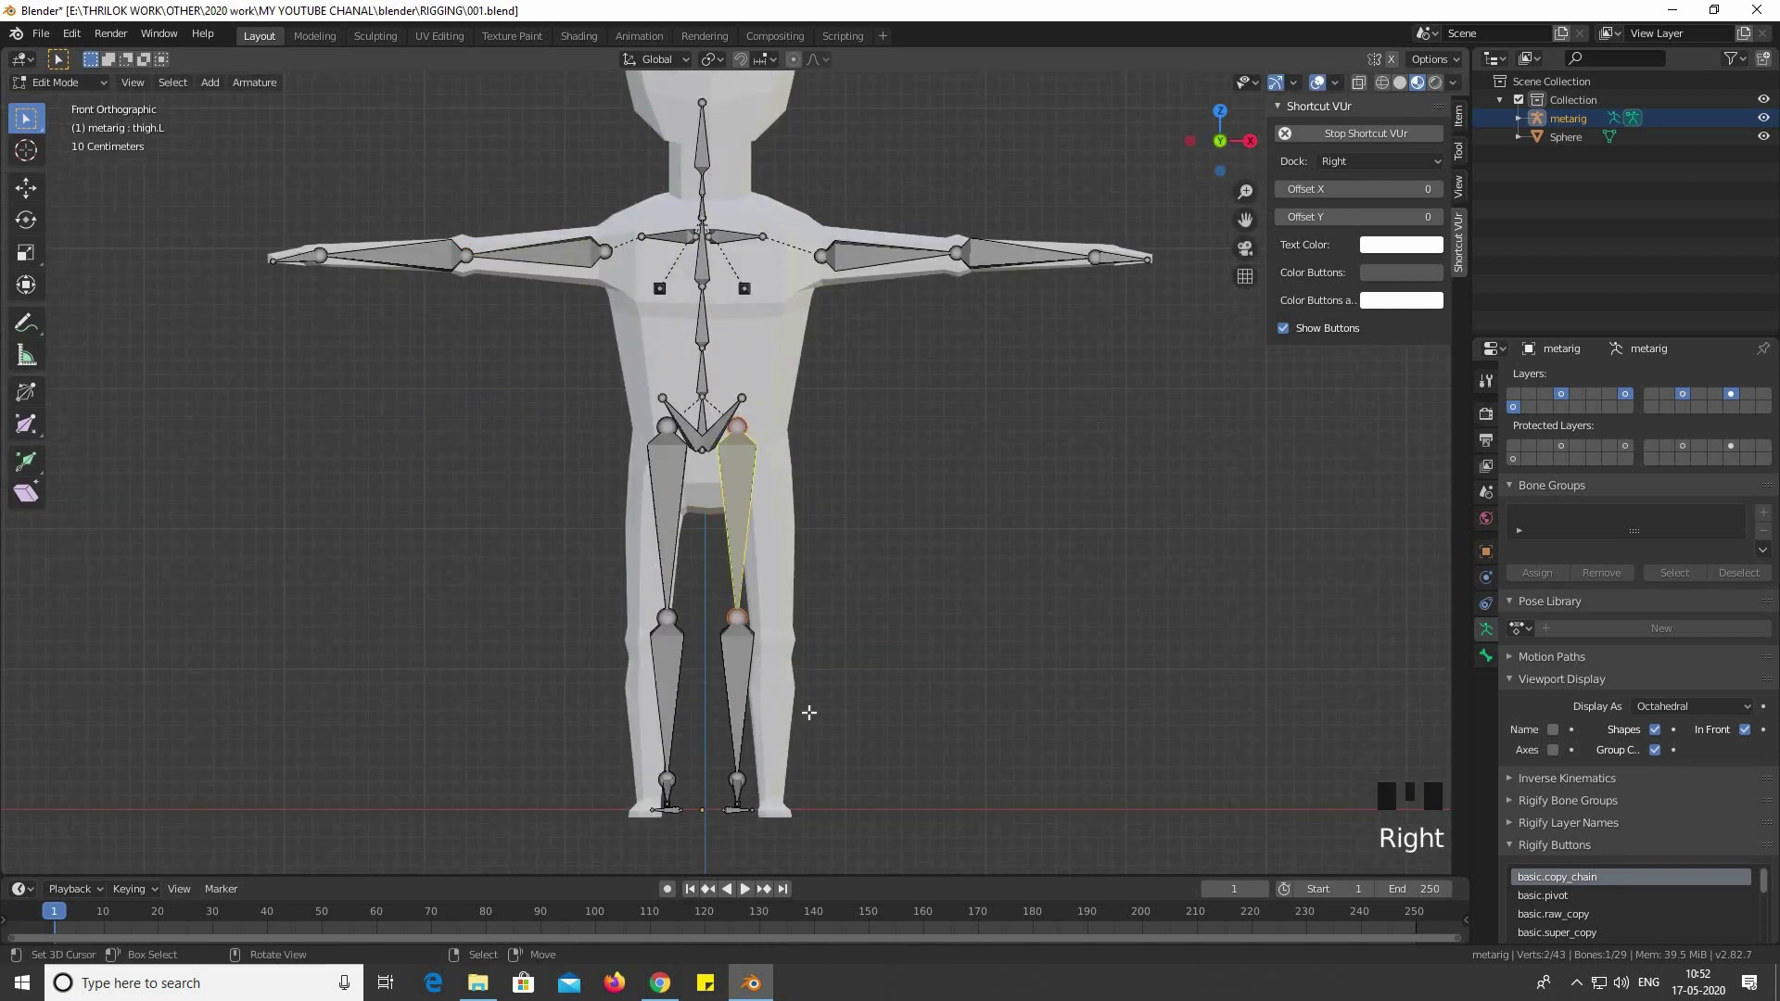
Box-select the left leg bones and rotate them to fit inside the character's leg
key("b")
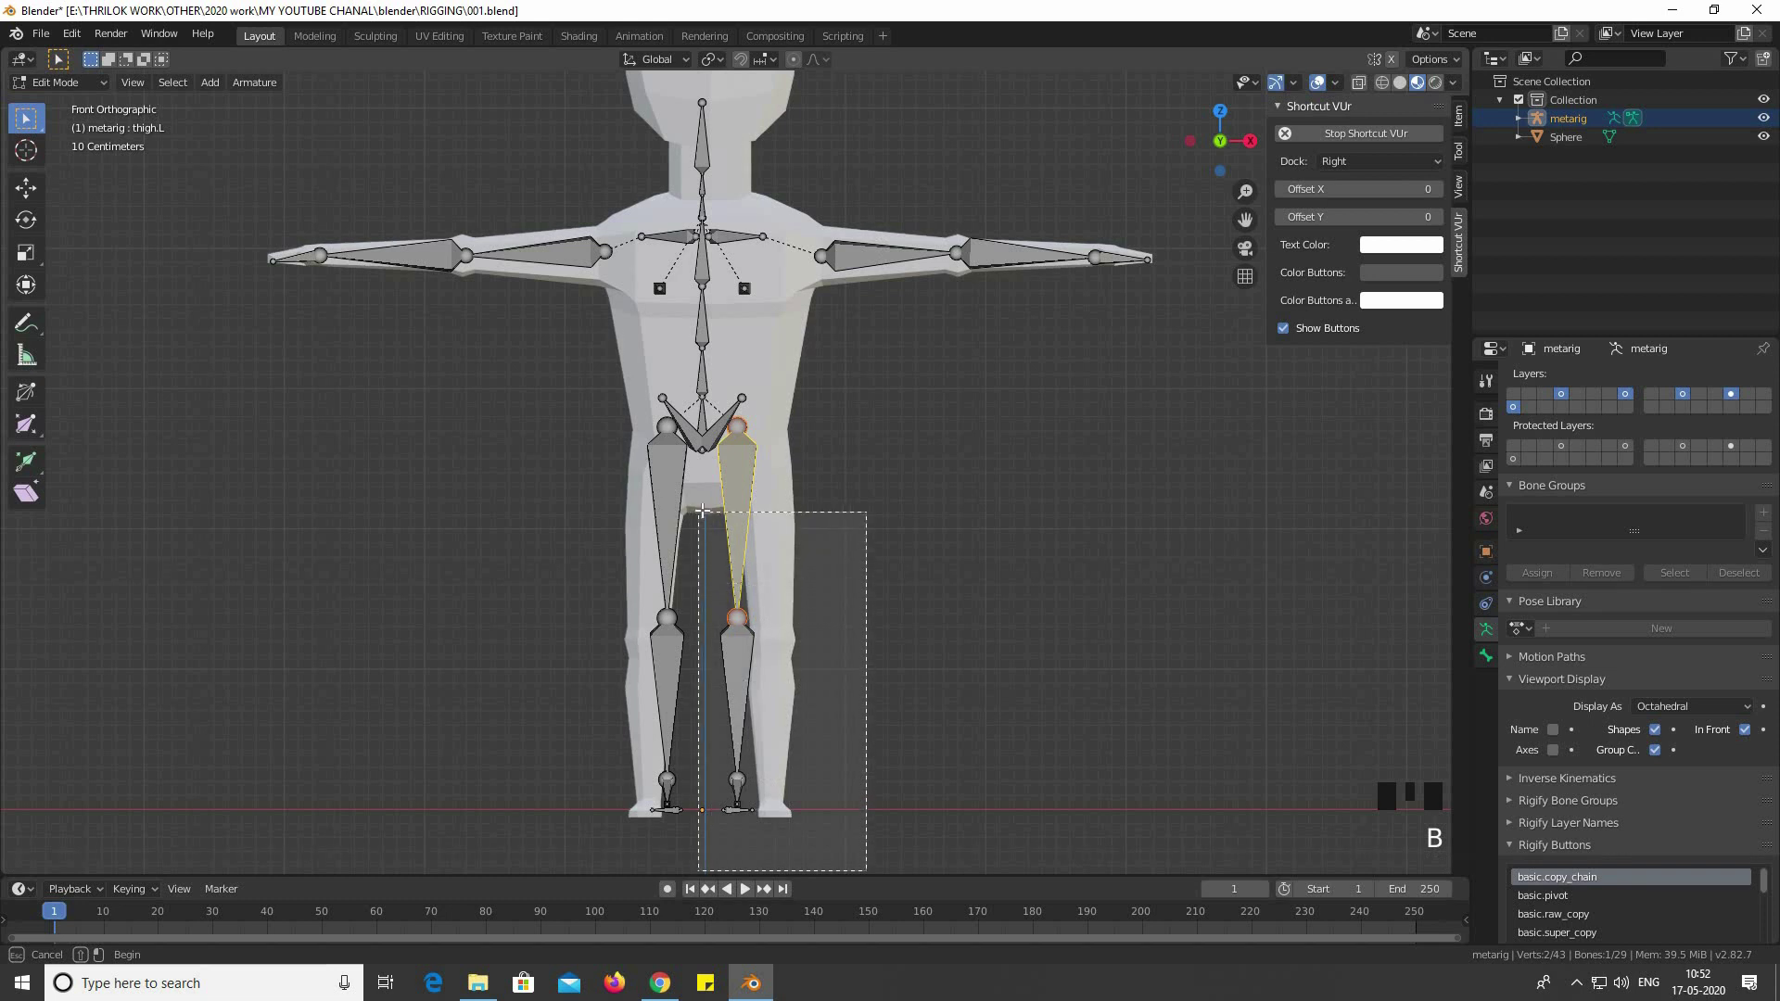
key("r")
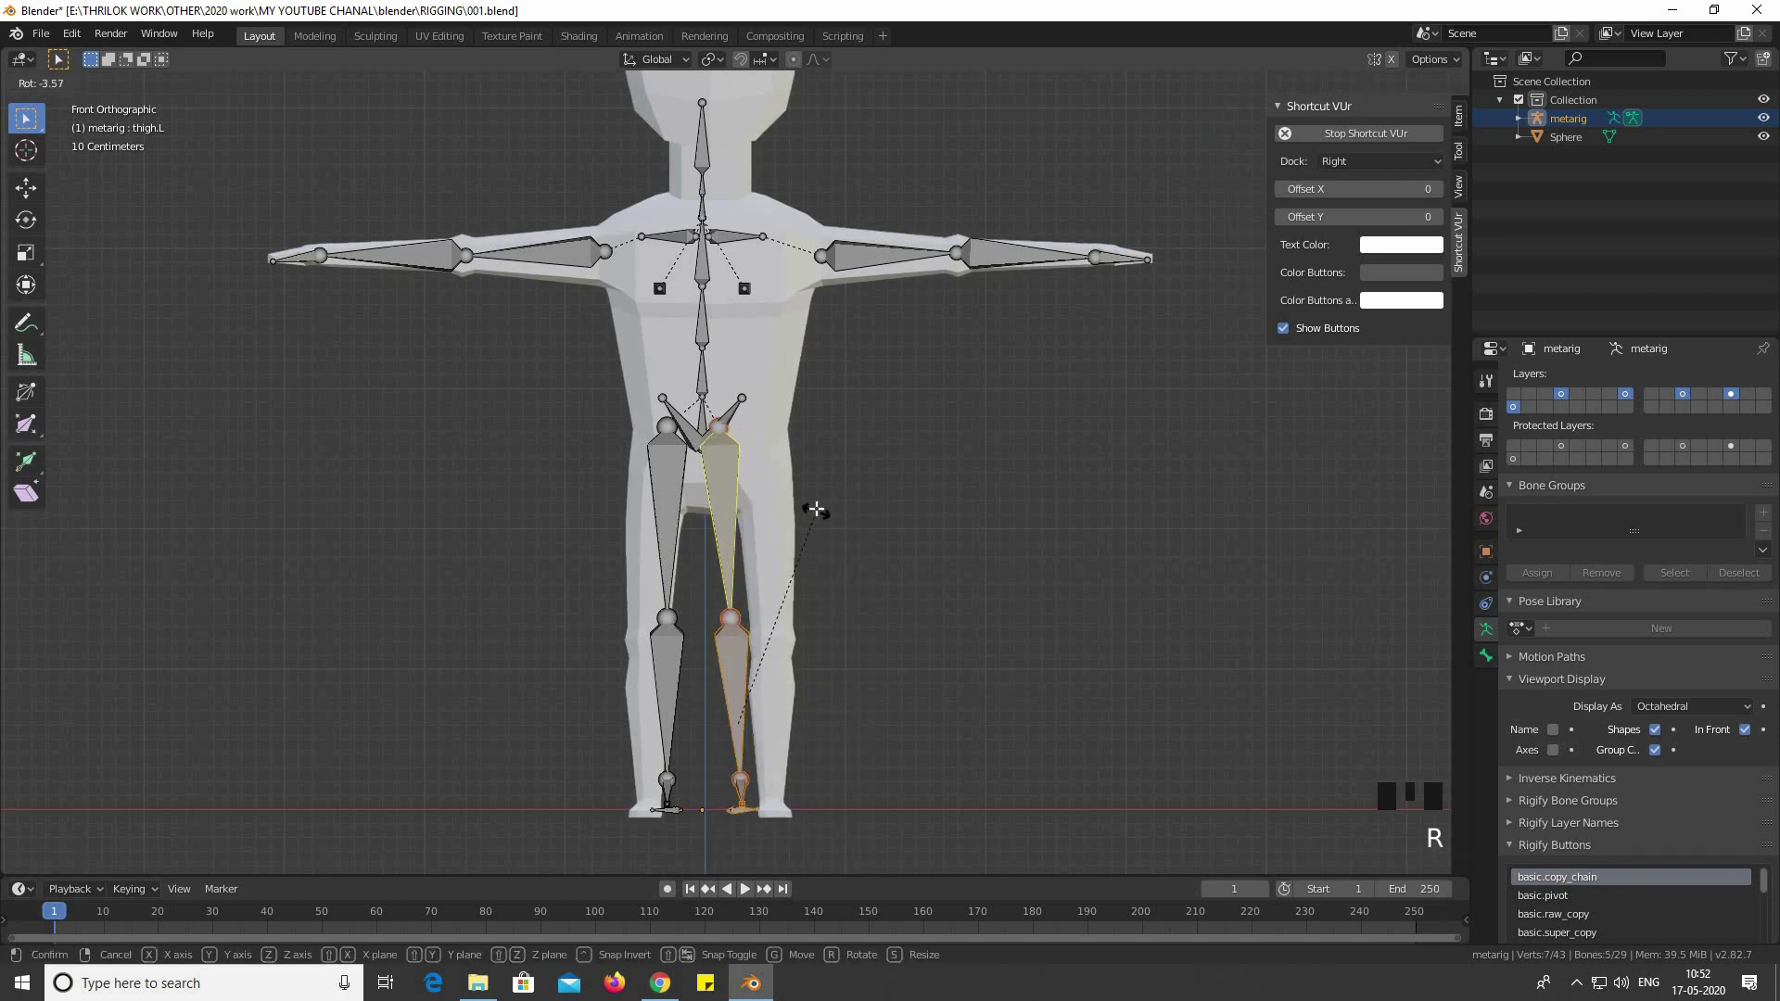
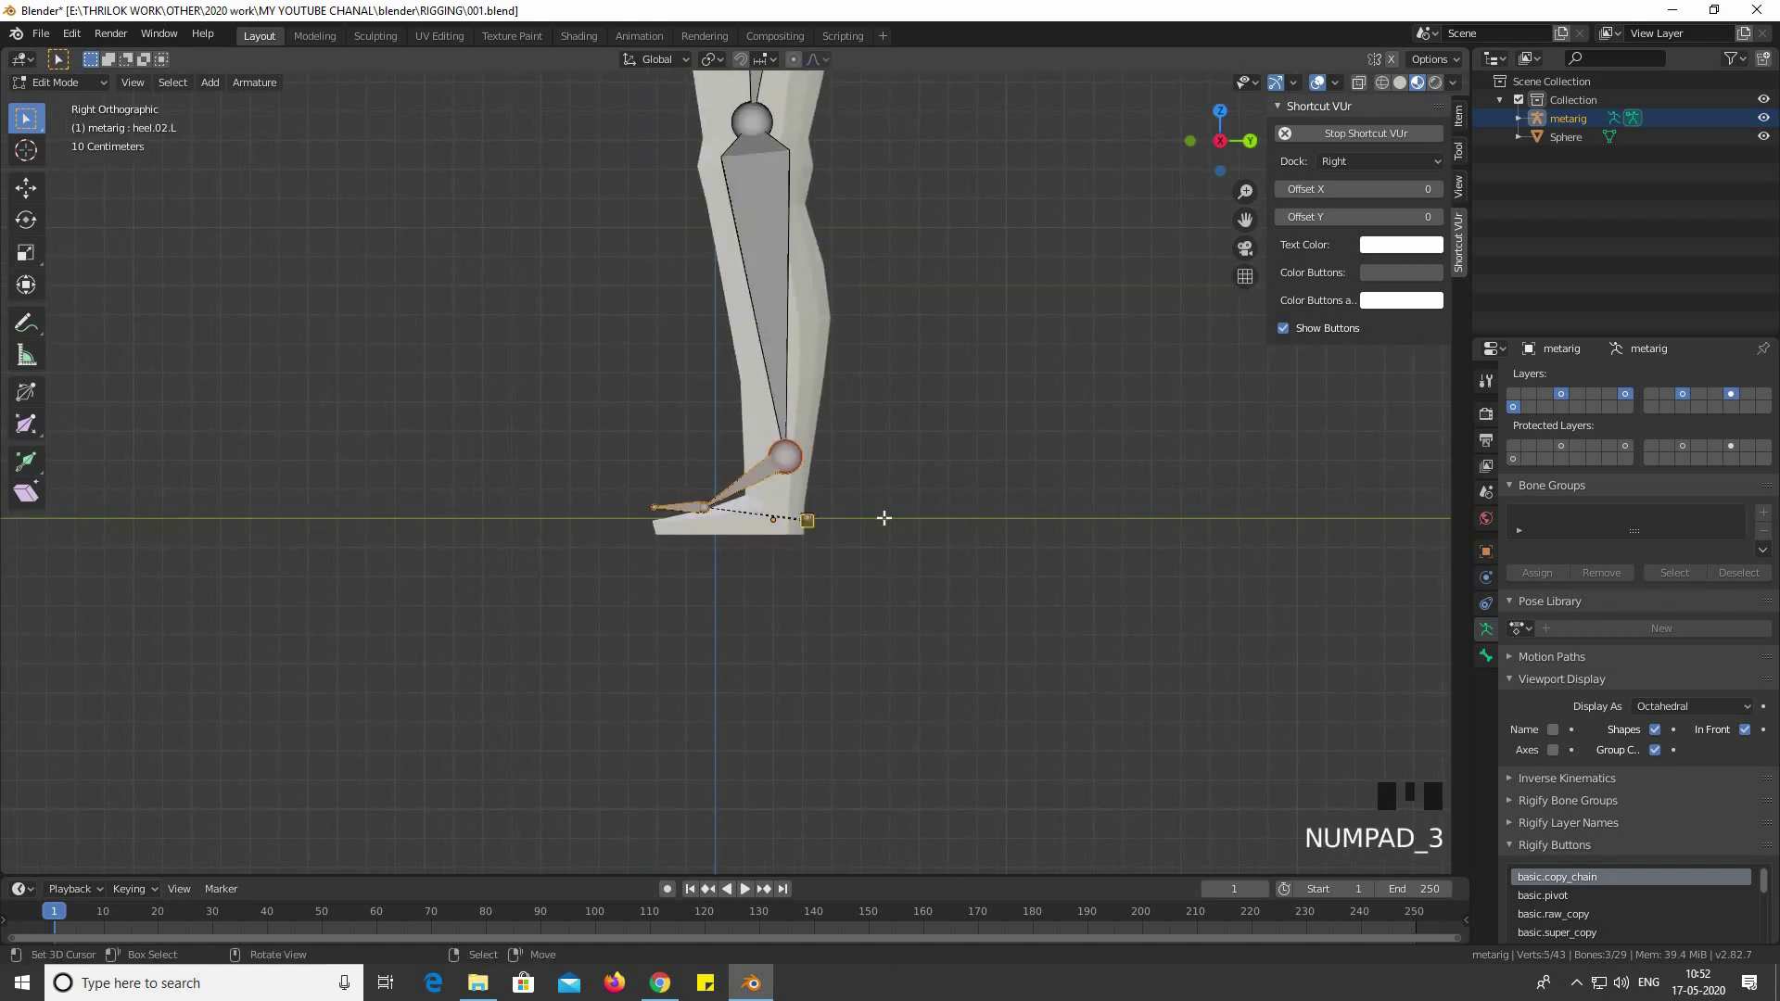
Rotate the foot bones to match the foot and place the heel bone at its back in side view
key("r")
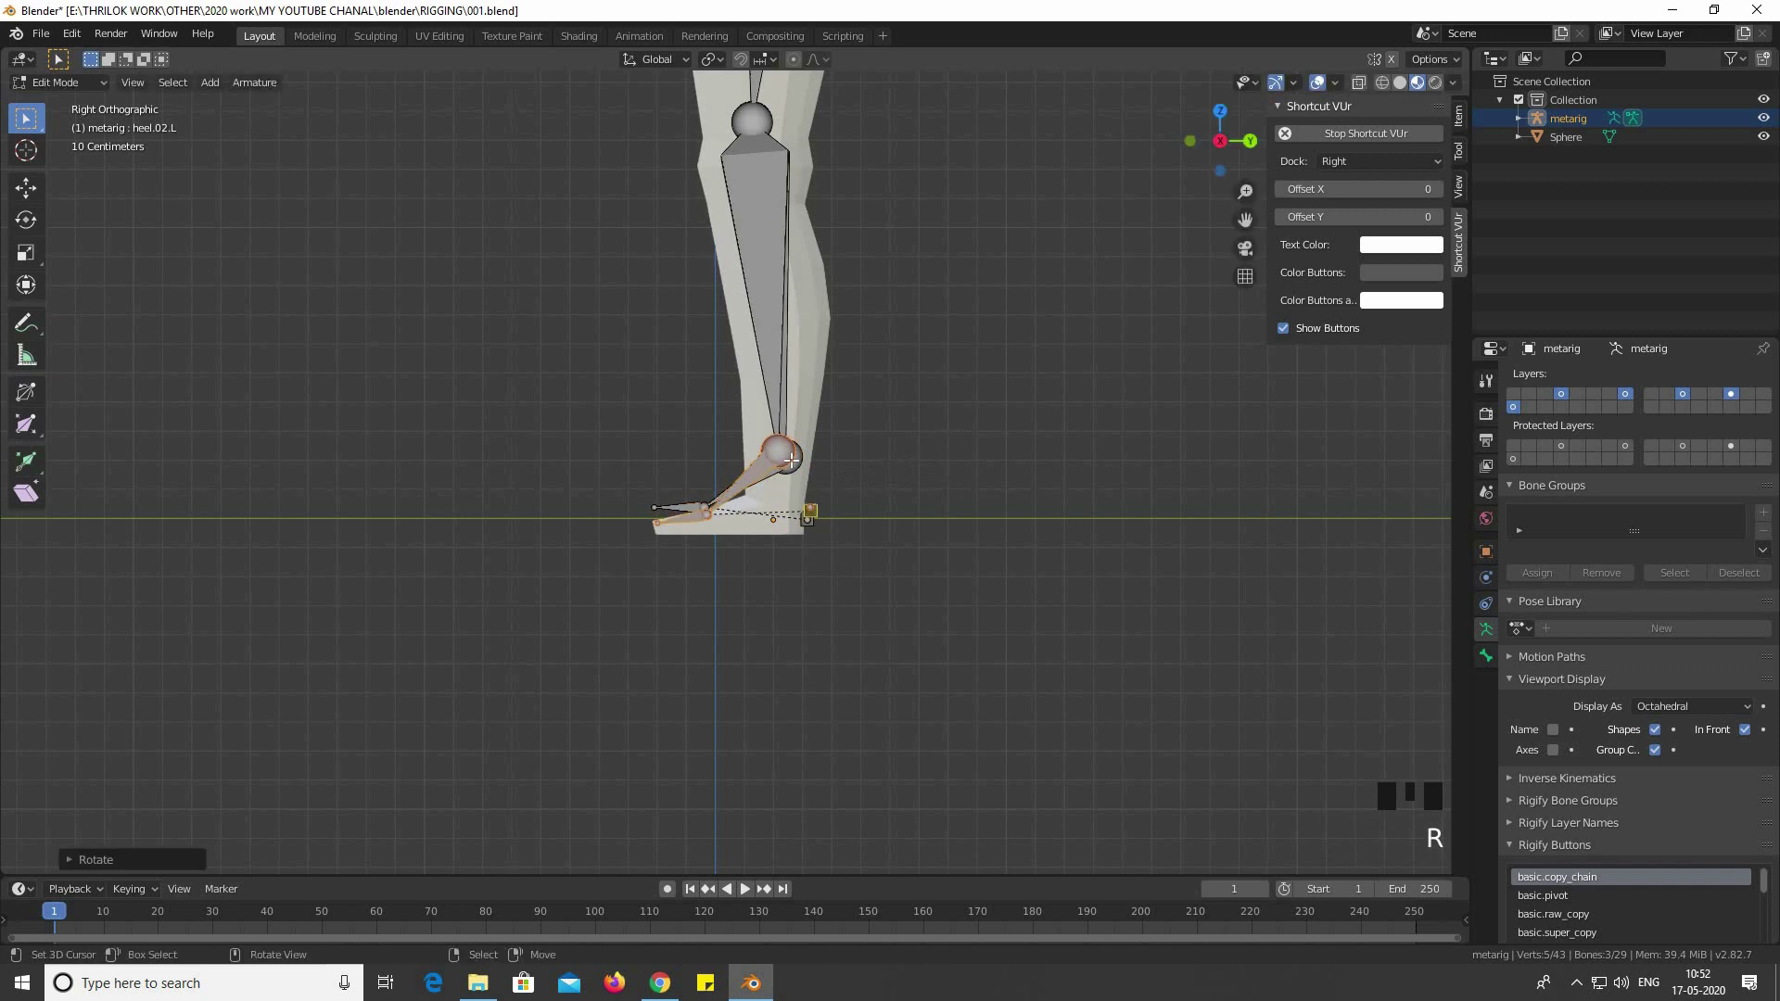
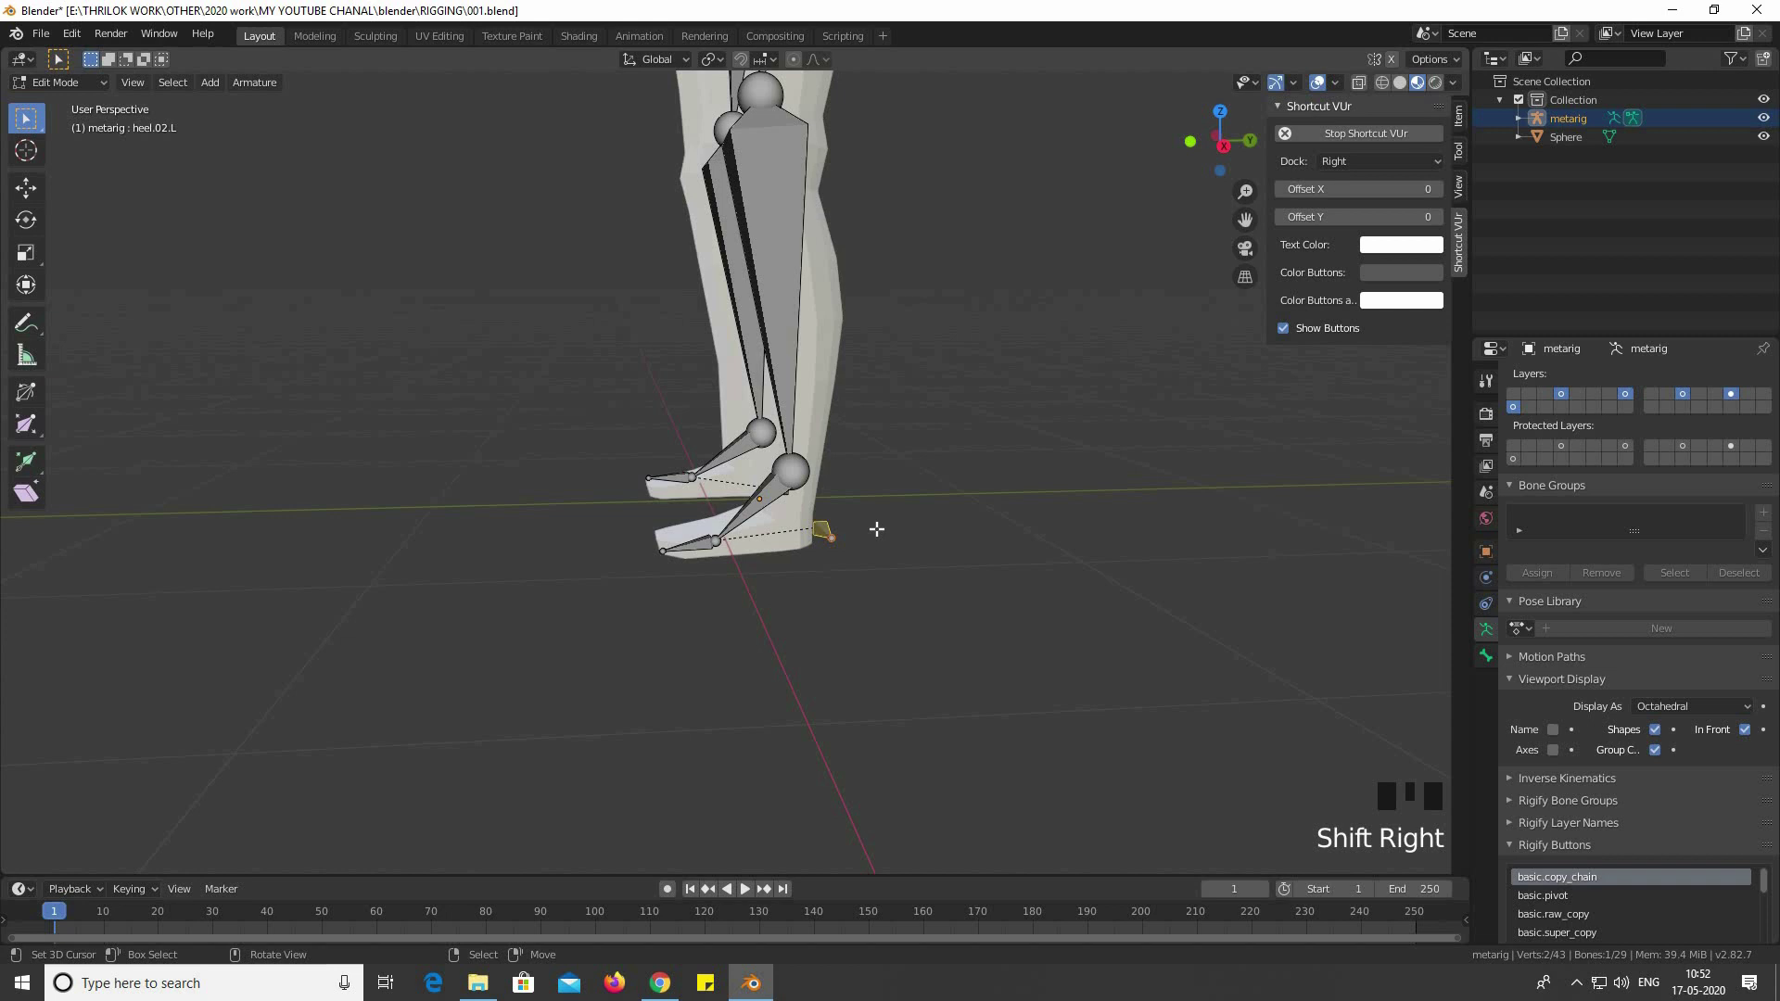
key("KP_1")
key("KP_2")
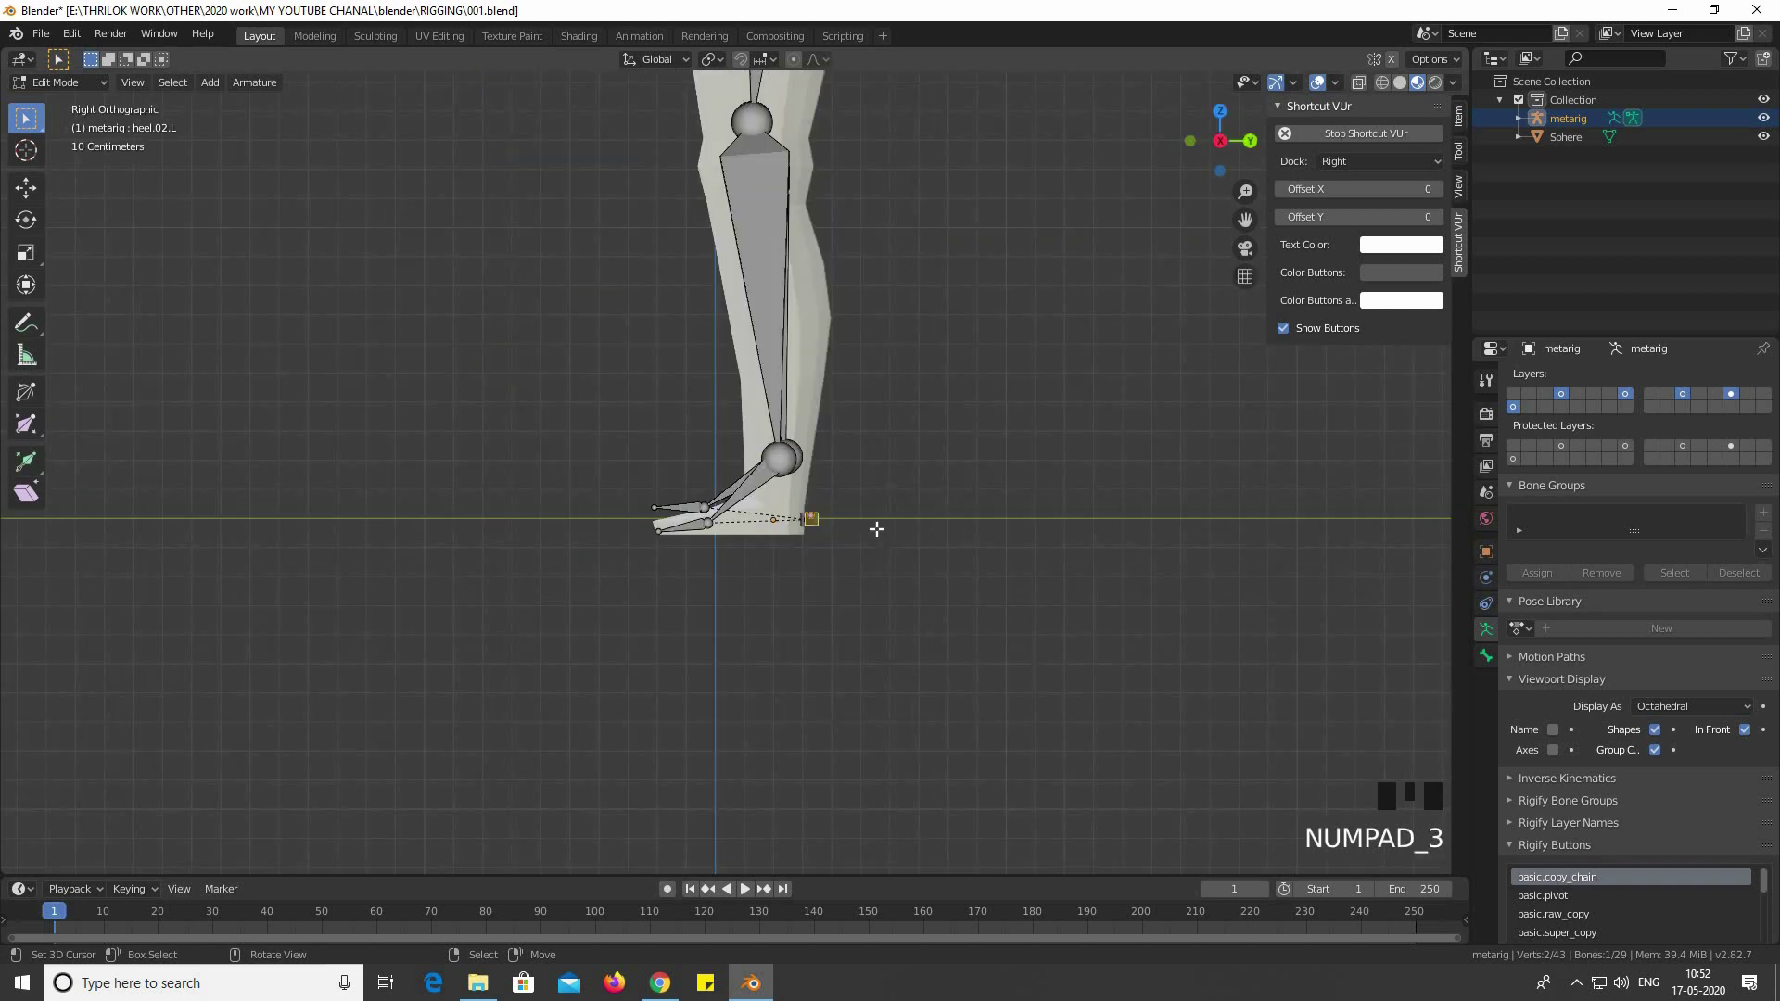
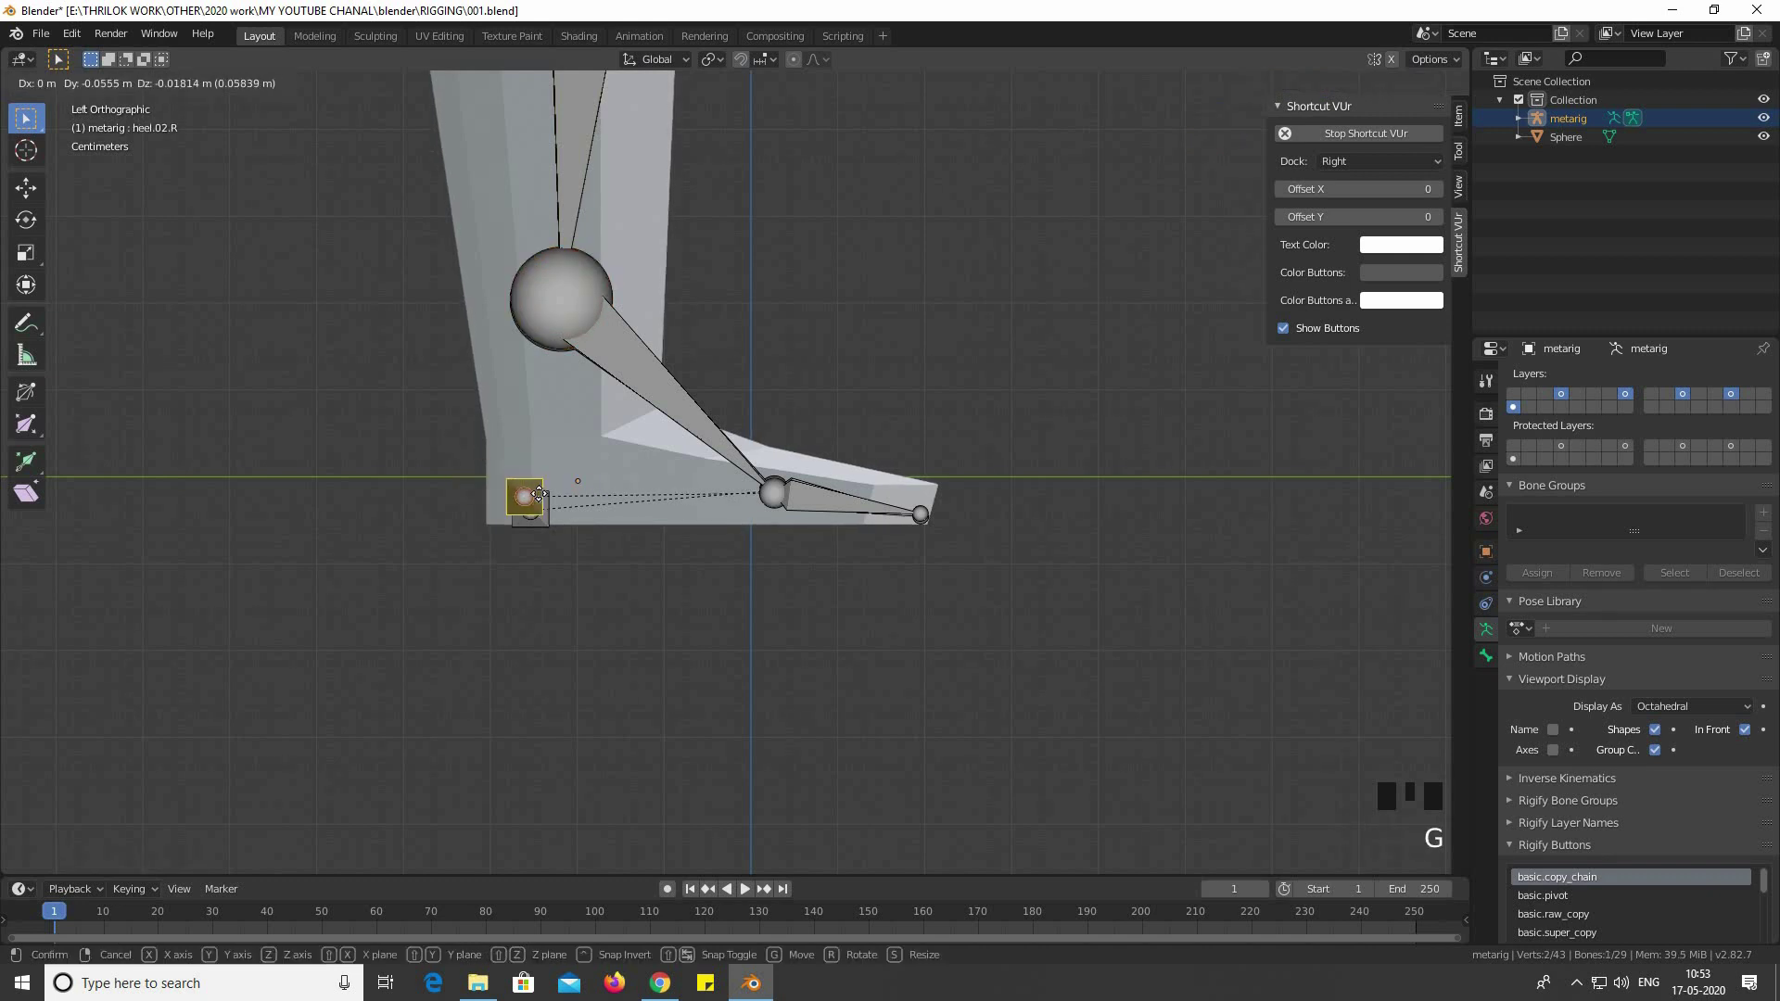
key("b")
key("g")
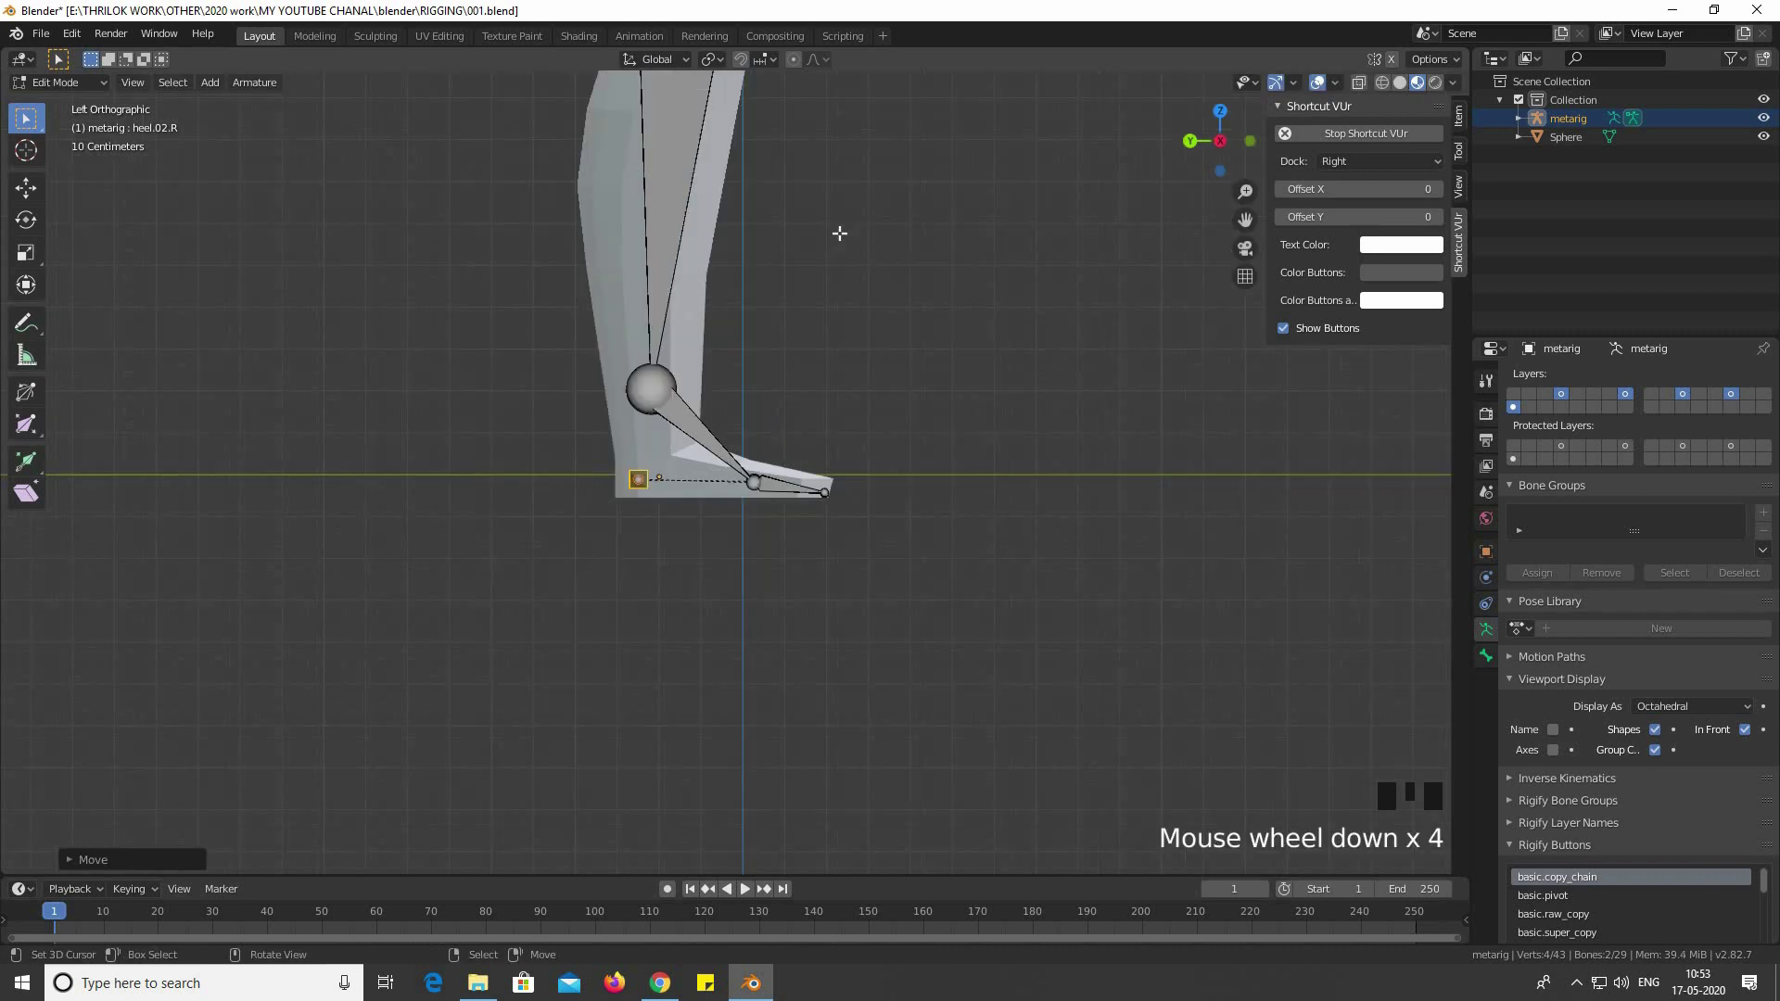
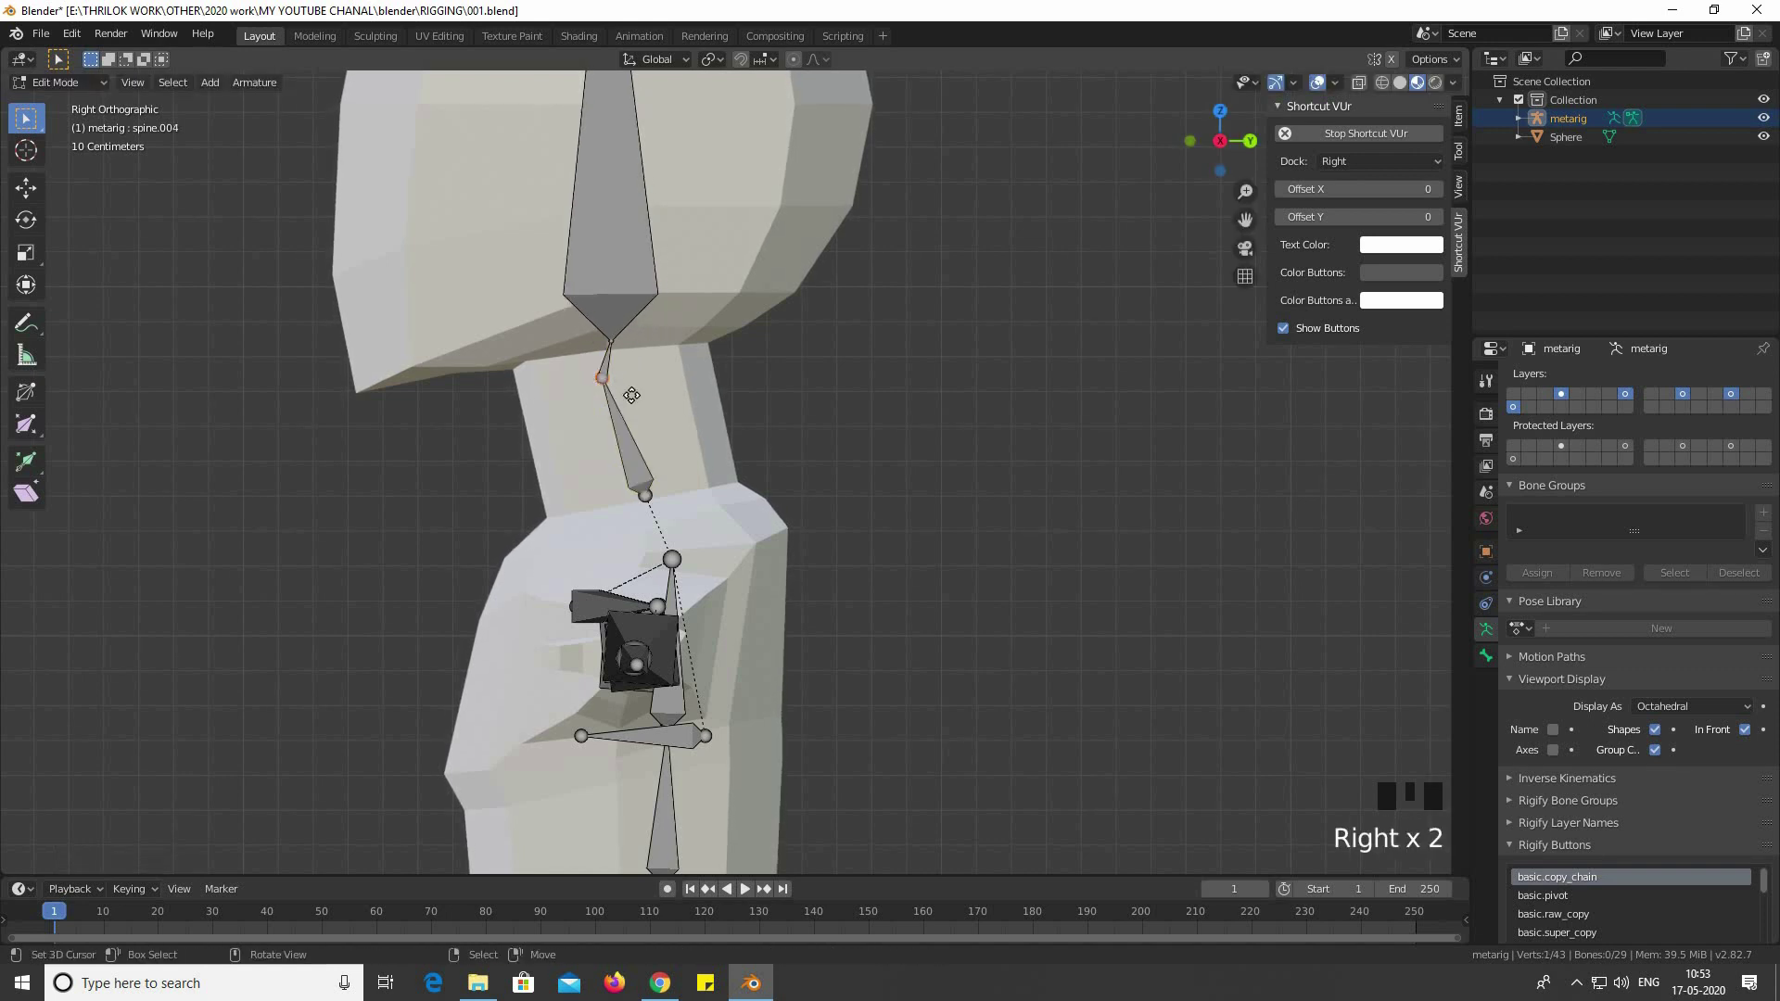
Move the neck joint up into the character's neck toward the head
key("g")
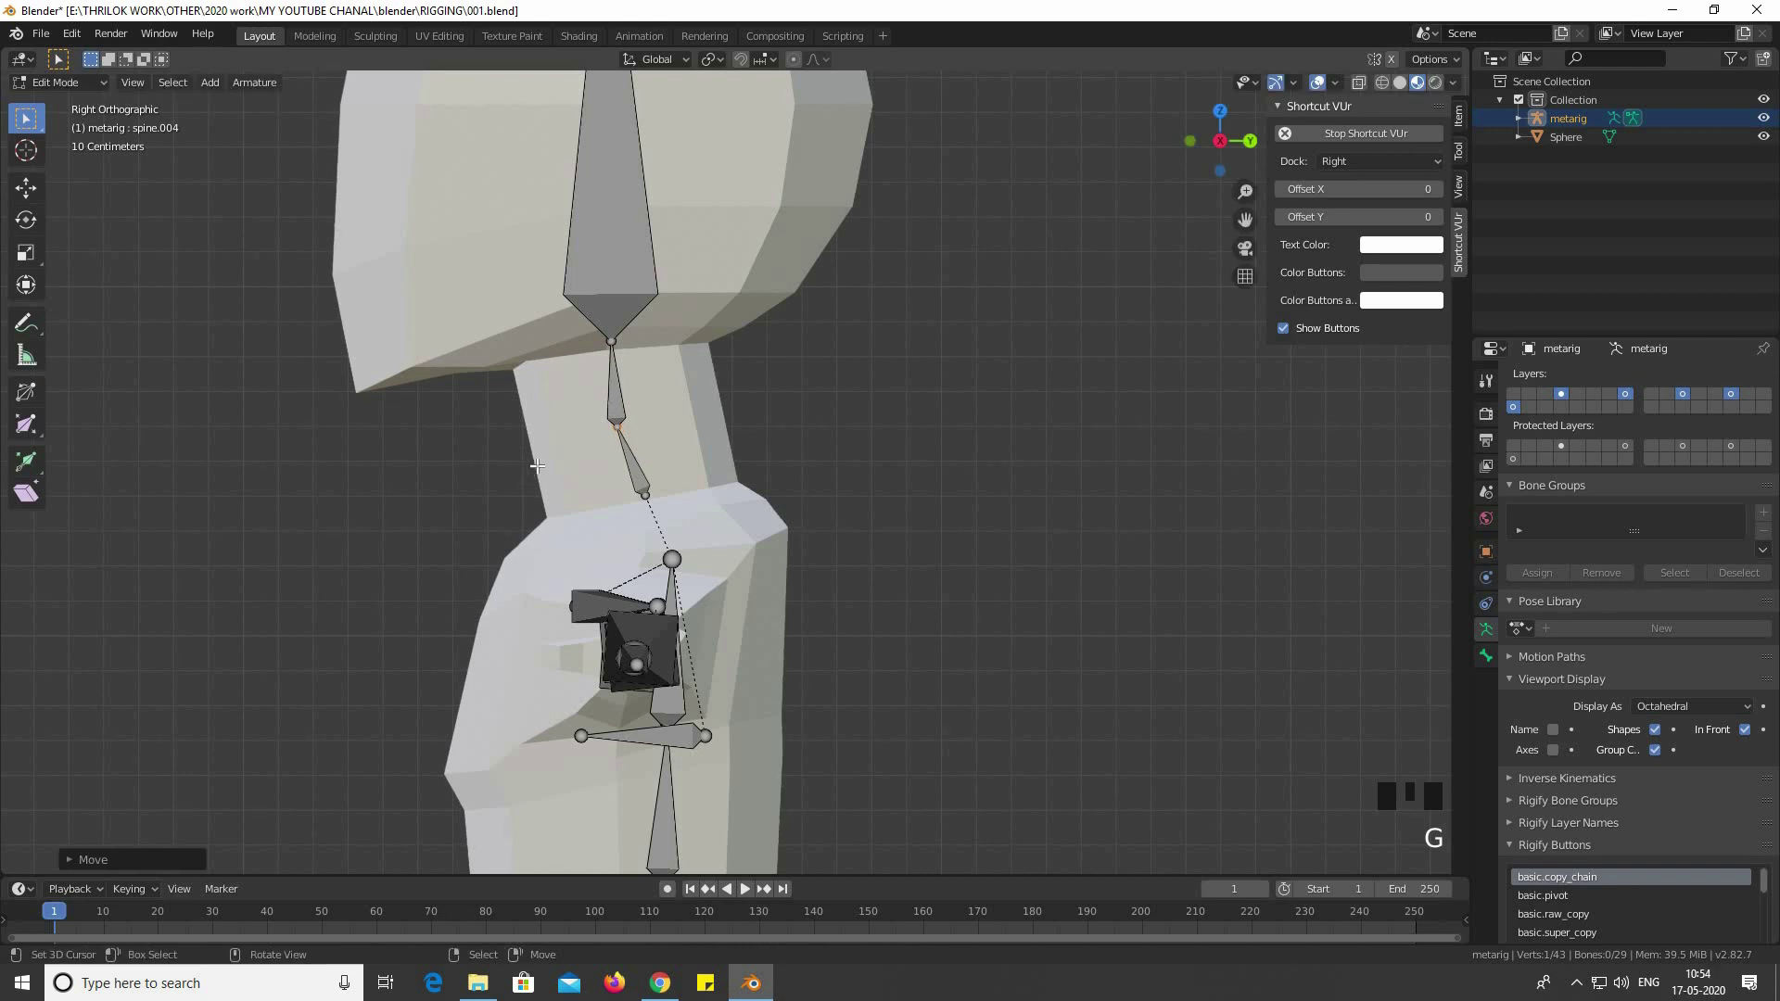
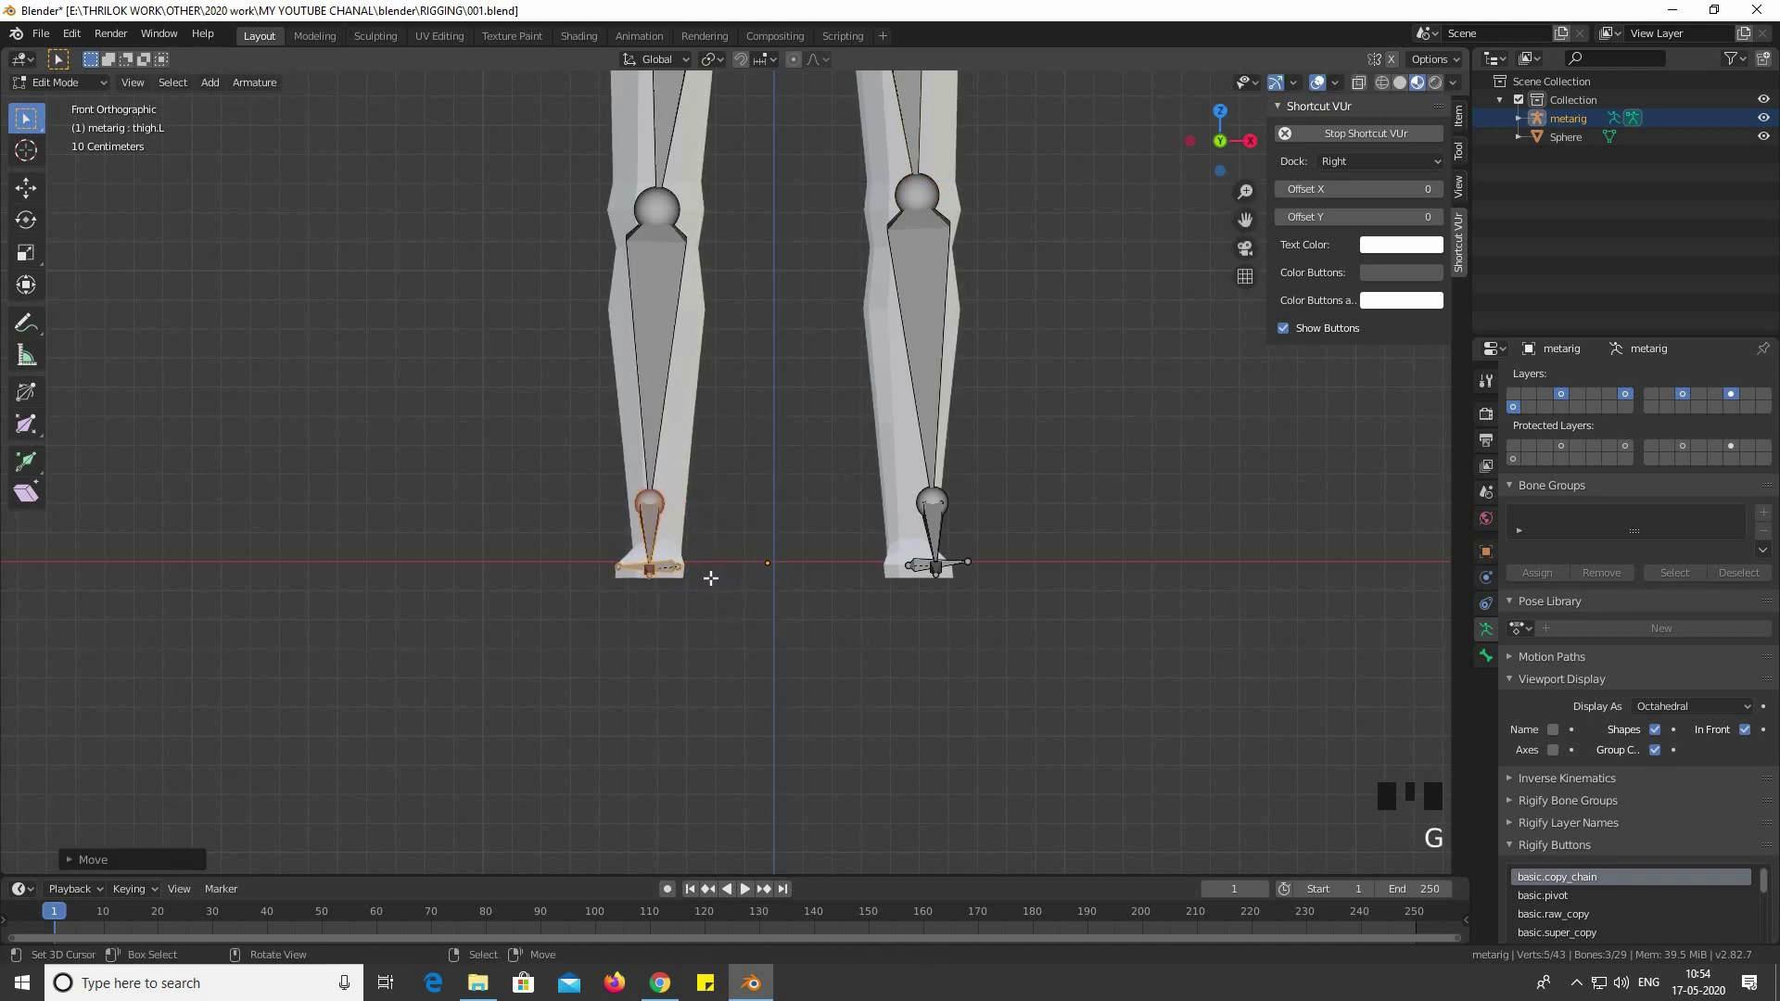
Move the heel bone inside the foot and reposition the knee joint into the knee from side view
key("KP_1")
key("KP_3")
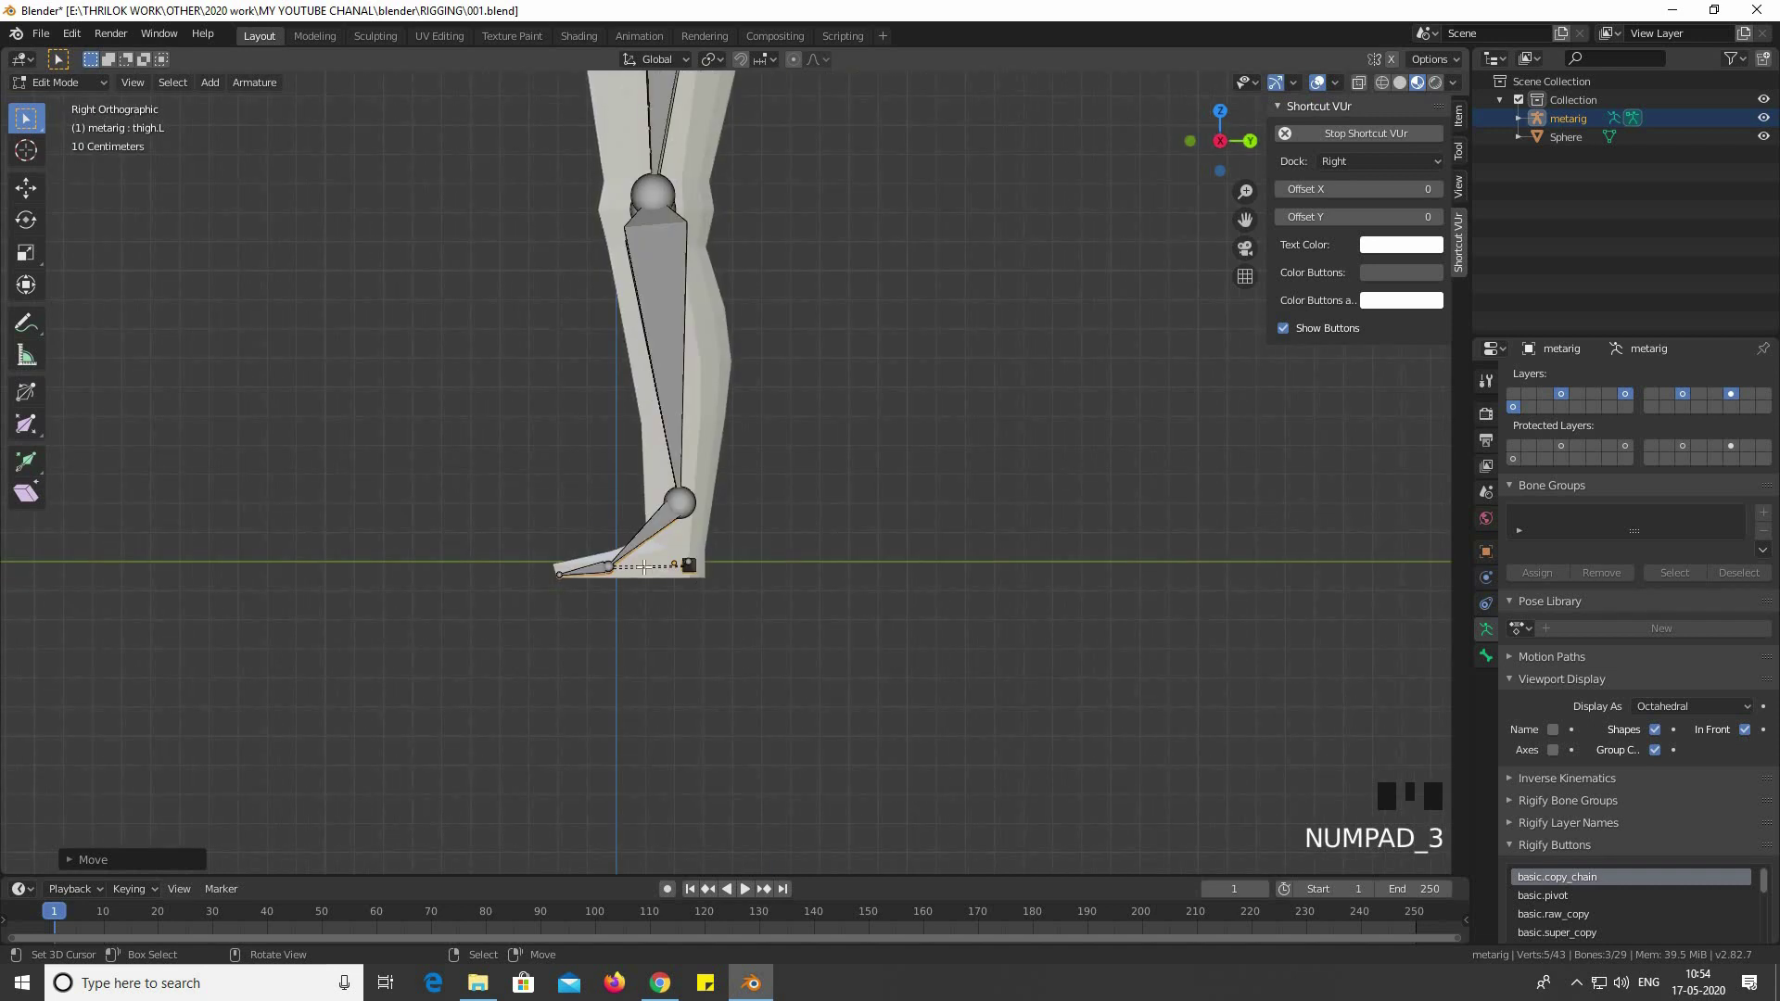
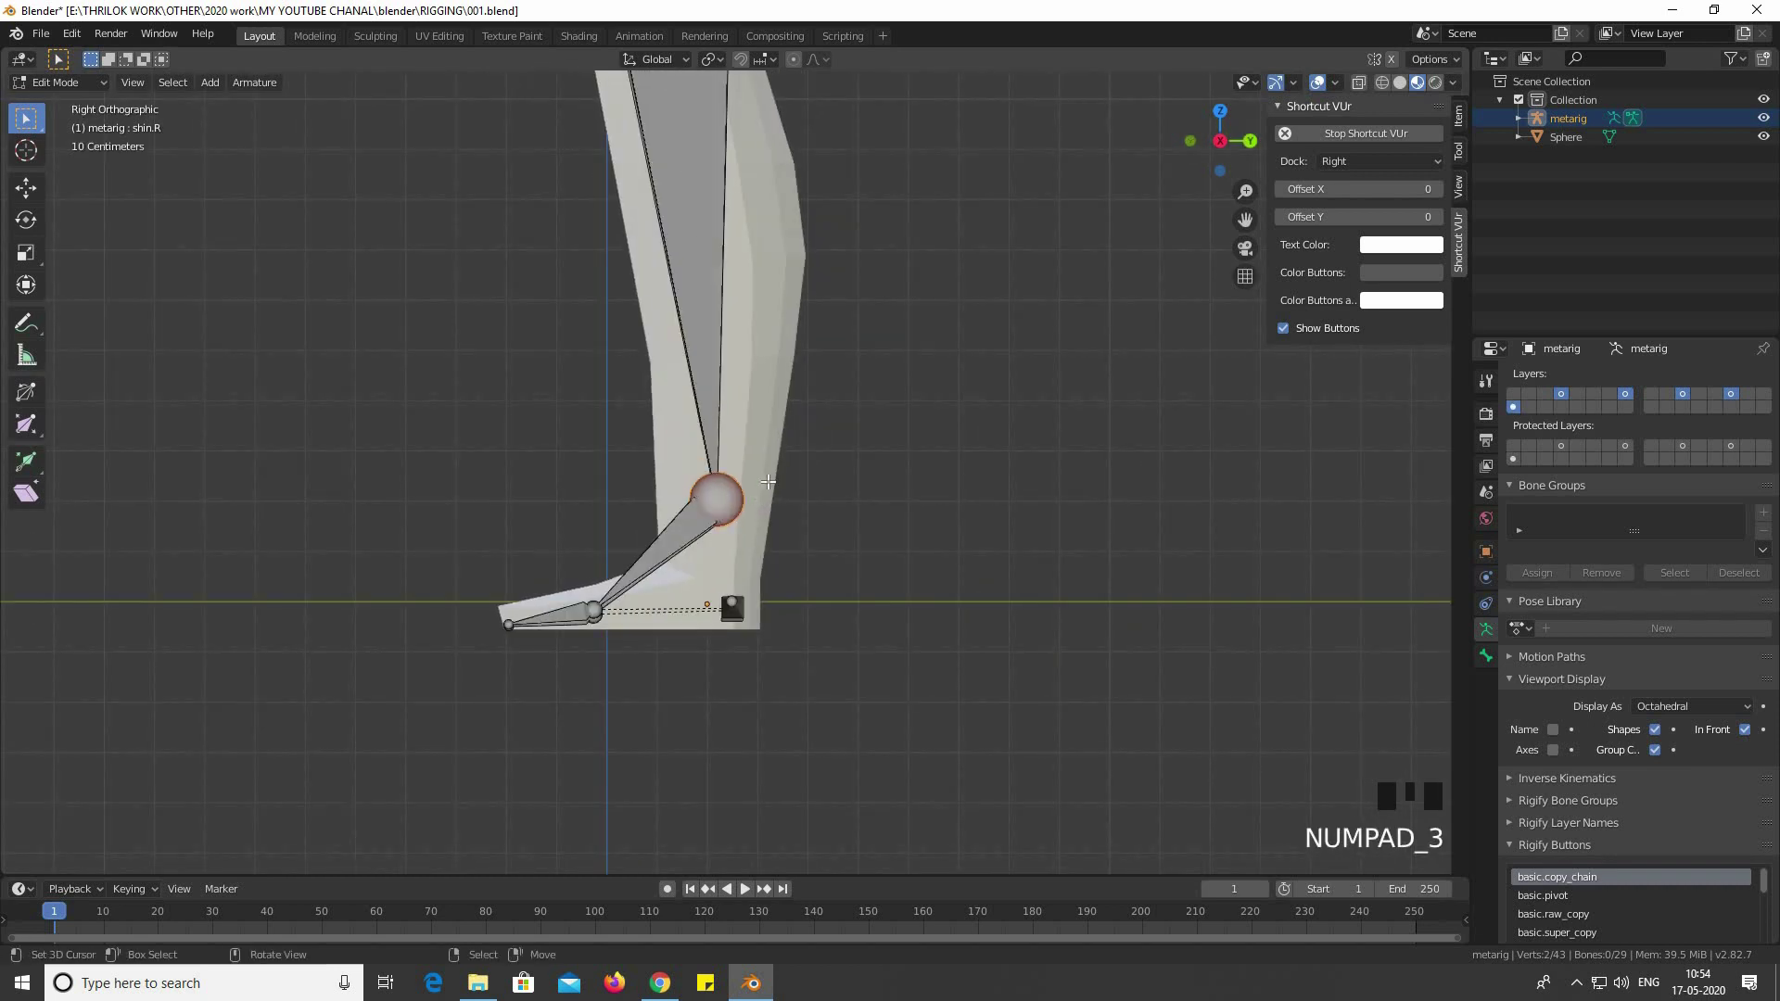
key("g")
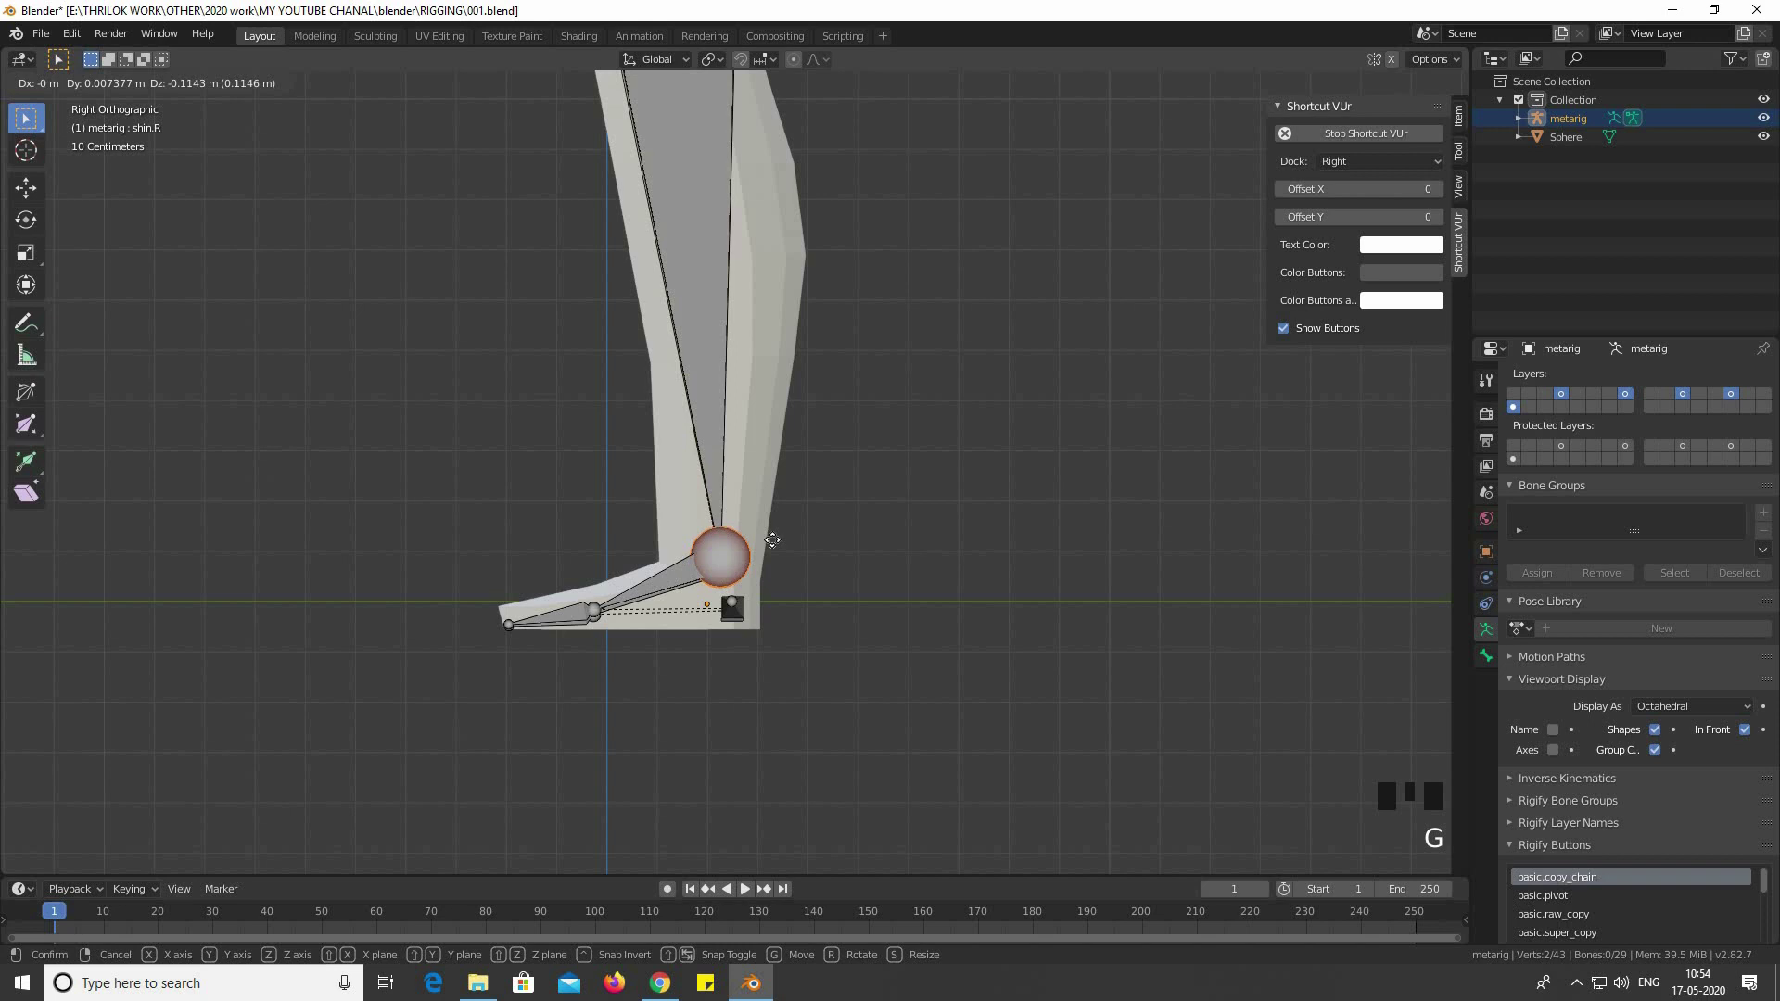
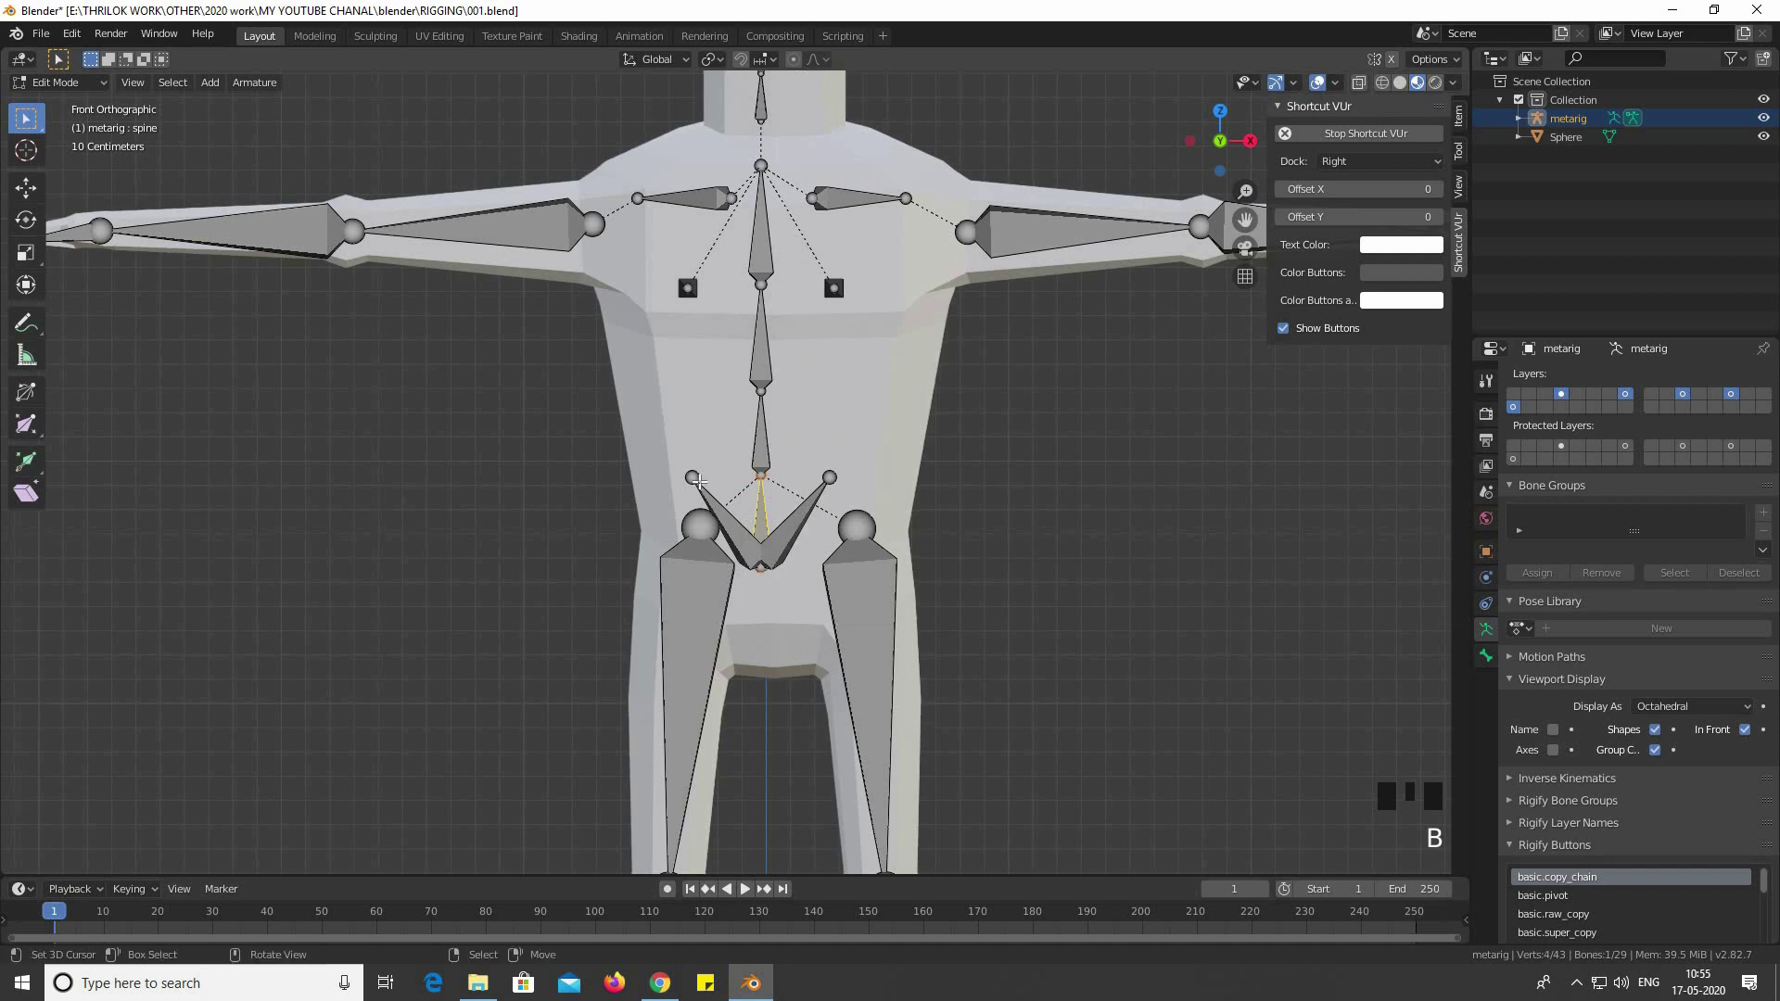
Select the pelvis and three spine bones together and shift them within the character's hips and torso
left_click_drag(733, 478, 803, 490)
right_click(838, 475)
right_click(761, 369)
right_click(769, 288)
right_click(765, 254)
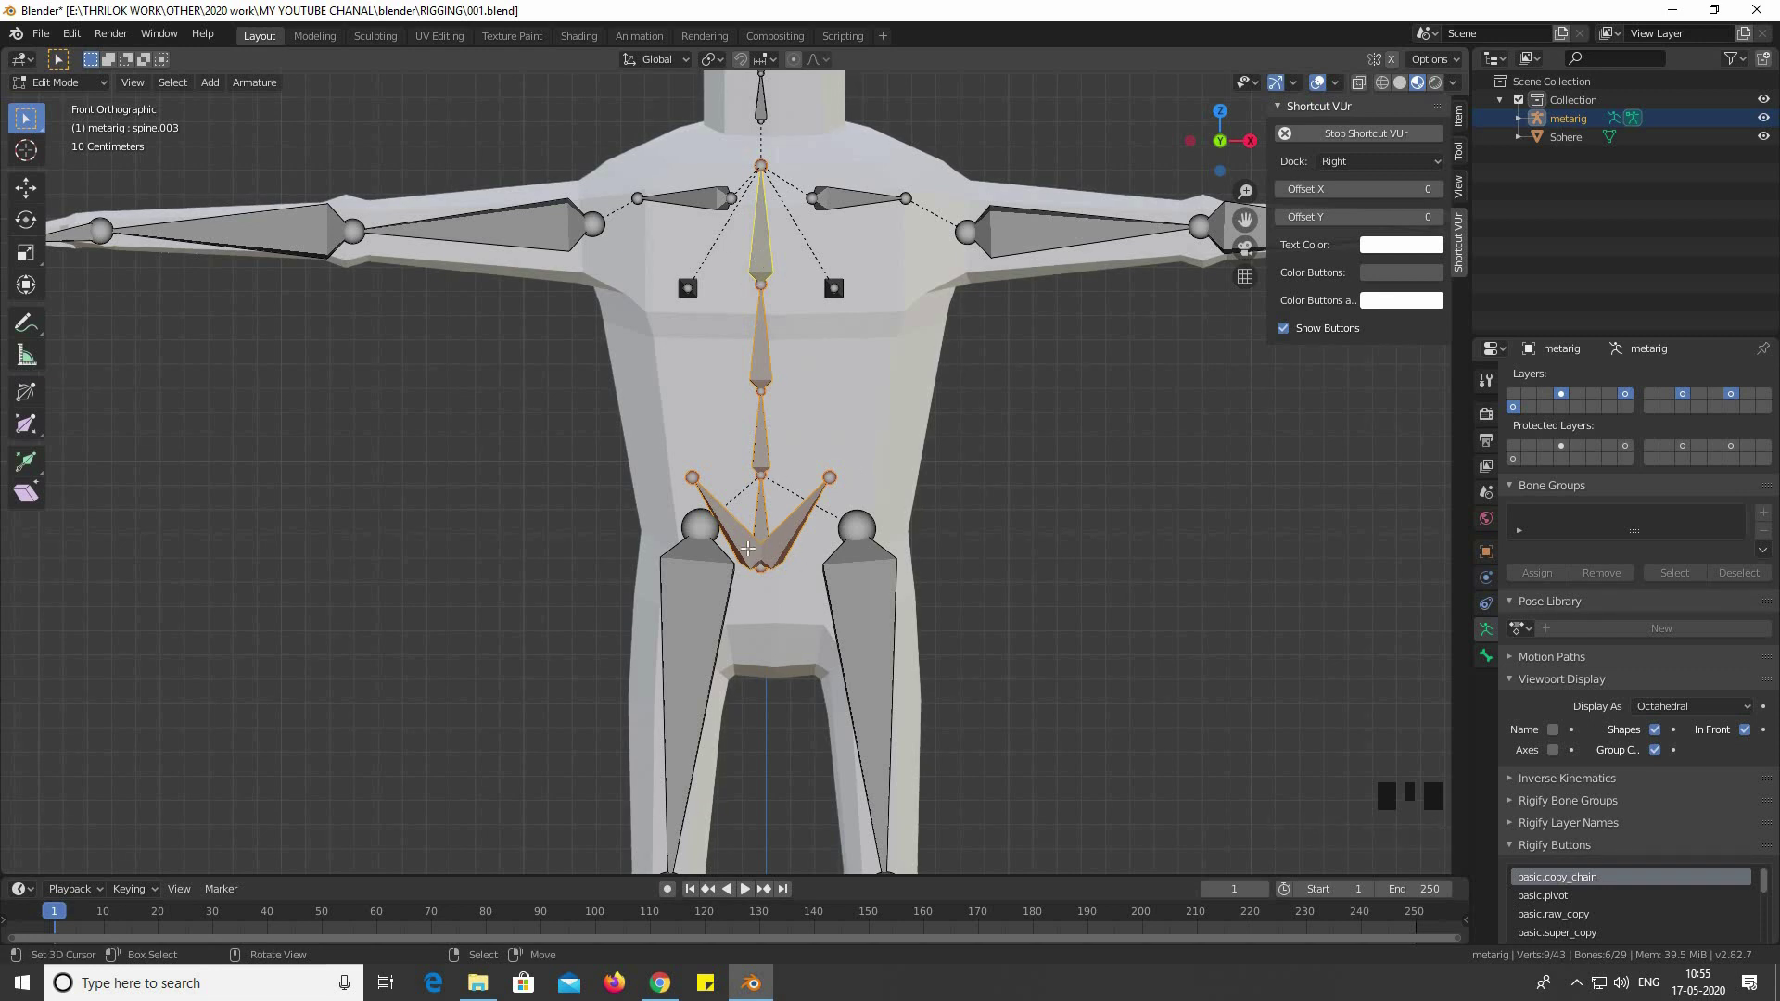
key("g")
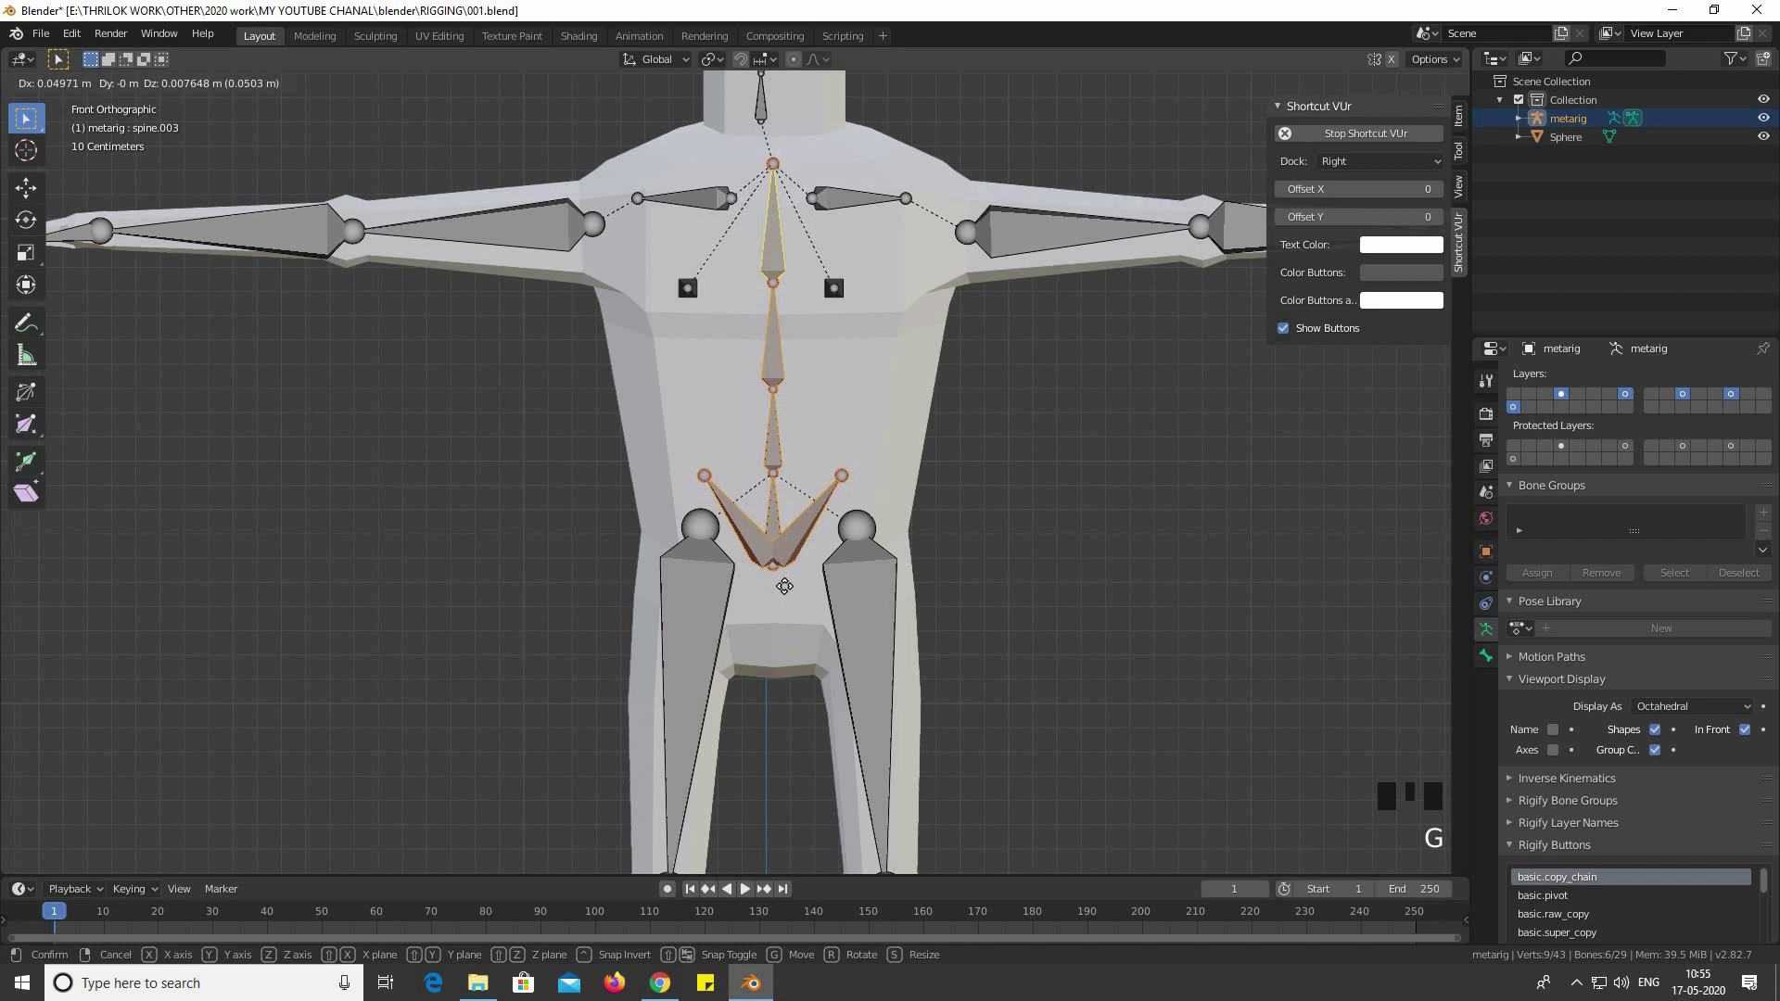
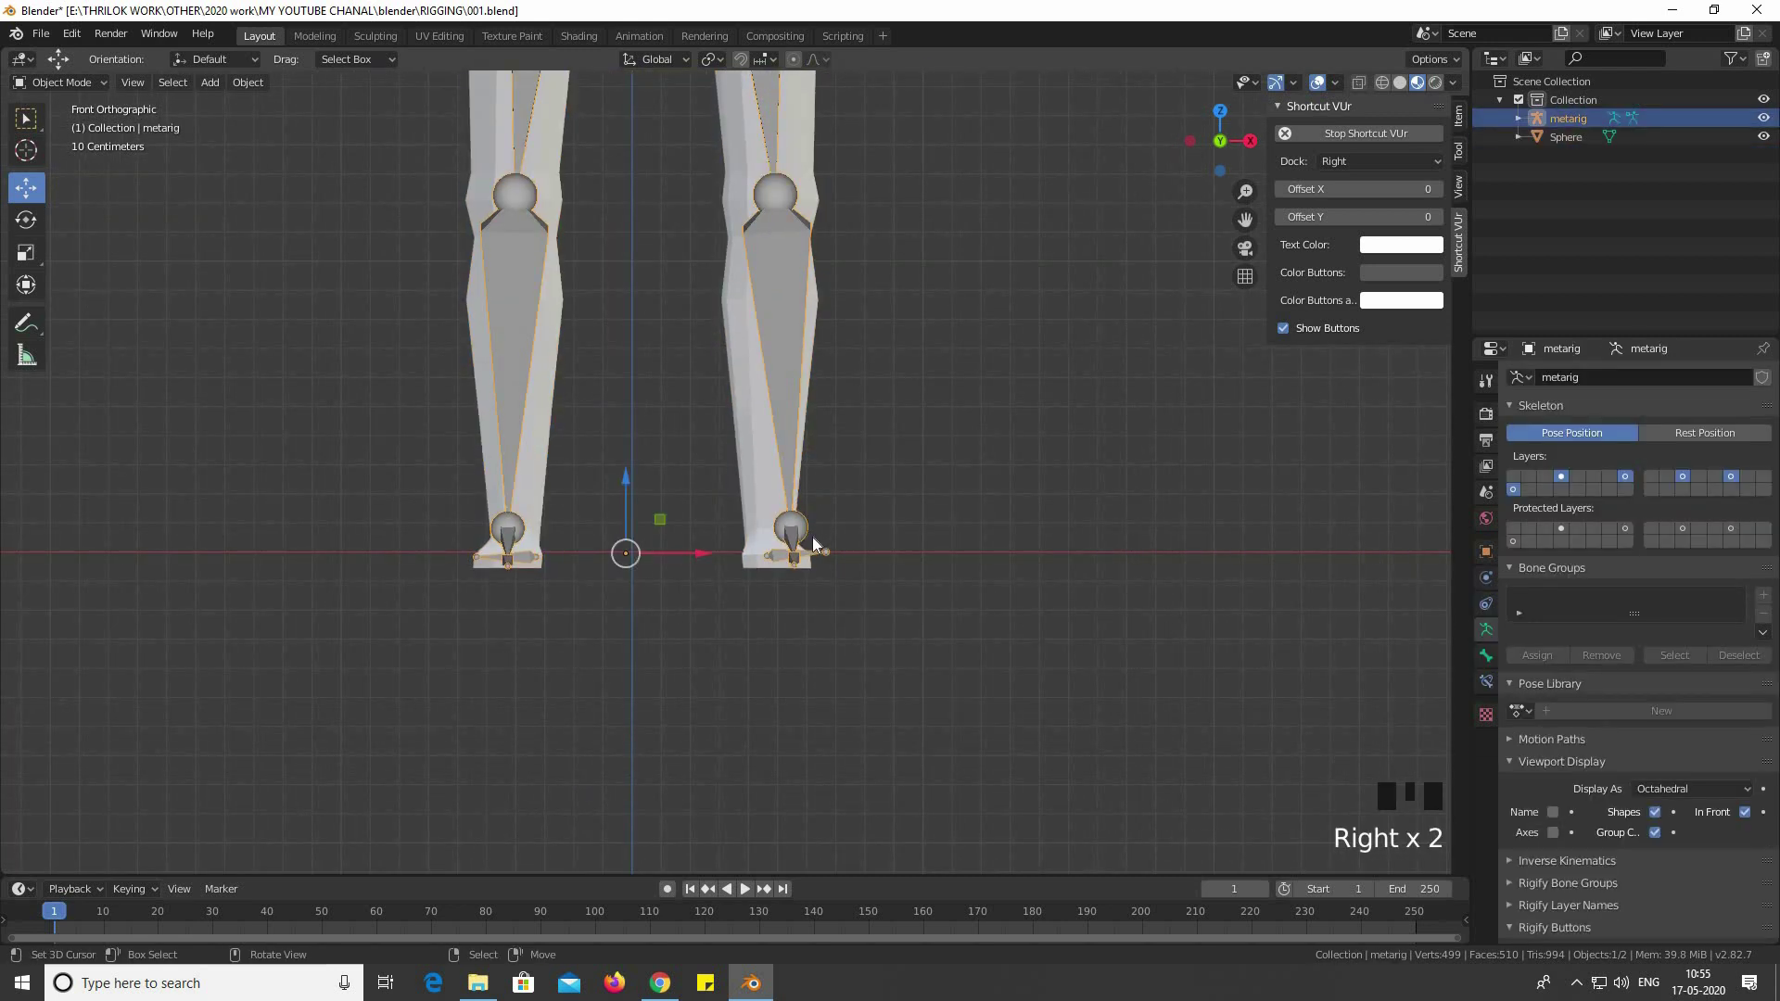
Select the rig and its heel bone so it can be laid along the character's foot
key("b")
right_click(794, 450)
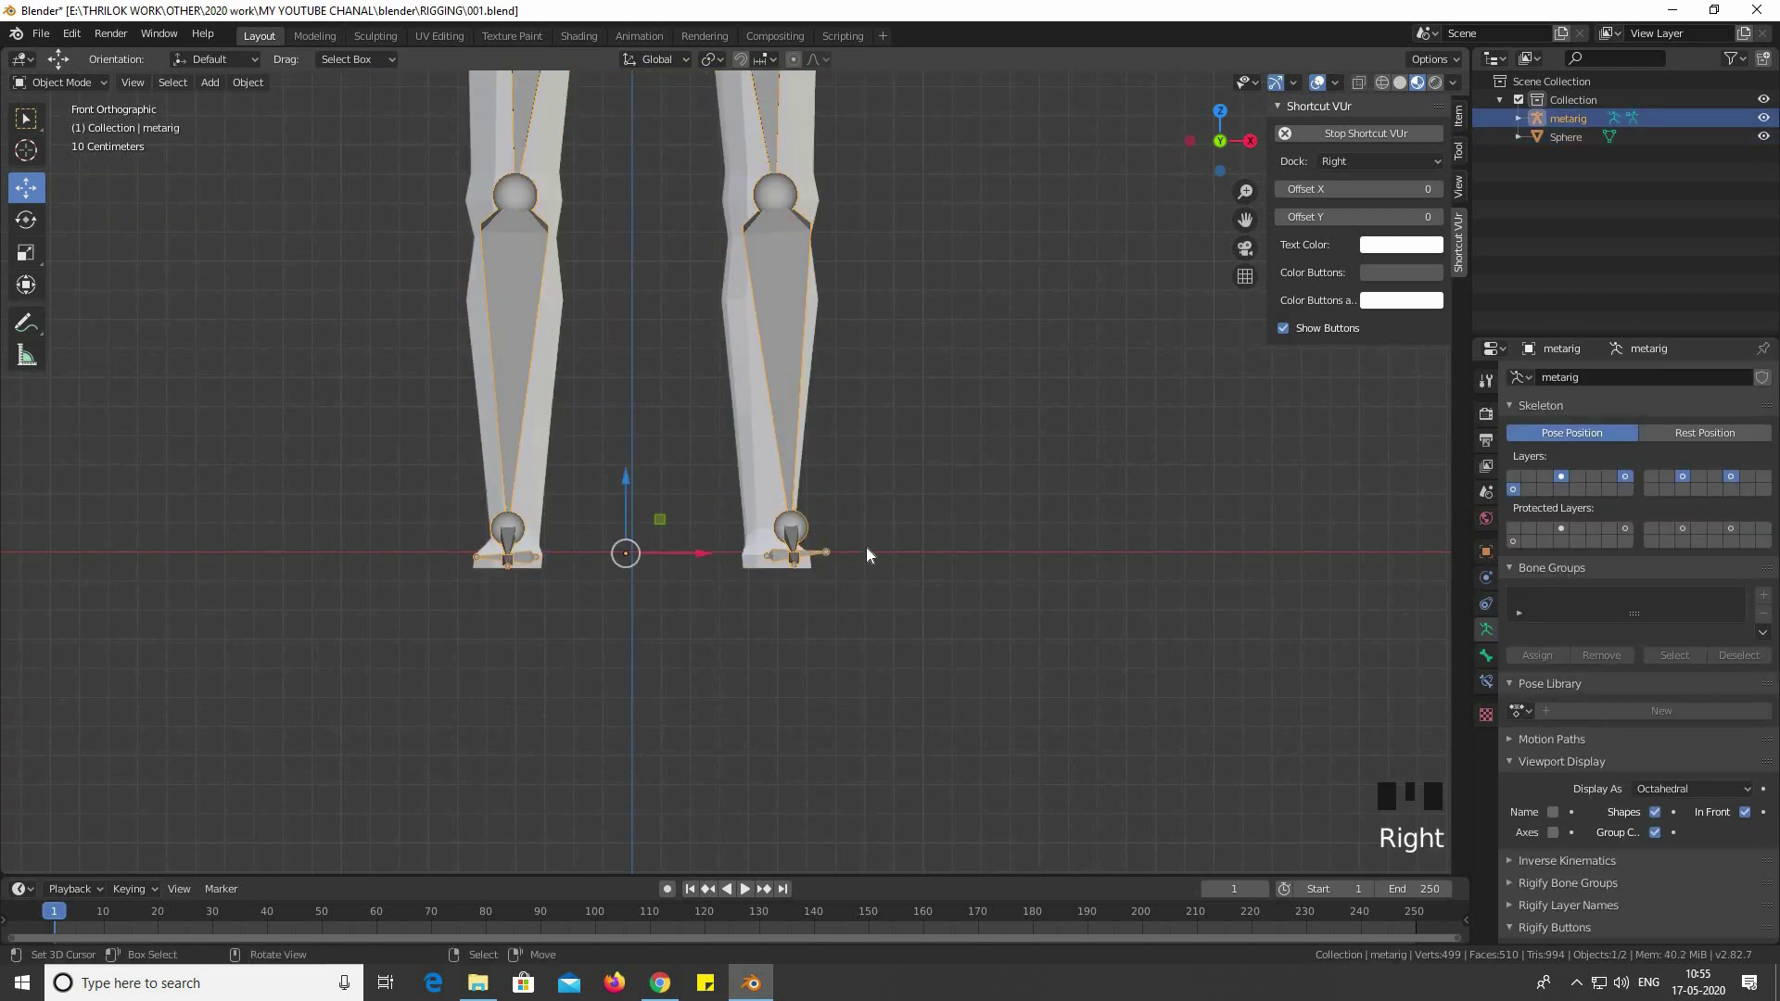
left_click_drag(817, 554, 809, 509)
right_click(806, 506)
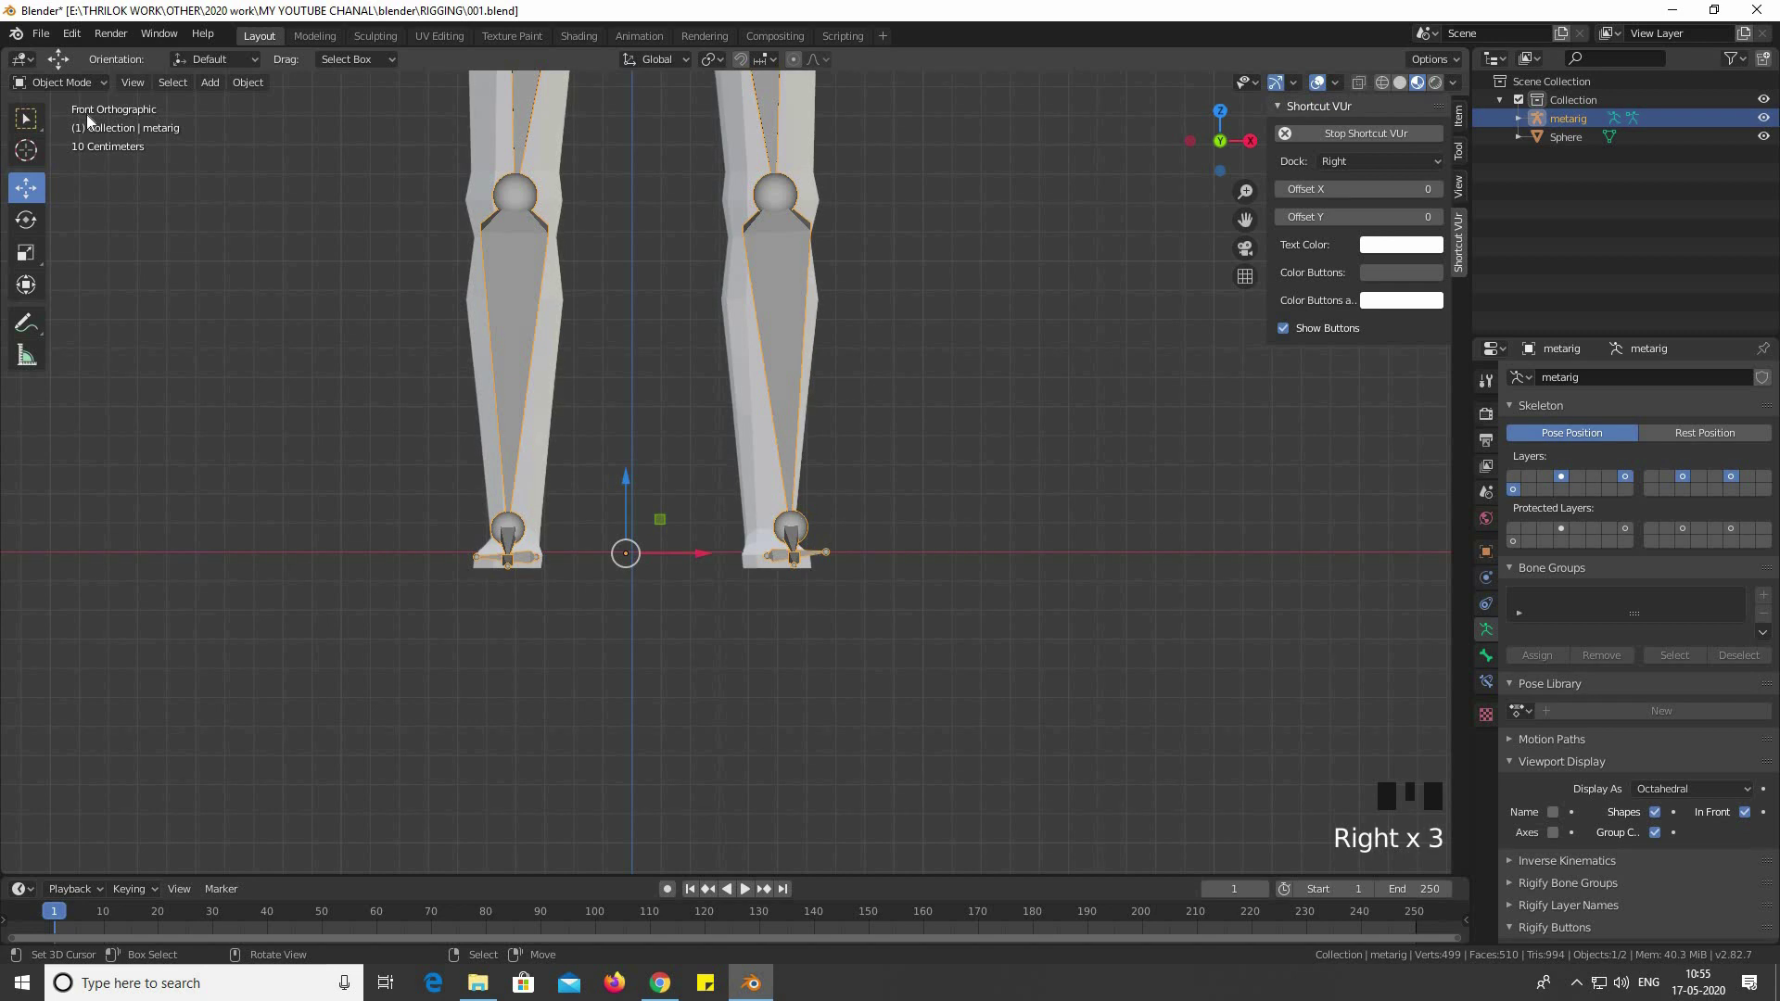
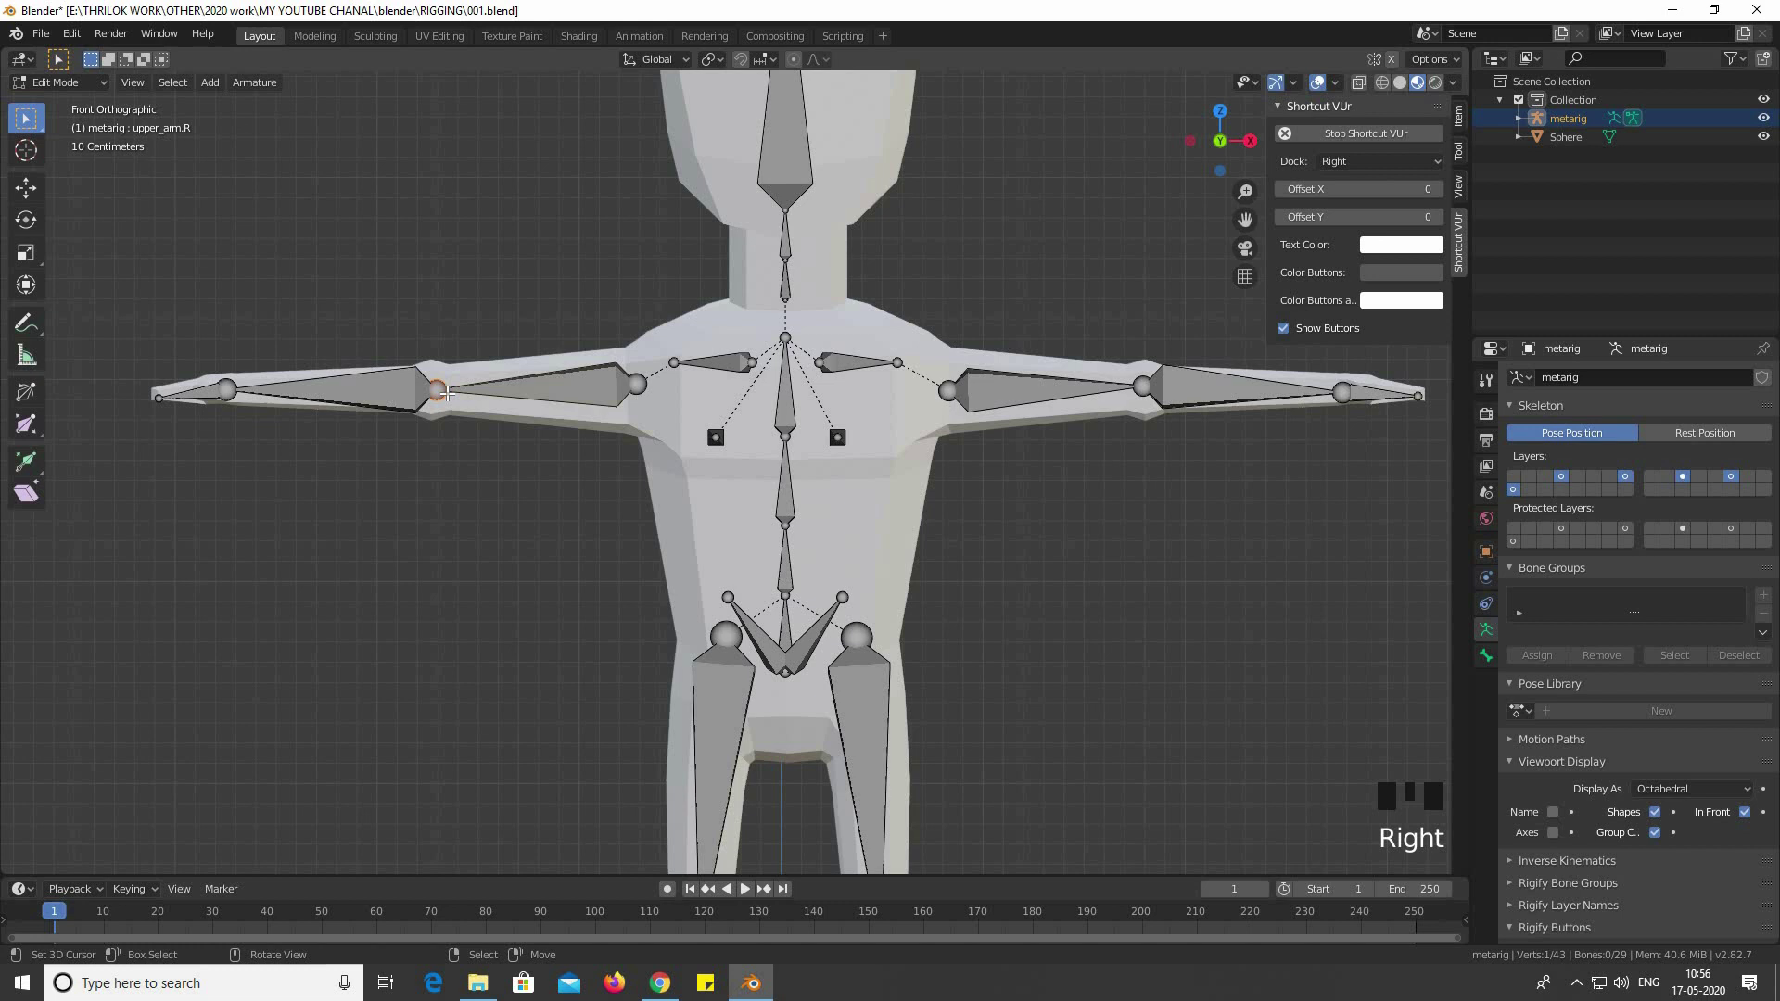
Nudge the shoulder joint into place and check the arms from top view
key("g")
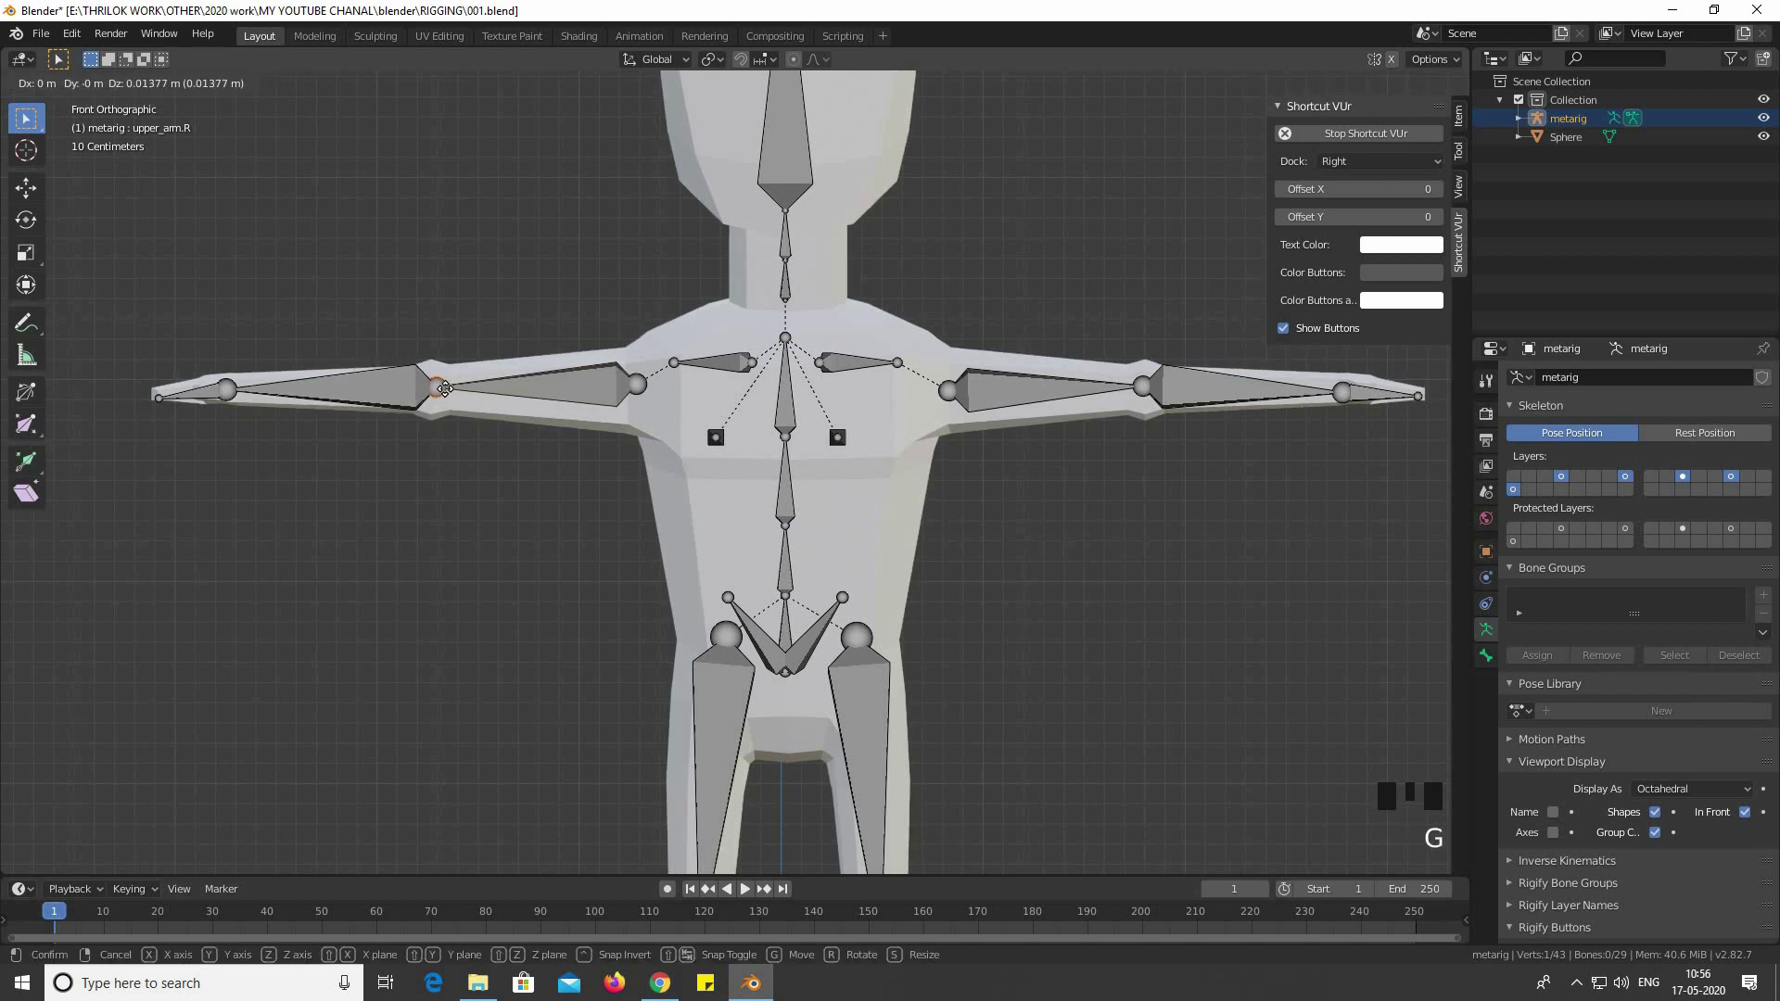
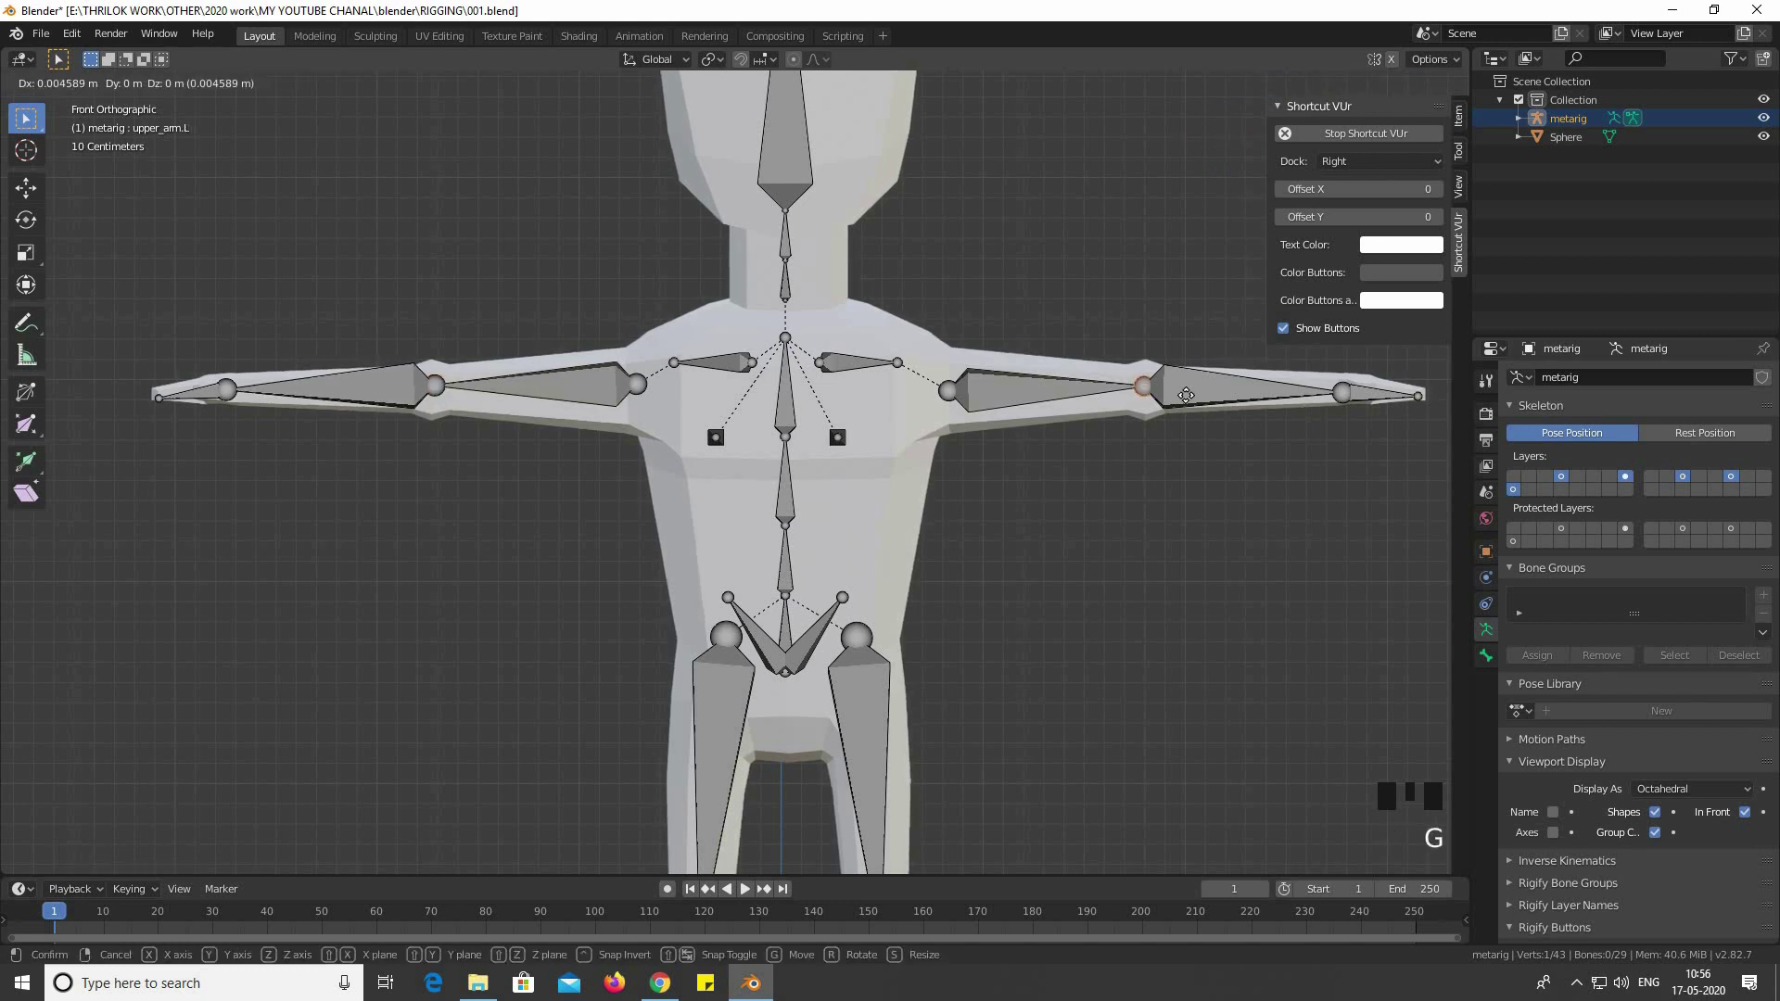
key("KP_7")
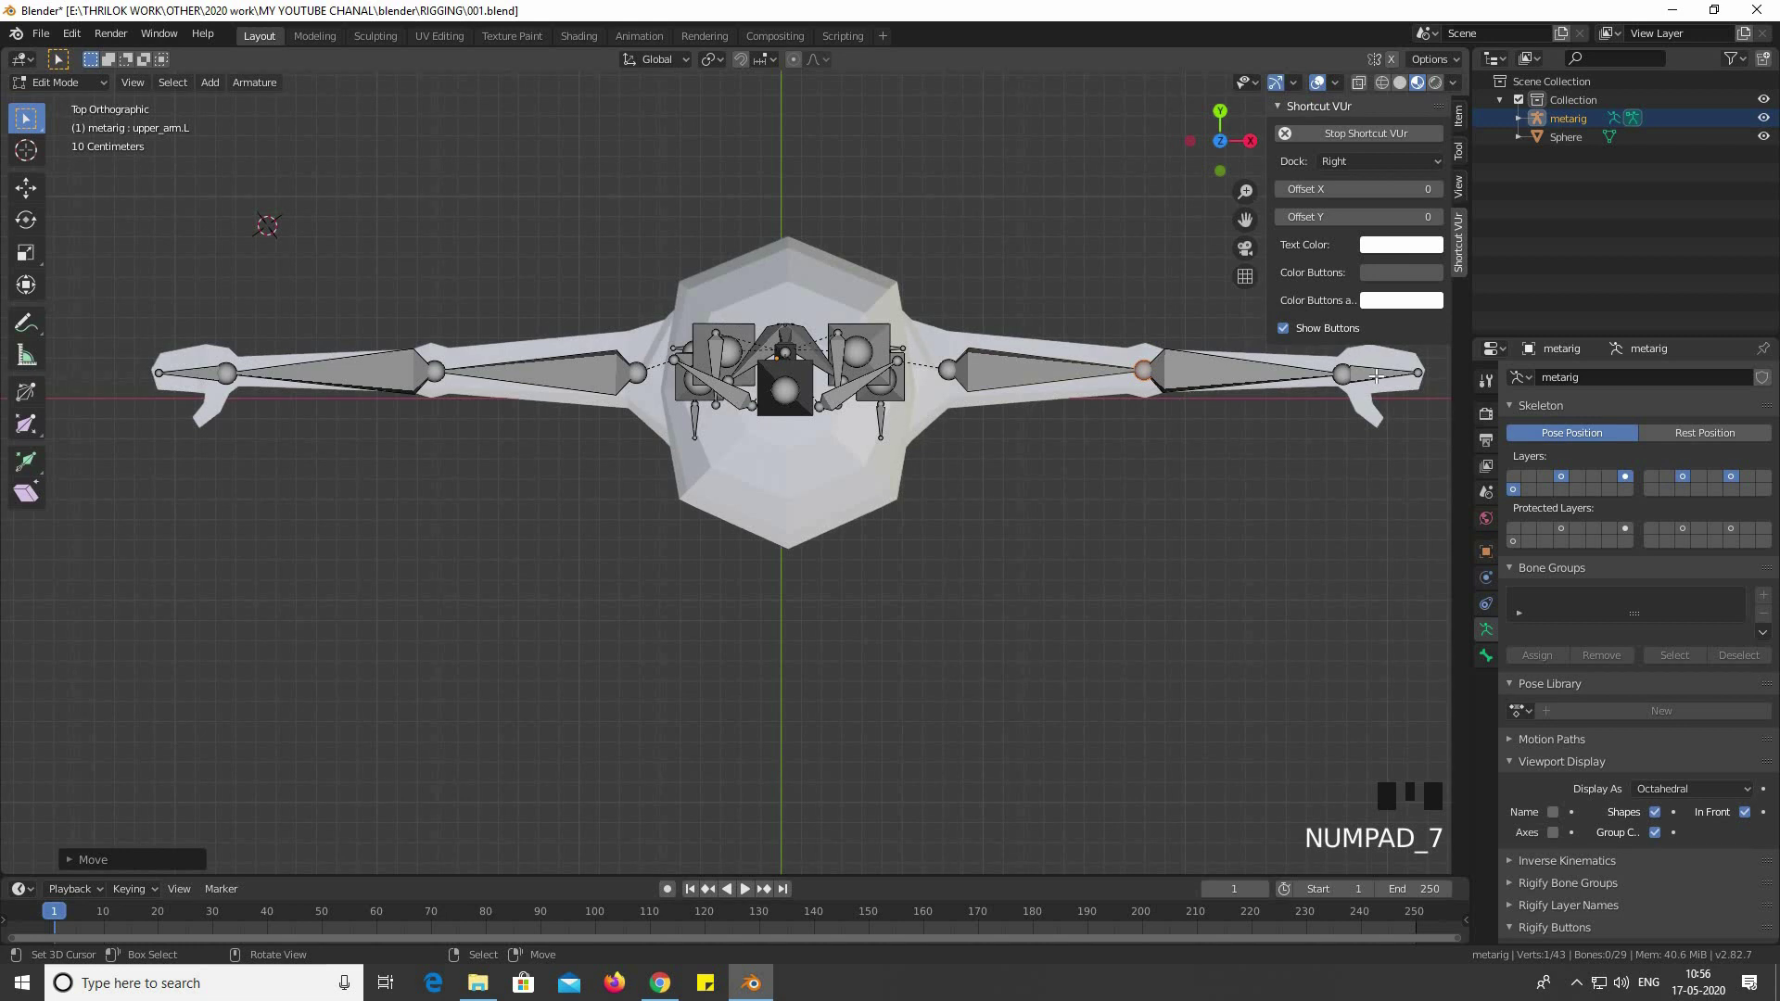
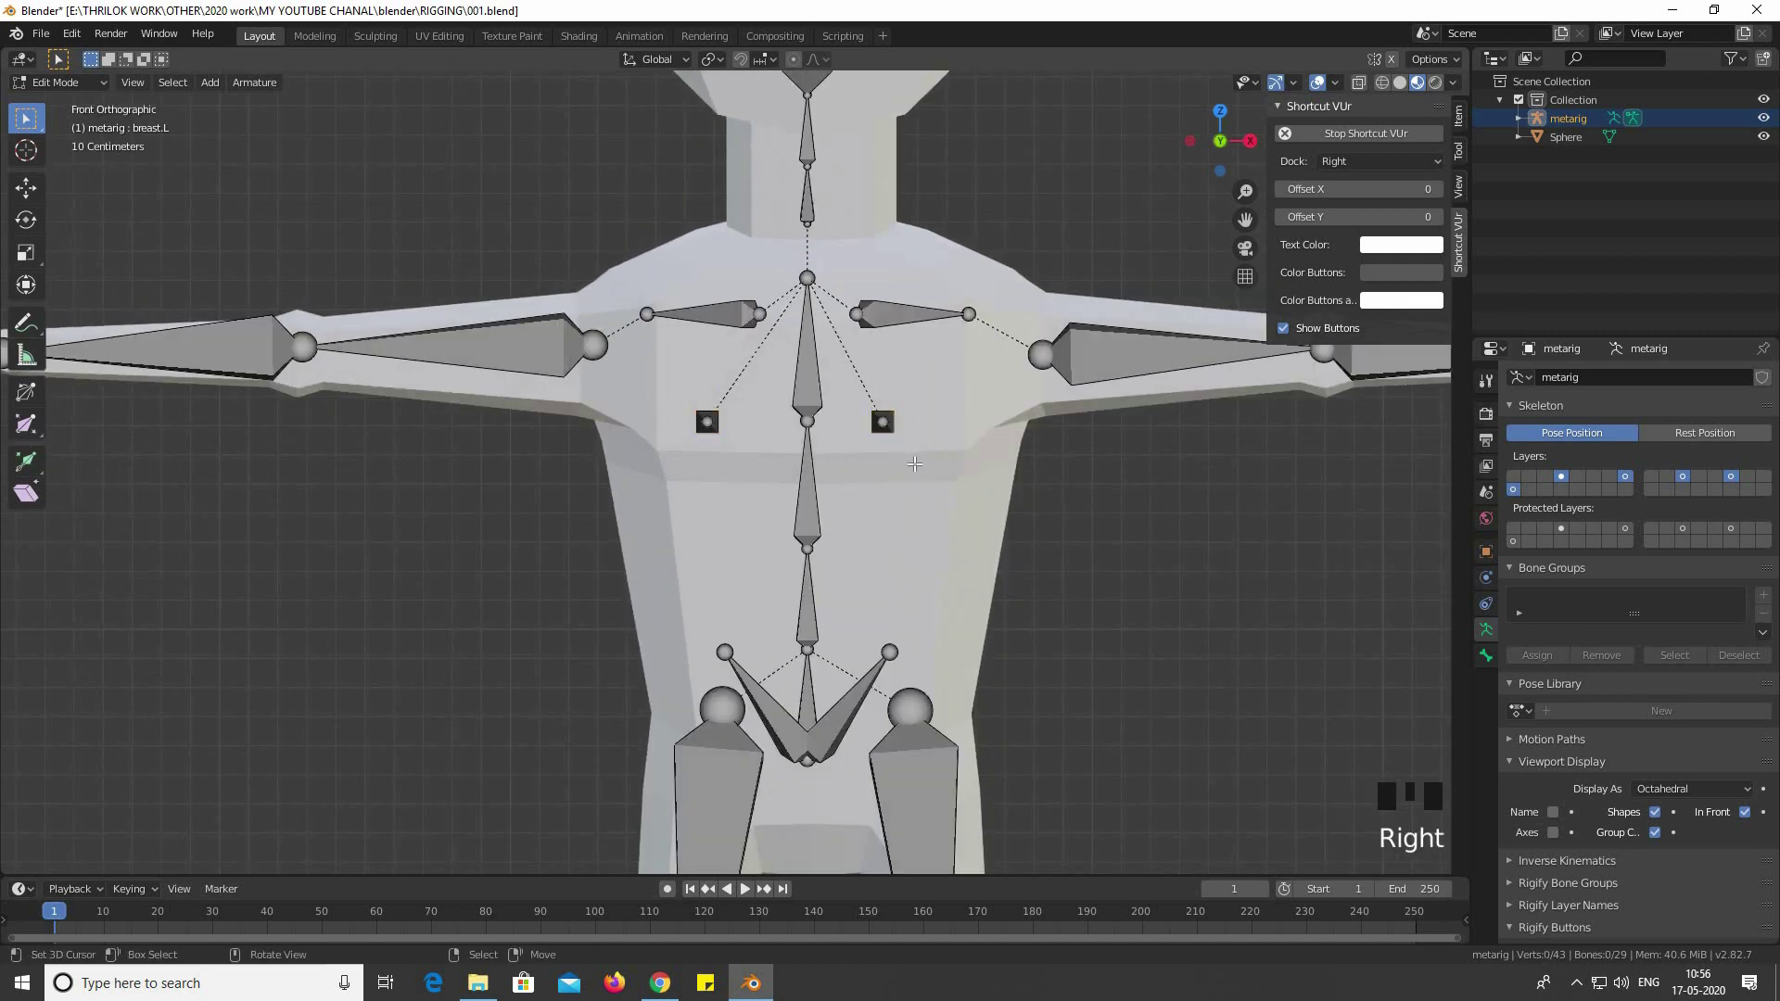
Move breast.L and breast.R onto the character's chest in front view
key("b")
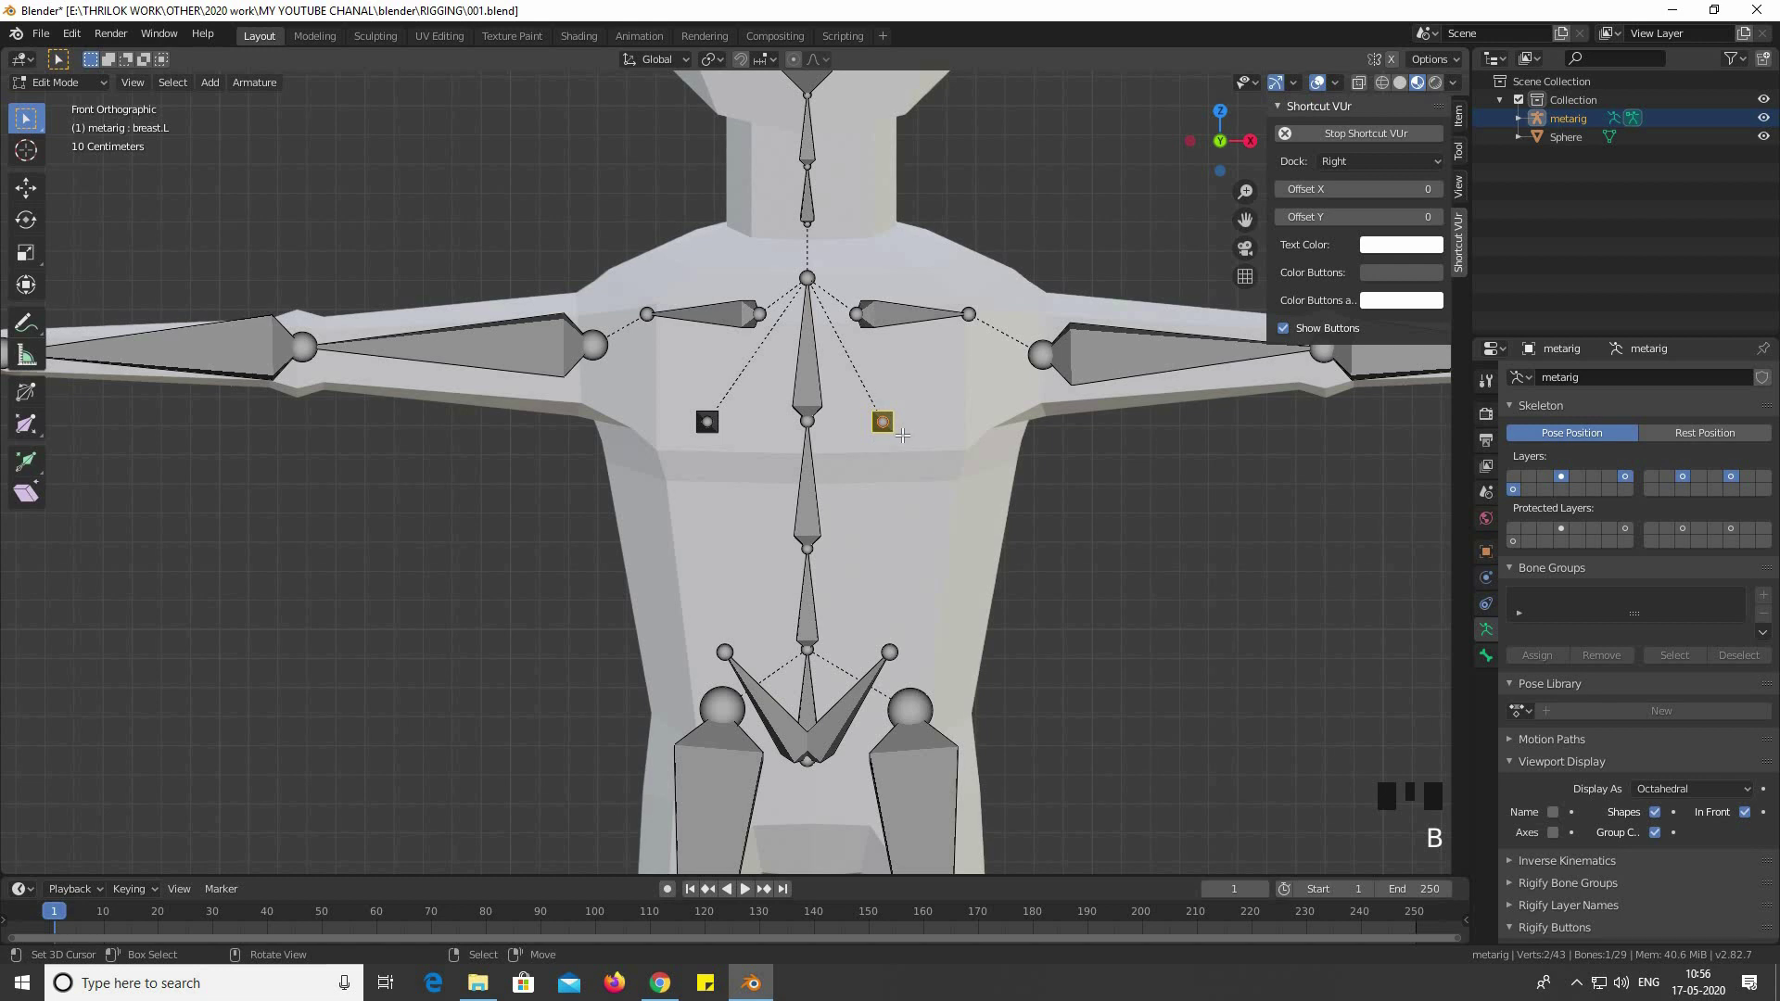
key("g")
right_click(722, 438)
key("b")
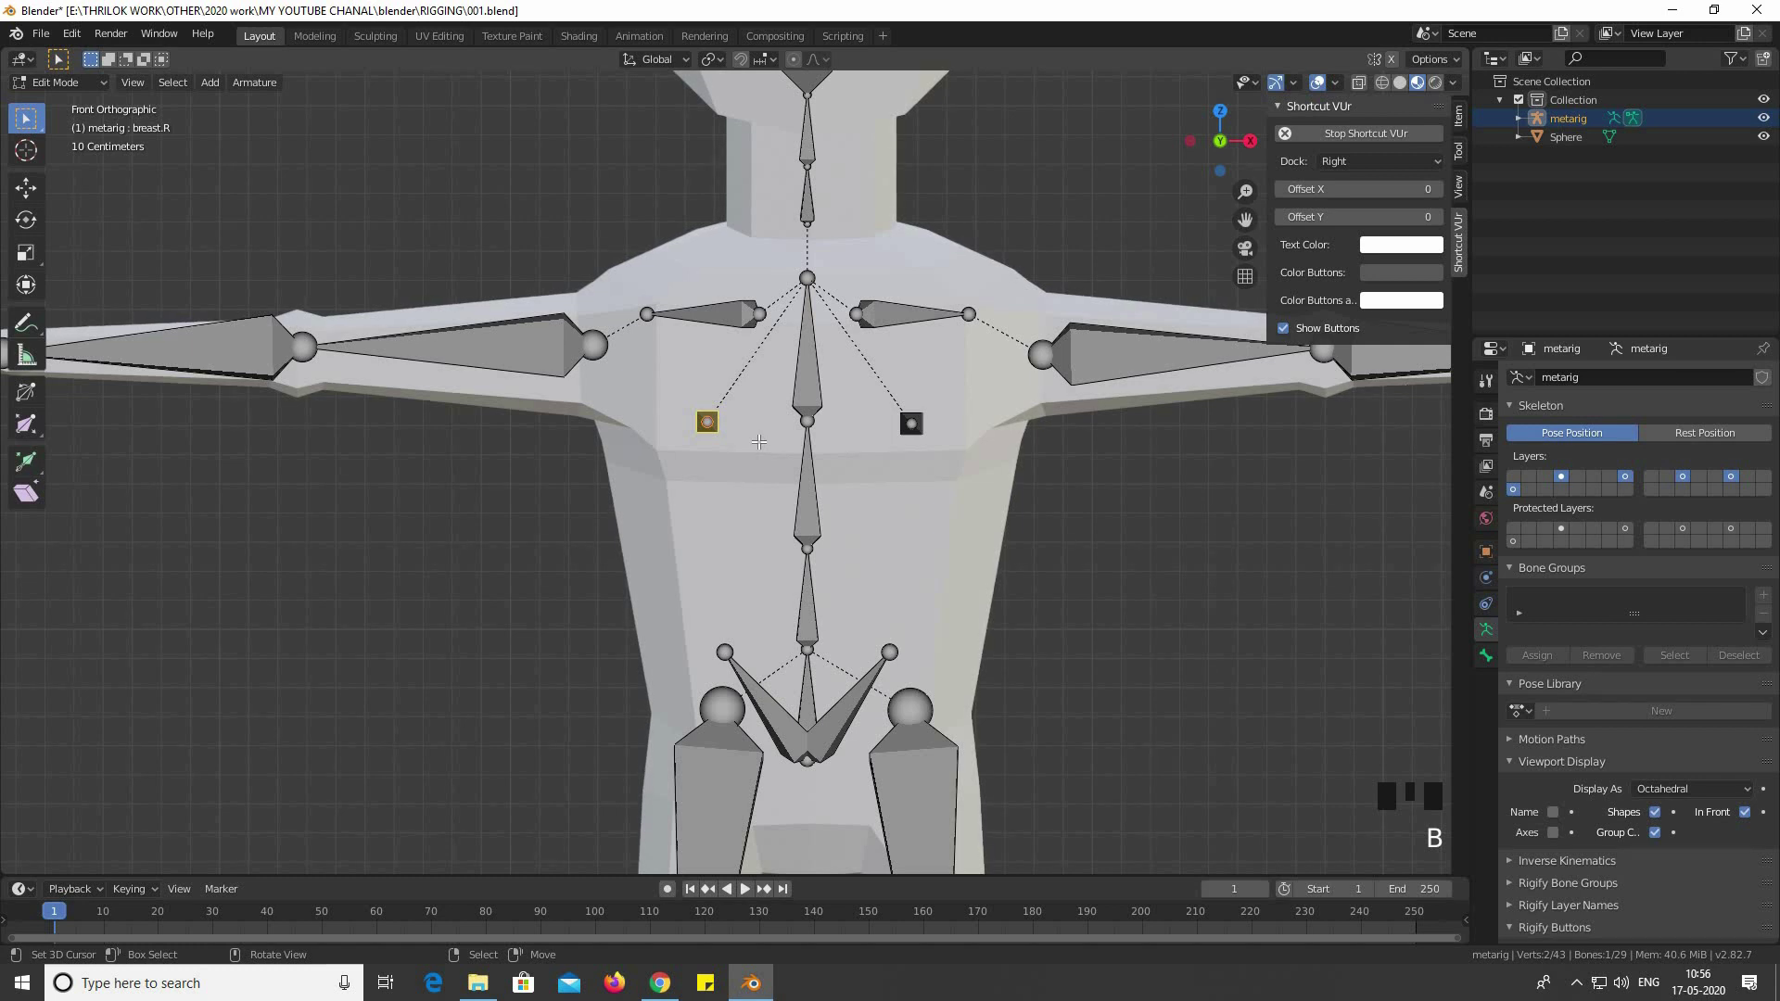
key("g")
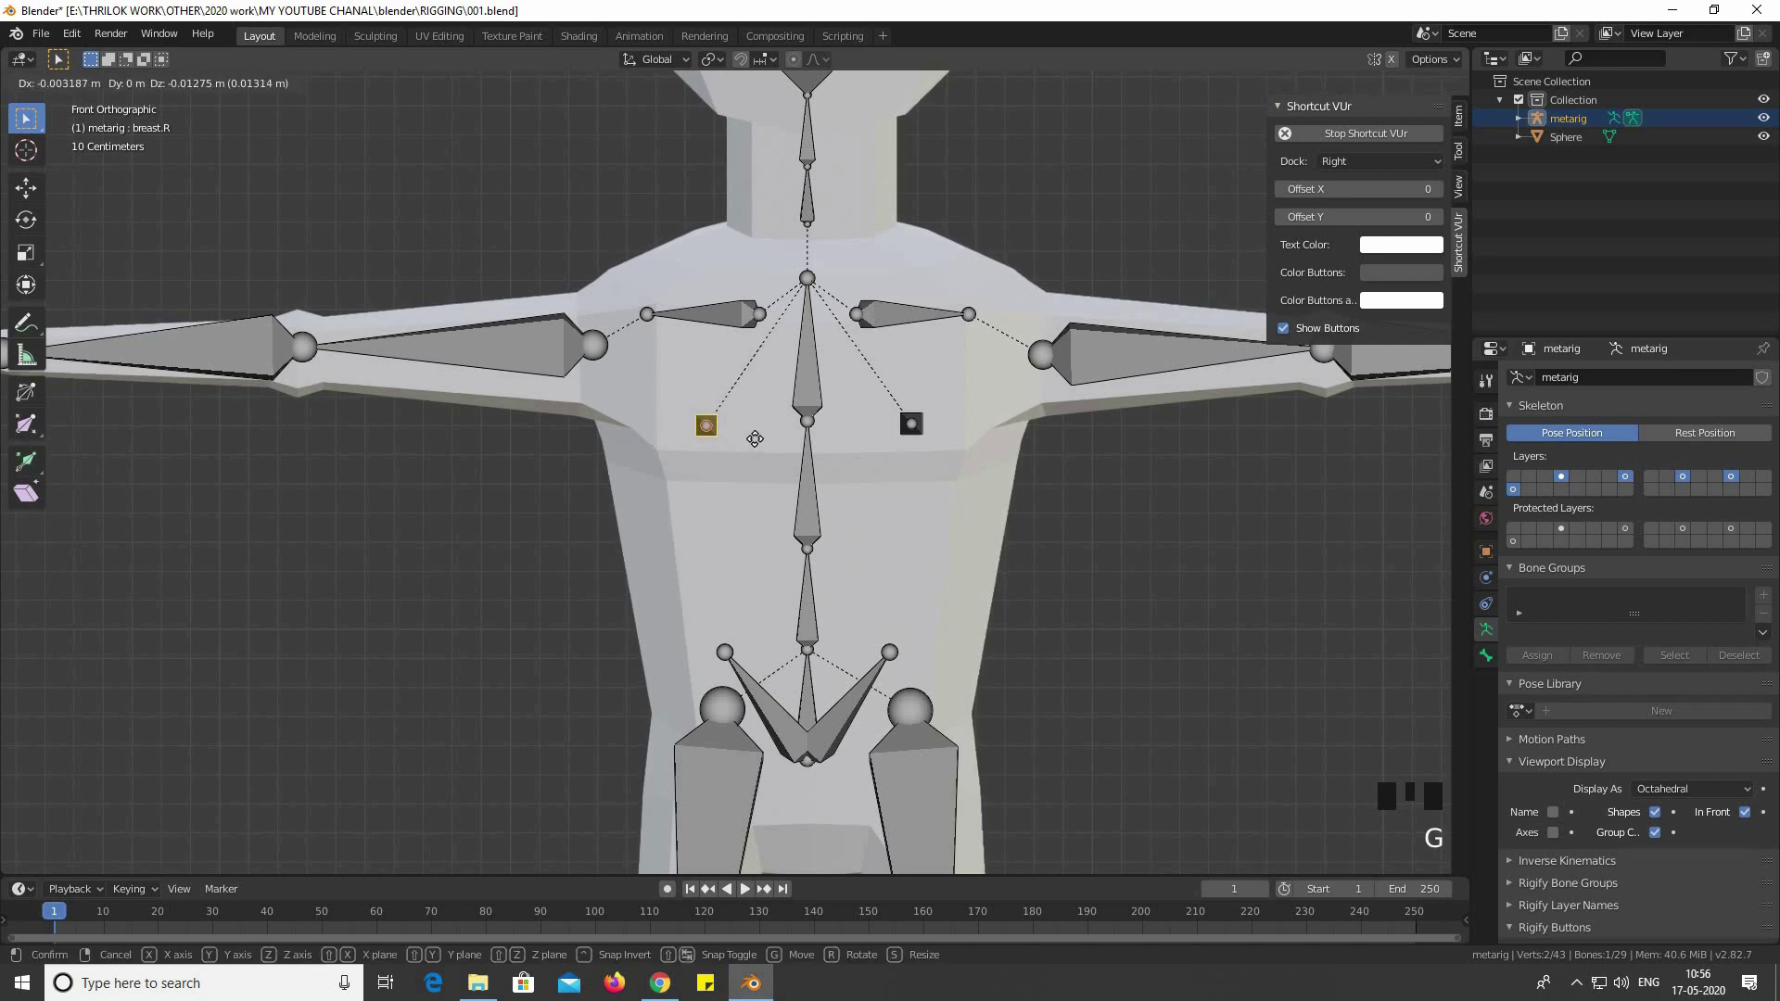
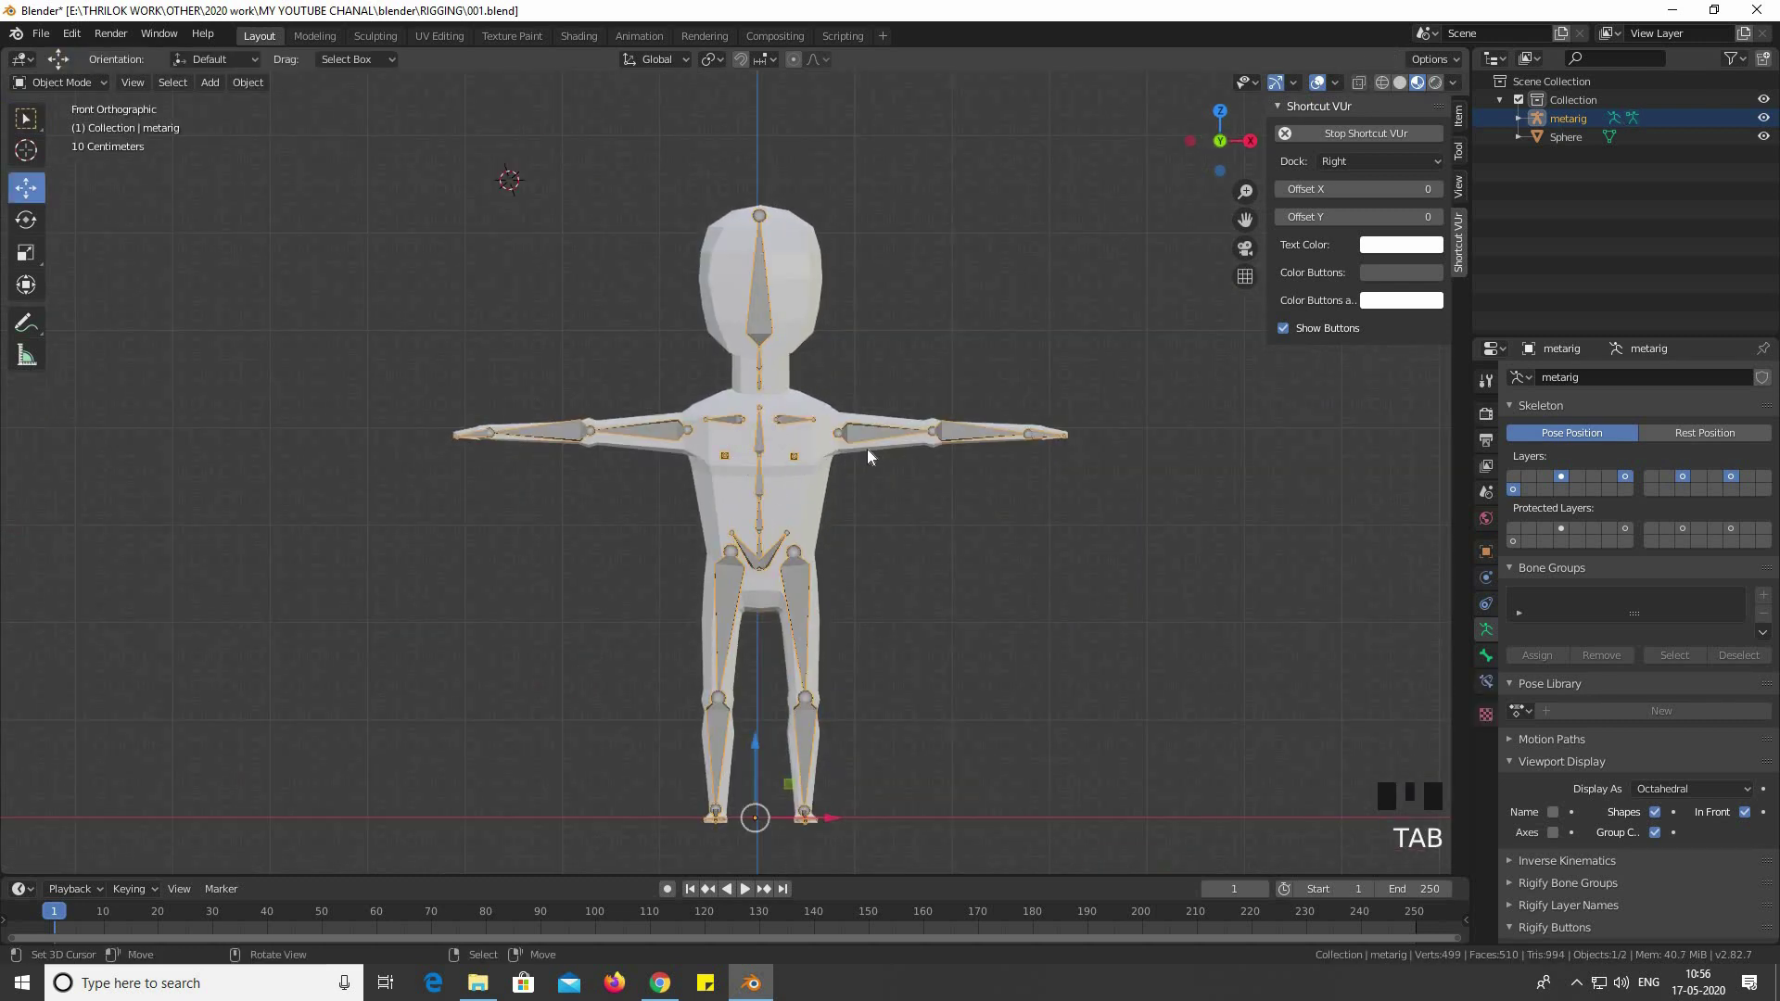
Select the rig and character mesh together and try the Set Parent To menu
right_click(876, 456)
right_click(878, 435)
right_click(880, 440)
right_click(899, 453)
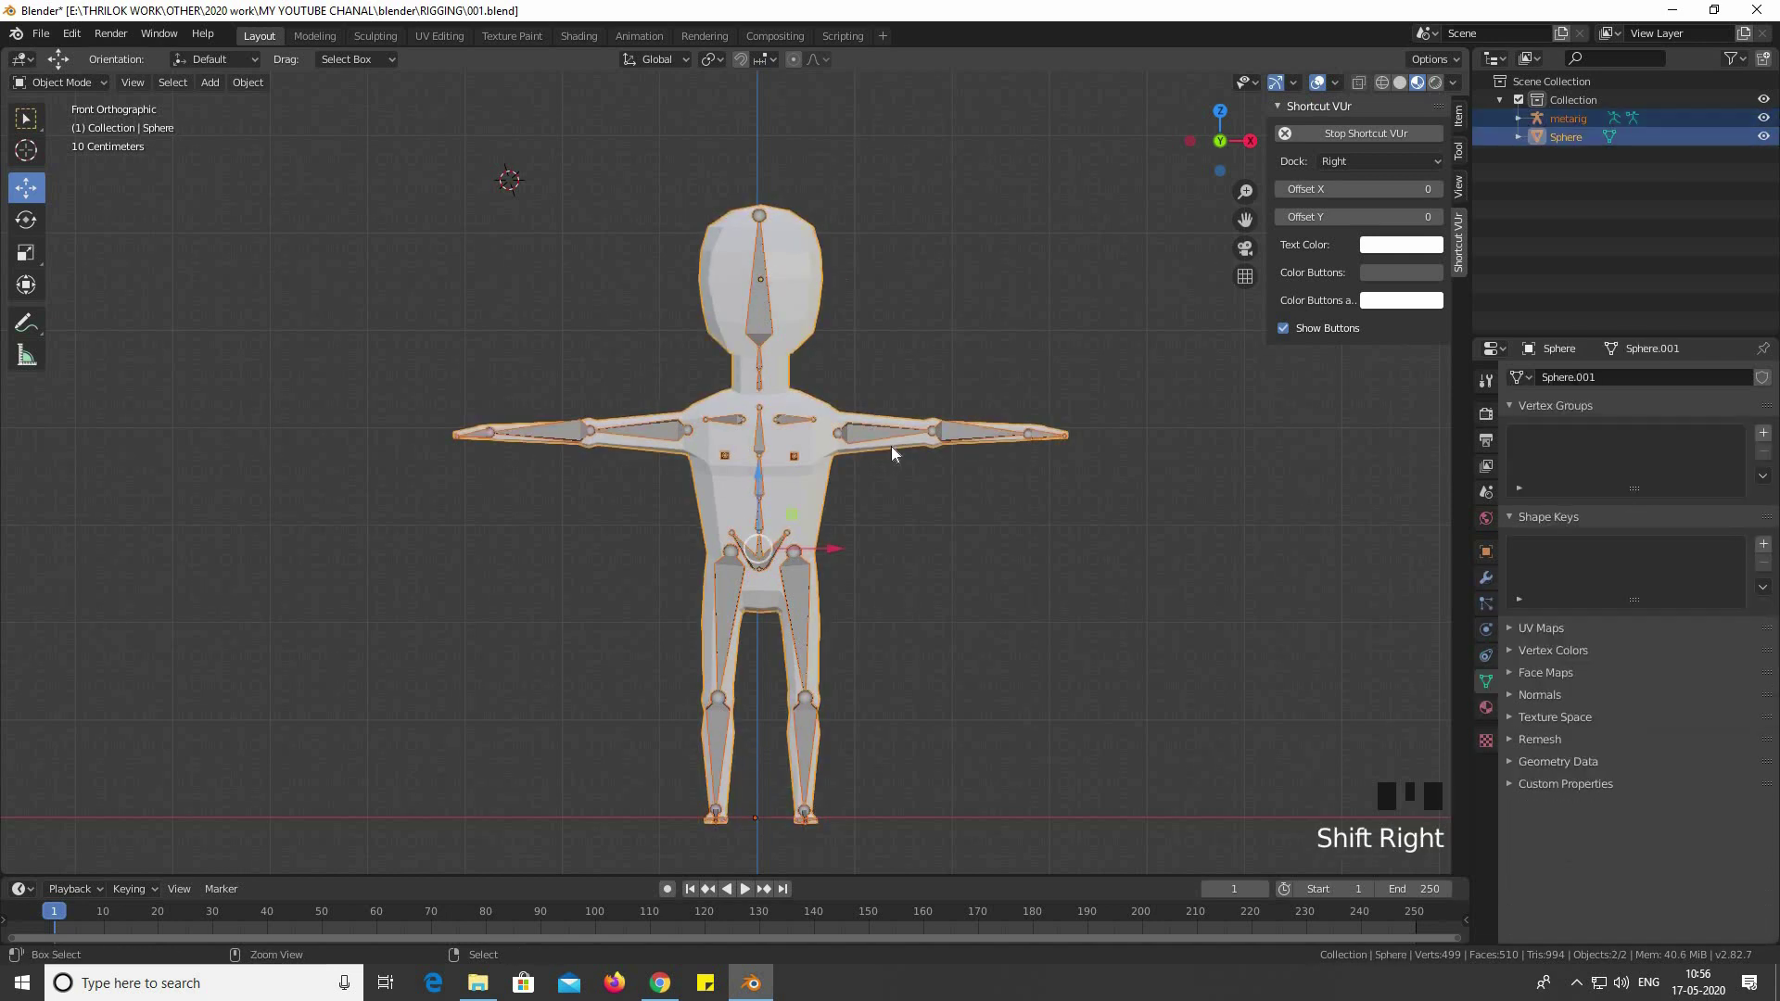
key("ctrl+p")
right_click(892, 451)
right_click(899, 453)
key("ctrl+p")
Reselect the mesh and rig from a new angle and retry the parenting menu
left_click(888, 449)
right_click(888, 447)
right_click(896, 443)
right_click(907, 453)
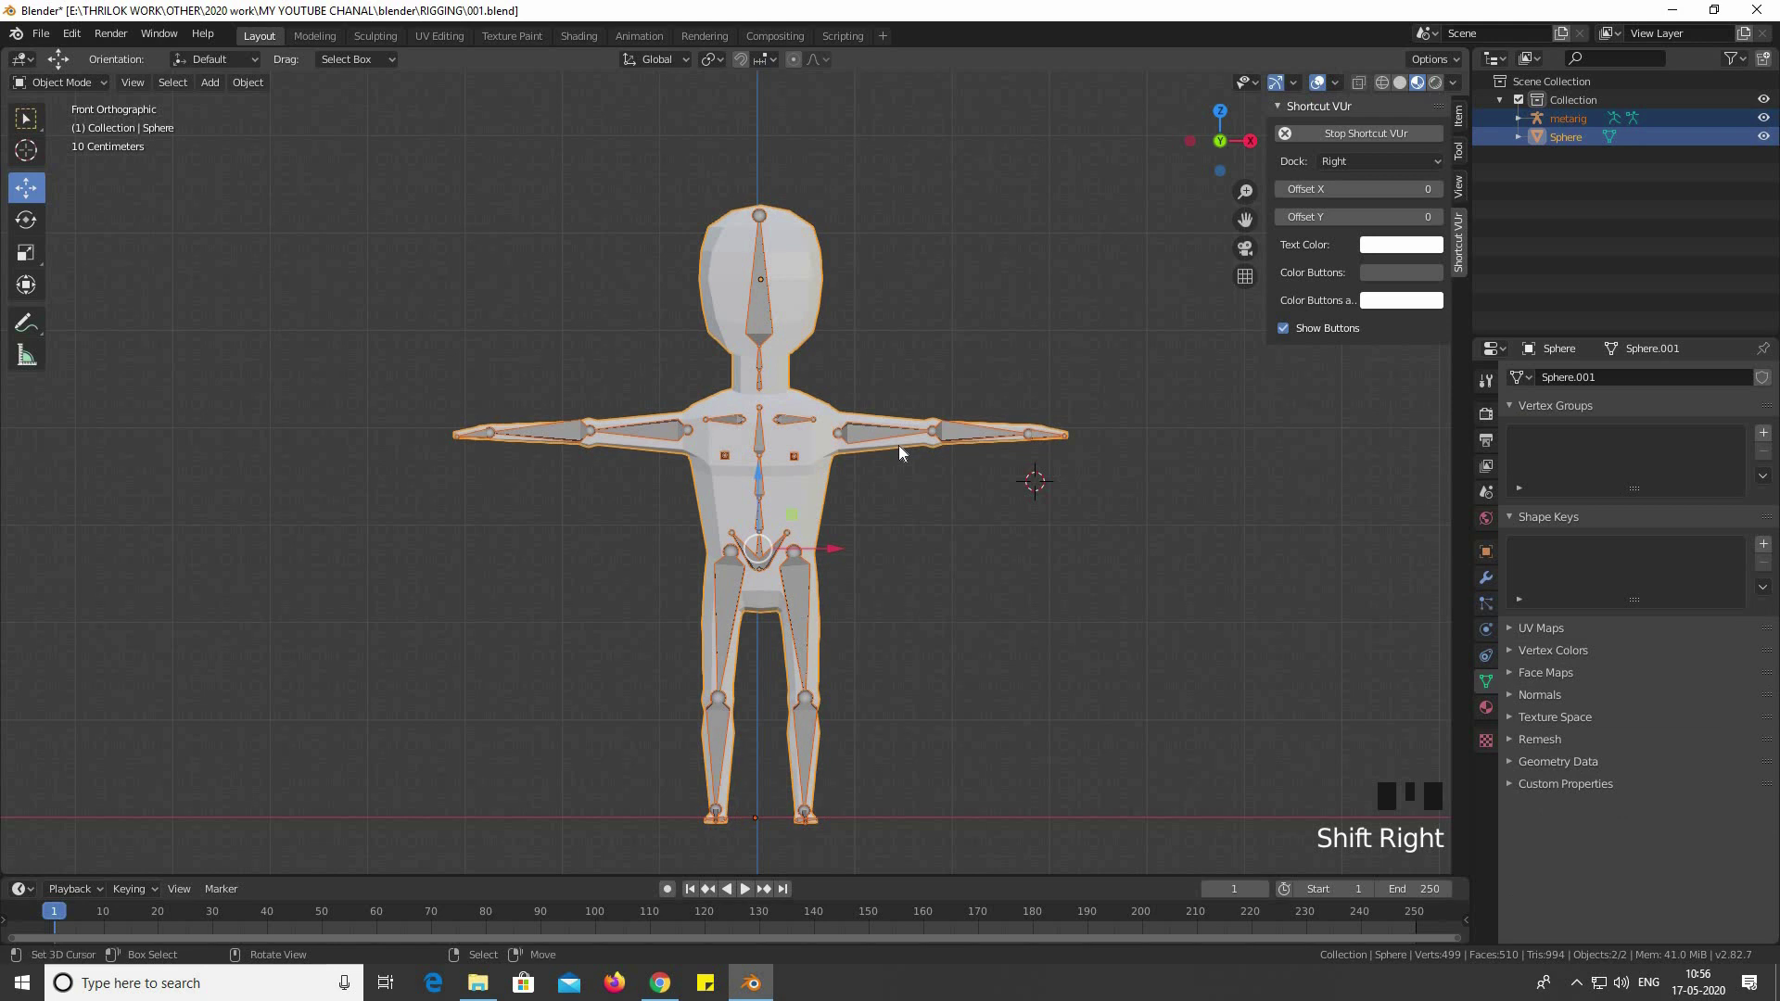
key("ctrl+p")
left_click(949, 464)
right_click(940, 454)
scroll("down", 3)
left_click_drag(802, 464, 846, 431)
scroll("up", 3)
right_click(850, 432)
right_click(910, 433)
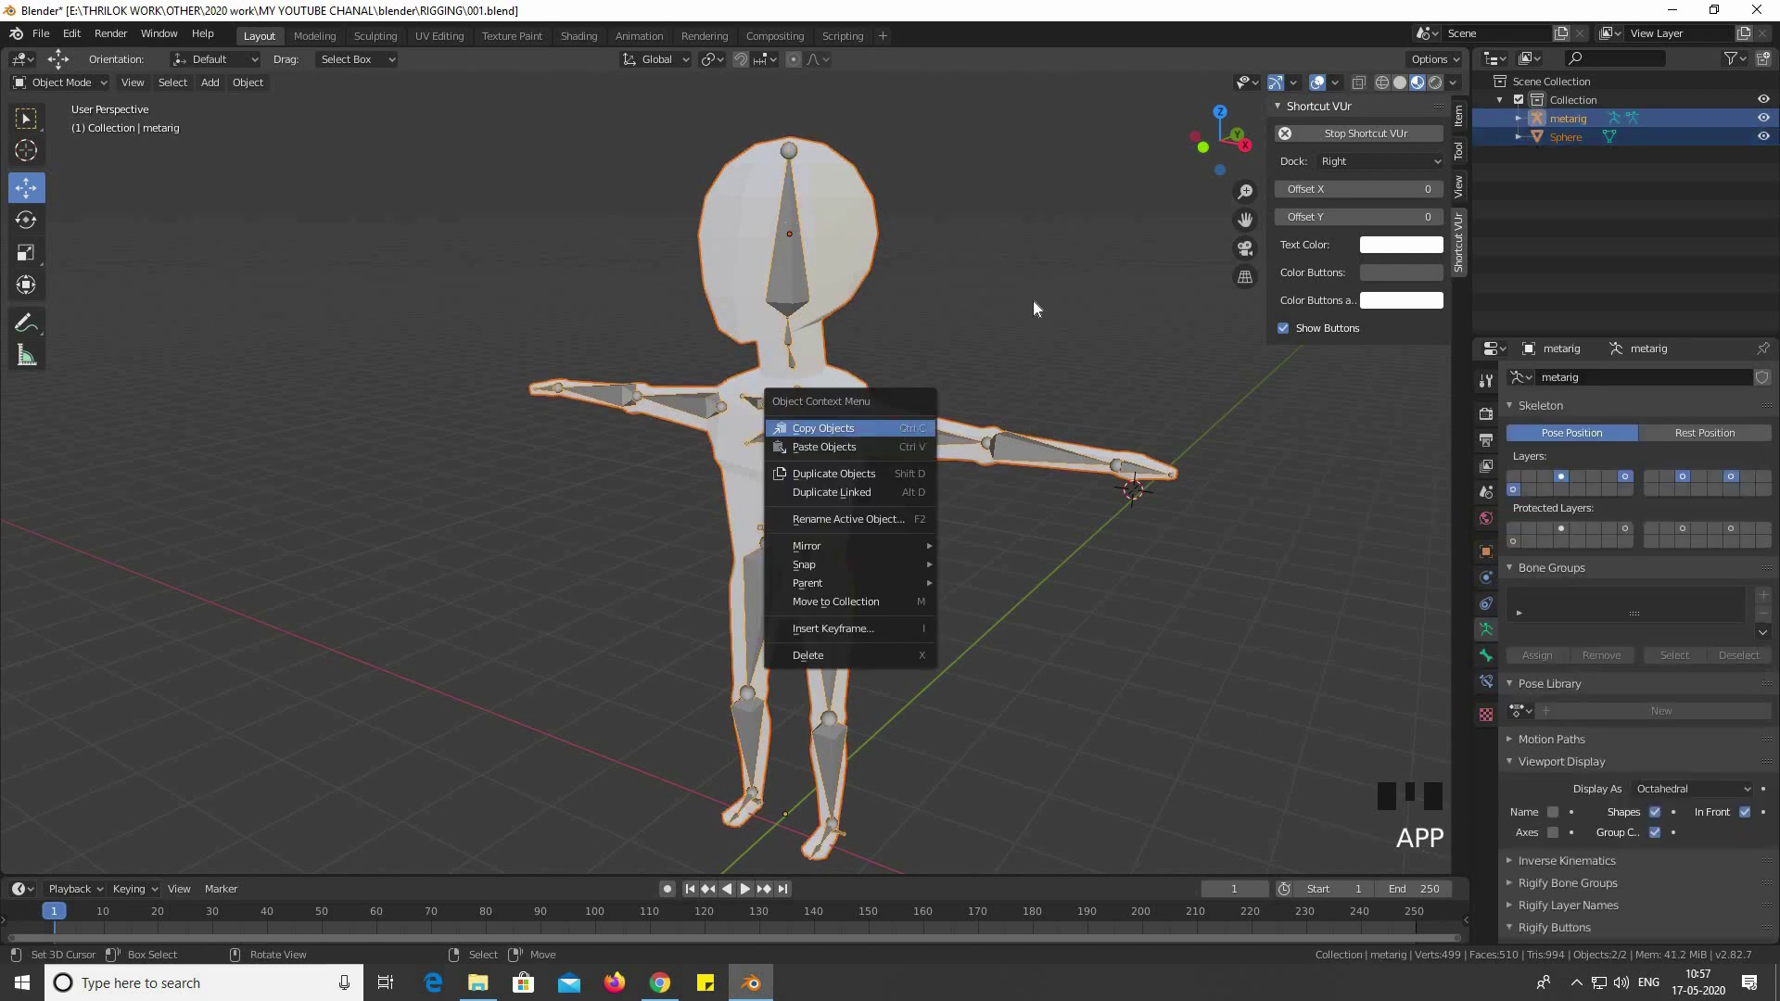
key("ctrl+p")
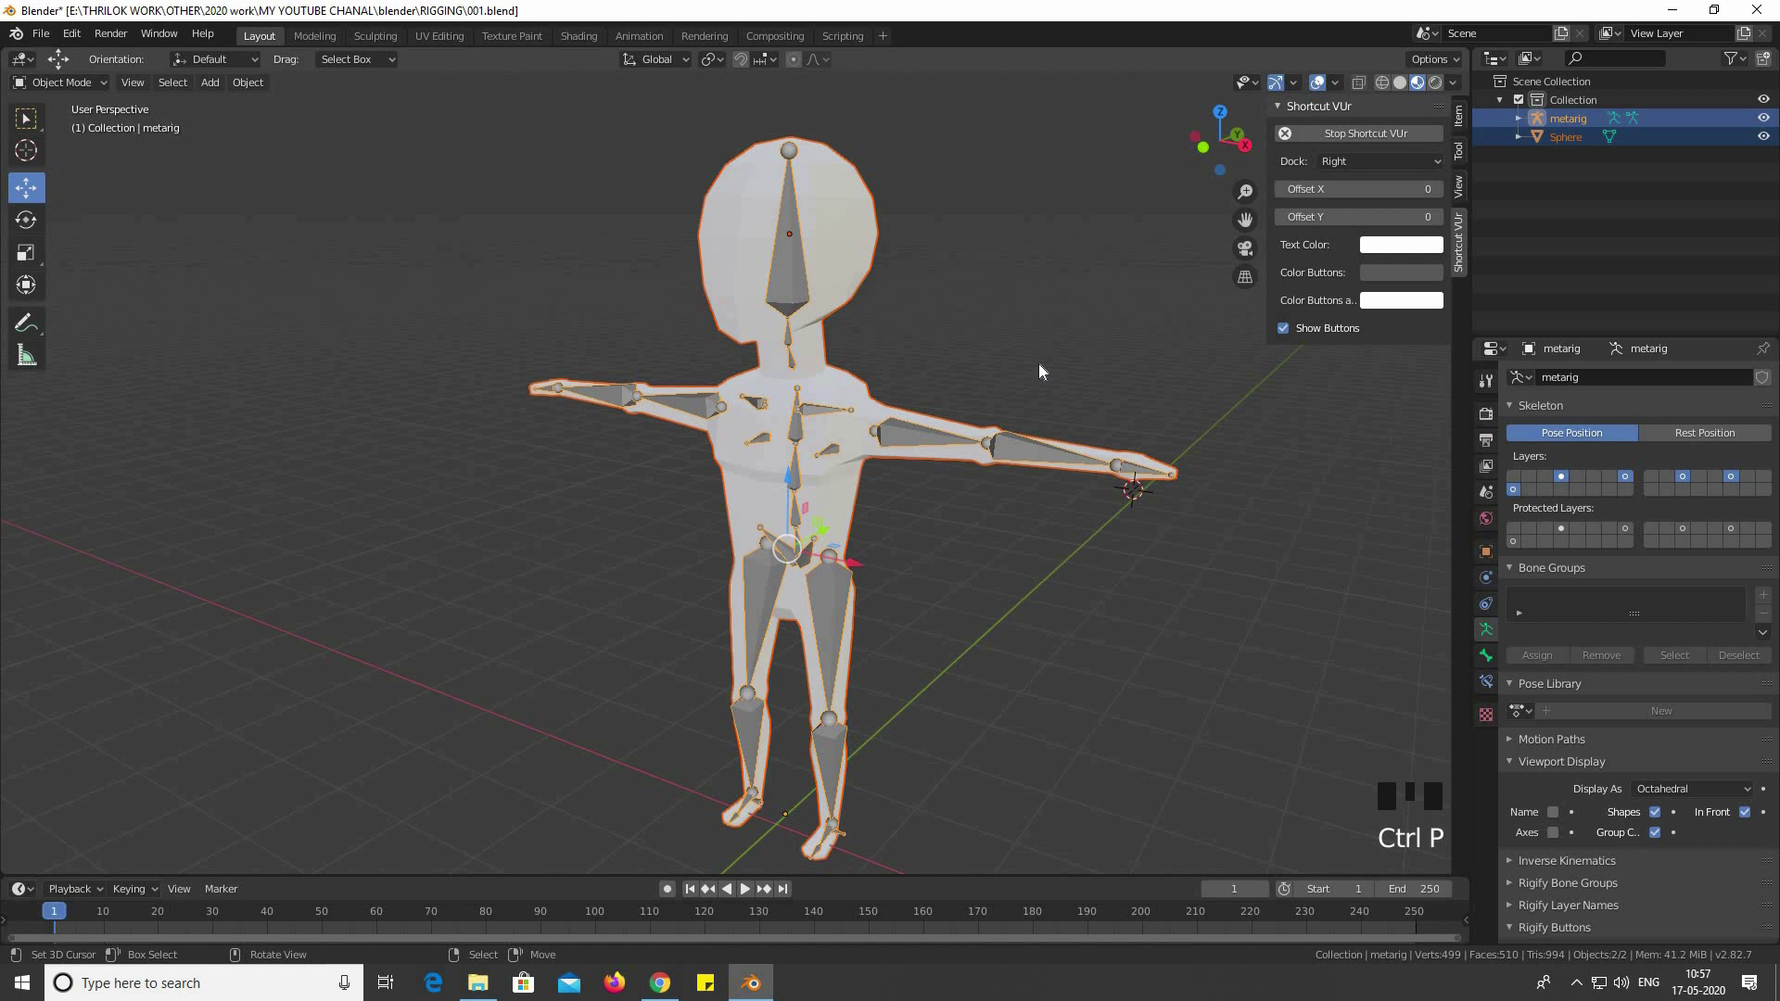
Deselect everything, then select the mesh with the metarig as active object
right_click(1009, 364)
scroll("down", 3)
left_click_drag(631, 388, 891, 405)
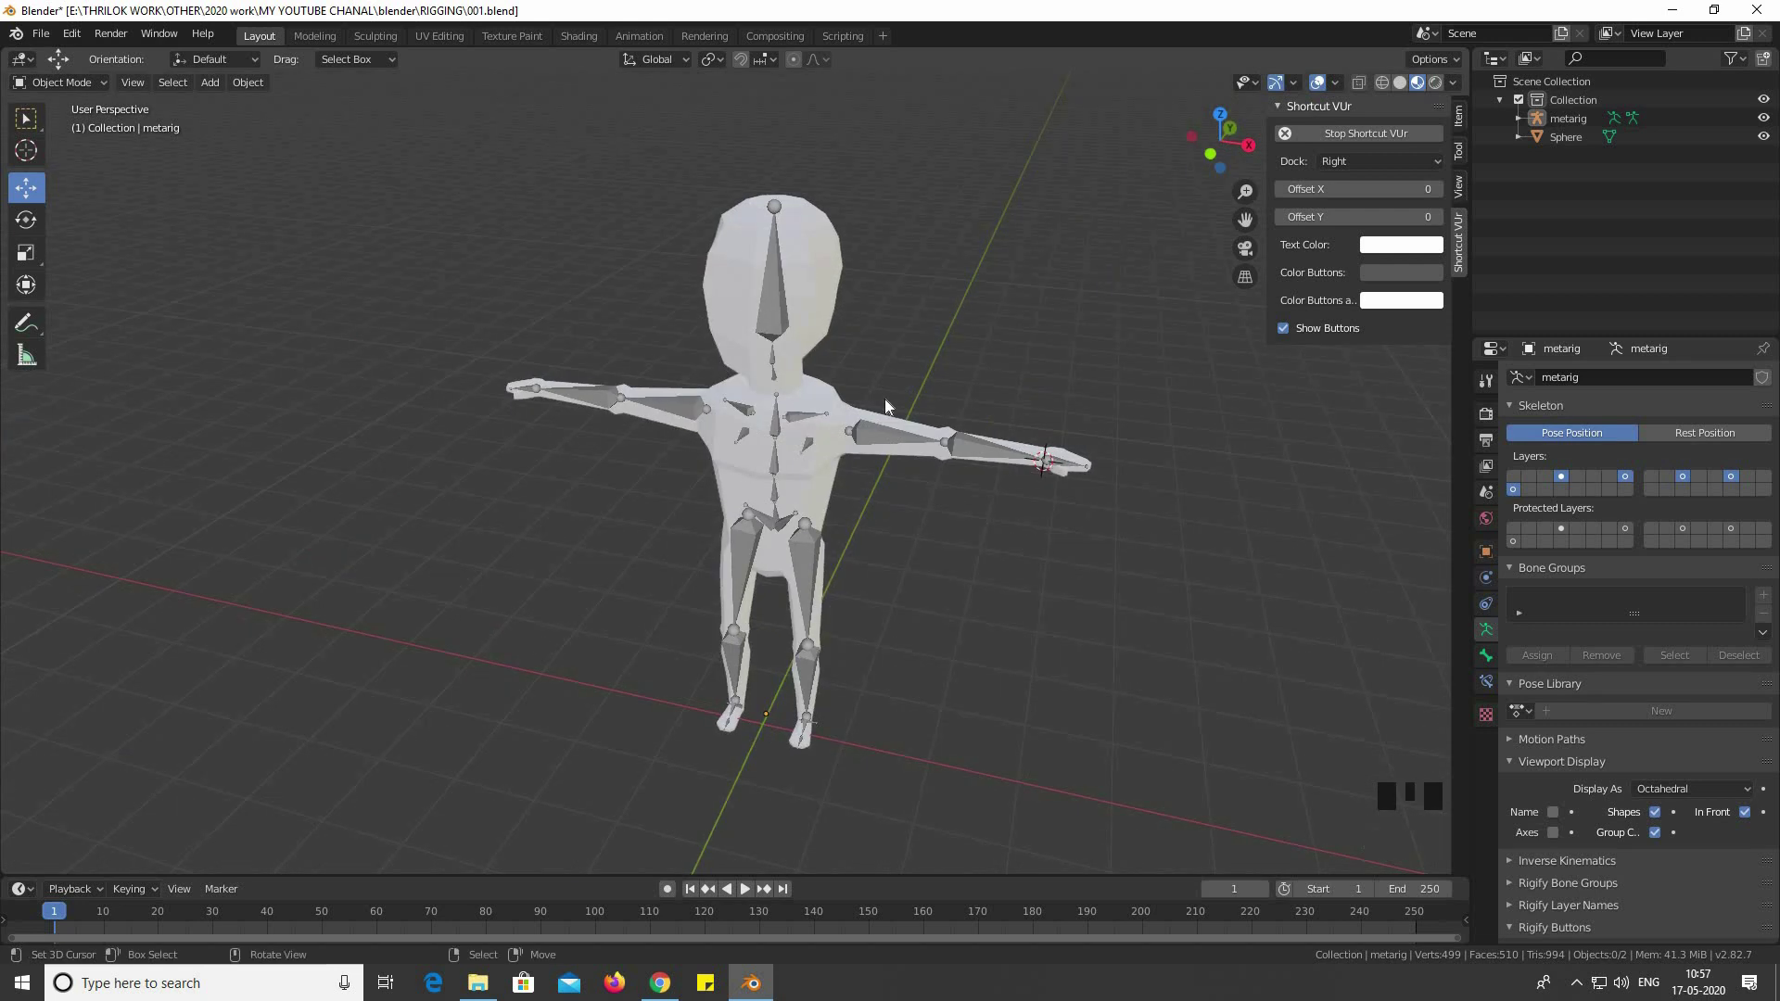
scroll("up", 3)
left_click_drag(765, 433, 830, 394)
right_click(829, 394)
right_click(864, 435)
Parent the mesh with automatic weights, enter Pose Mode and rotate the left upper arm
key("ctrl+p")
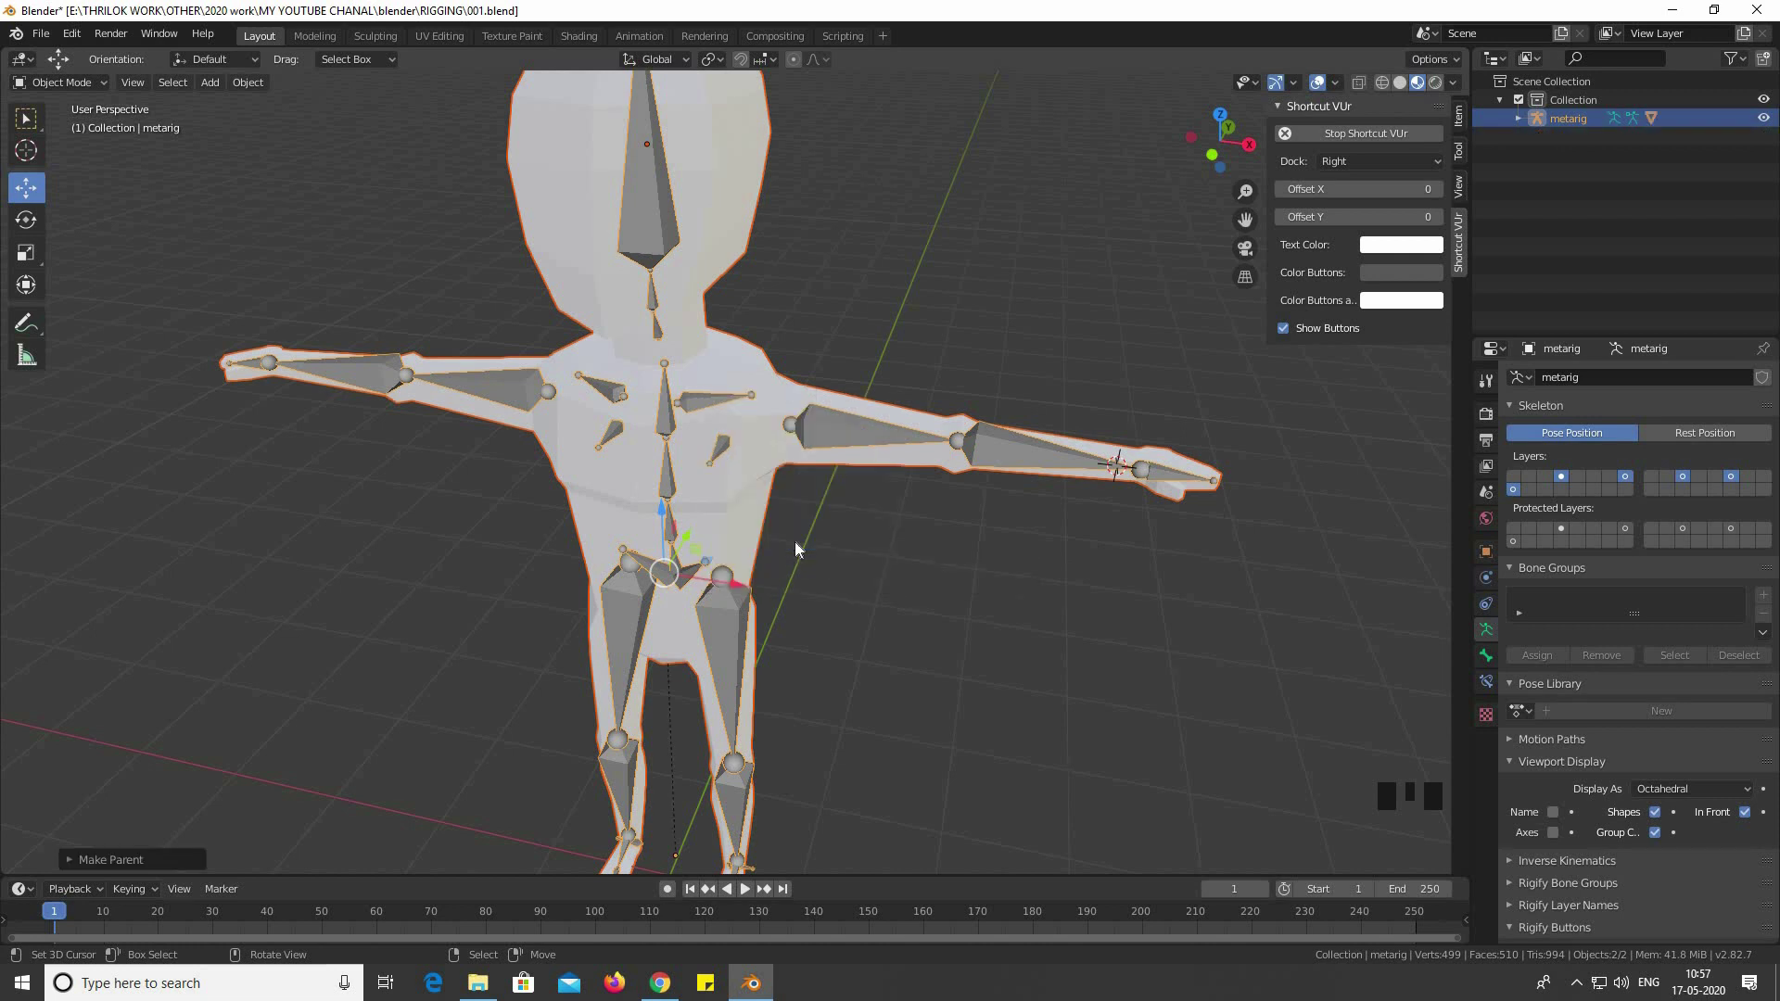
key("KP_1")
right_click(845, 424)
right_click(851, 433)
left_click_drag(92, 152, 929, 464)
left_click_drag(929, 464, 990, 472)
key("r")
key("KP_7")
key("r")
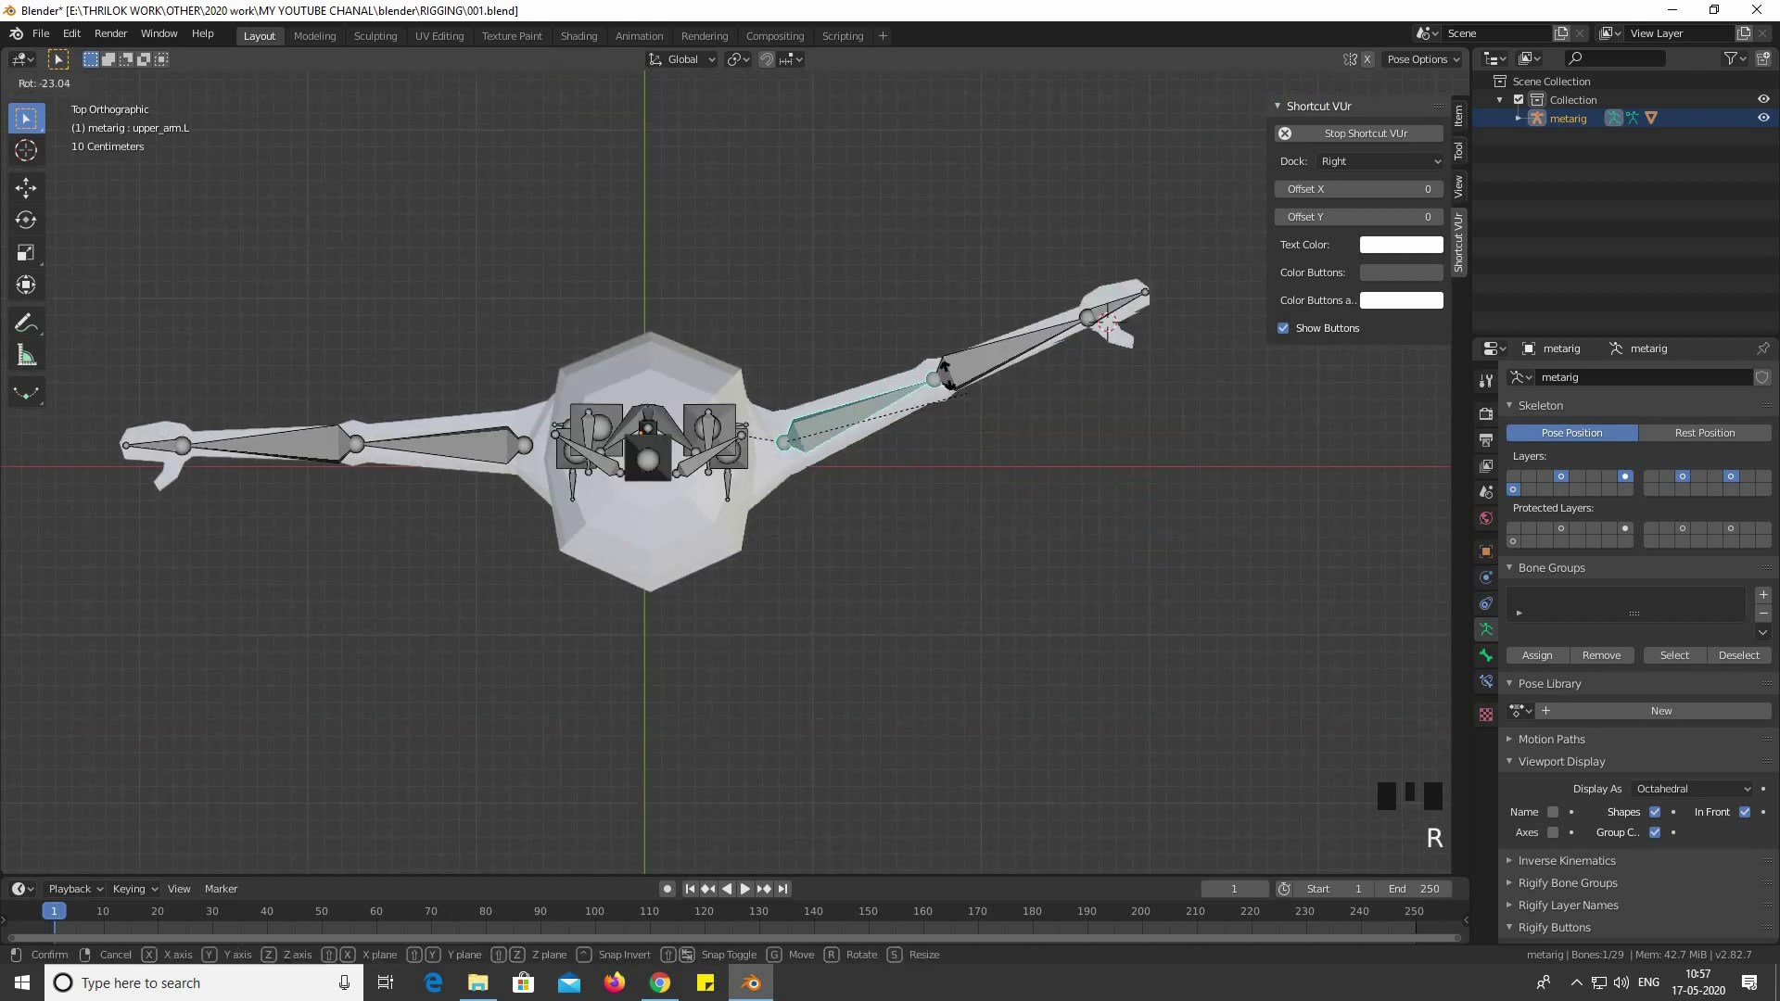
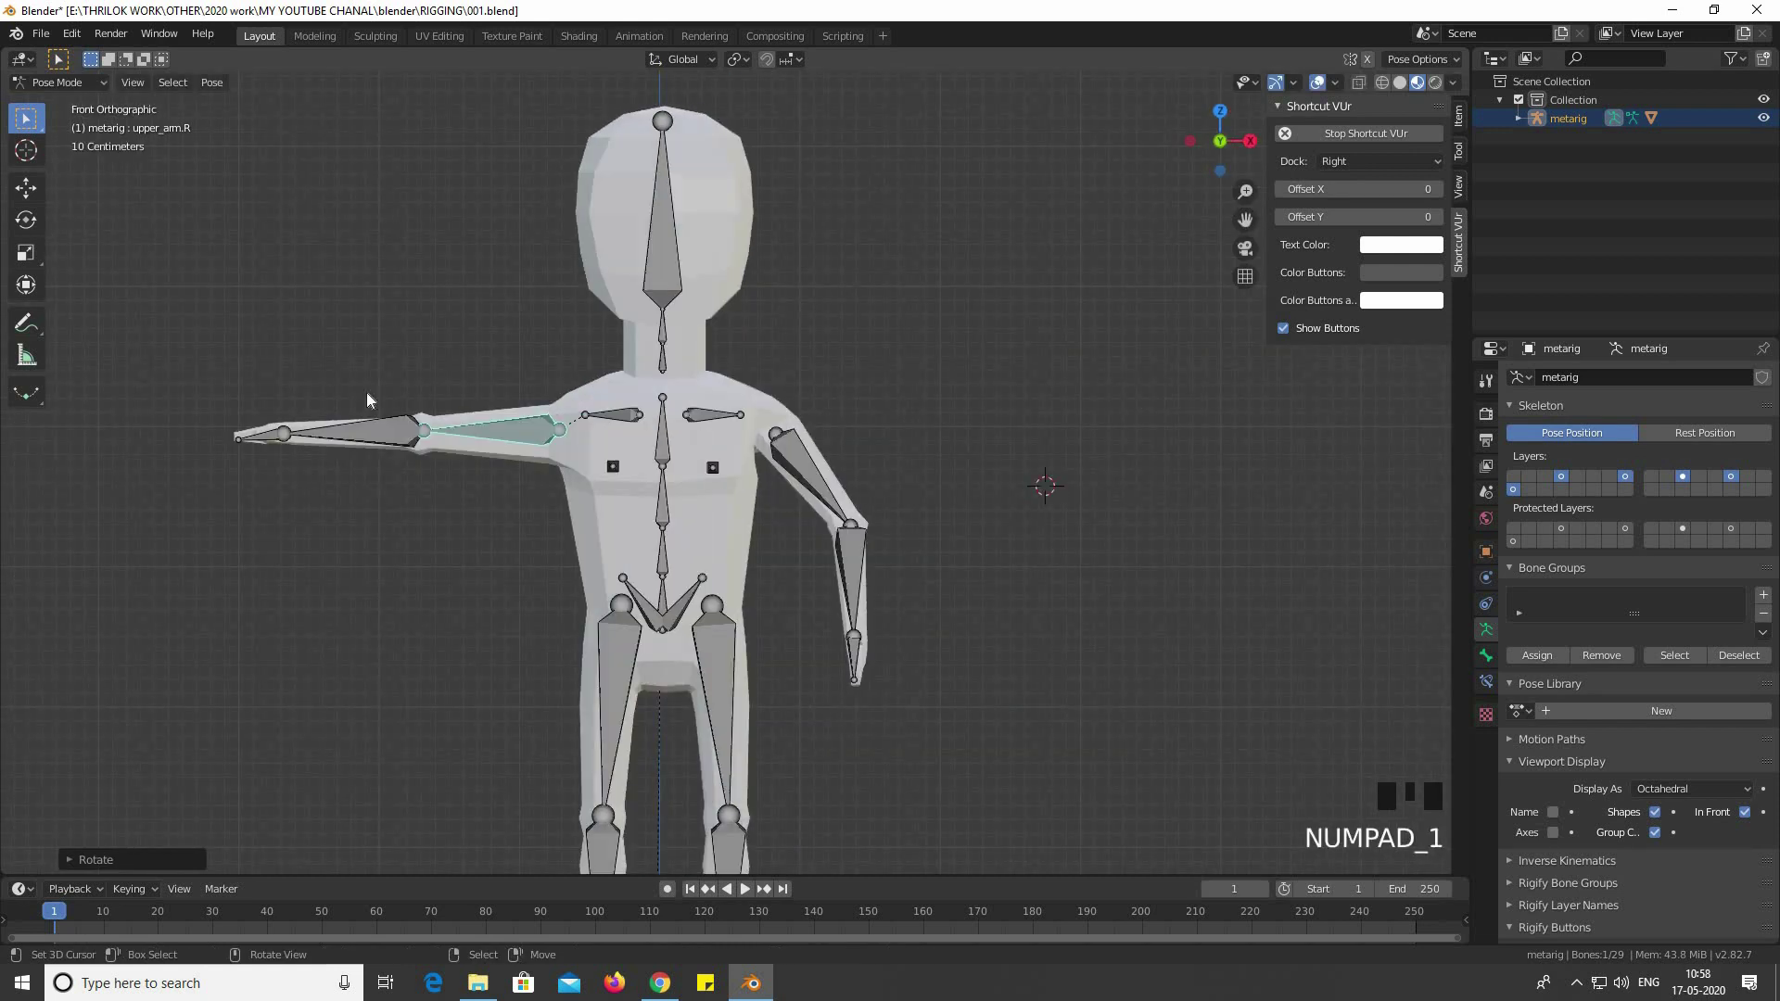
Rotate the right forearm and upper arm down beside the body, checking from side views
right_click(450, 436)
key("r")
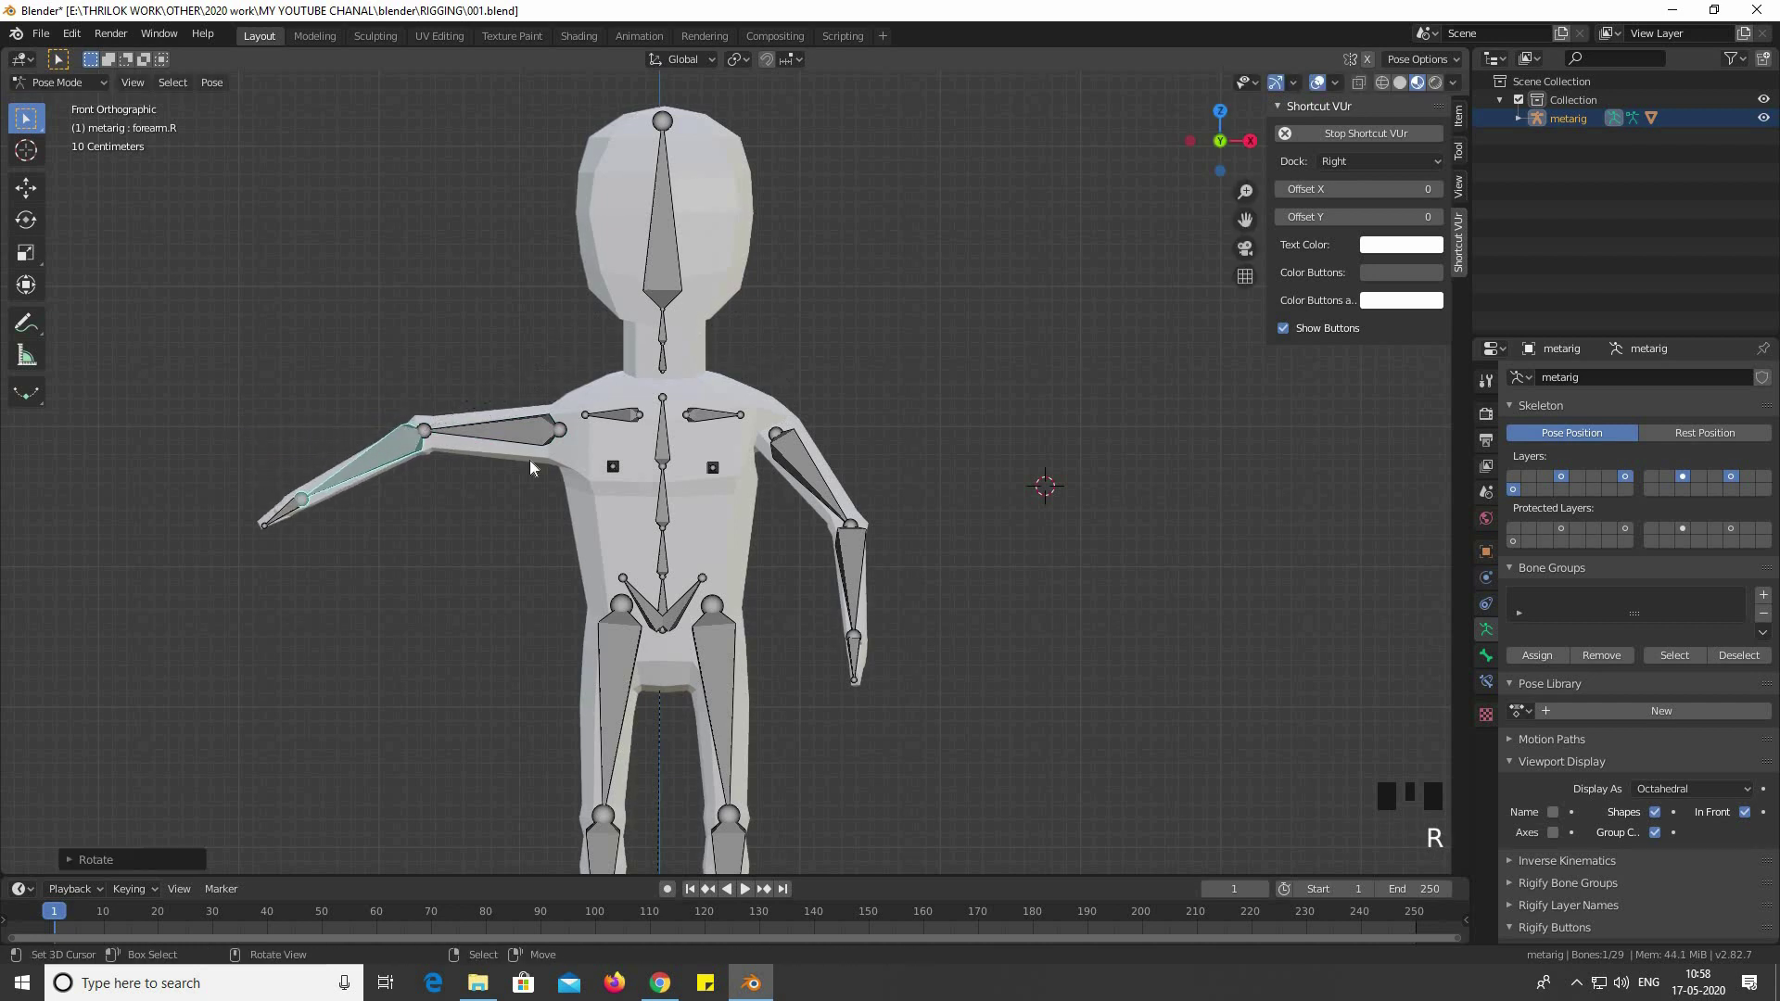
right_click(850, 457)
key("r")
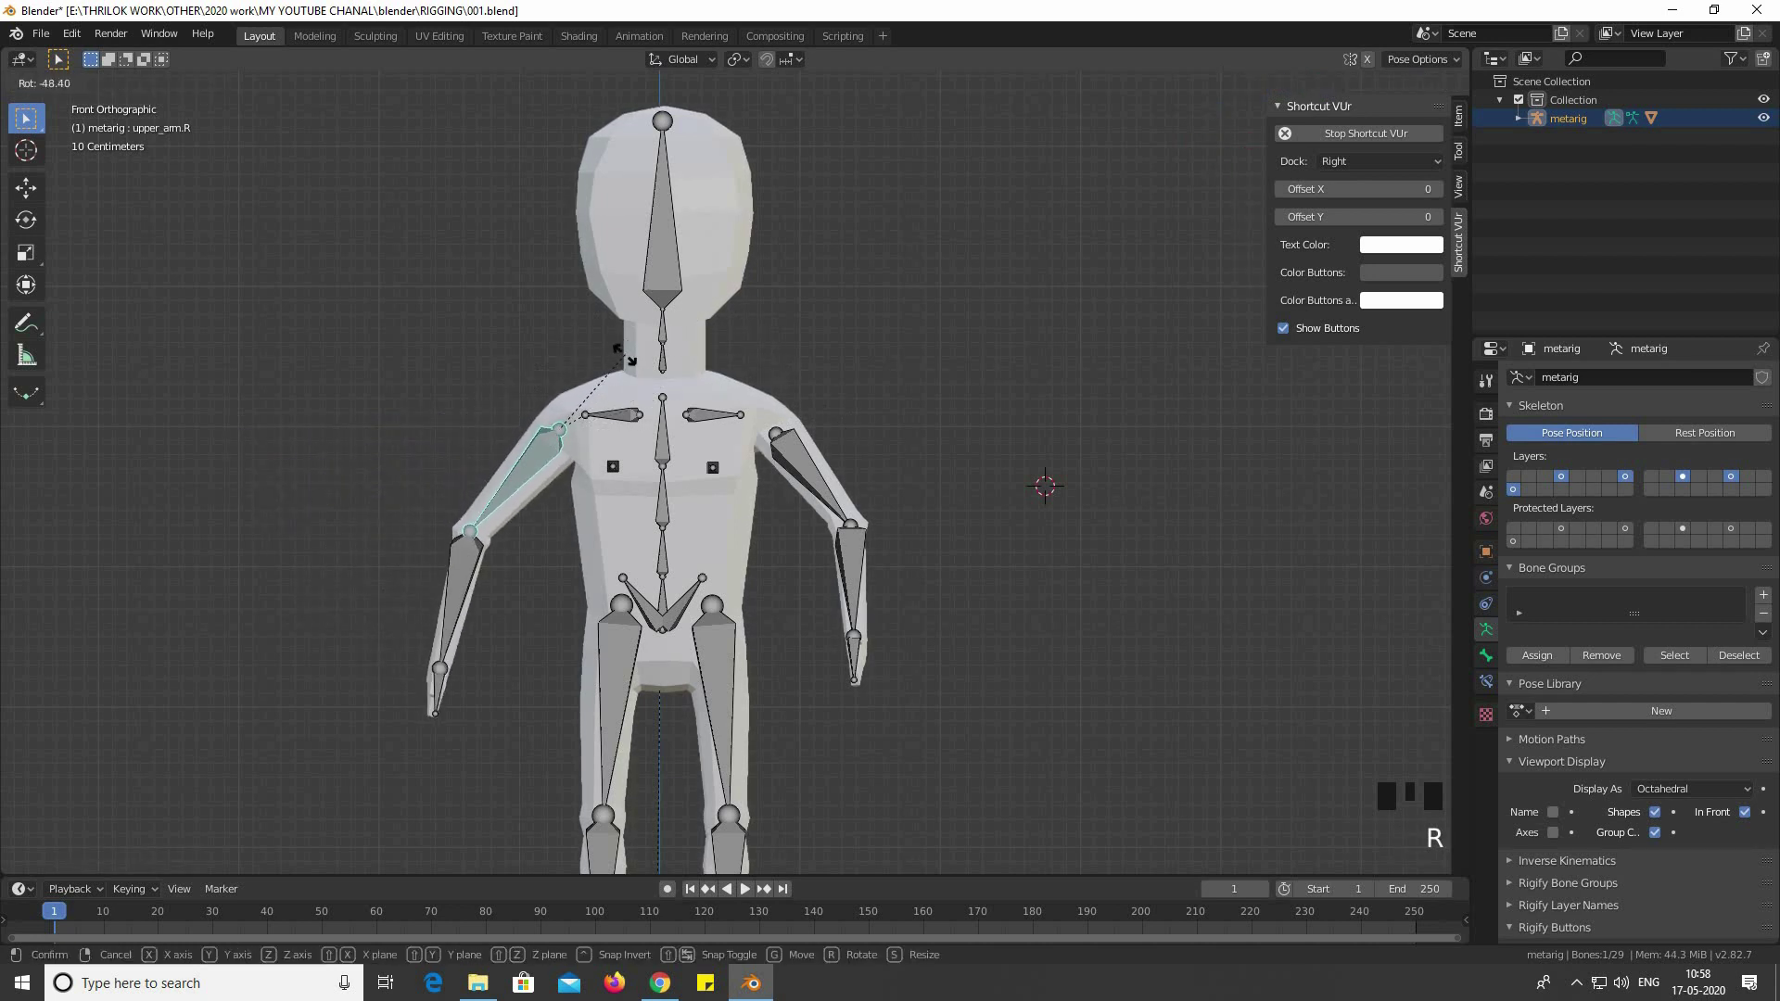
key("KP_1")
key("KP_3")
key("KP_9")
key("KP_9")
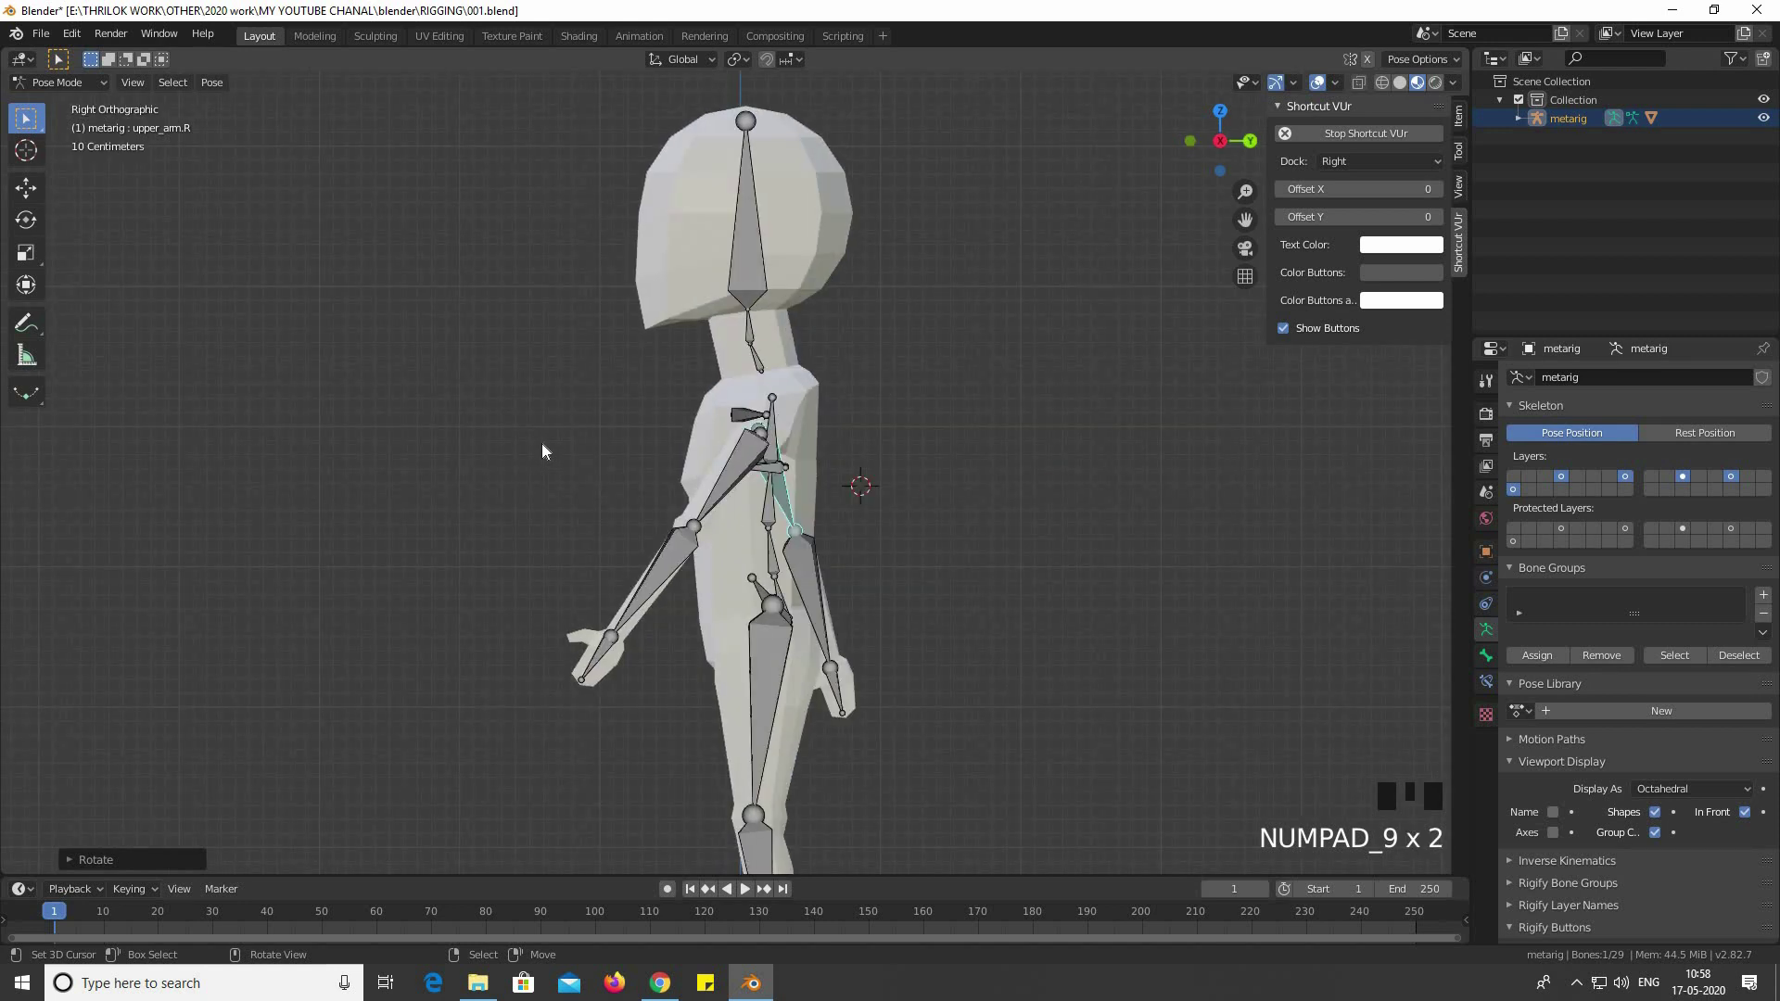
key("KP_3")
key("KP_9")
key("r")
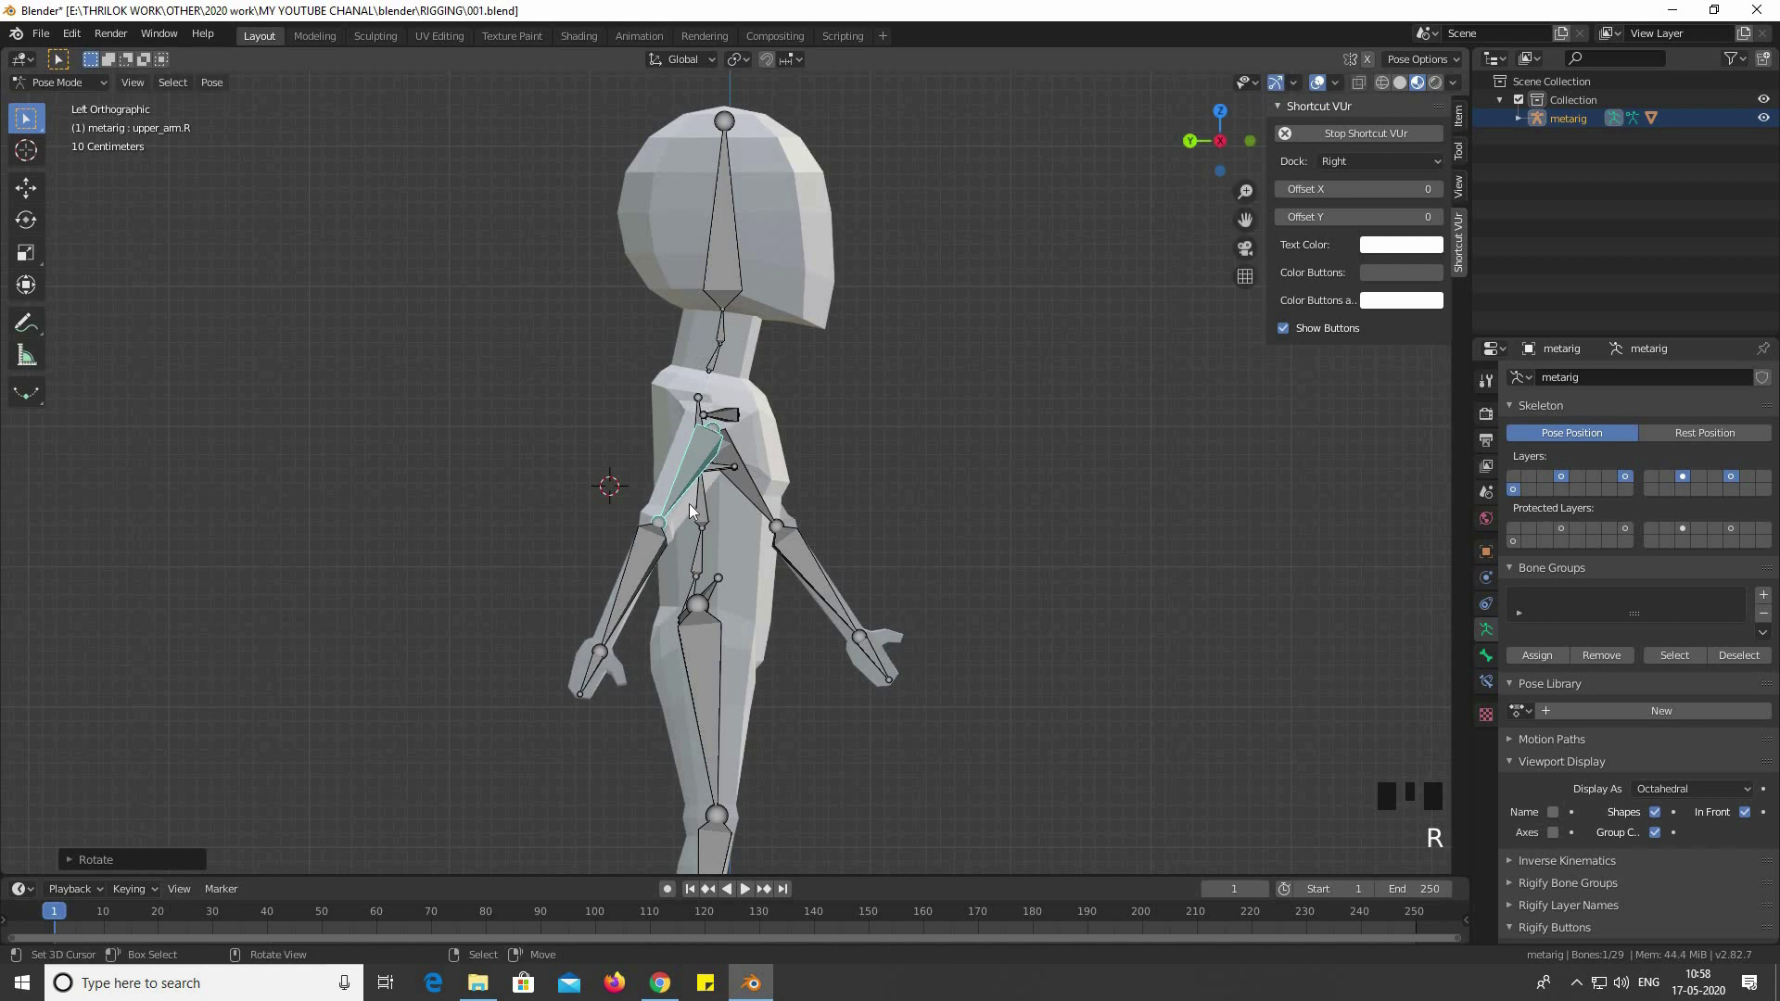
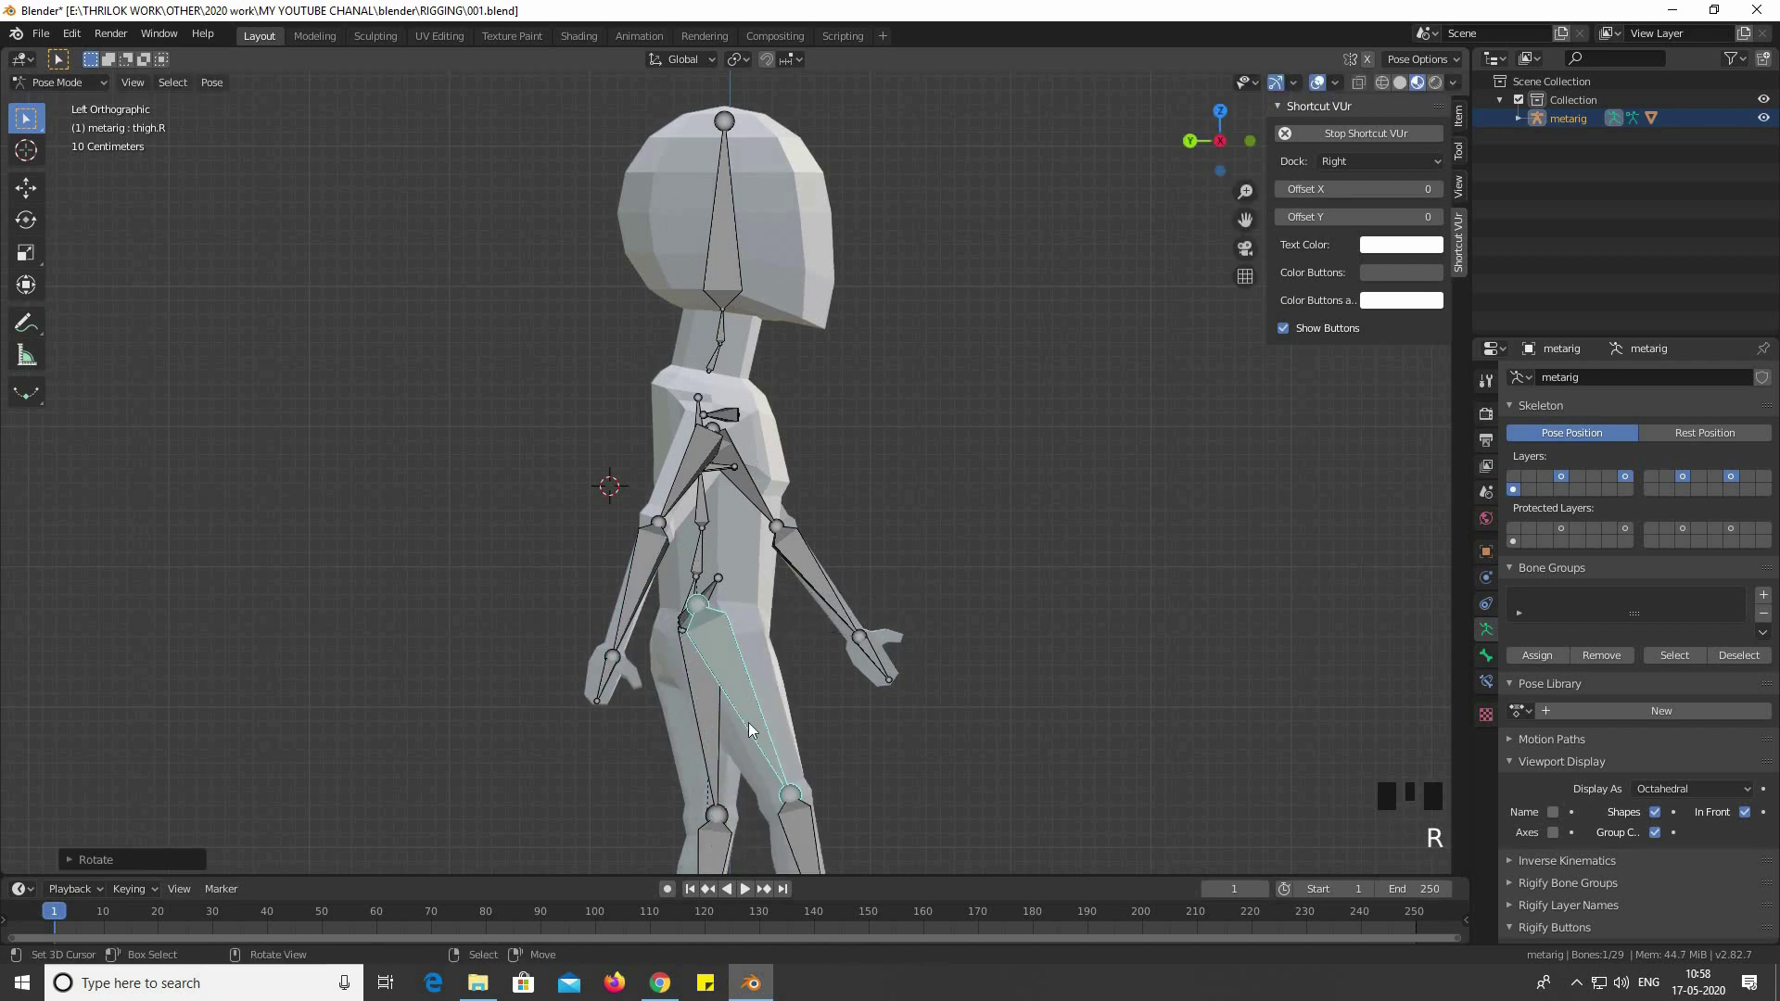
Rotate leg and toe bones and swing the right thigh forward into a stride
left_click_drag(712, 369, 773, 477)
right_click(772, 478)
key("r")
right_click(644, 678)
key("r")
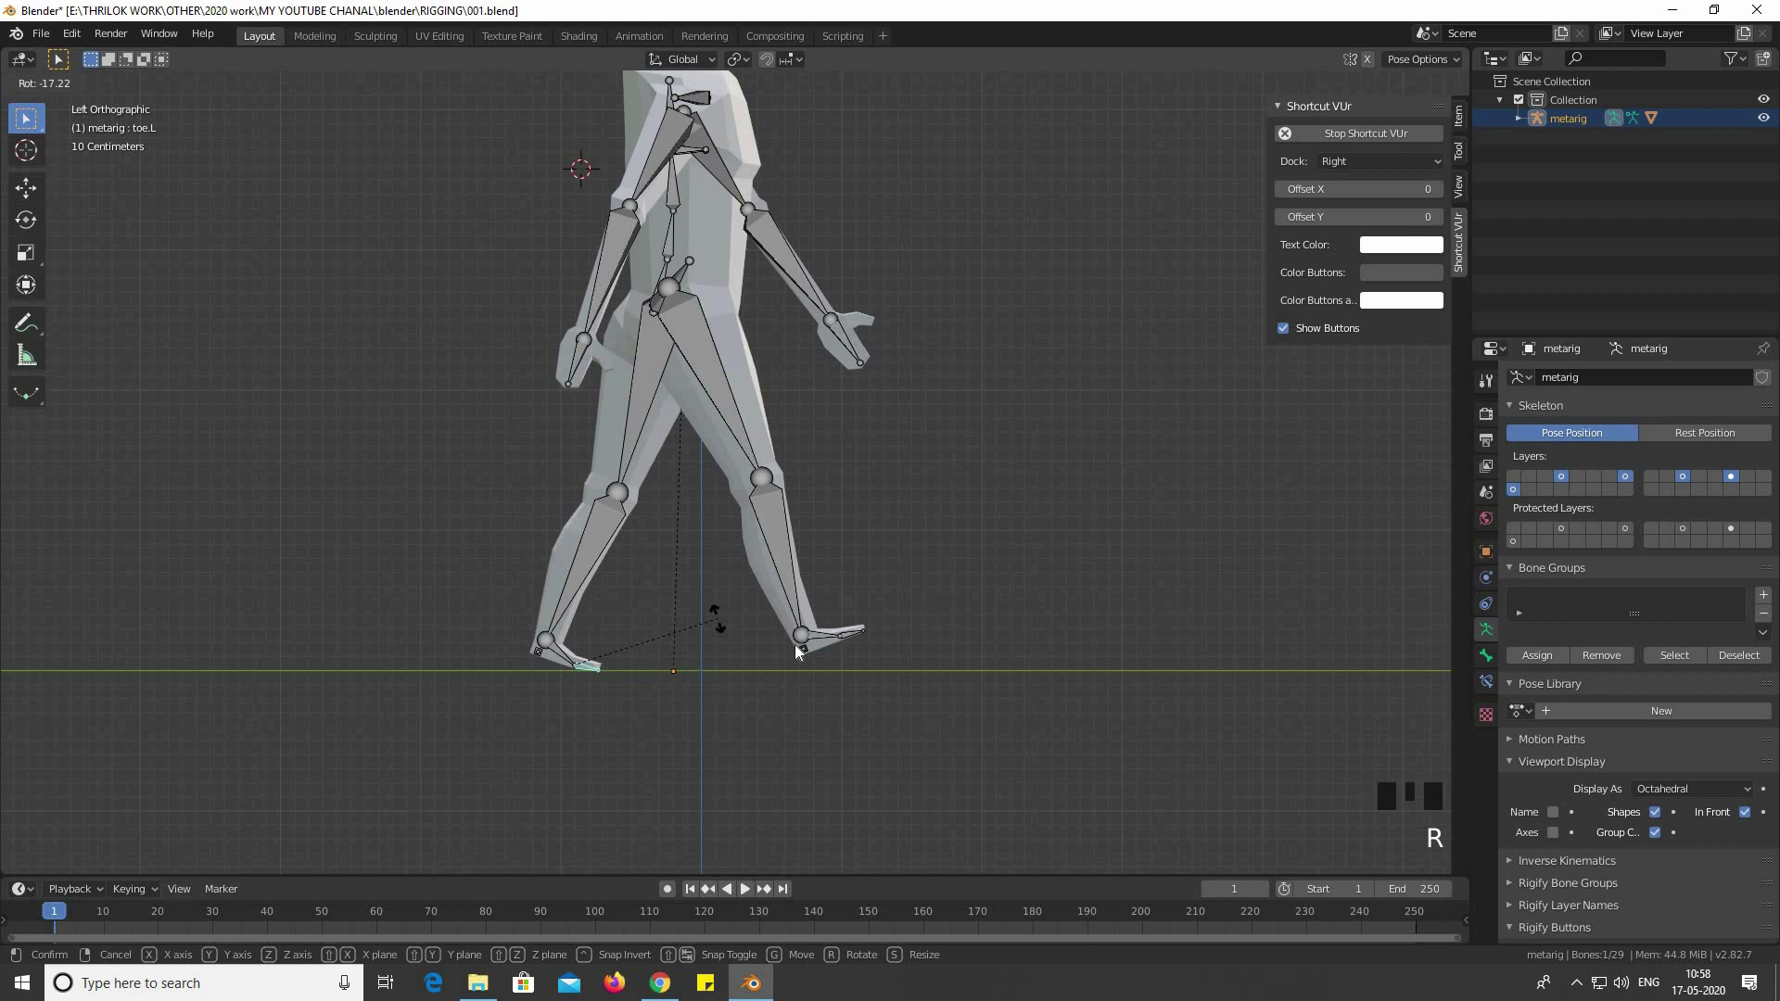
right_click(886, 593)
key("r")
right_click(923, 445)
key("r")
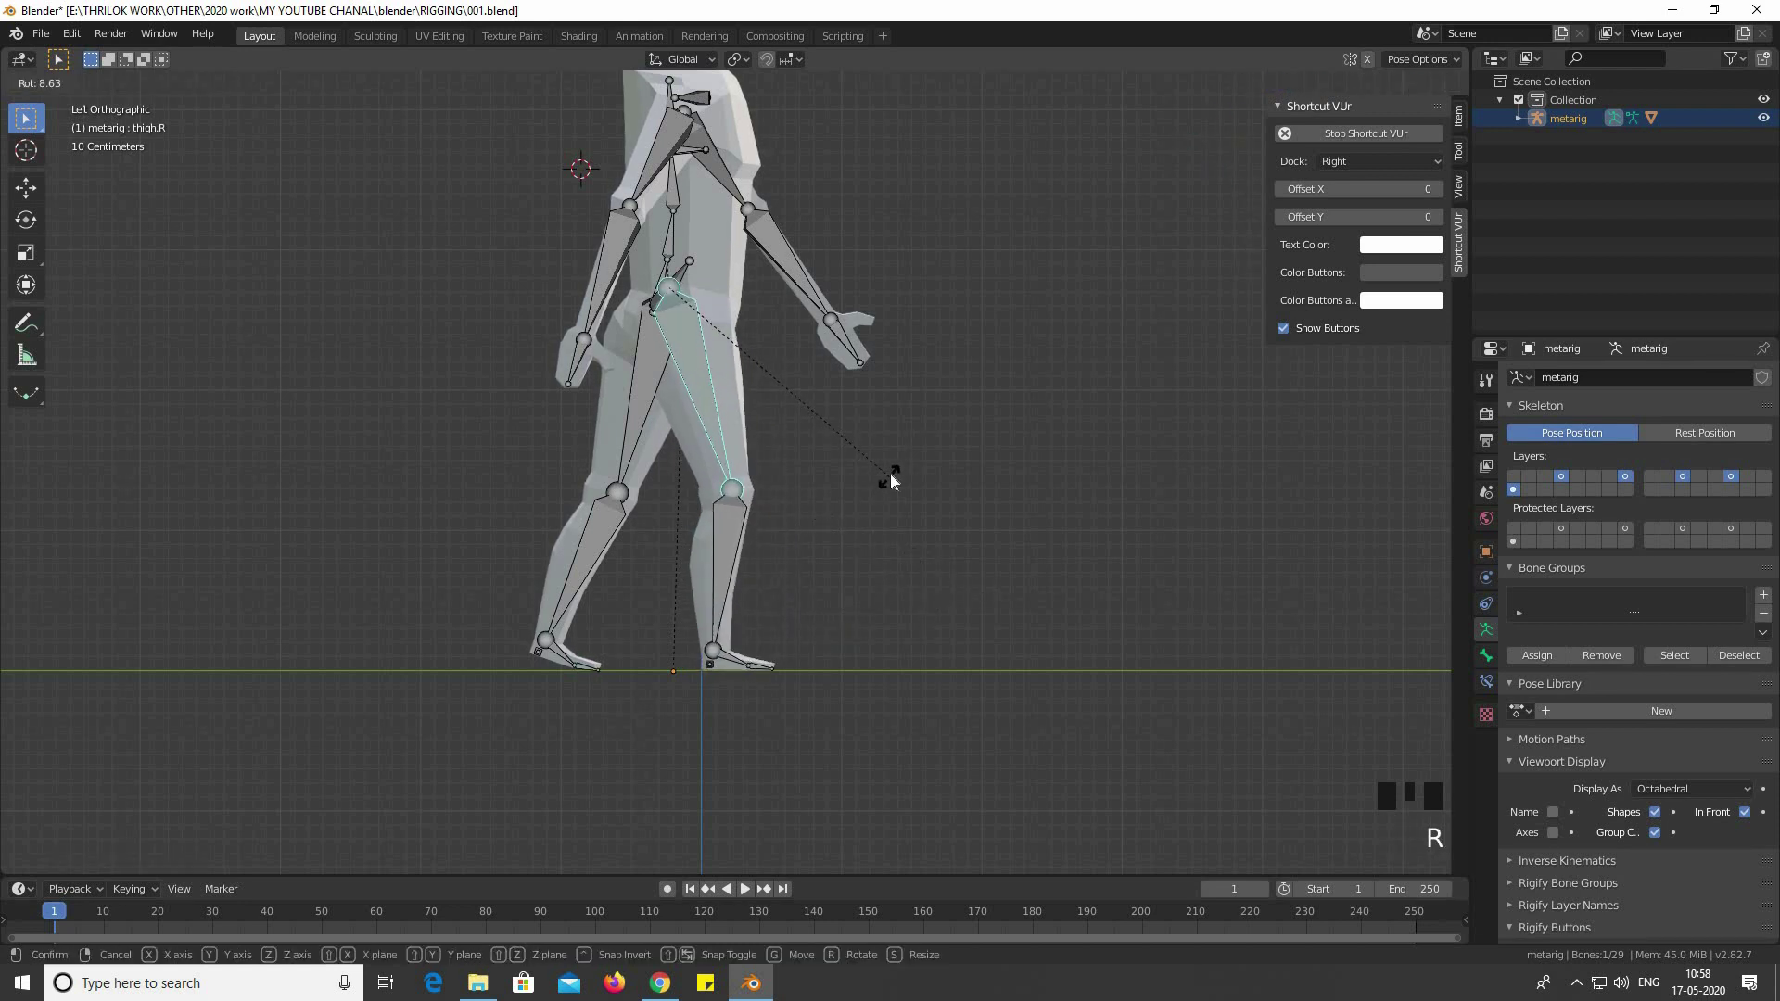
left_click_drag(798, 658, 816, 647)
key("r")
Rotate the left thigh outward in front view, then reset the leg rotations
scroll("down", 3)
key("KP_1")
scroll("up", 3)
right_click(862, 398)
key("r")
key("r")
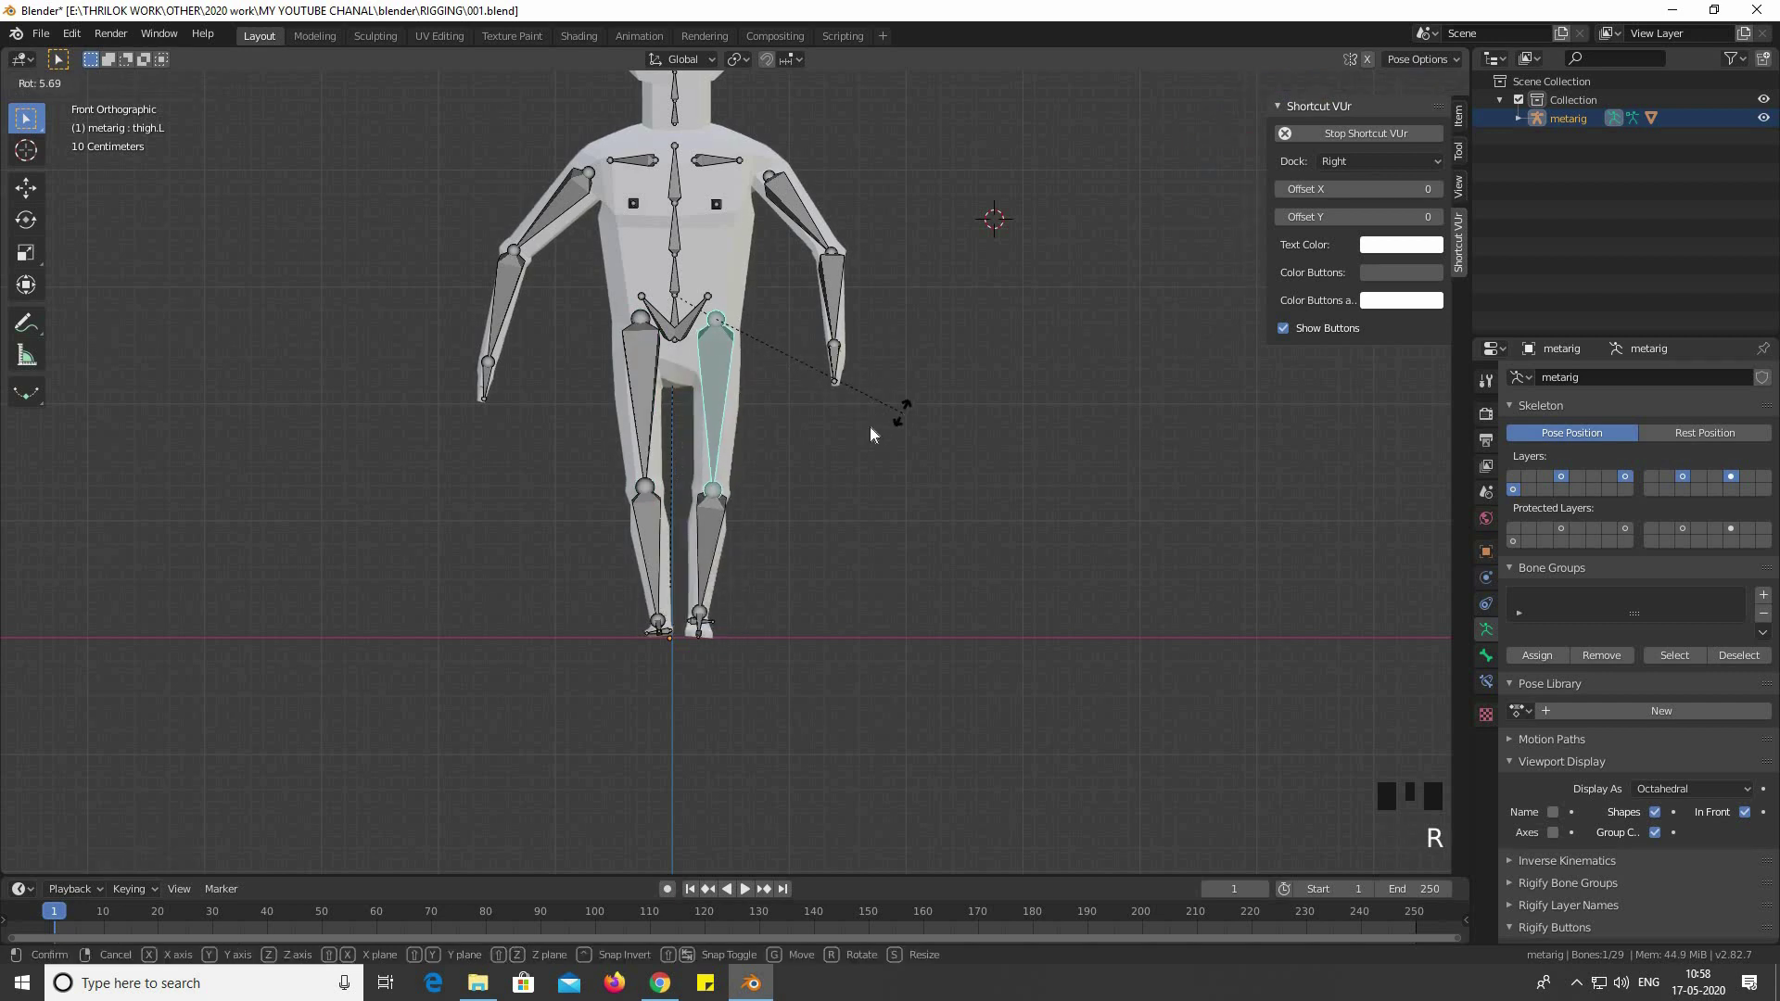
scroll("down", 3)
middle_click(737, 415)
scroll("up", 3)
right_click(706, 458)
left_click_drag(764, 461, 841, 448)
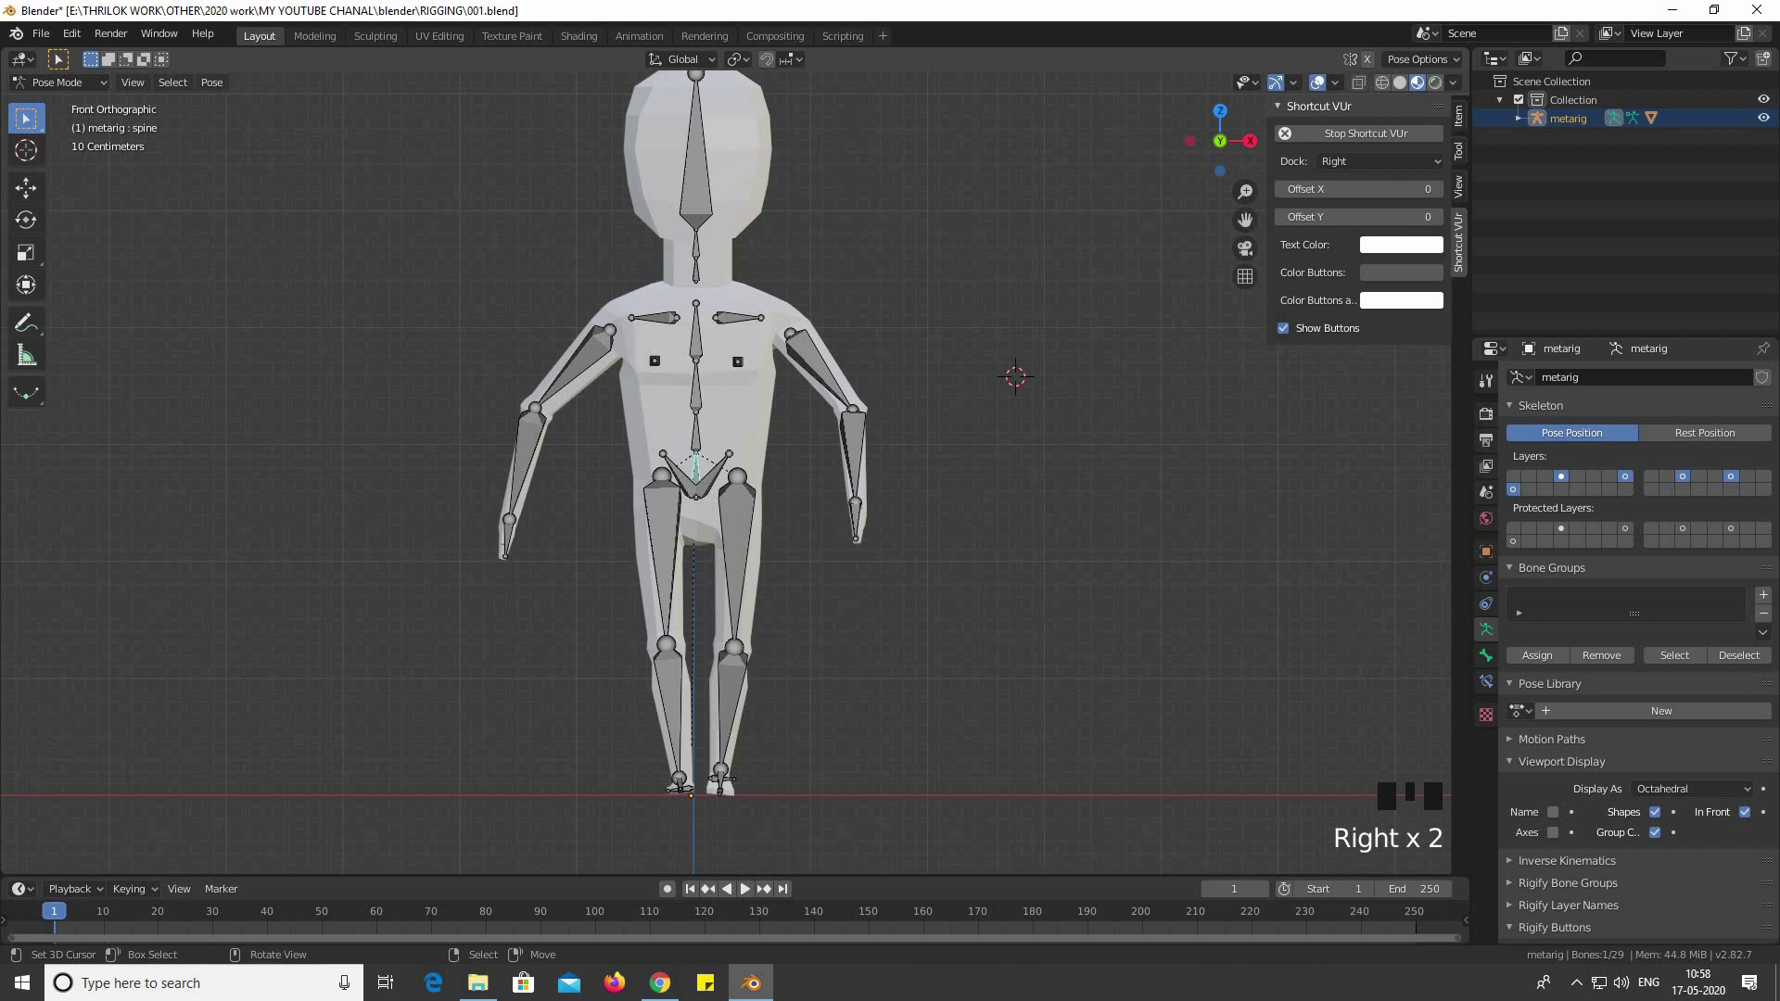
Return the legs to a straight stance and check the spine bones' rotation
key("r")
right_click(752, 466)
right_click(807, 438)
key("r")
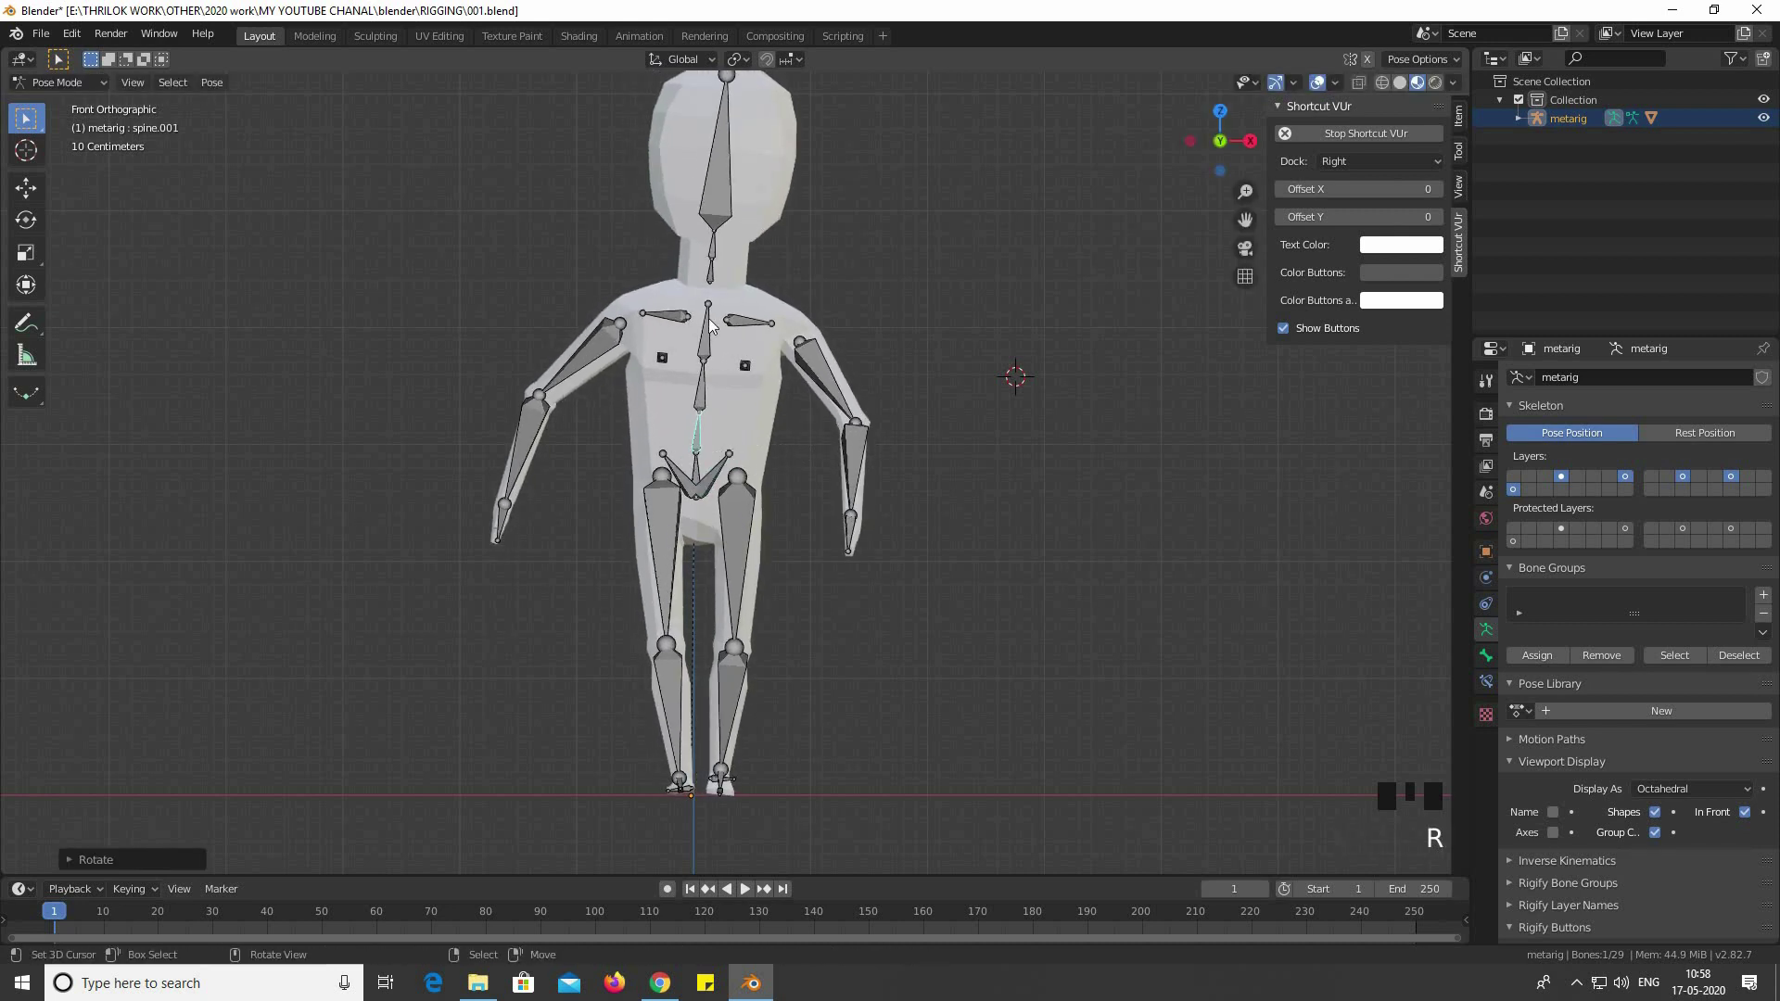
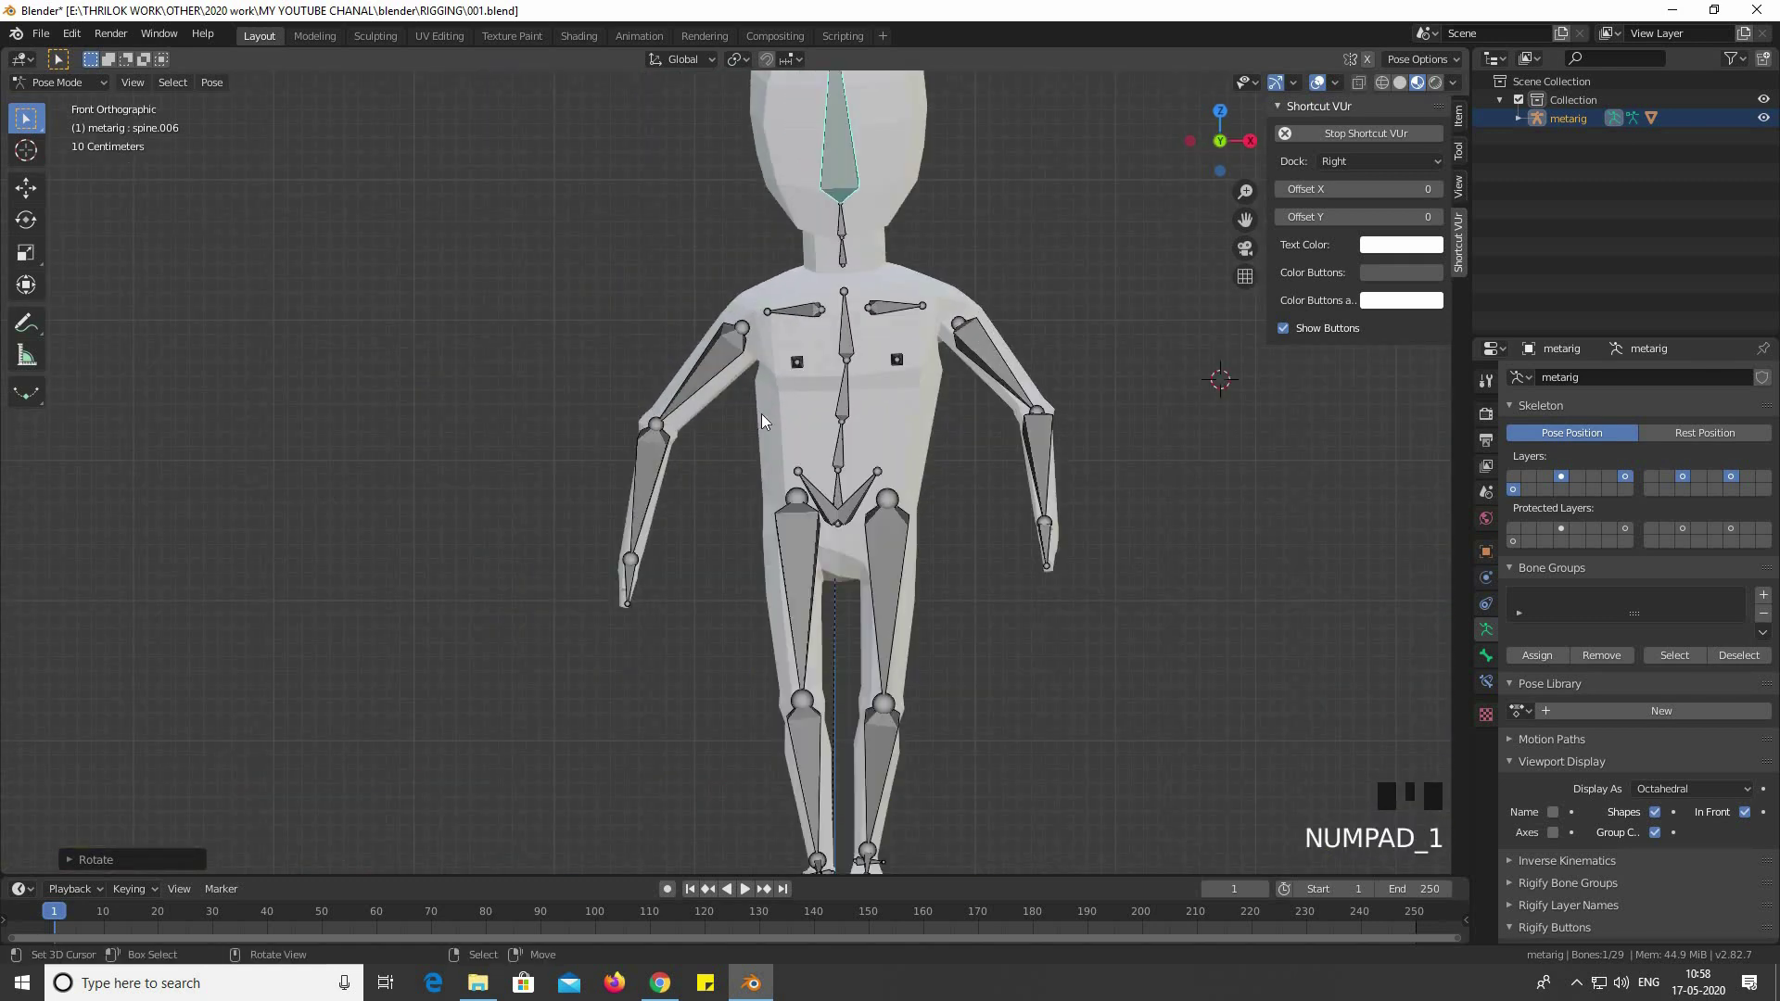
Zoom out around the character and hide the armature so only the mesh shows
scroll("down", 3)
left_click_drag(829, 426, 841, 480)
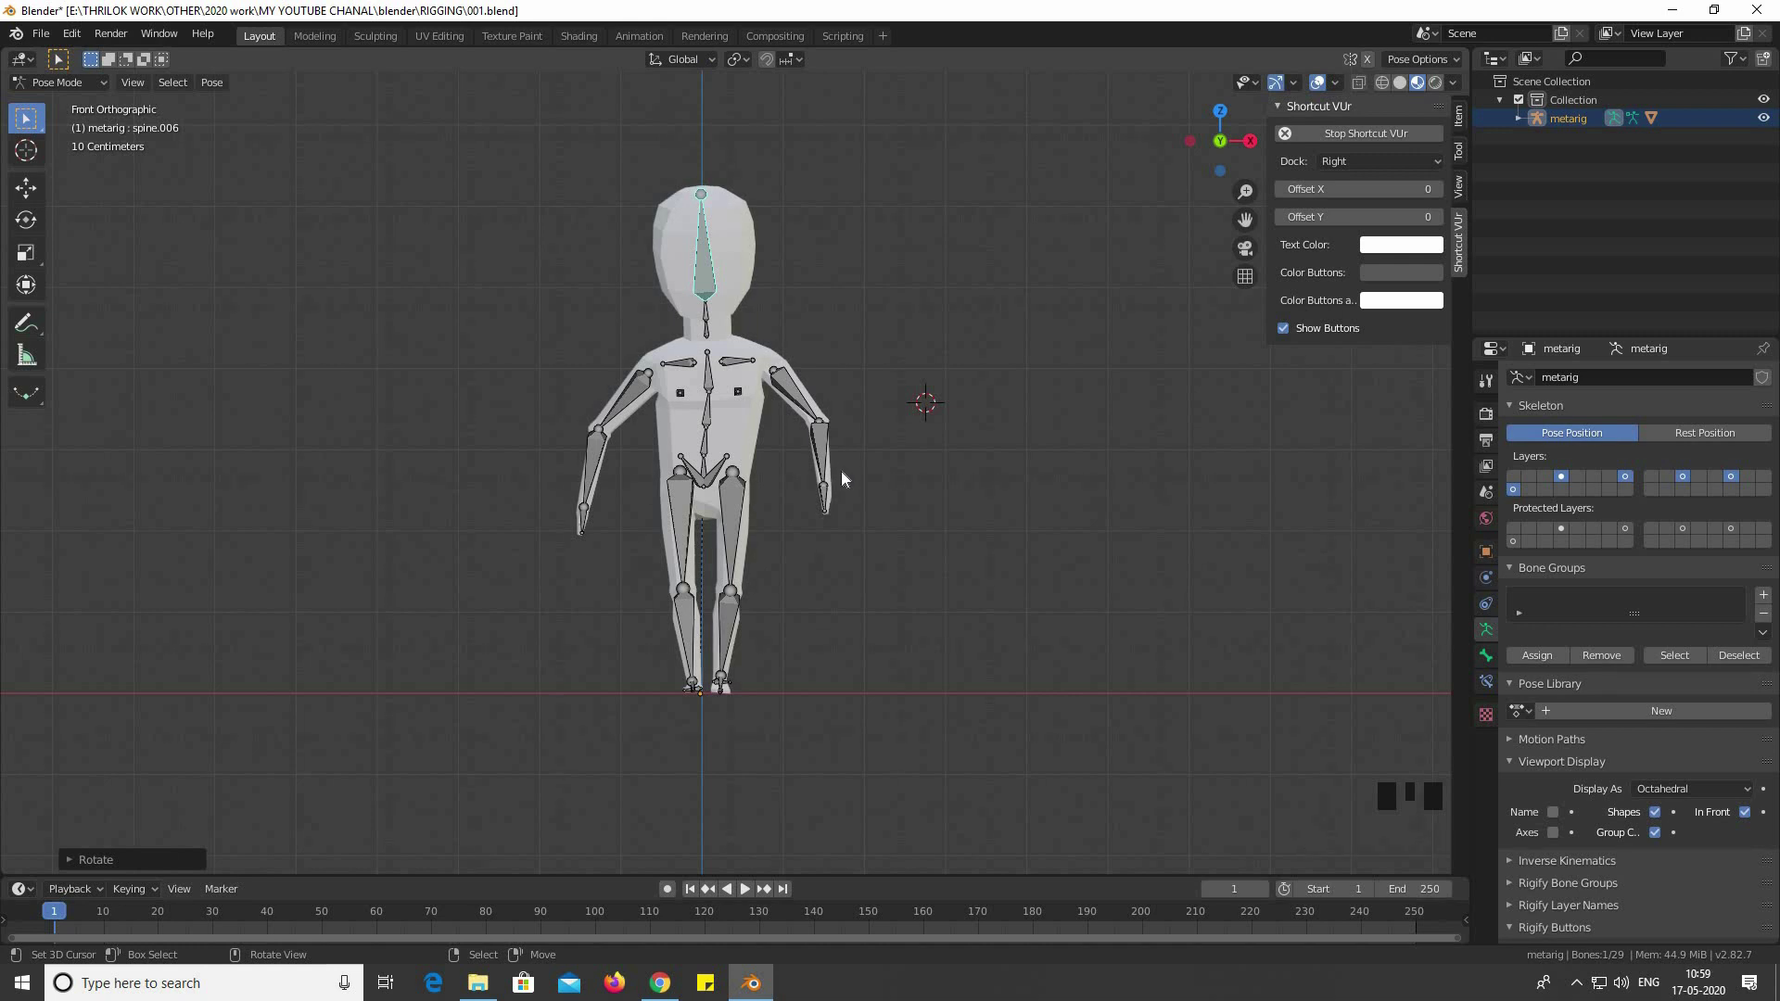
left_click_drag(1043, 586, 750, 403)
scroll("down", 3)
left_click_drag(933, 443, 679, 476)
scroll("up", 3)
left_click_drag(631, 463, 652, 415)
scroll("down", 3)
left_click_drag(561, 405, 729, 445)
key("KP_1")
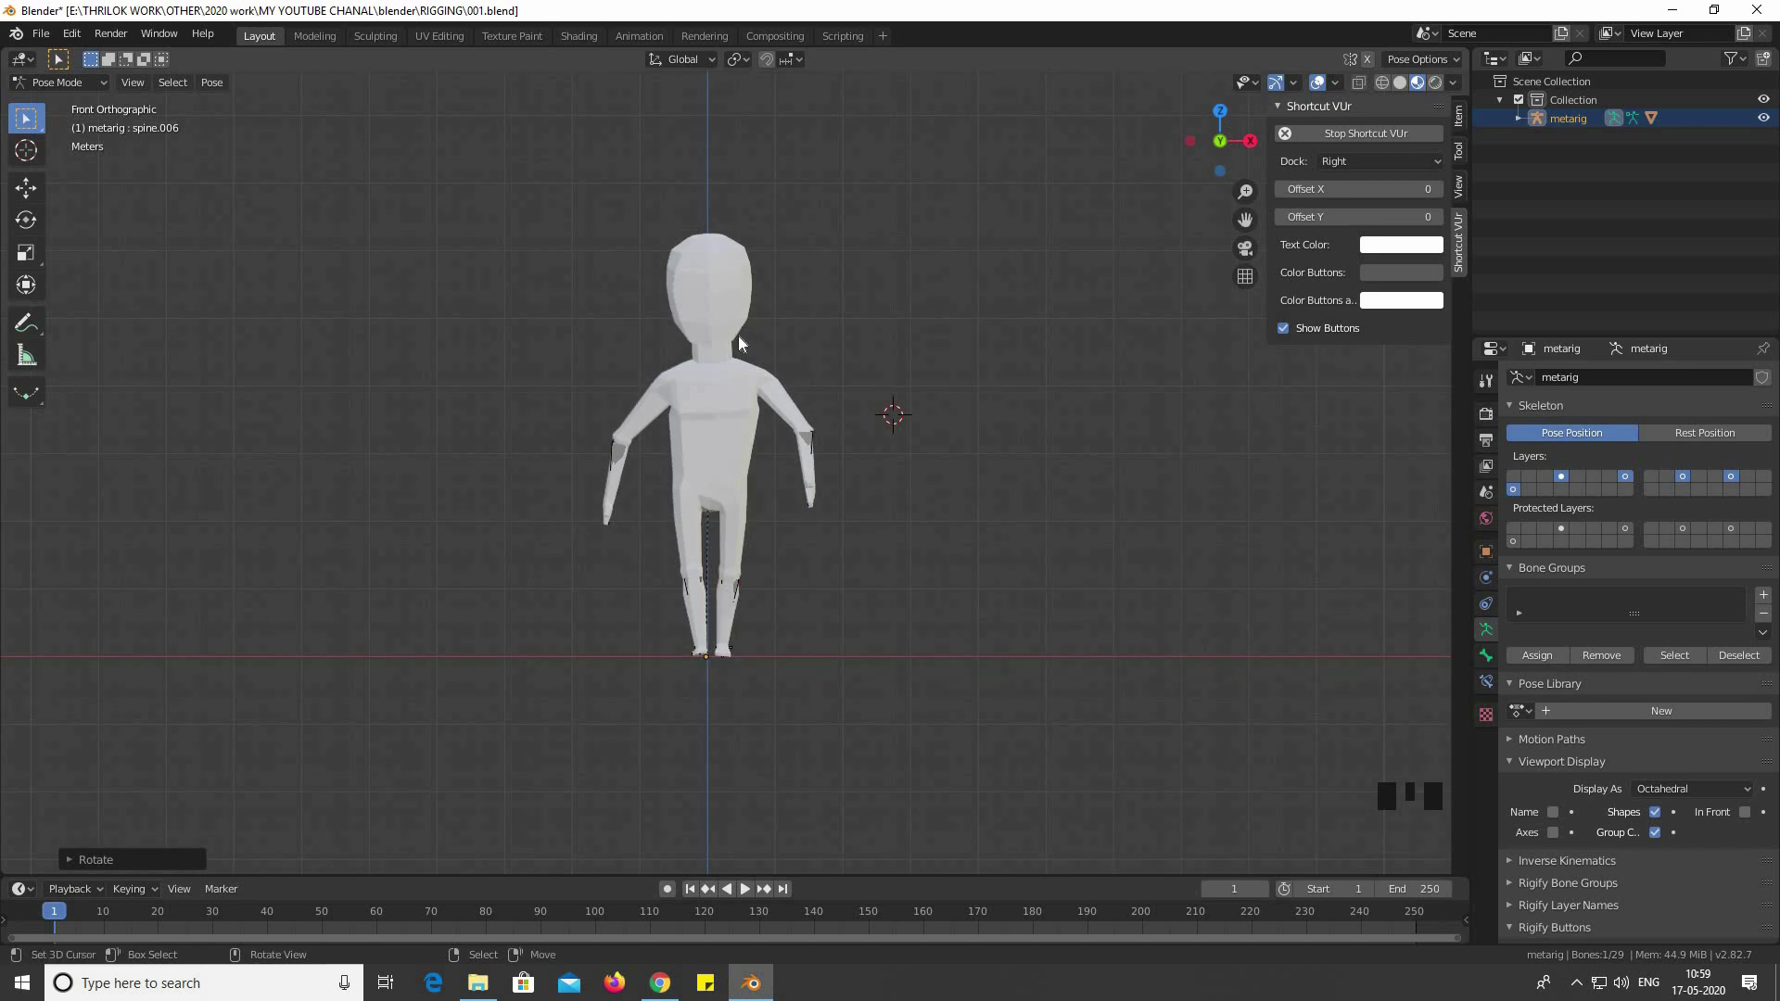
In Object Mode, add a Sun light above the character and angle it toward the body
right_click(746, 342)
right_click(734, 343)
left_click_drag(75, 103, 751, 358)
right_click(751, 359)
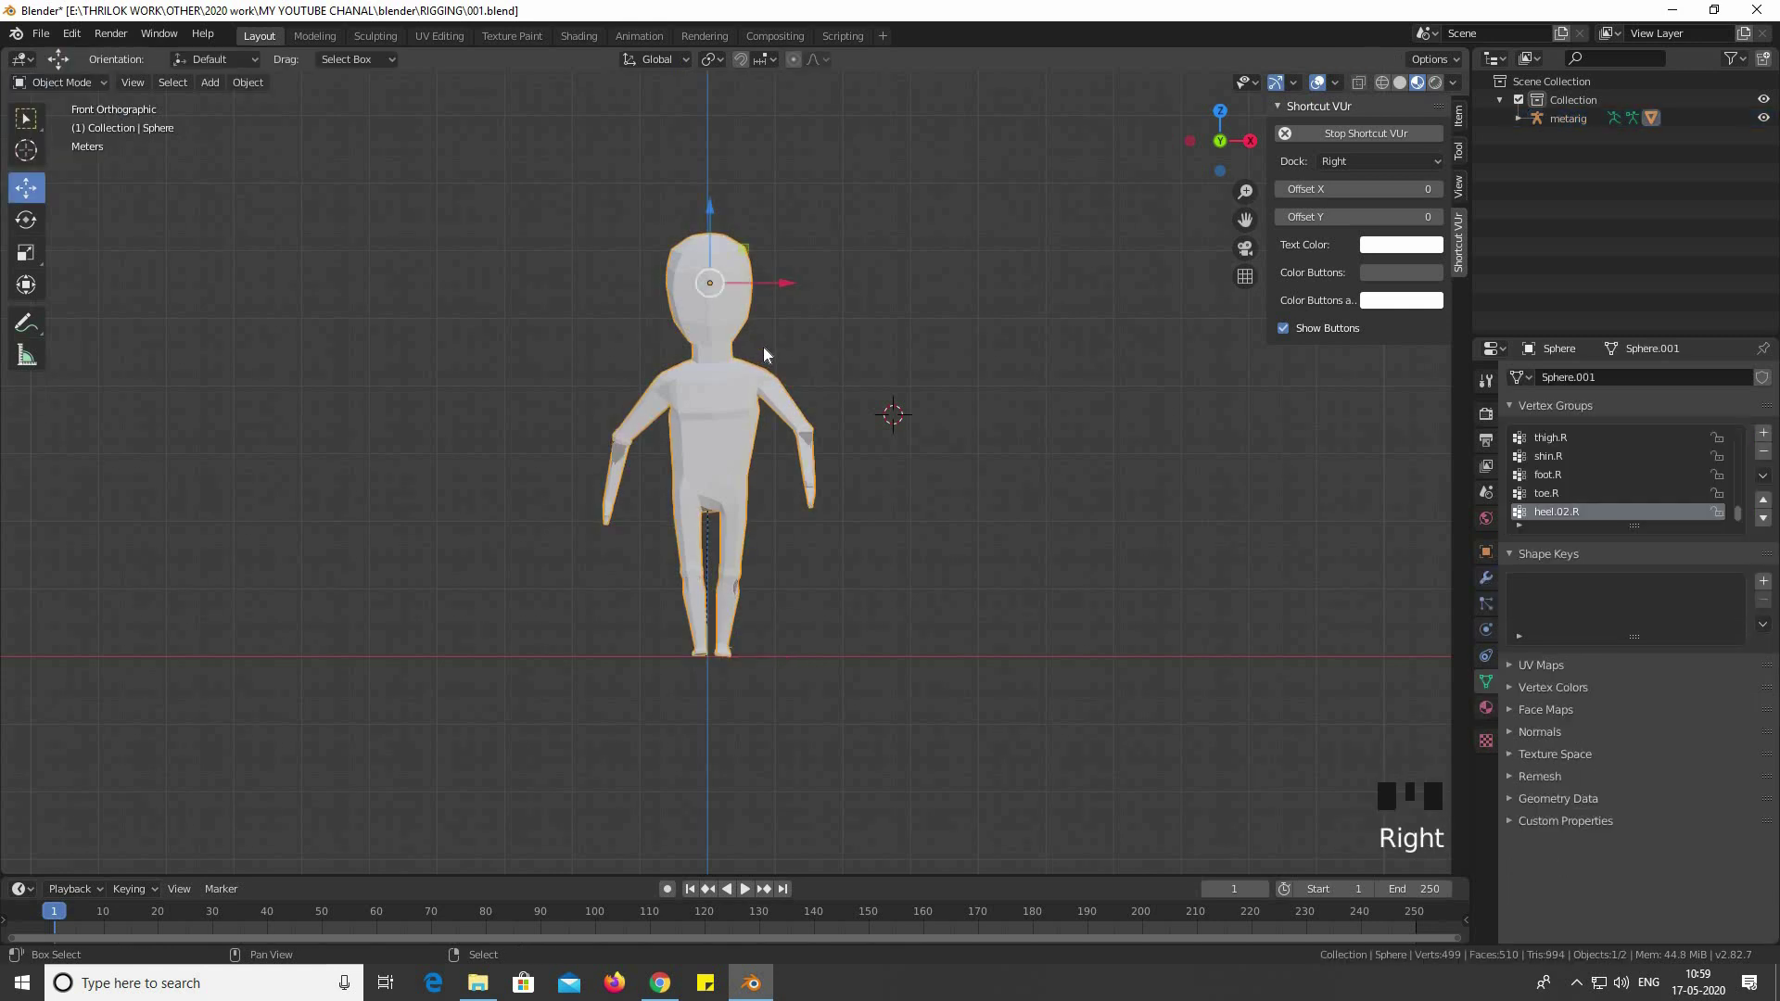
key("shift+a")
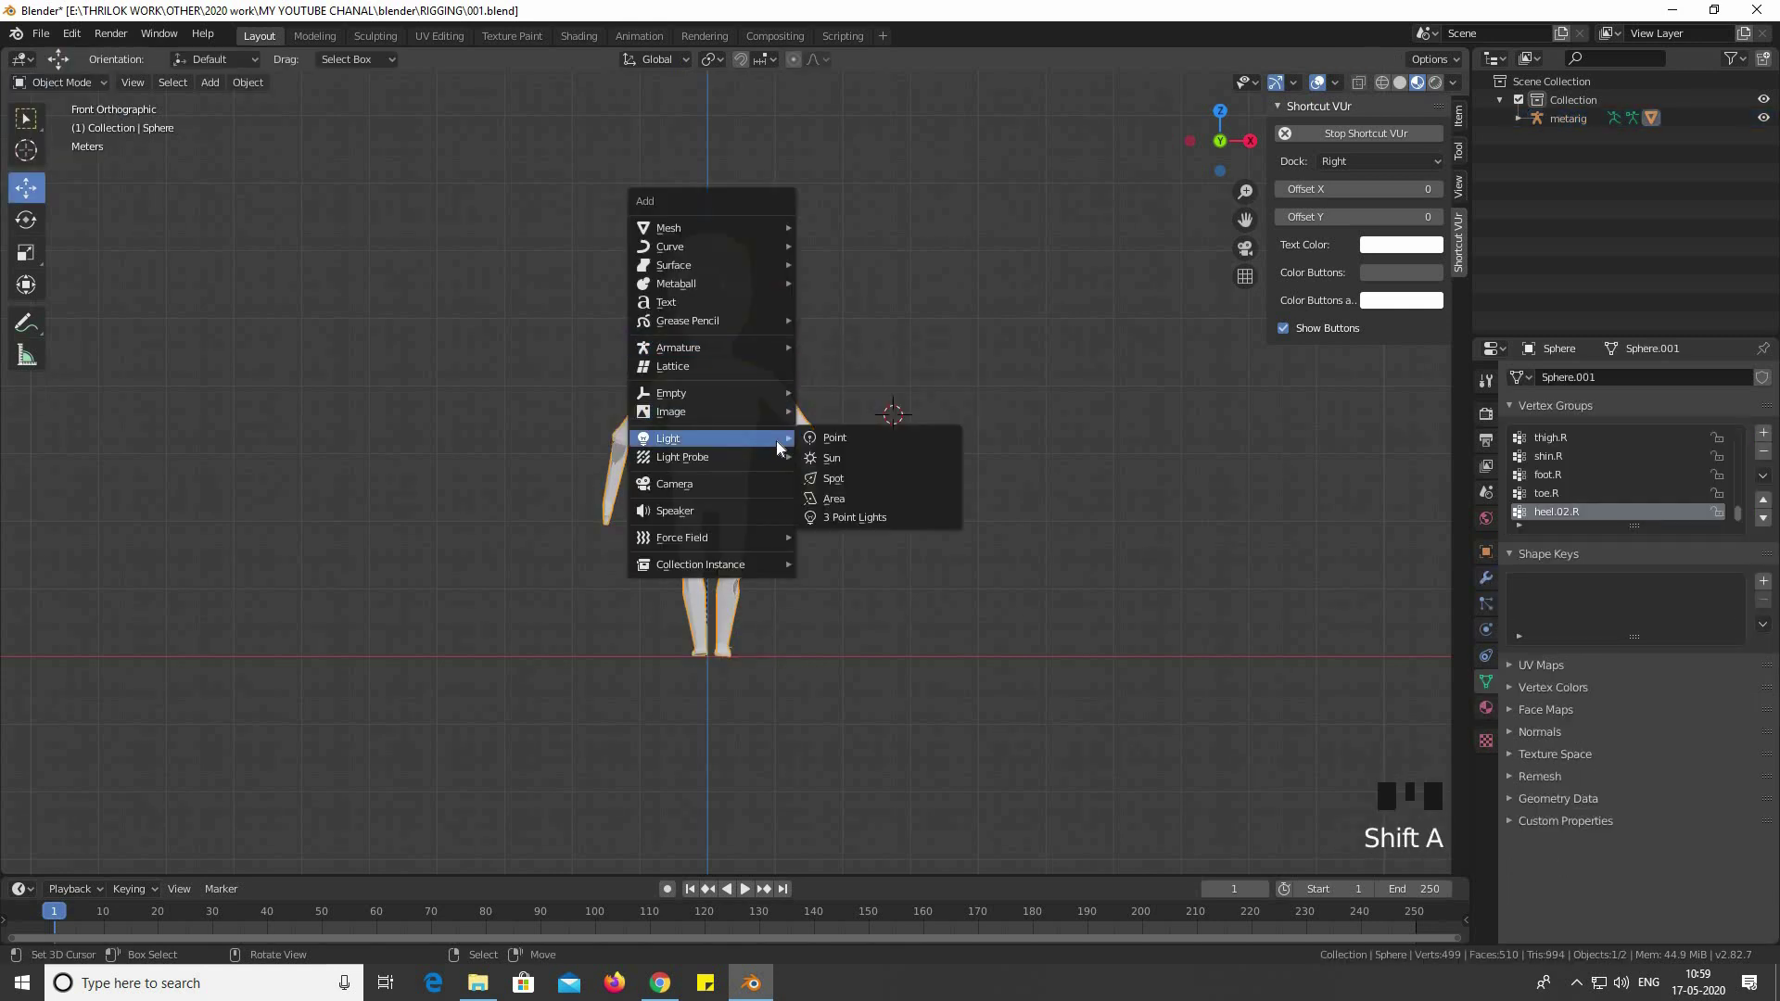
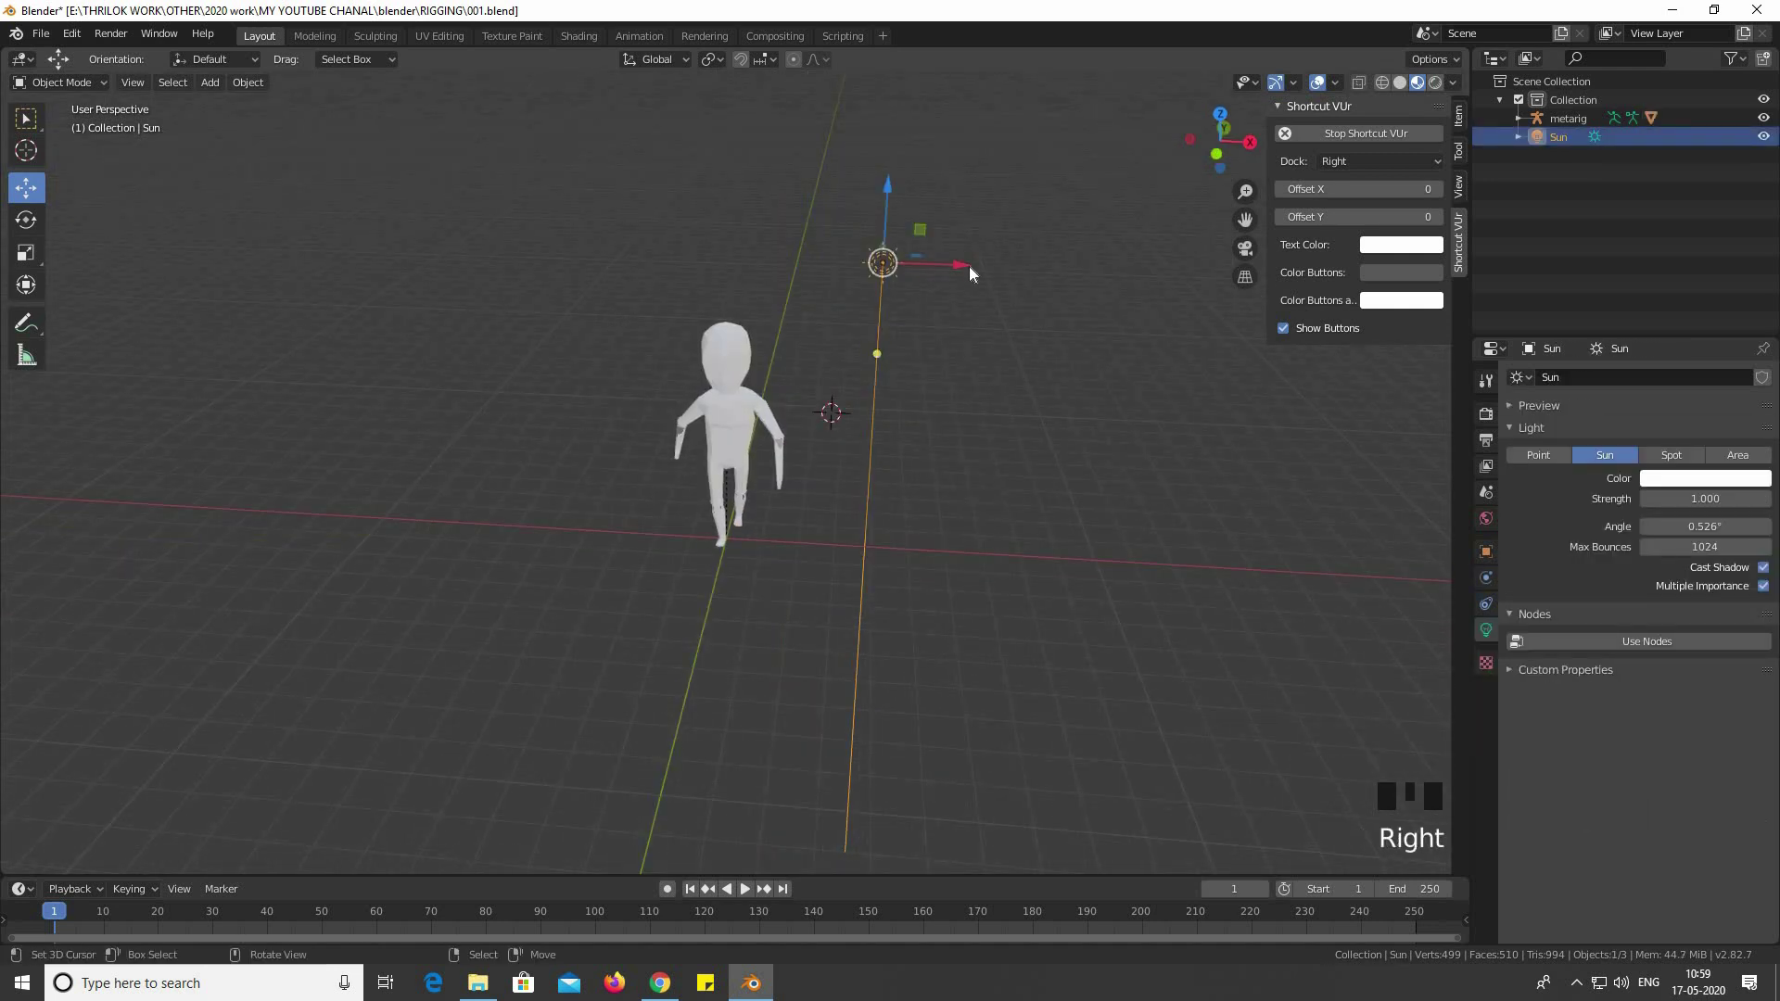
key("KP_1")
key("r")
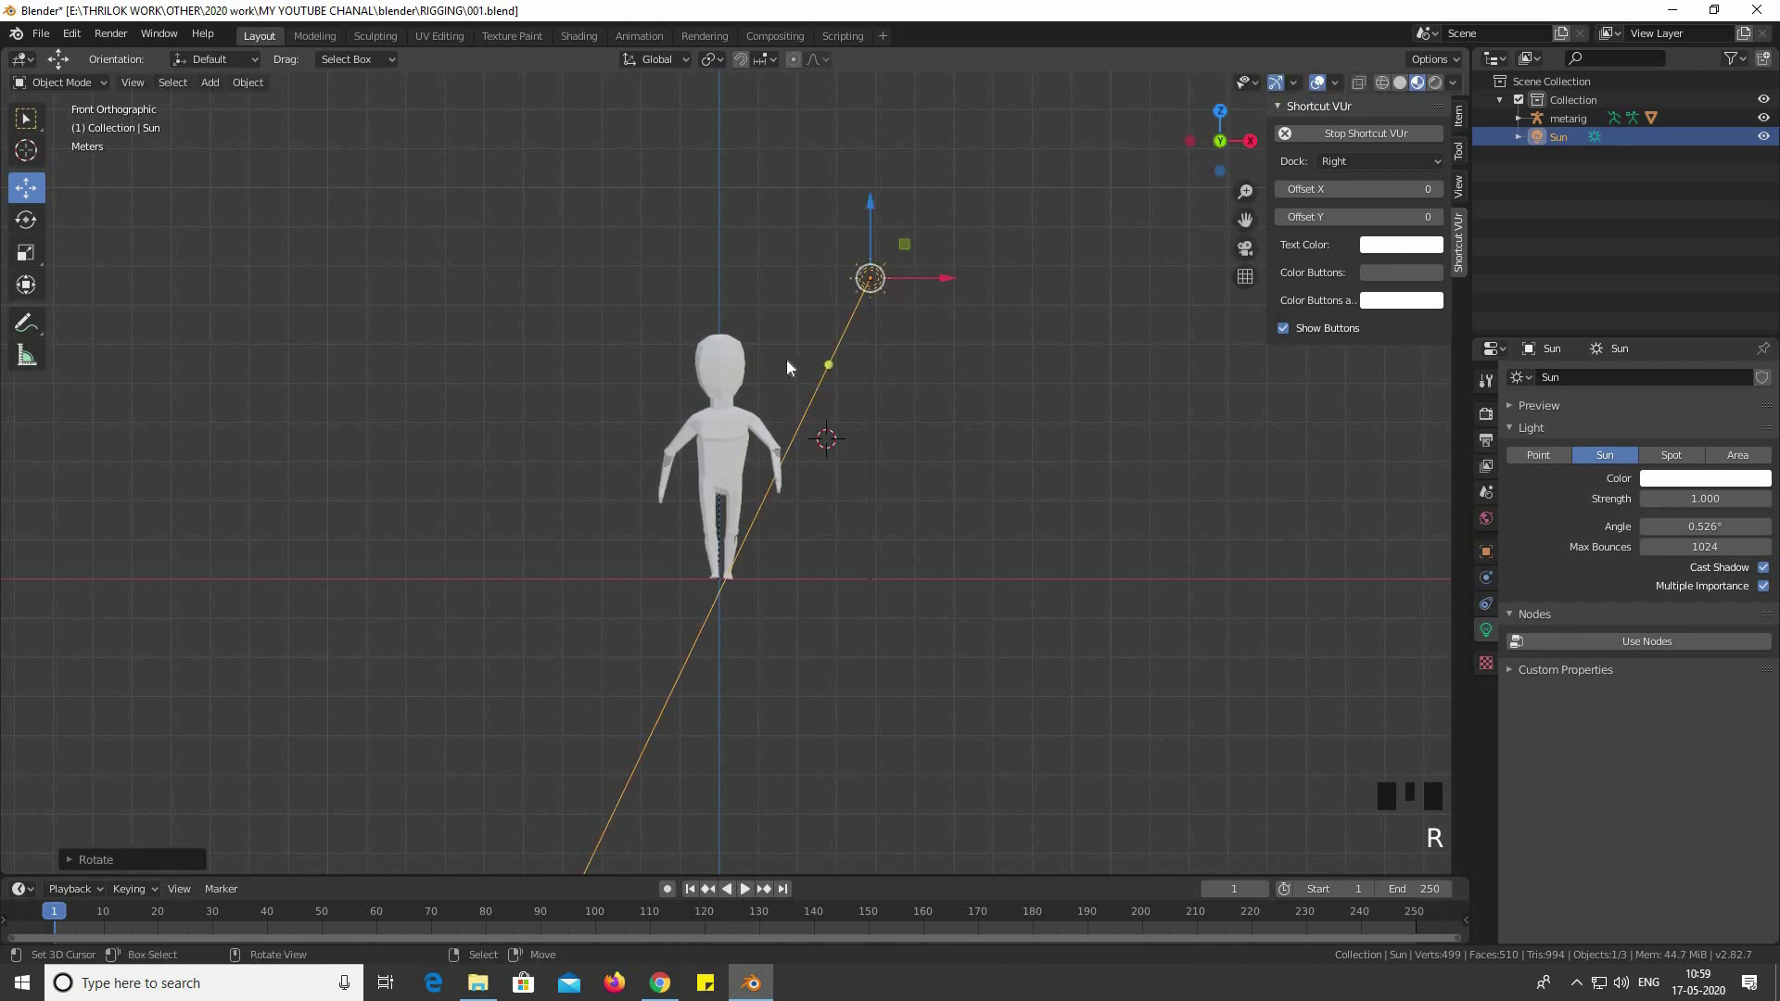
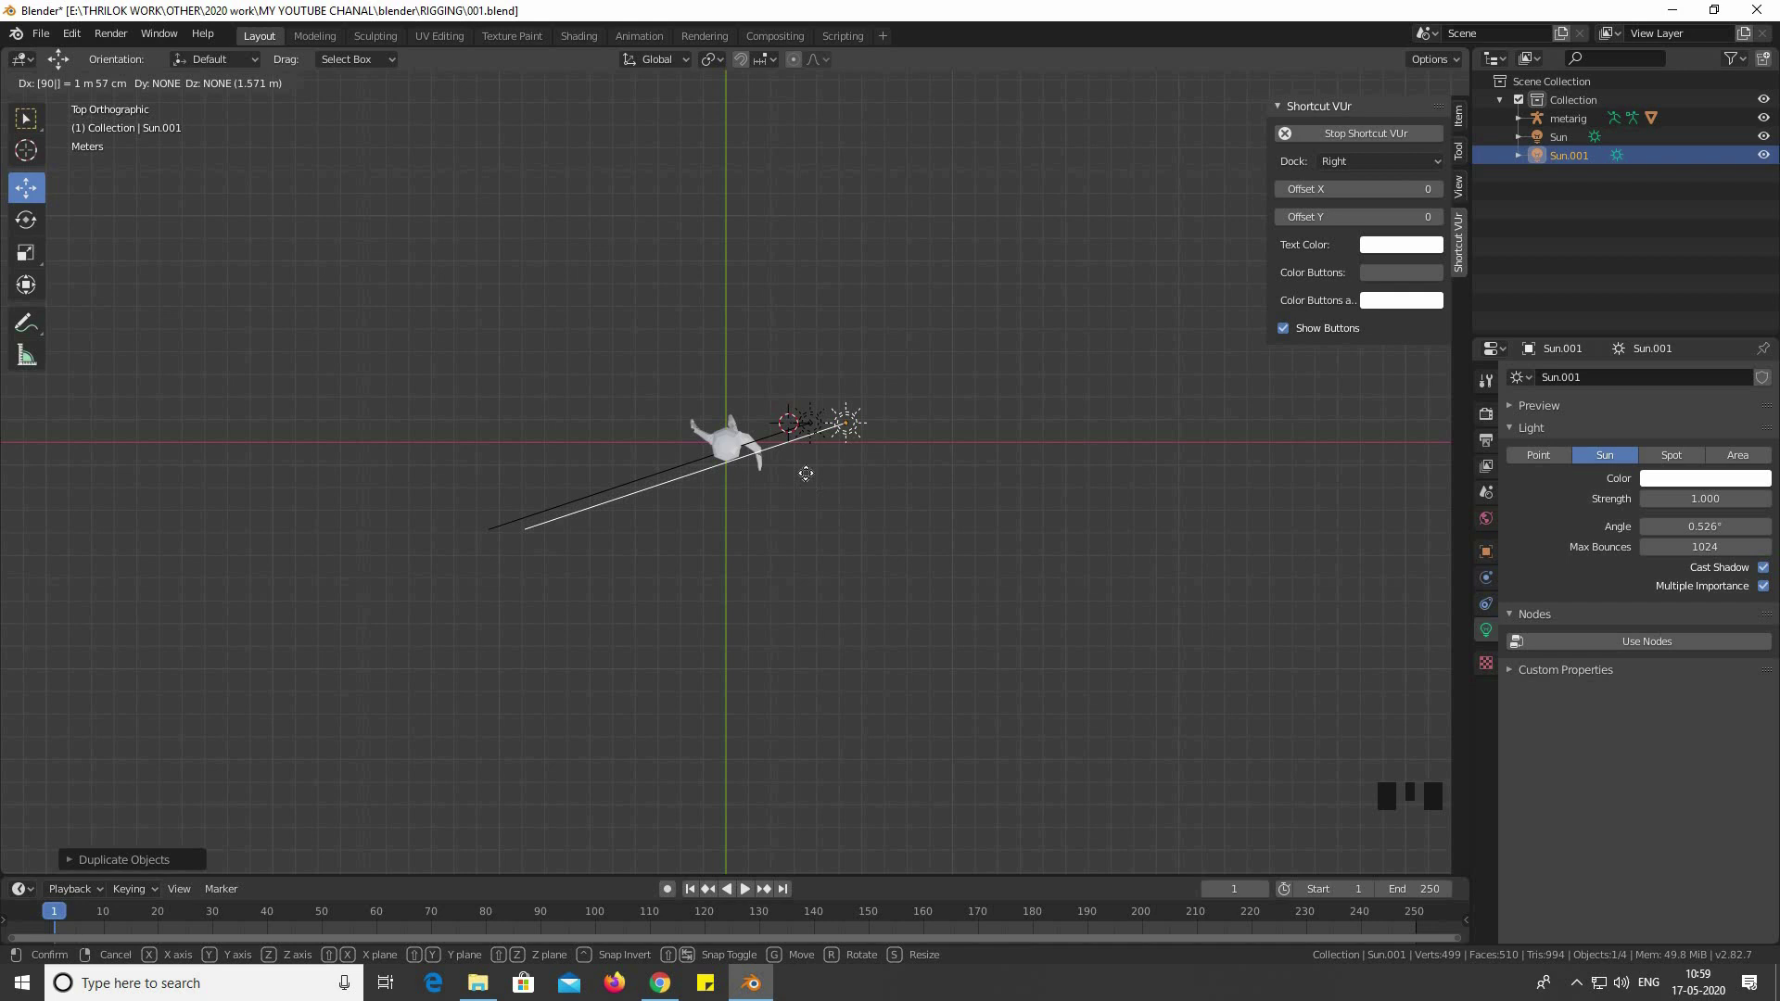
Place Sun.001 above-left of the character and aim it at the body
key("g")
key("r")
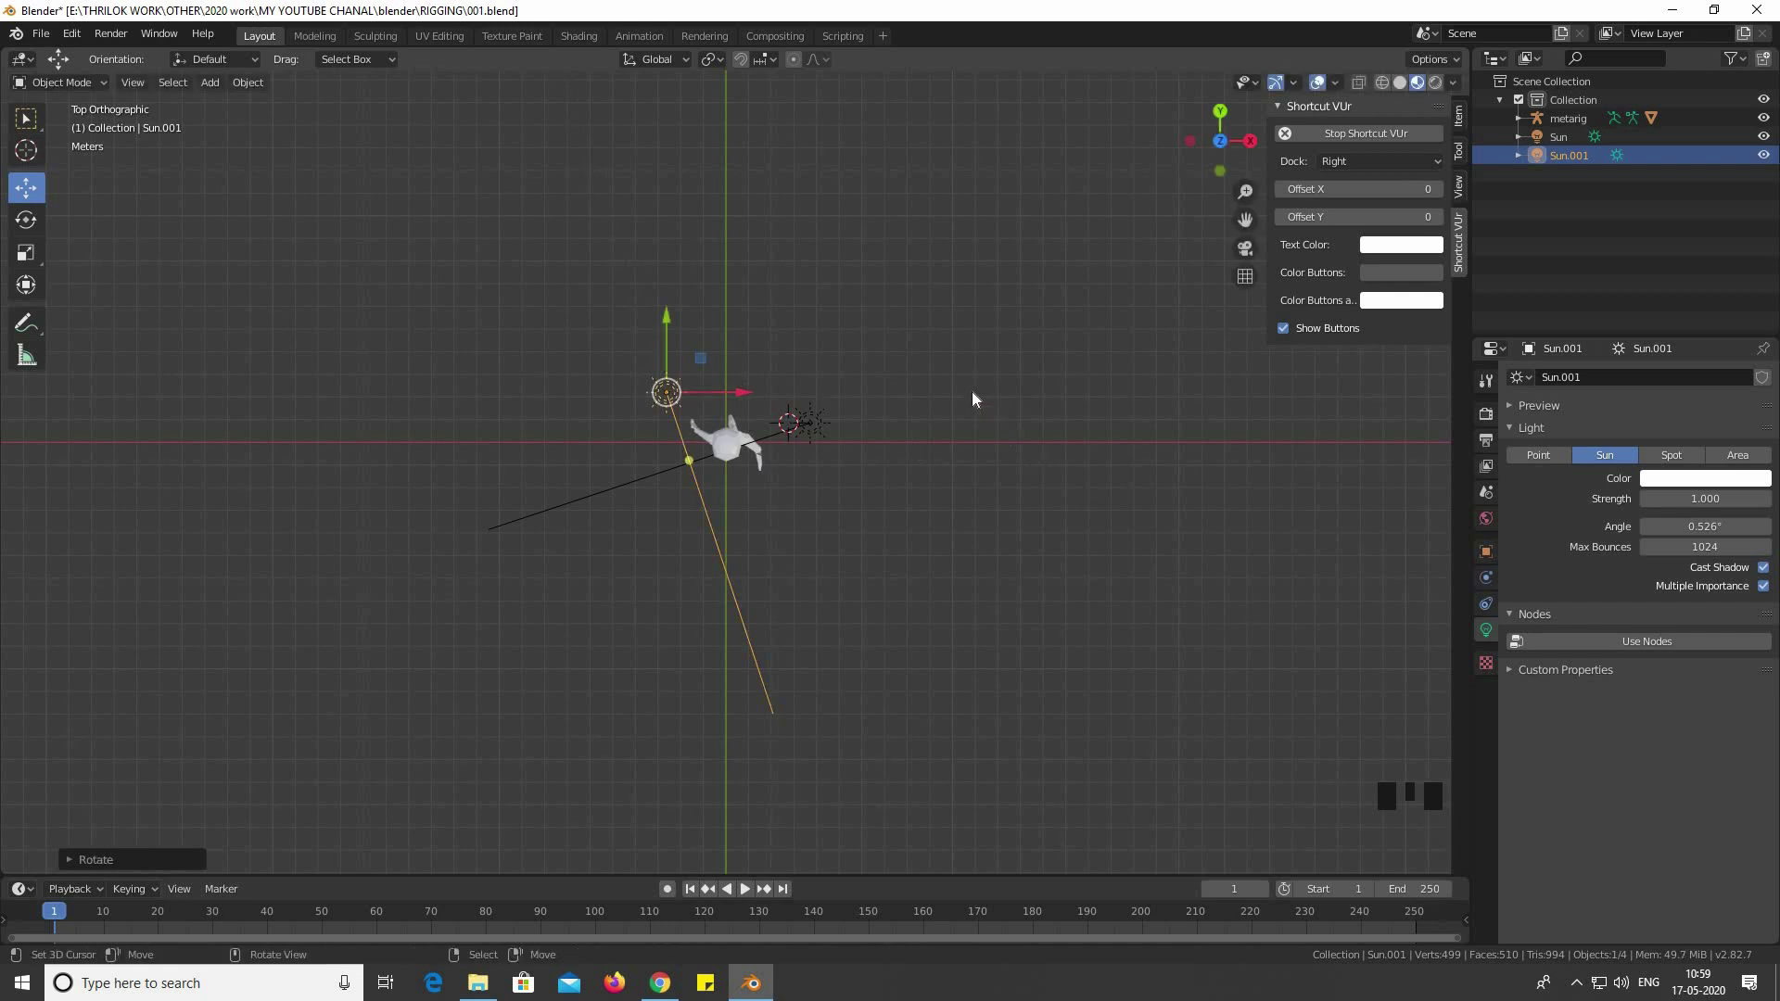
key("g")
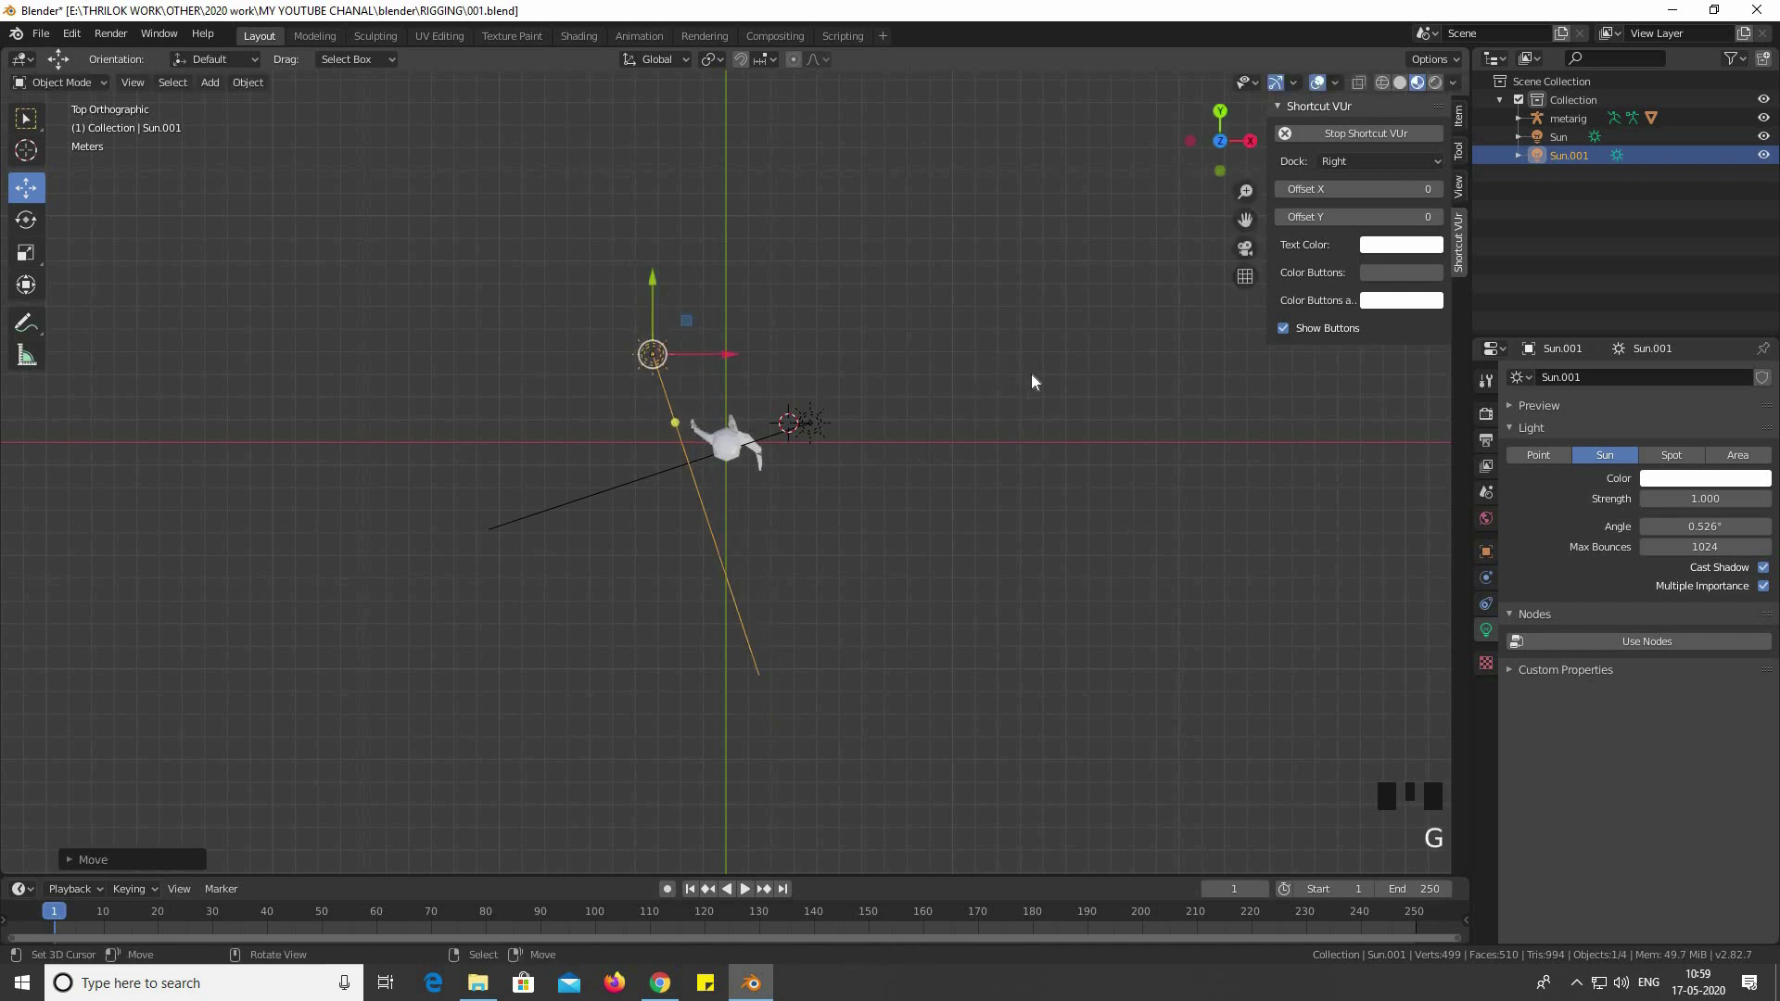
key("r")
left_click_drag(778, 390, 876, 330)
key("KP_7")
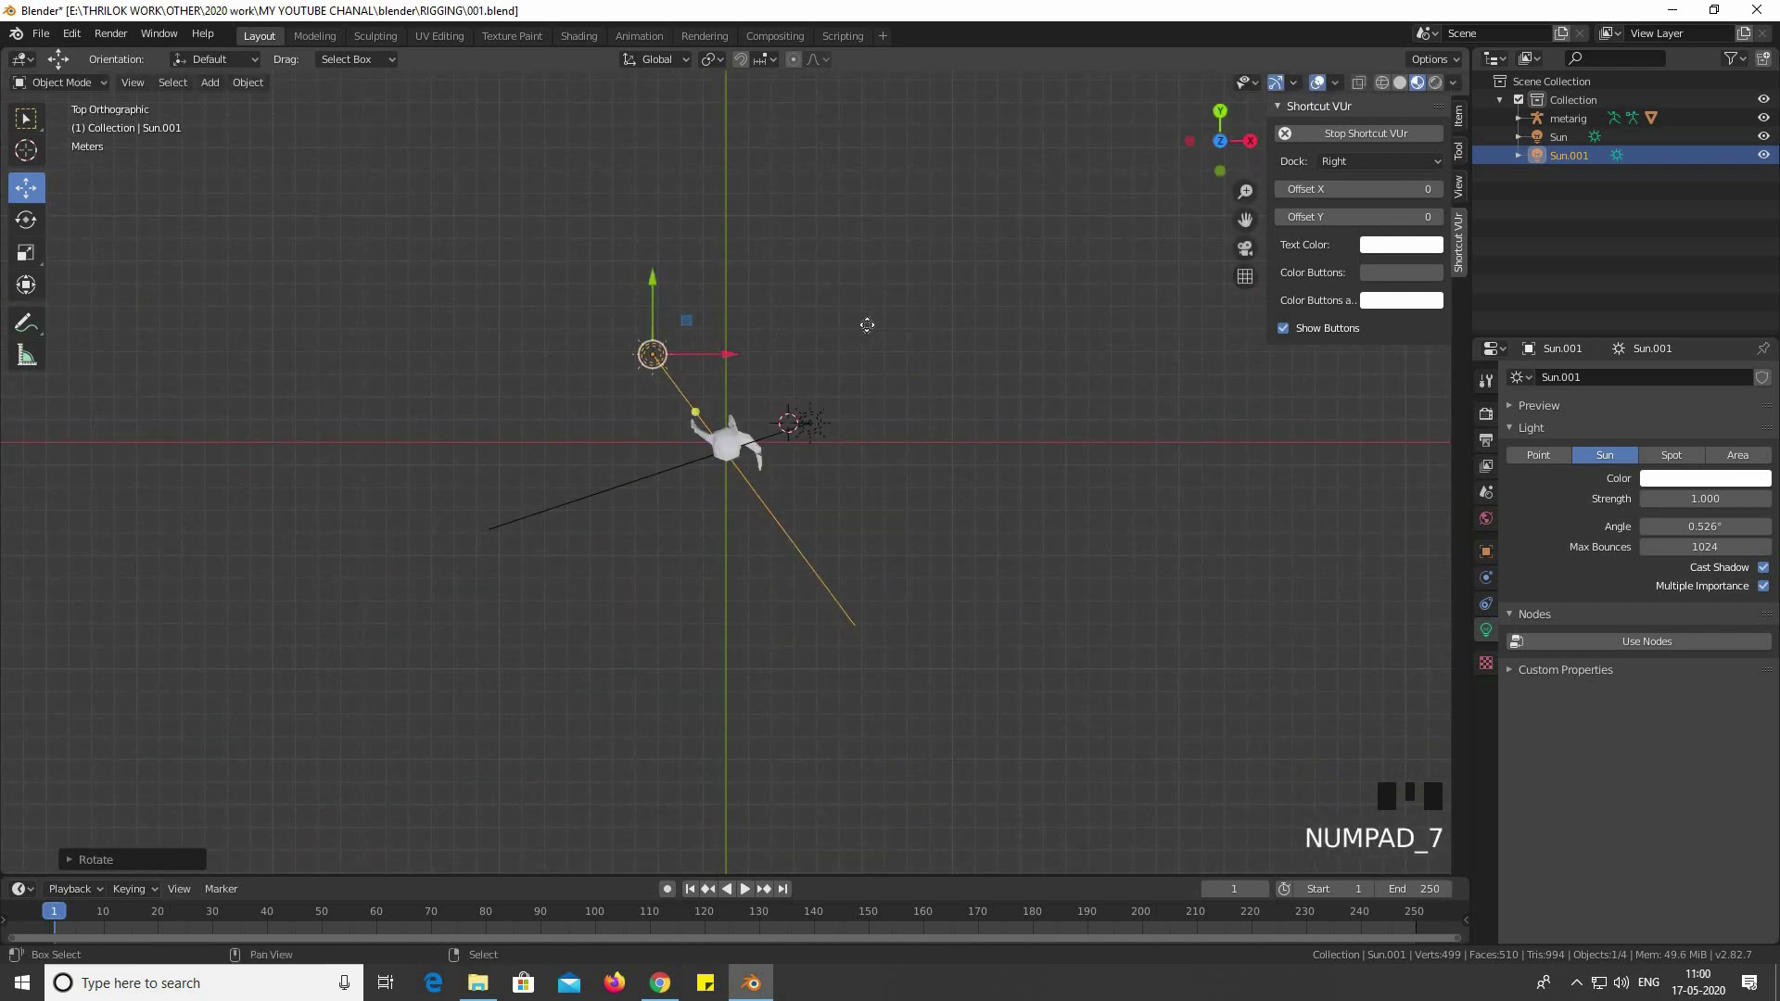
Duplicate a third sun and move and rotate it into place, checking from the front
key("shift+d")
key("r")
key("g")
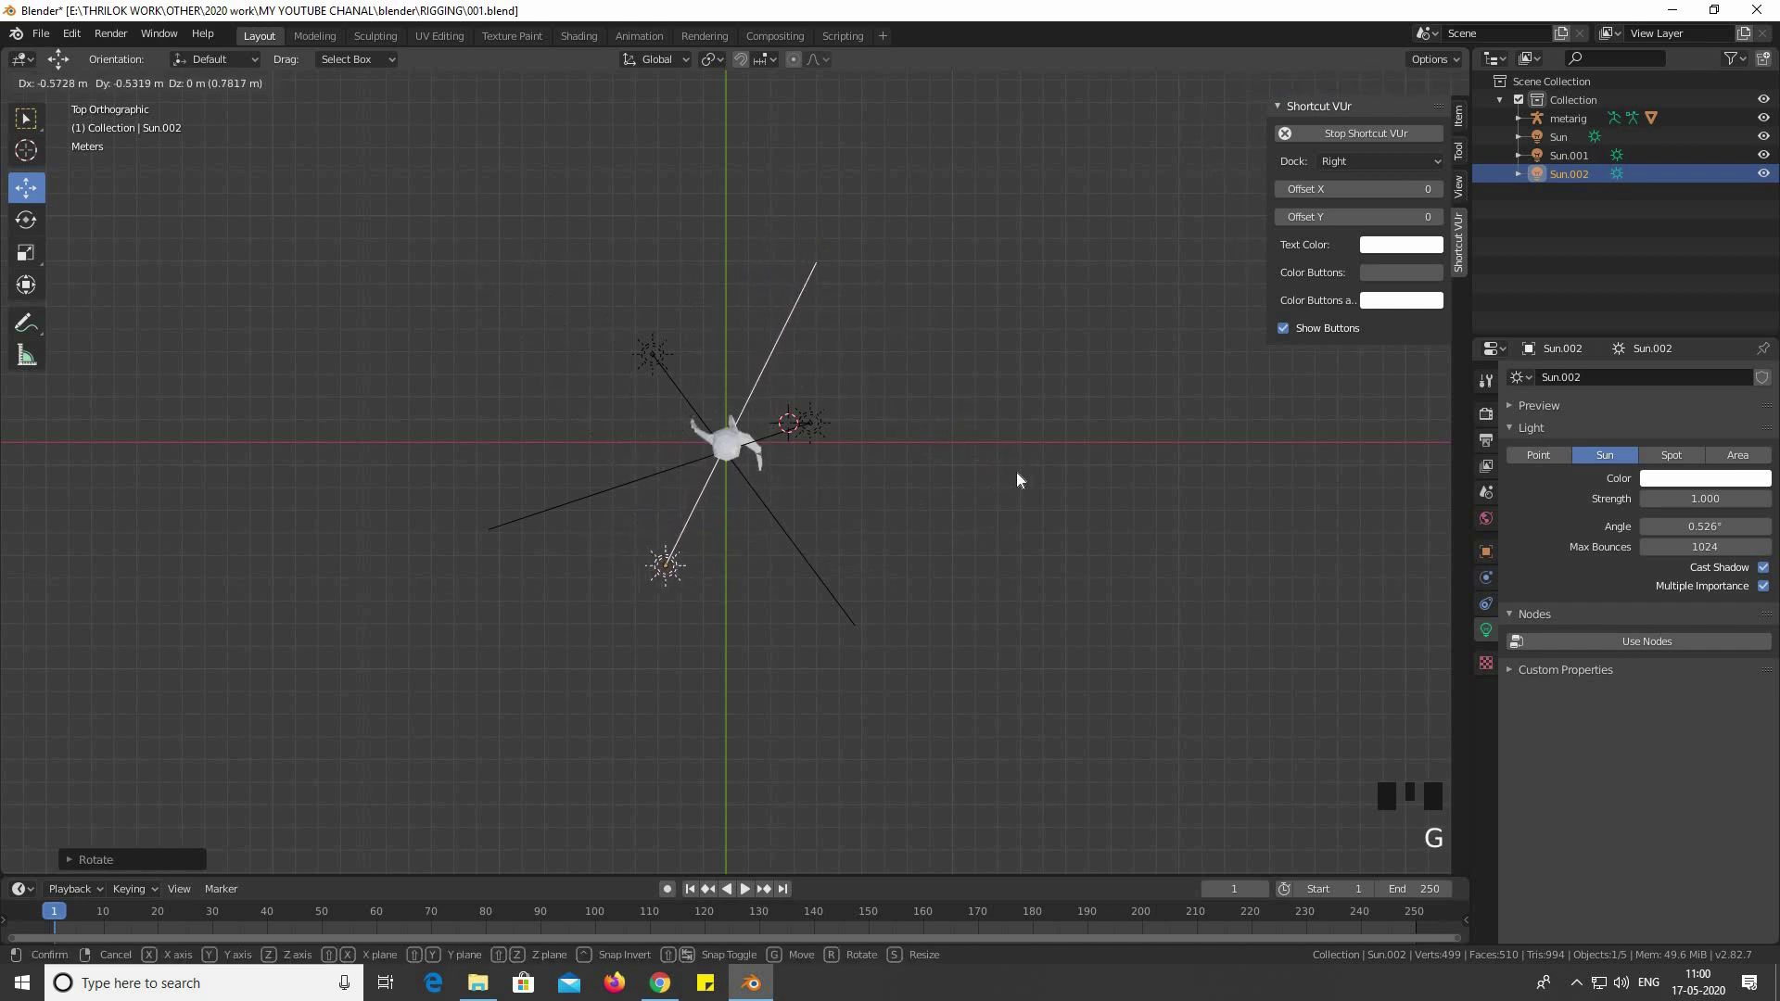
key("r")
middle_click(852, 463)
key("KP_1")
scroll("up", 3)
left_click_drag(759, 394, 735, 417)
Preview the three-sun lighting in Rendered shading, then return to Solid
key("z")
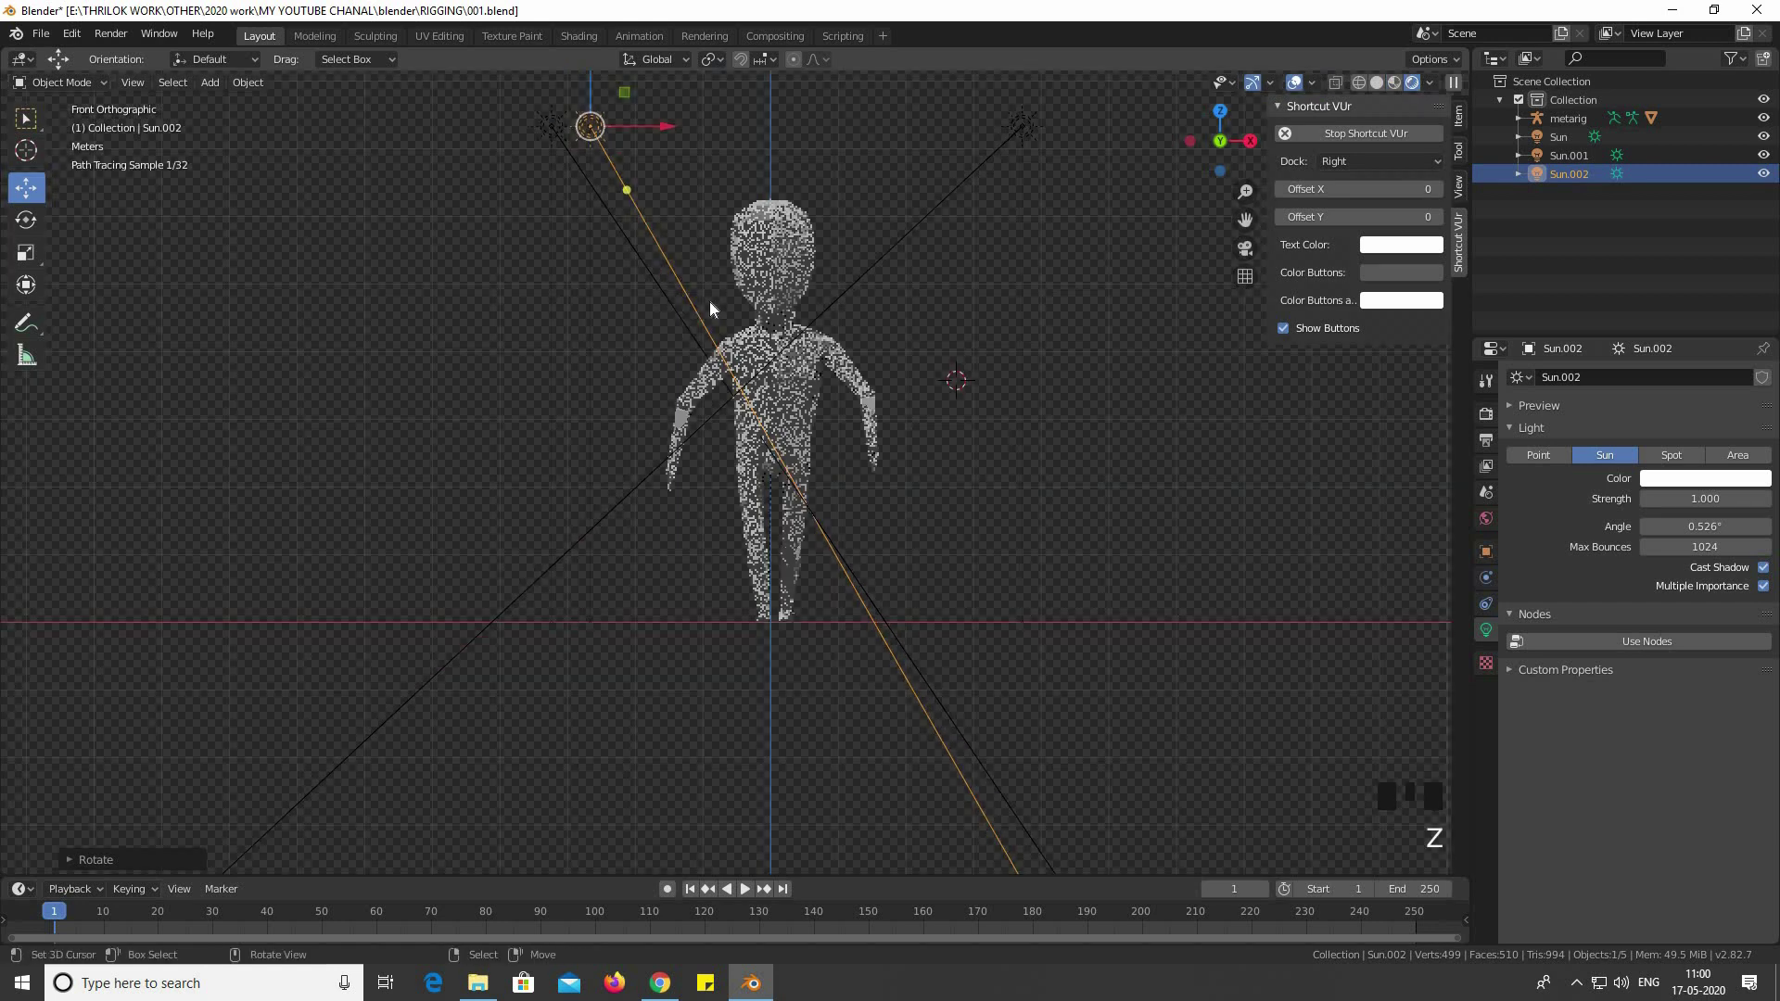
left_click_drag(897, 386, 894, 387)
scroll("up", 3)
left_click_drag(899, 388, 874, 366)
scroll("up", 3)
left_click_drag(937, 361, 870, 372)
scroll("down", 3)
middle_click(753, 381)
key("z")
Orbit to a three-quarter view and bring up the Add menu
scroll("down", 3)
left_click_drag(1007, 499, 1030, 488)
key("shift+a")
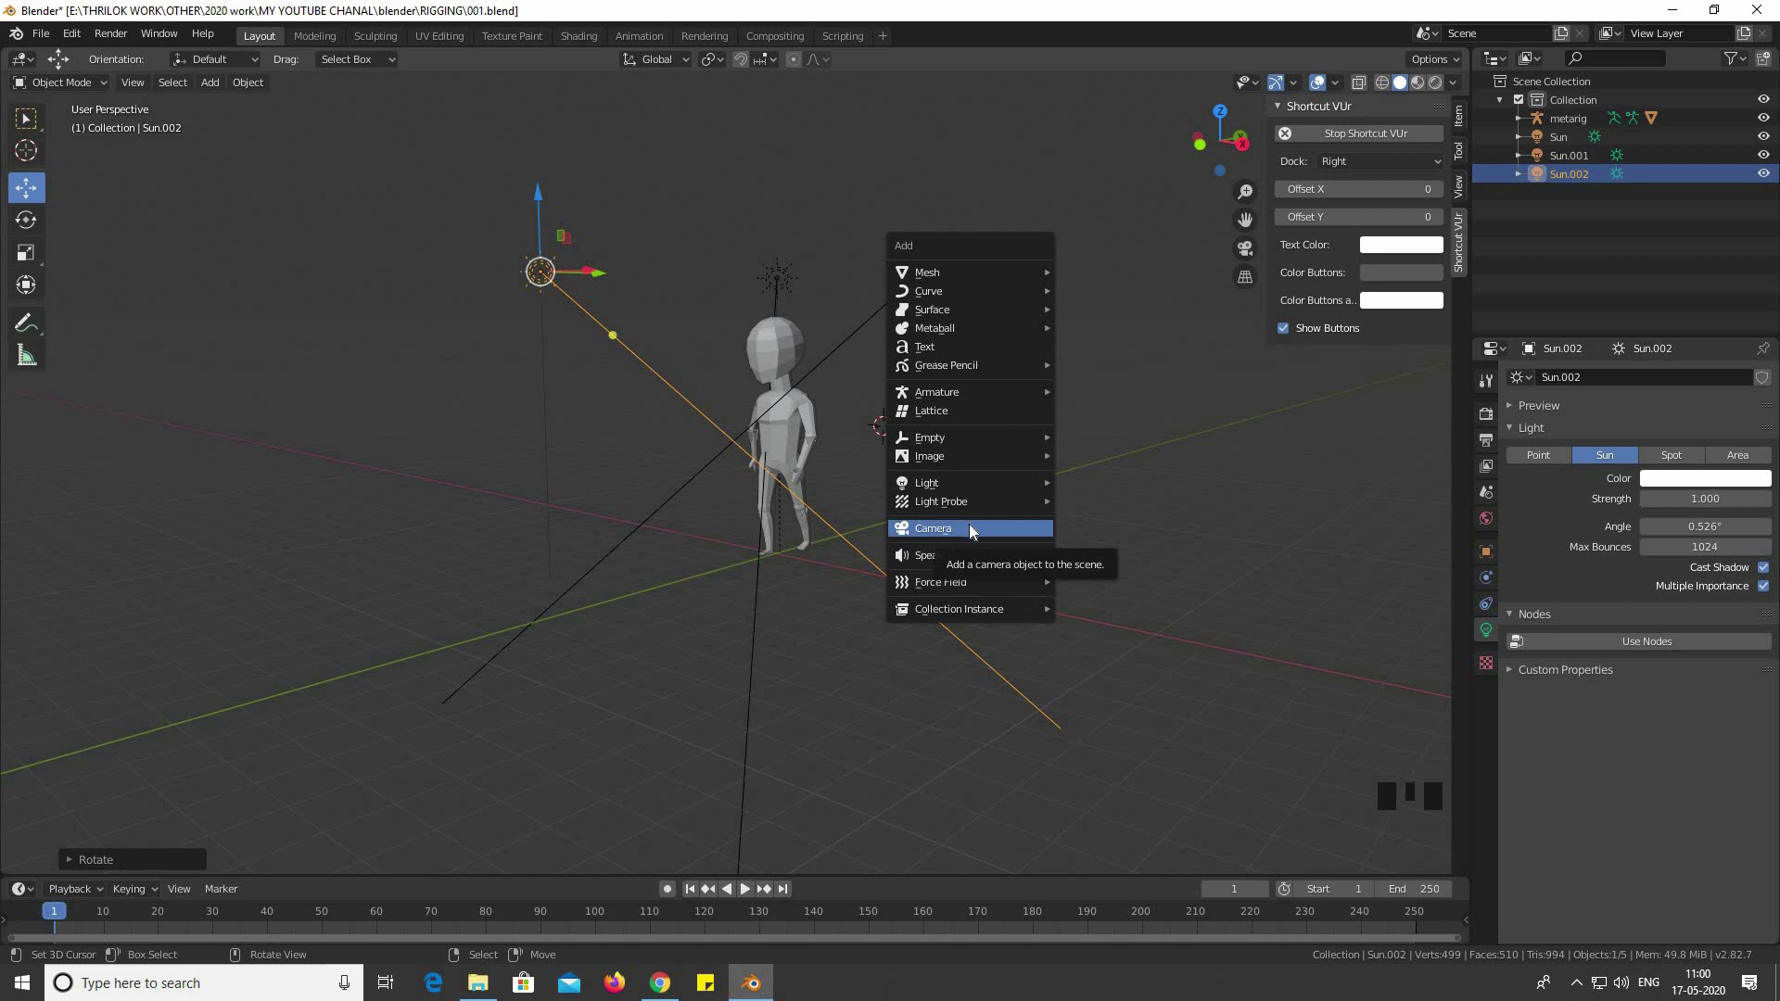
Add a camera, look through it and enable Lock Camera to View
key("KP_0")
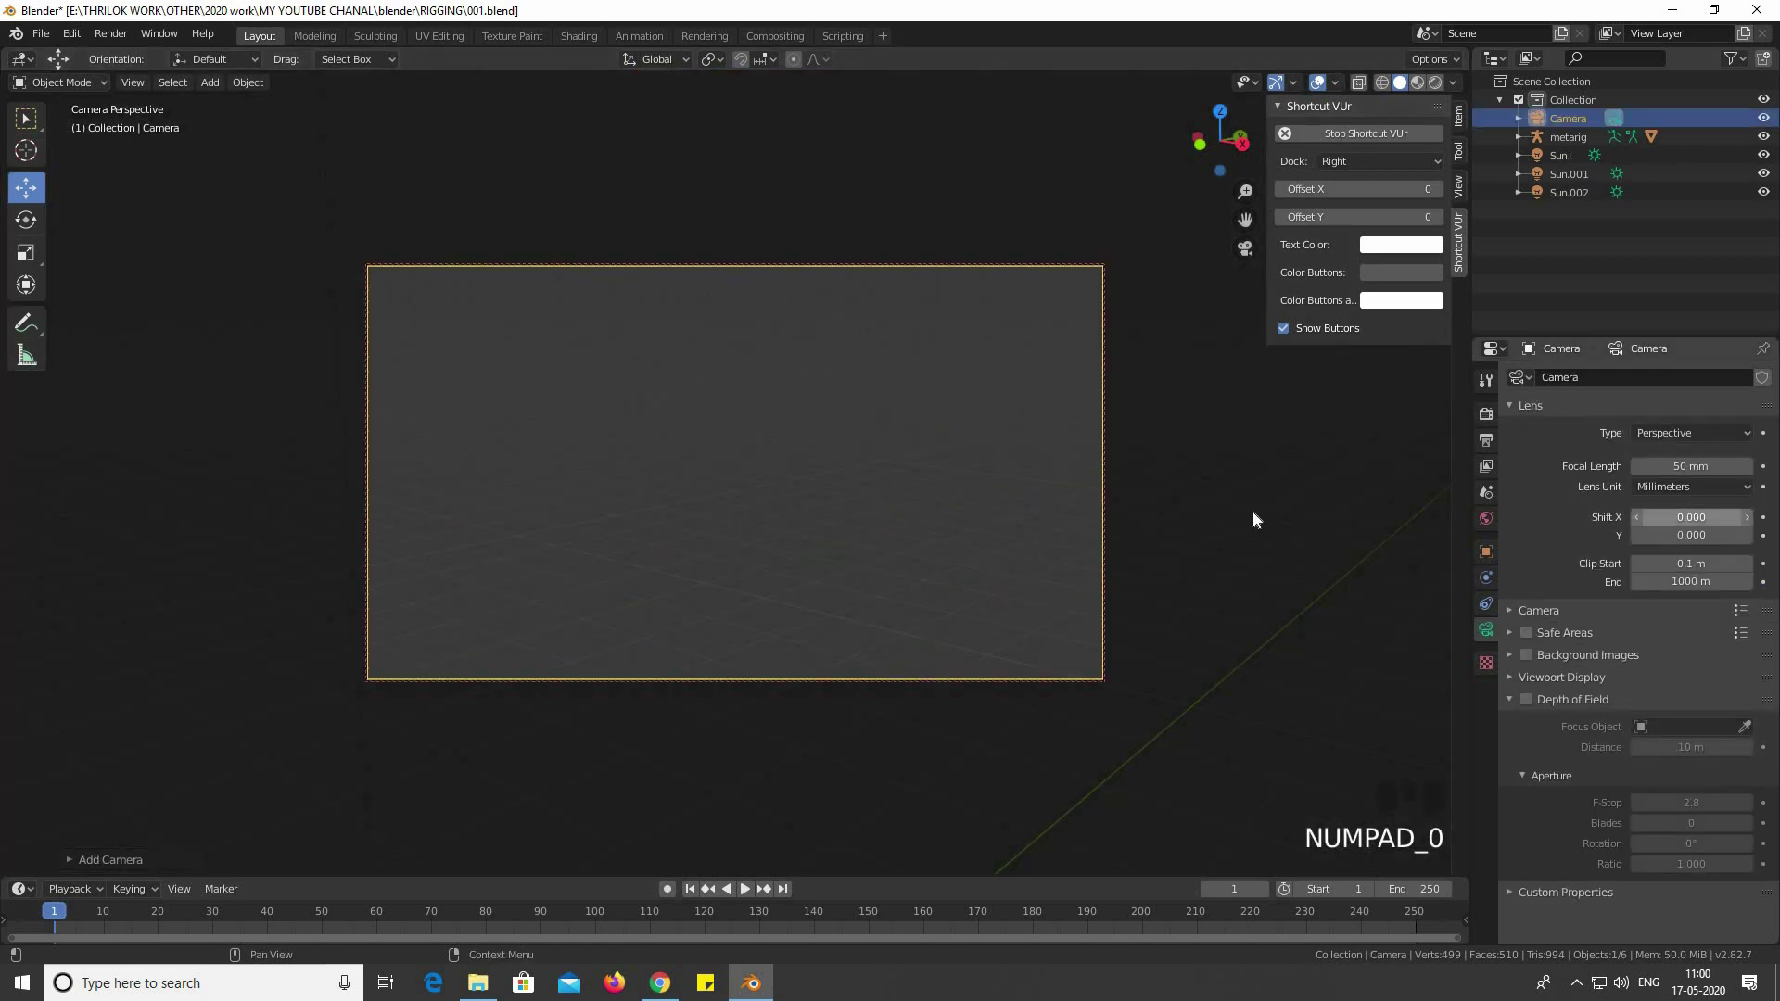
left_click(1454, 206)
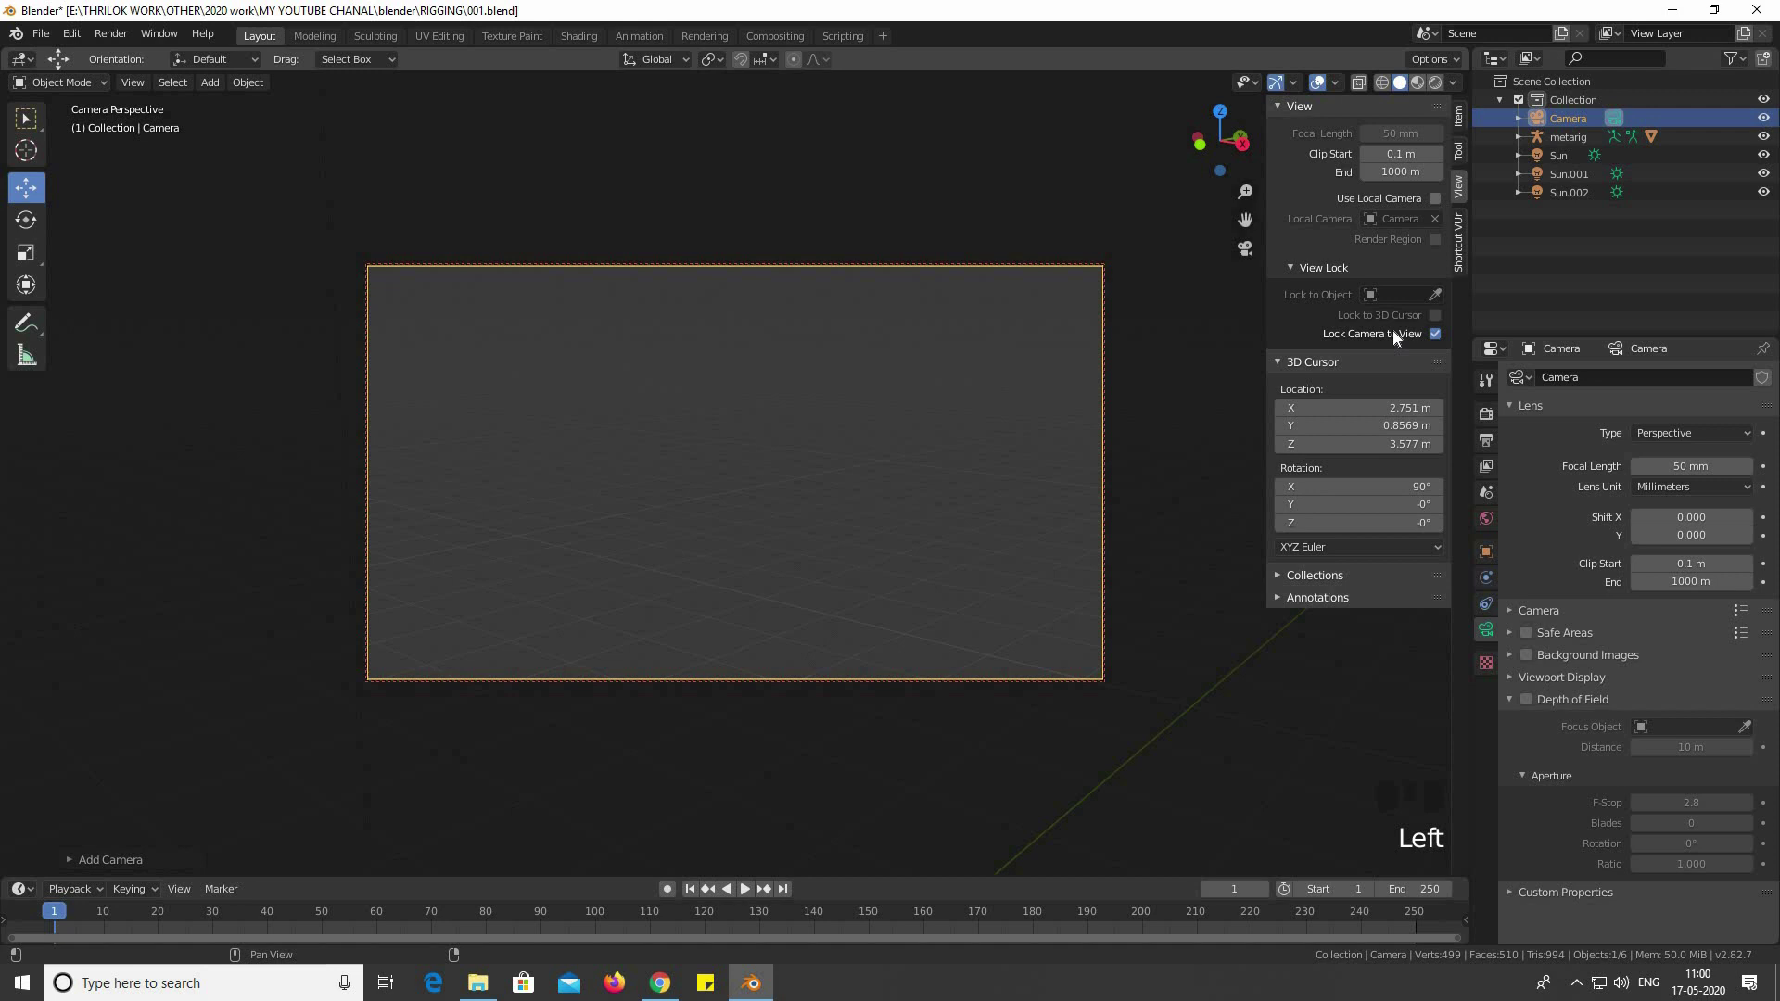